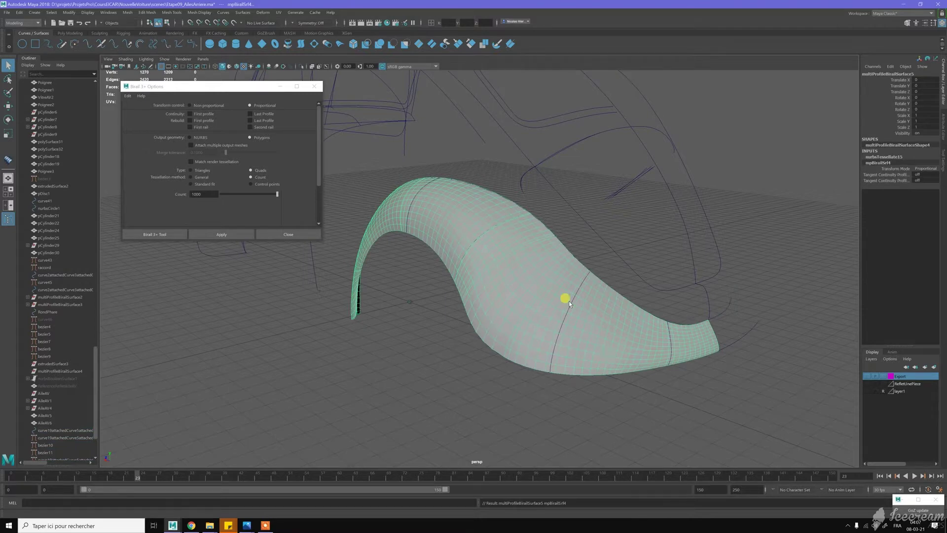
Step: Deselect the fender and orbit the perspective view to check its glossy finish
key("F7")
left_click(364, 383)
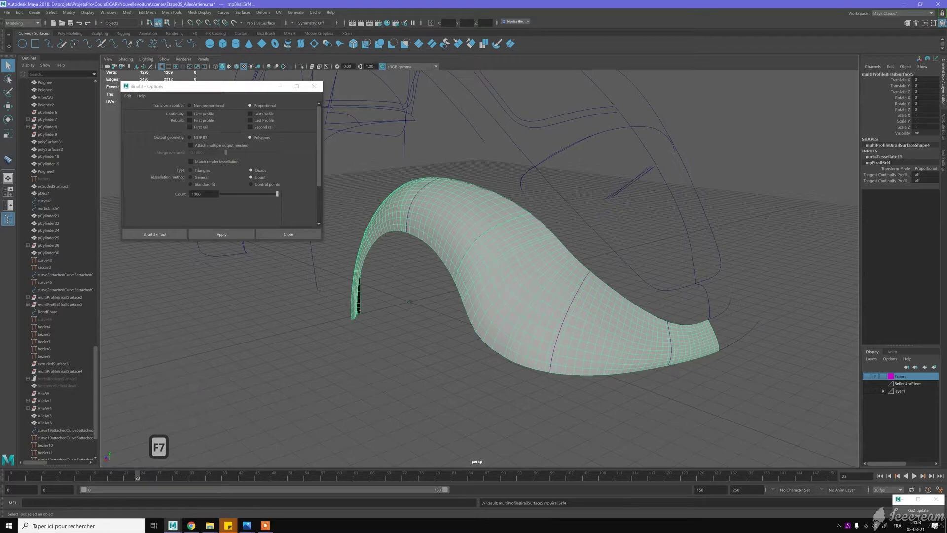
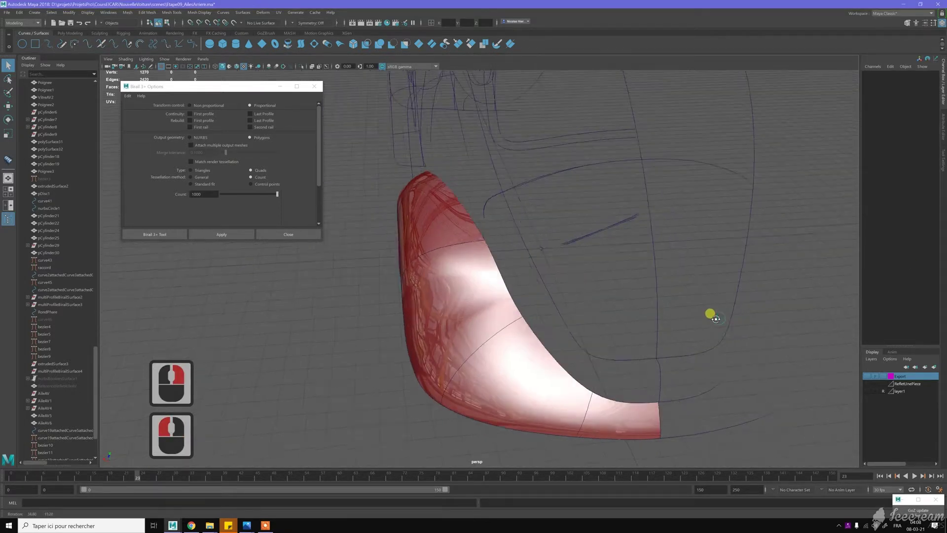
right_click(613, 306)
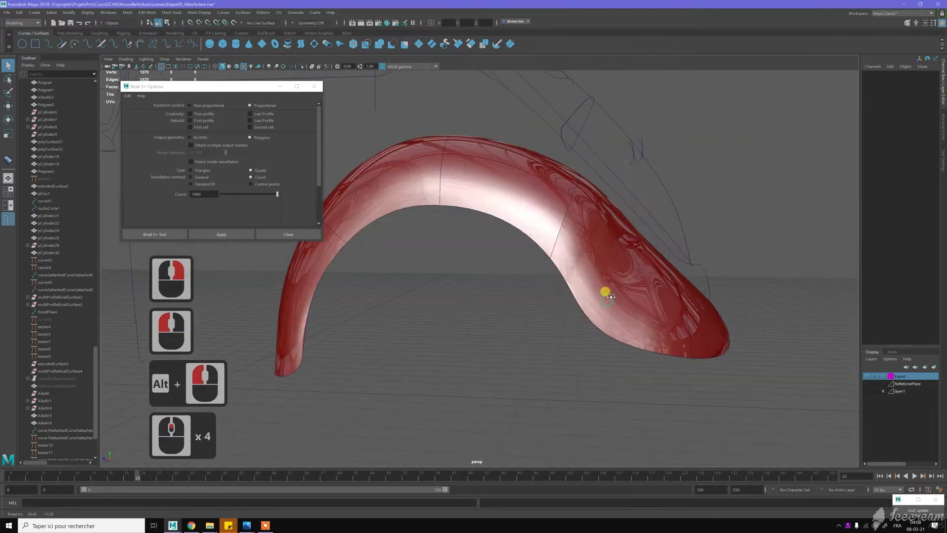
double_click(626, 221)
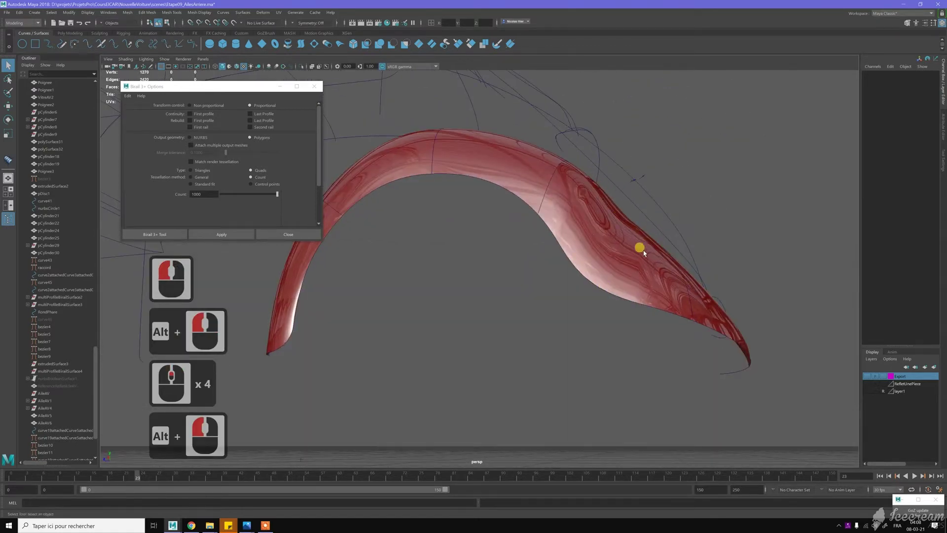
double_click(619, 263)
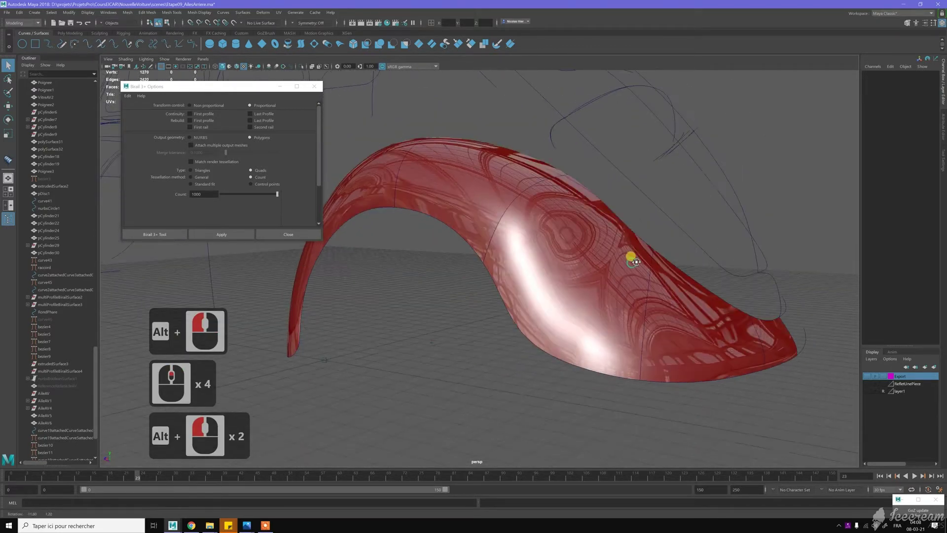
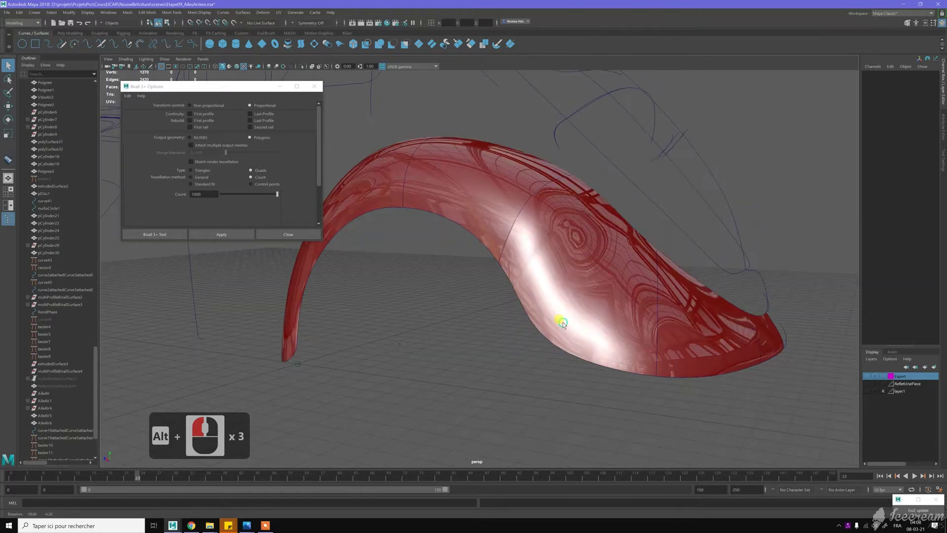
Step: With the Move tool active, select the bezier14 curve crossing the fender
left_click(581, 301)
key("w")
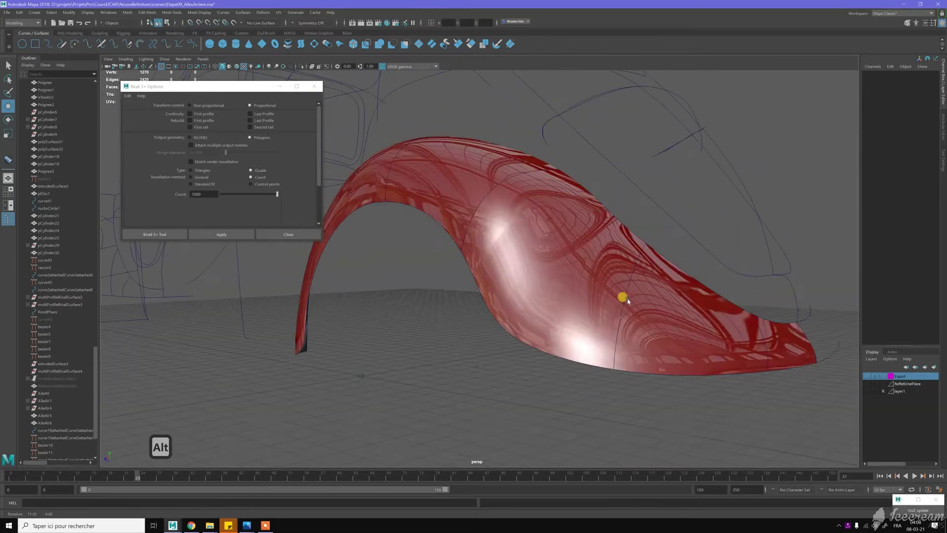
left_click(630, 300)
Step: Switch bezier14 into Control Vertex mode and move a first control point
left_click(625, 294)
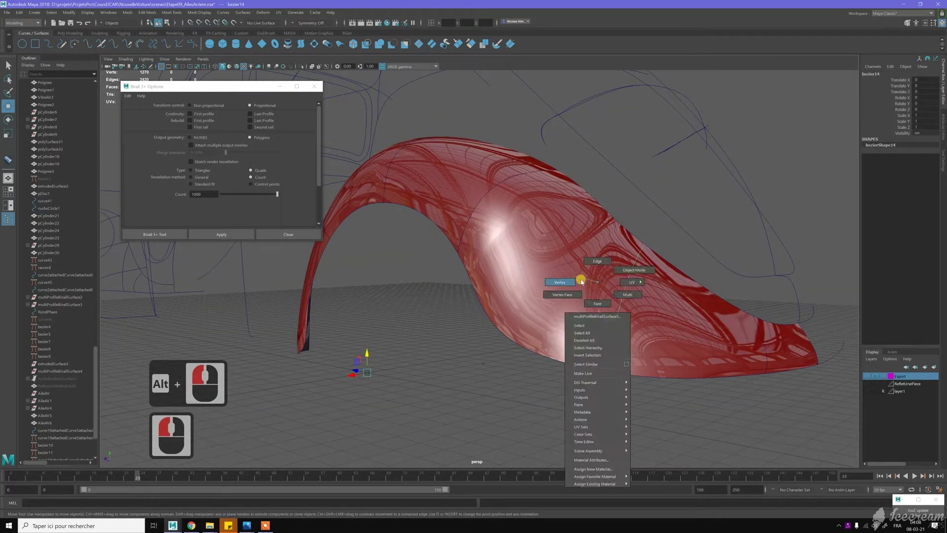
right_click(458, 286)
right_click(574, 270)
left_click(624, 261)
left_click(643, 274)
left_click(623, 229)
middle_click(617, 231)
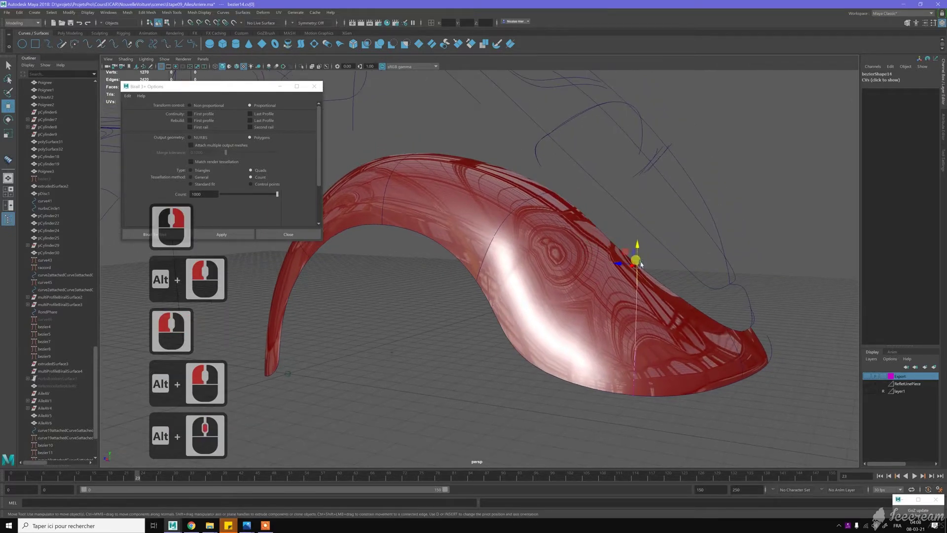
Step: Step through the curve's control points and move two more of them
left_click(652, 273)
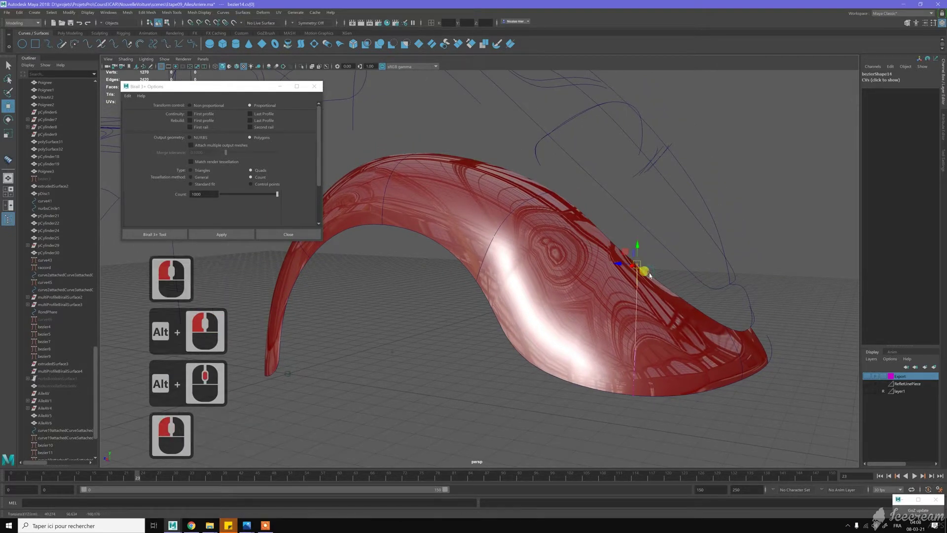
key("c")
type("cc")
key("c")
key("c")
key("c")
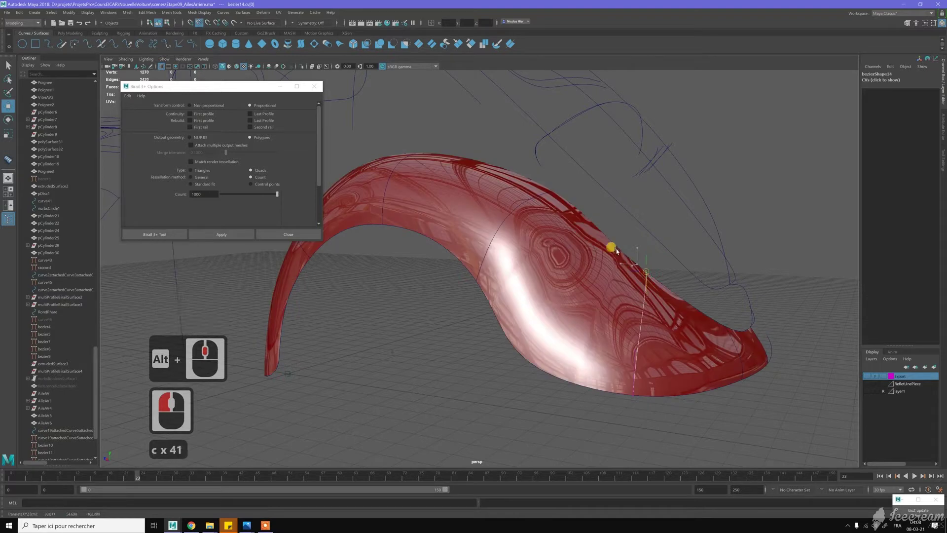
key("c")
middle_click(653, 268)
key("c")
key("c")
key("c")
key("c")
key("c")
key("c")
key("c")
key("c")
key("c")
key("c")
key("c")
middle_click(615, 376)
left_click(604, 393)
Step: Continue stepping along the curve, moving points toward the fender base
key("c")
key("c")
key("c")
key("c")
key("c")
key("c")
key("c")
key("c")
middle_click(563, 383)
key("c")
key("c")
key("c")
key("c")
key("c")
key("c")
key("c")
key("c")
key("c")
middle_click(527, 366)
Step: Move the last control point to reshape the curve's end near the wing base
key("c")
key("c")
key("c")
key("c")
key("c")
key("c")
key("c")
key("c")
key("c")
key("c")
key("c")
key("c")
middle_click(526, 377)
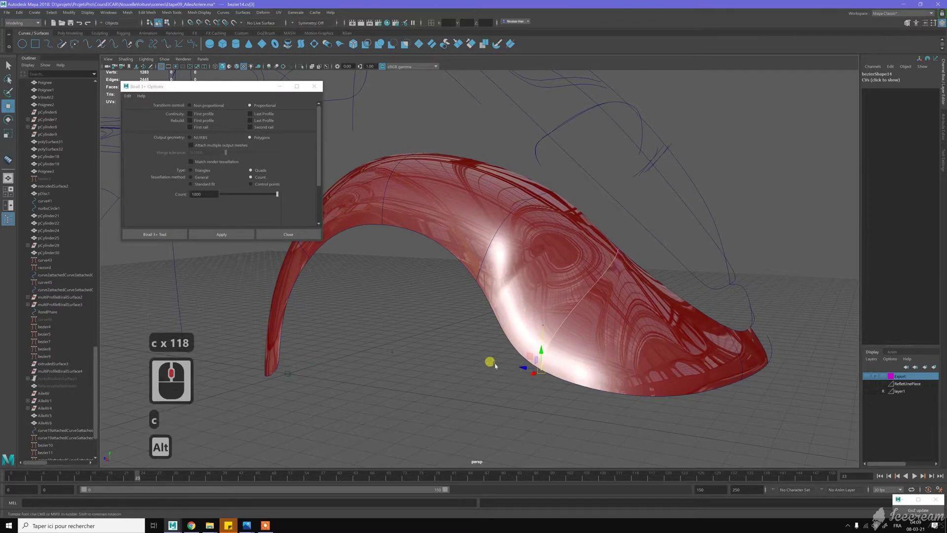
Step: From the side view, select and drag control points so the curve follows the fender profile
left_click(539, 292)
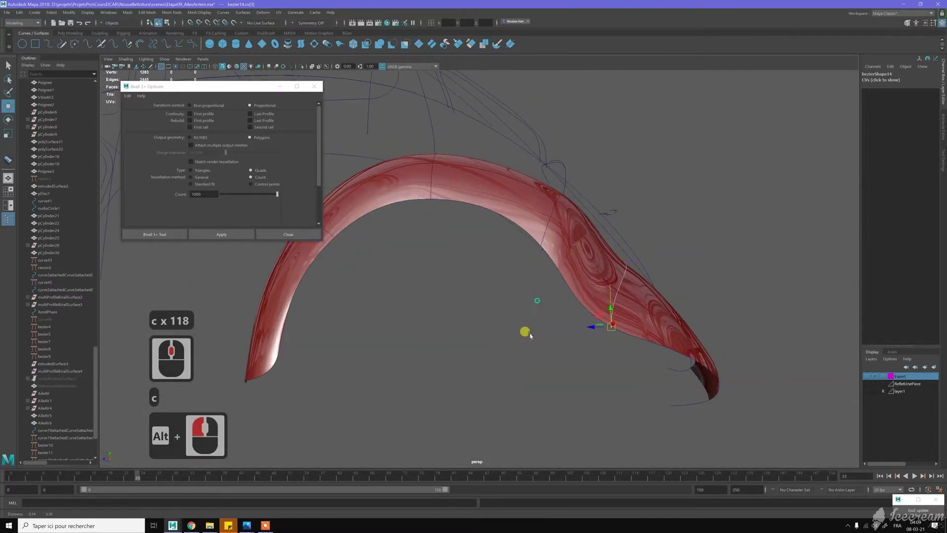
middle_click(523, 321)
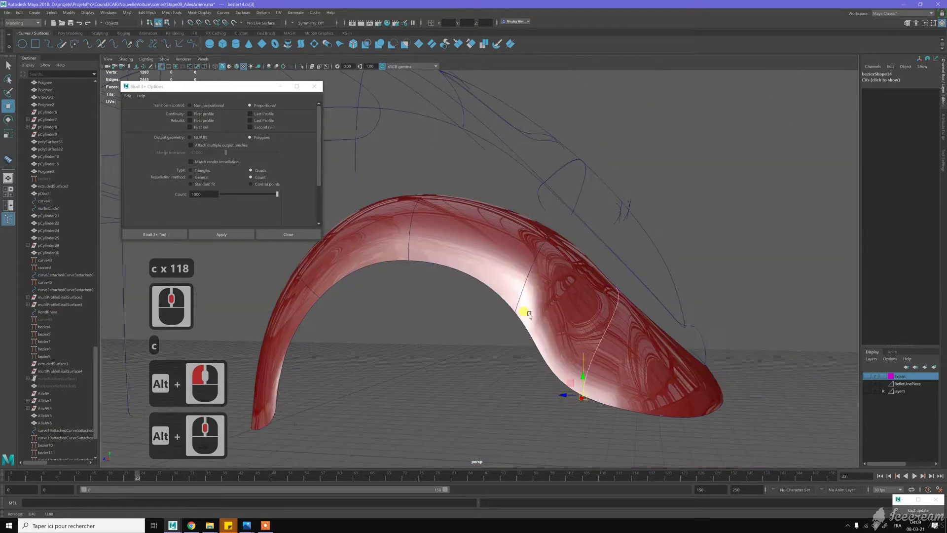
left_click(533, 316)
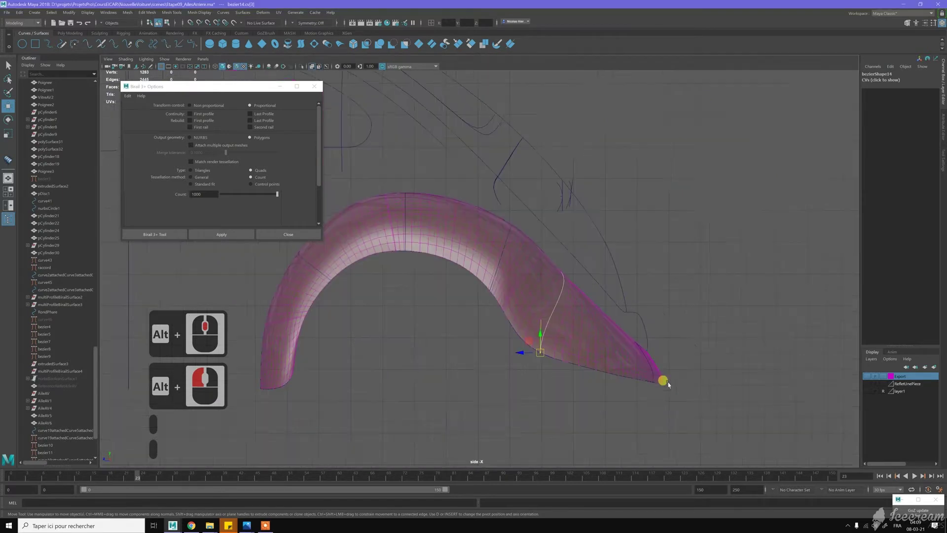
left_click(589, 360)
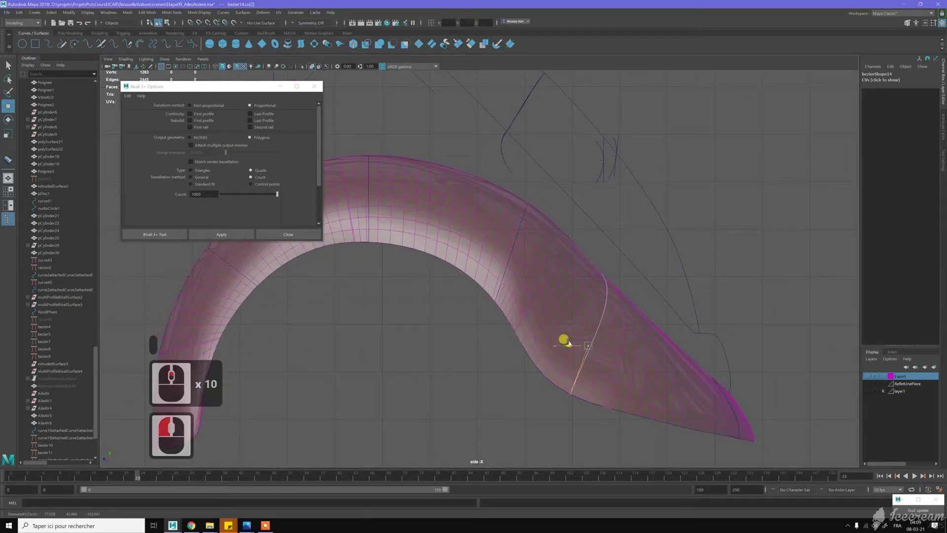
left_click(600, 299)
middle_click(565, 320)
Step: Adjust the remaining control points to straighten the curve across the wing surface
left_click(609, 333)
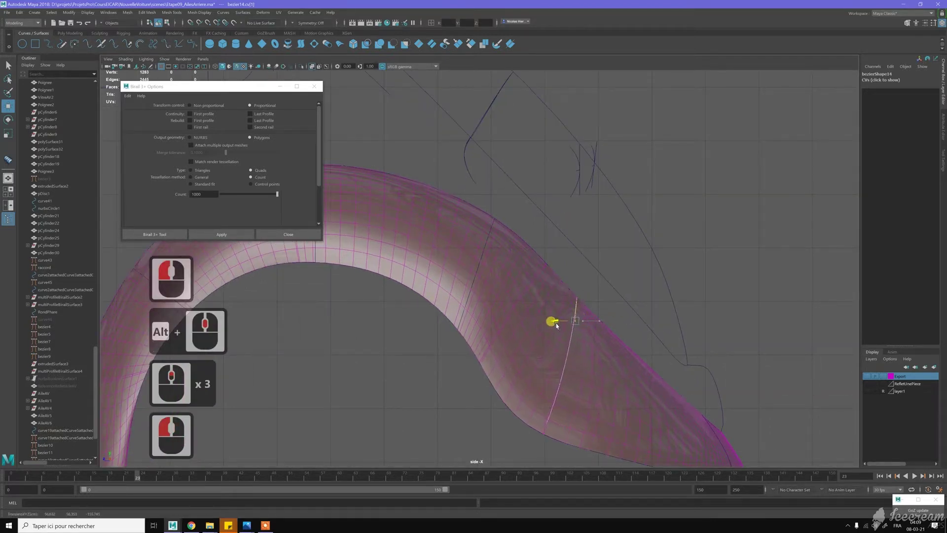
left_click(565, 323)
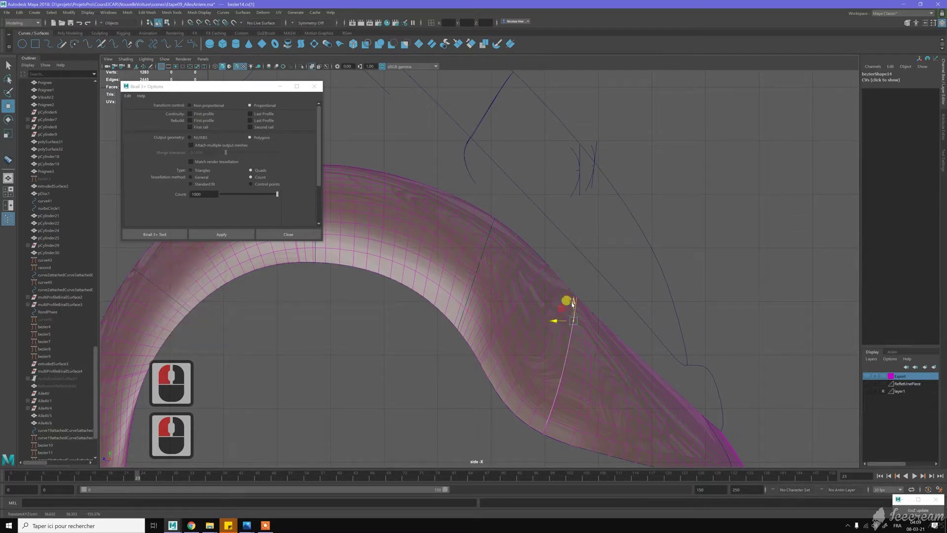
left_click(570, 295)
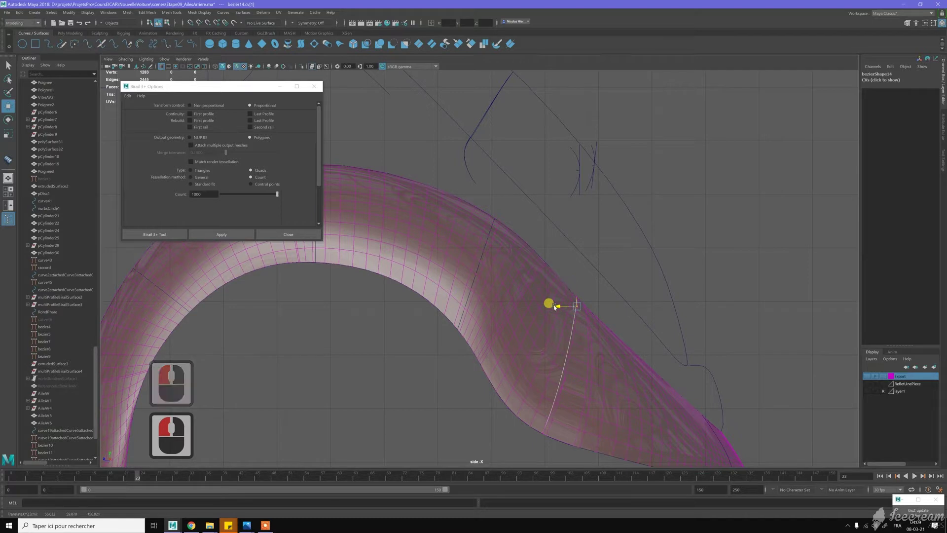
left_click(558, 308)
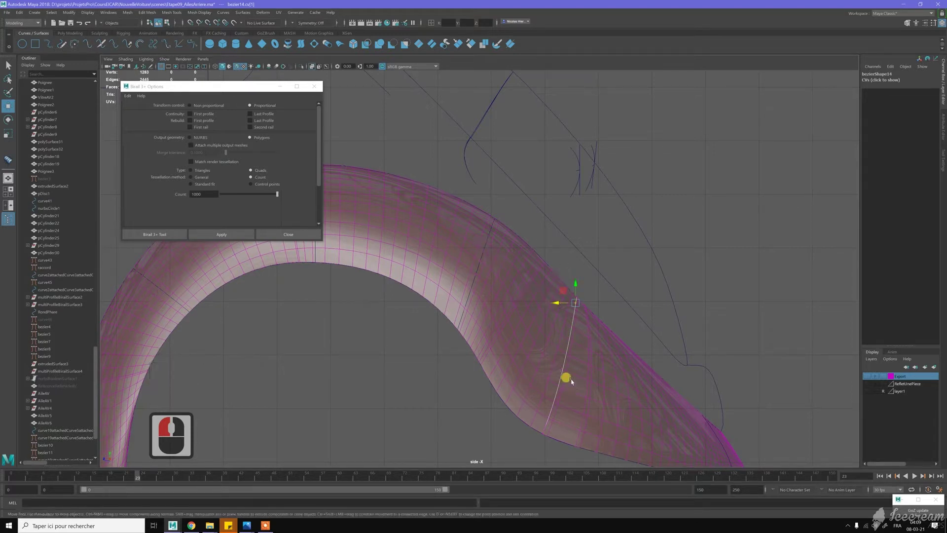
left_click(574, 385)
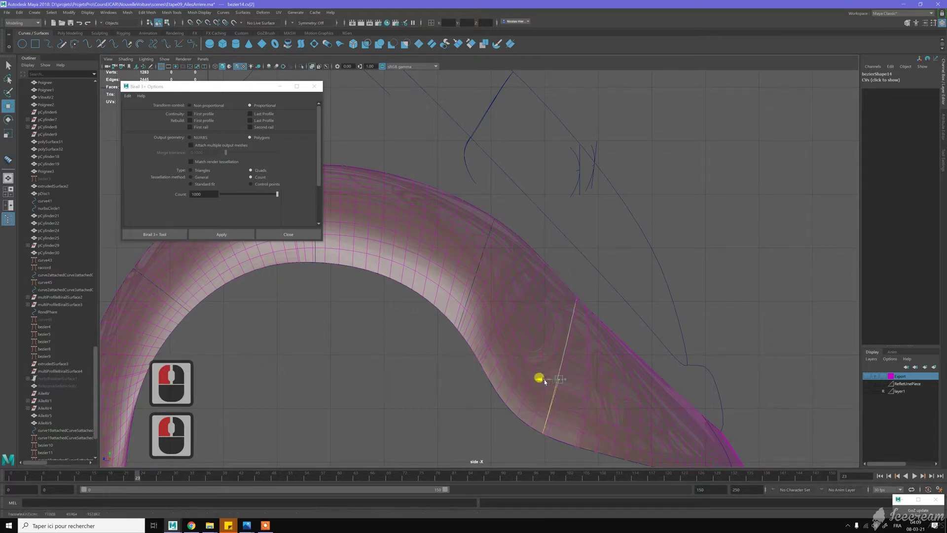
left_click(555, 374)
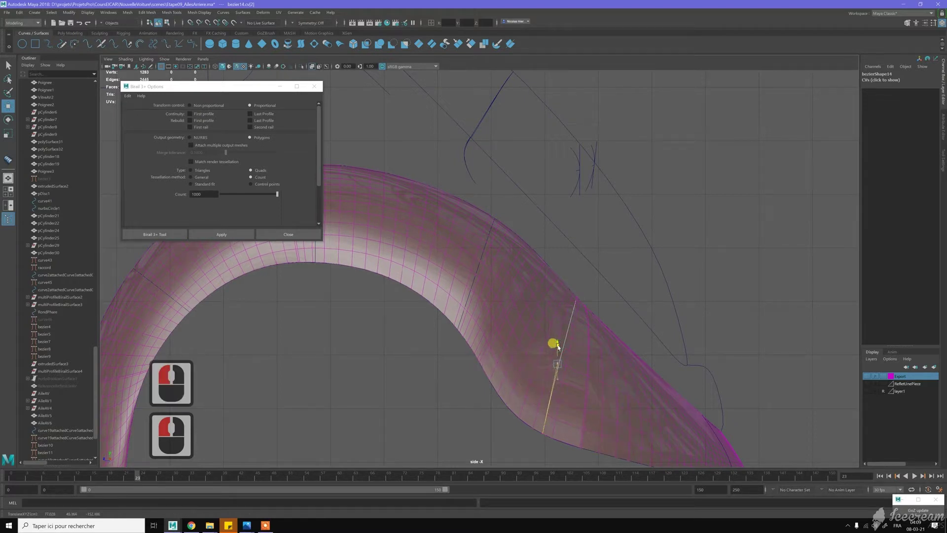
left_click(547, 357)
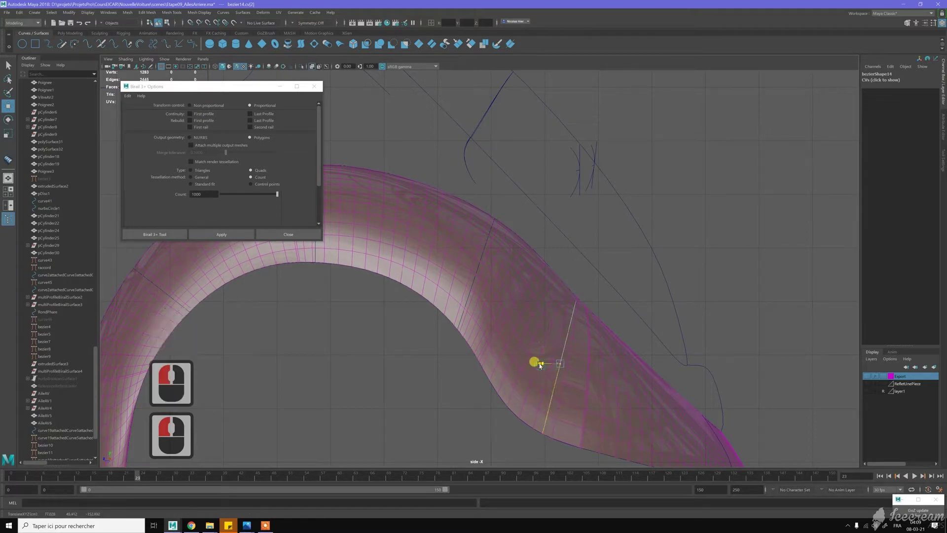
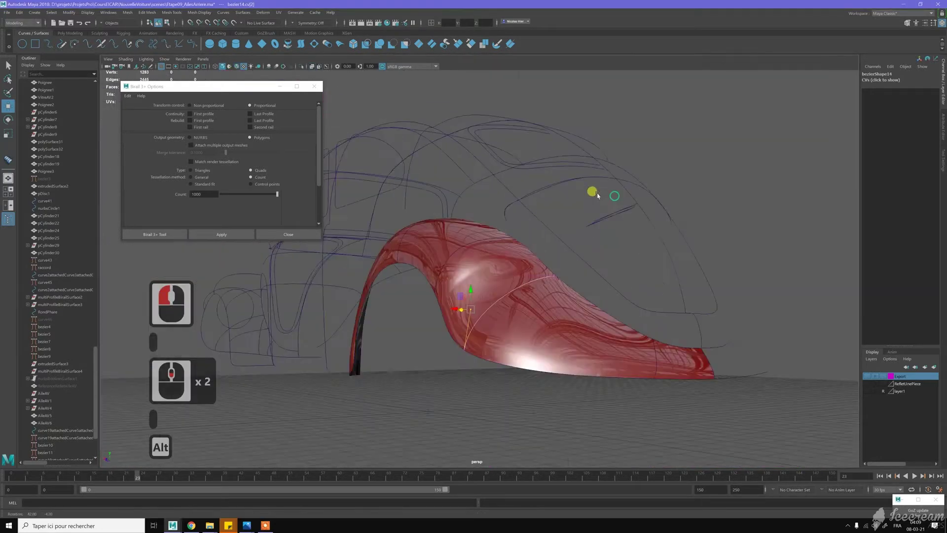
Step: Orbit around the fender and switch to the four-panel viewport layout
left_click(597, 195)
middle_click(597, 196)
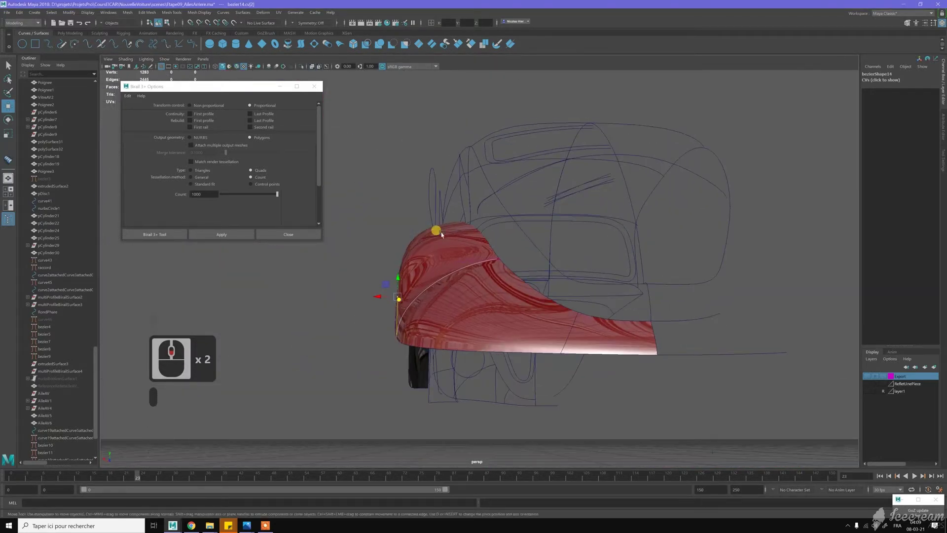
middle_click(419, 242)
left_click(418, 242)
middle_click(415, 257)
middle_click(428, 267)
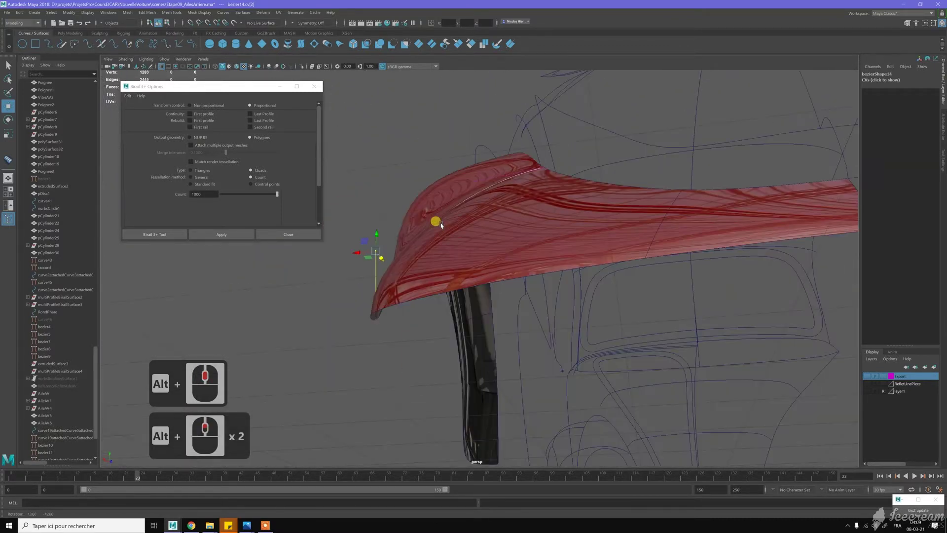
Step: Pull the control points at the fender's front end taller to follow its arch
left_click(386, 227)
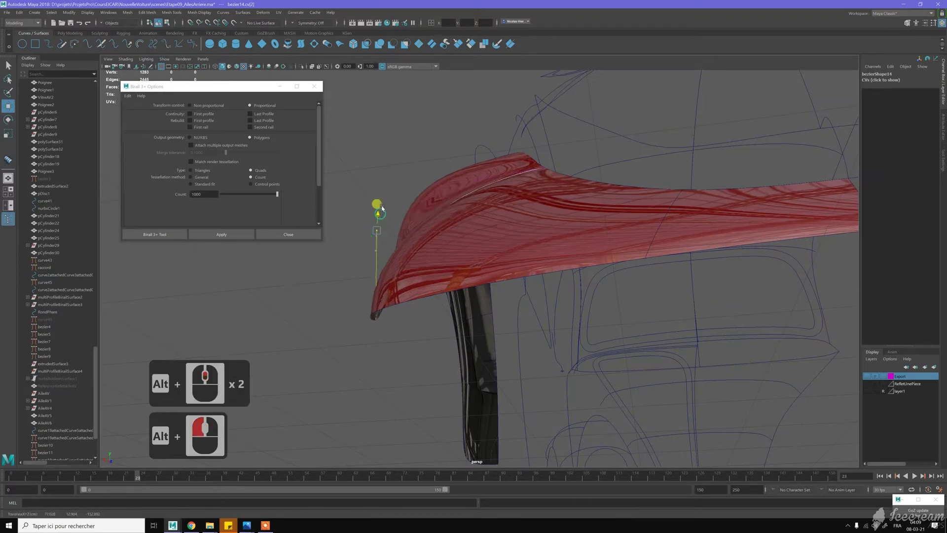
left_click(419, 167)
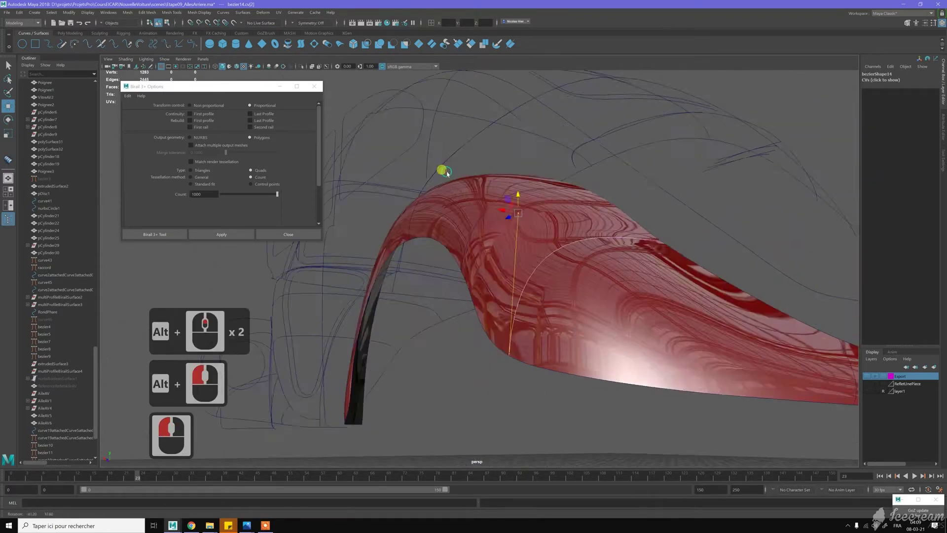
left_click(476, 181)
left_click(548, 224)
left_click(626, 273)
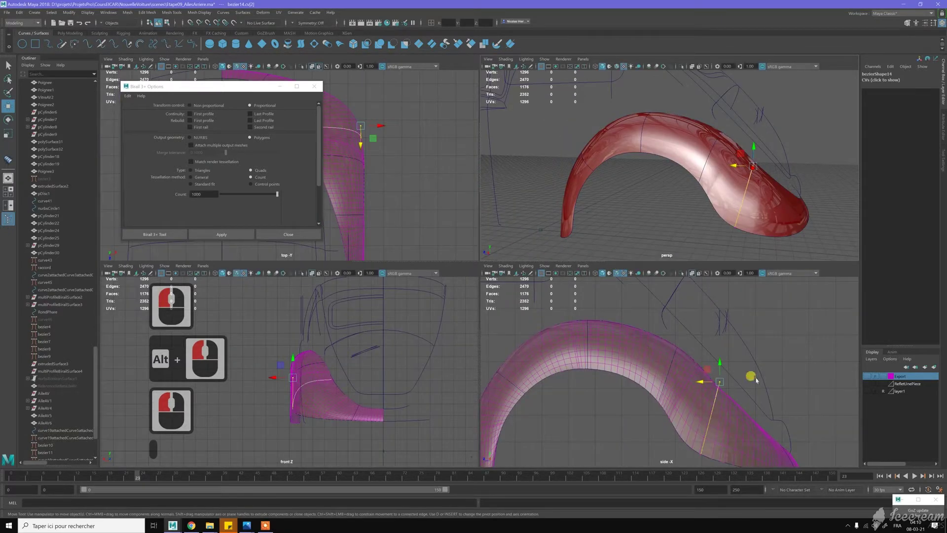
Step: Move further curve points in perspective, undoing one adjustment
middle_click(678, 300)
middle_click(654, 317)
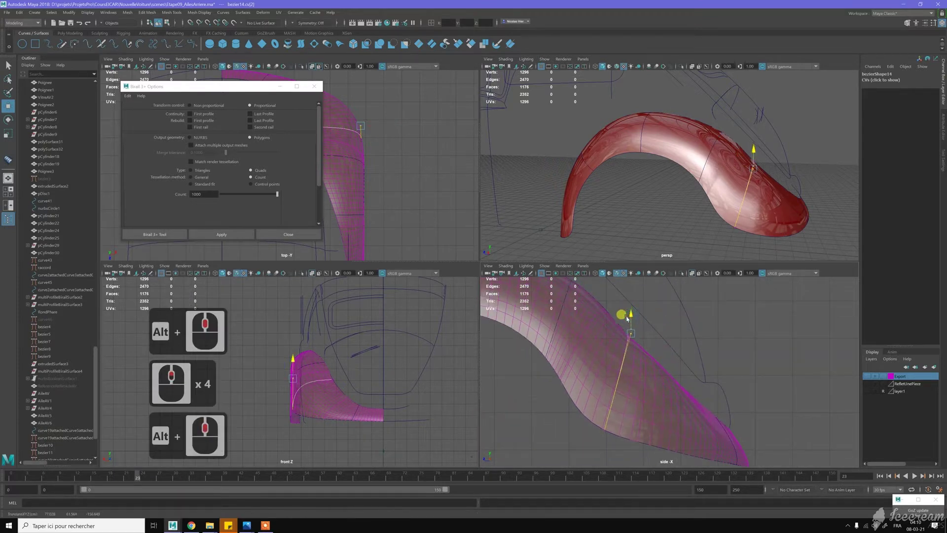
left_click(614, 334)
left_click(615, 339)
key("z")
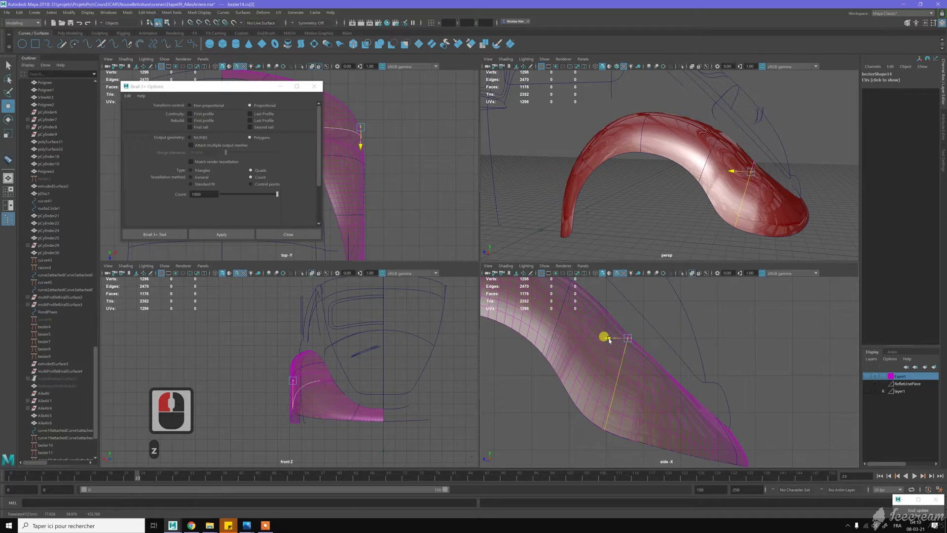
Step: Reshape the fender arch by moving edge and arch points, deleting one point
left_click(685, 238)
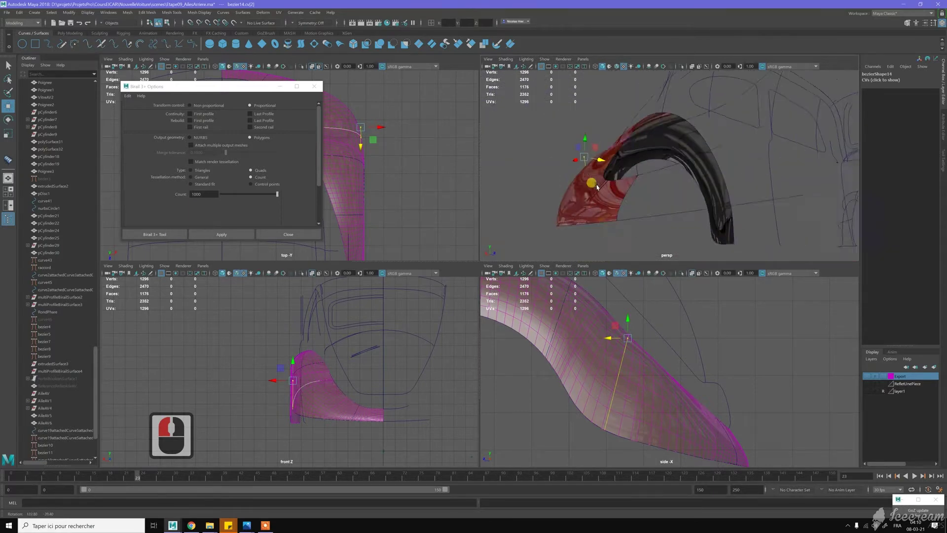
left_click(680, 150)
left_click(707, 135)
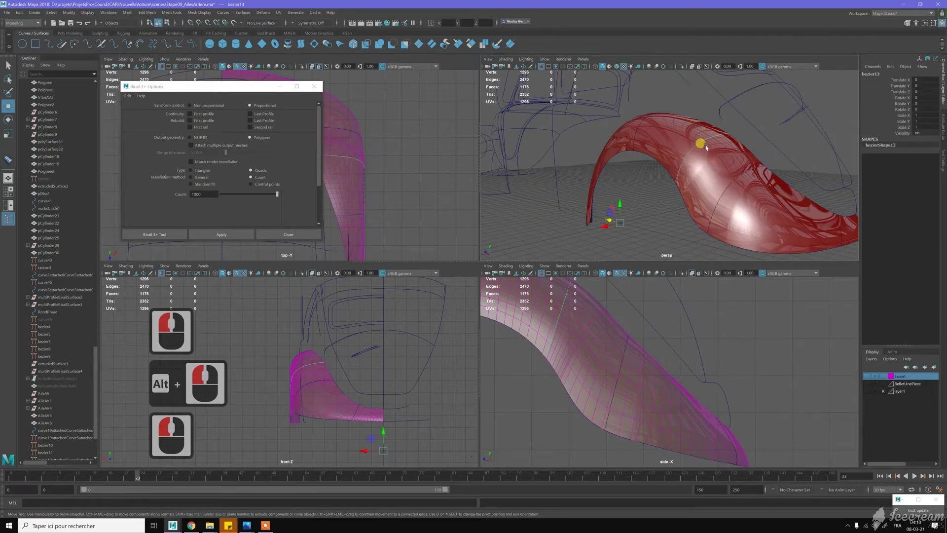
key("Delete")
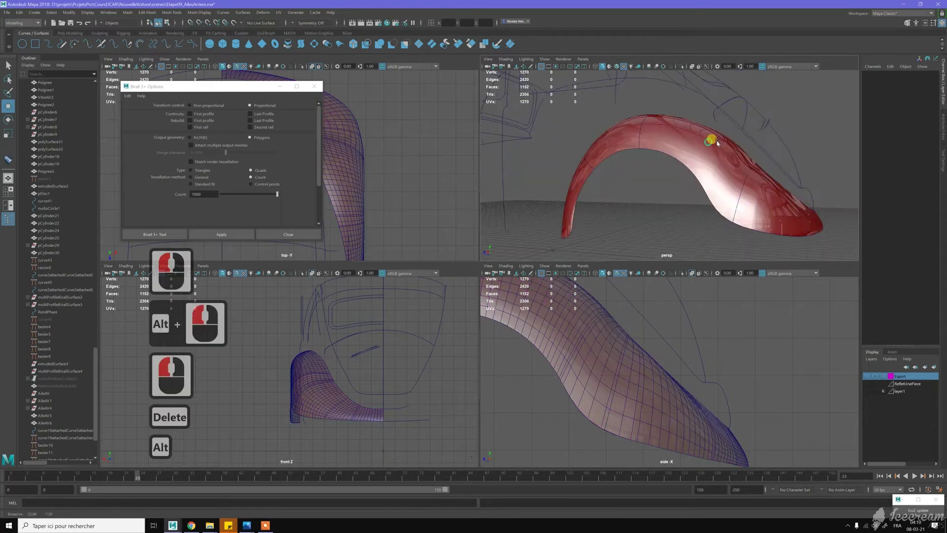
Step: Pan the side view along the fender and select the upper surface curve bezier13
left_click(744, 129)
key("z")
middle_click(743, 143)
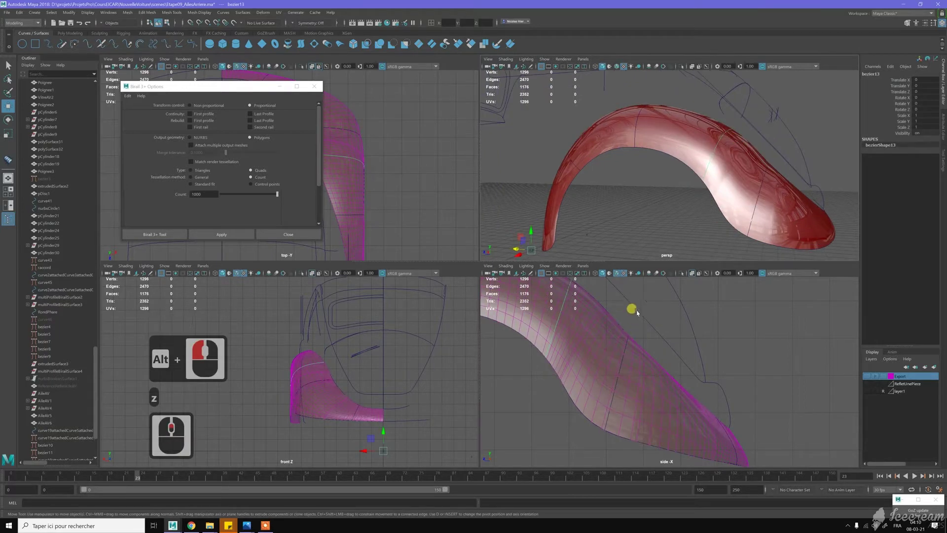
middle_click(678, 350)
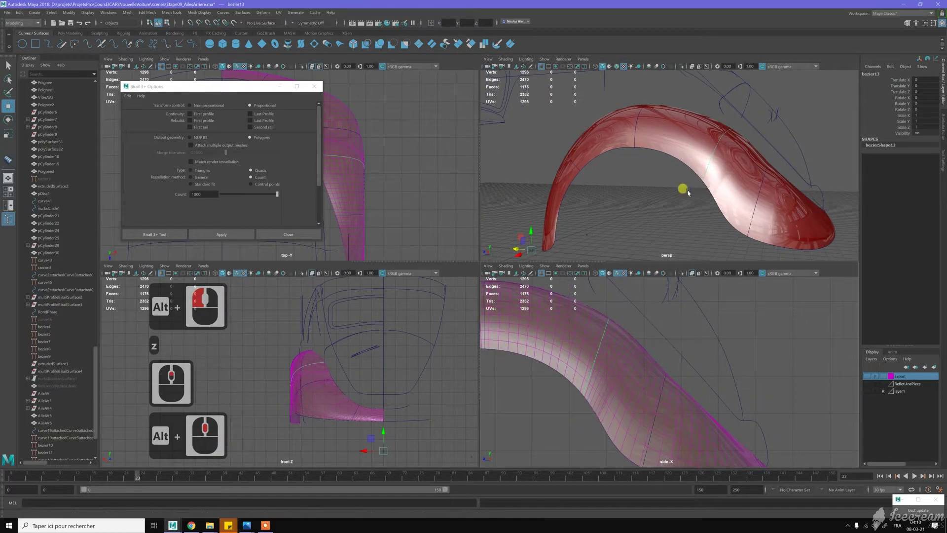
left_click(712, 151)
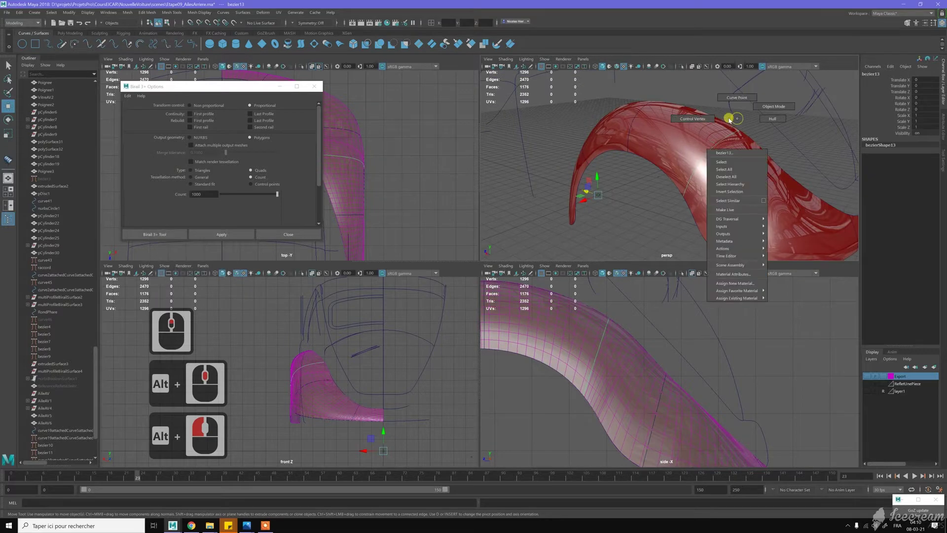
Step: Enter control-vertex editing on bezier13 and pull two pickwalked CVs into position
right_click(746, 127)
left_click(754, 138)
left_click(761, 133)
key("c")
key("c")
key("c")
key("c")
middle_click(767, 151)
key("c")
key("c")
key("c")
key("c")
key("c")
key("c")
key("c")
key("c")
key("c")
key("c")
middle_click(742, 154)
Step: Move several CVs along the arch and rear edge to smooth the fender sweep
left_click(743, 169)
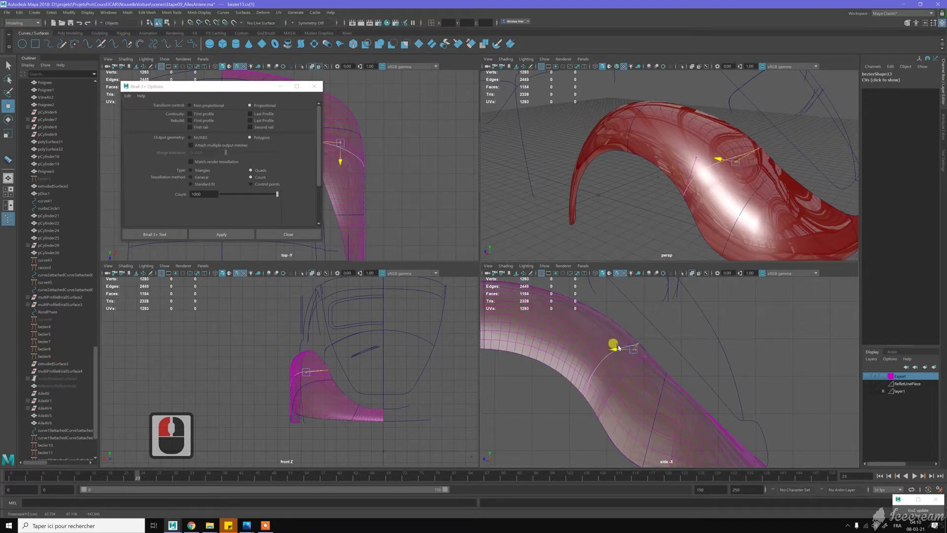
left_click(601, 365)
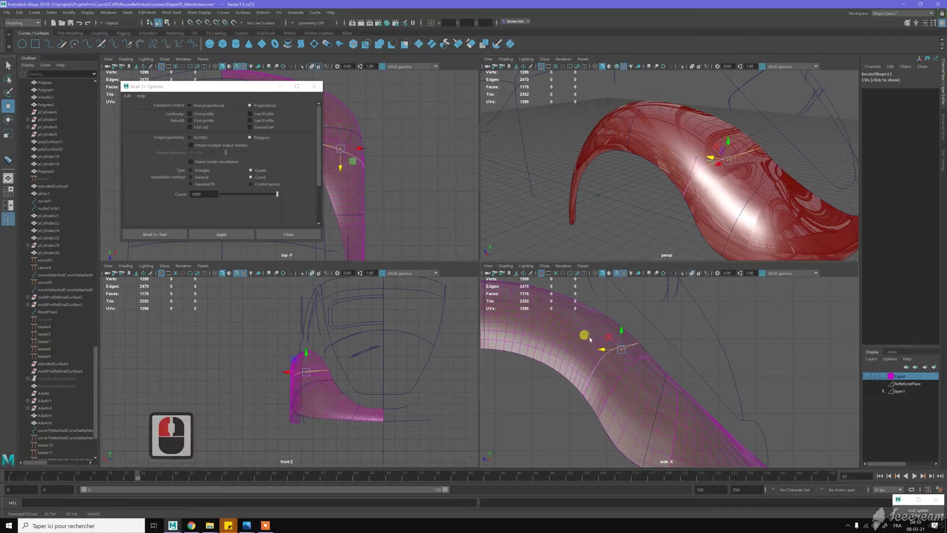
left_click(607, 322)
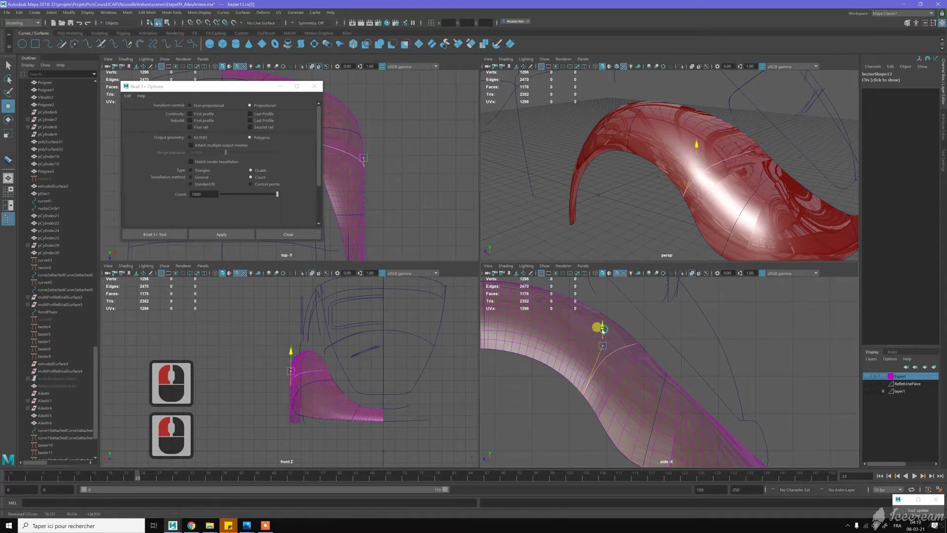
left_click(591, 352)
left_click(617, 336)
left_click(602, 372)
left_click(619, 341)
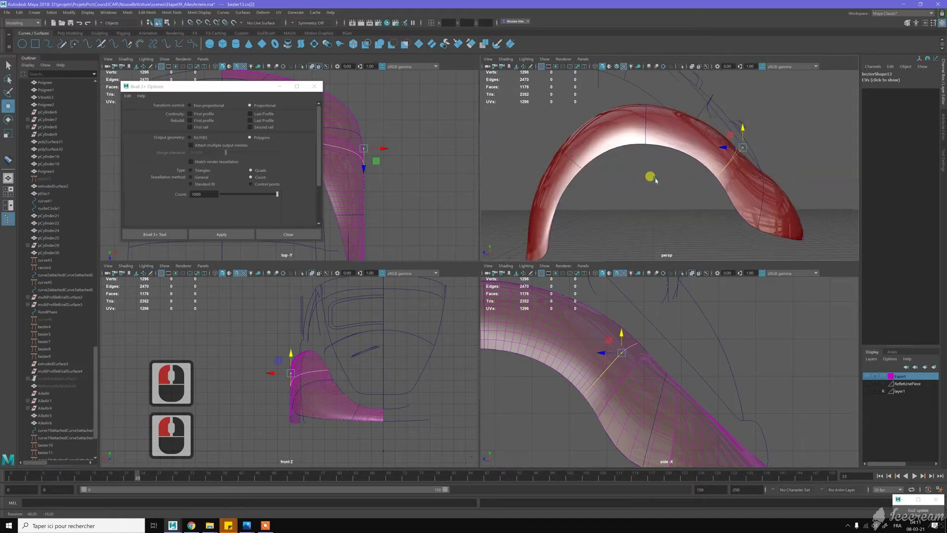
left_click(663, 188)
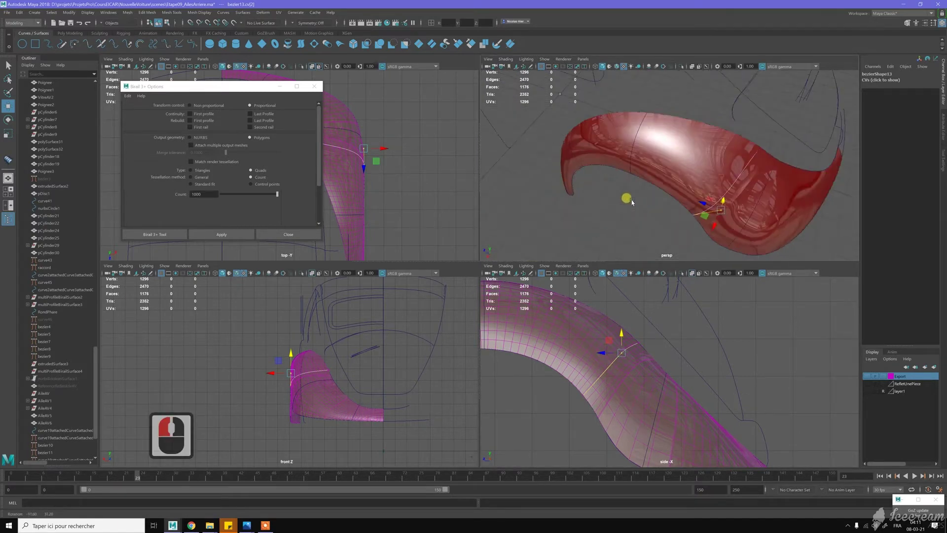
left_click(639, 158)
left_click(673, 153)
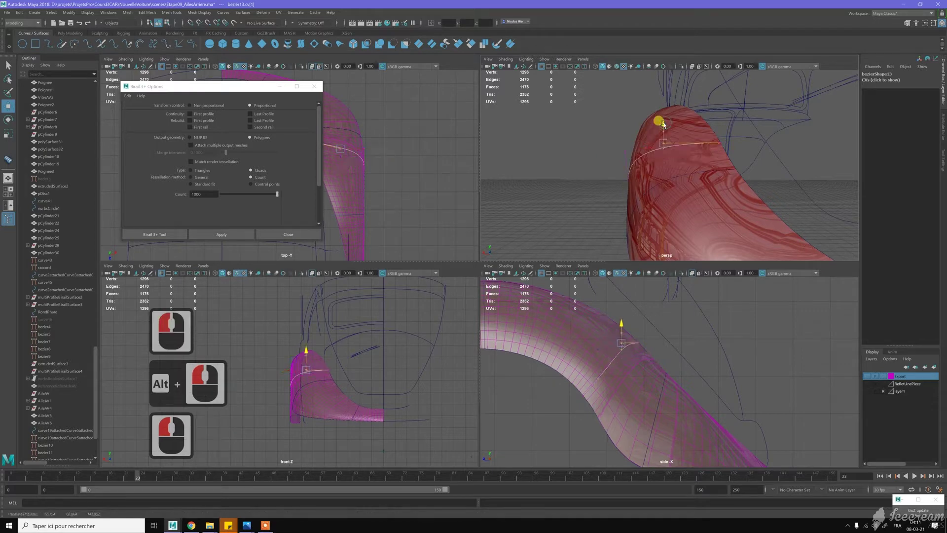
Step: Round the top of the arch by nudging its CVs, checking the fender from several angles
left_click(656, 149)
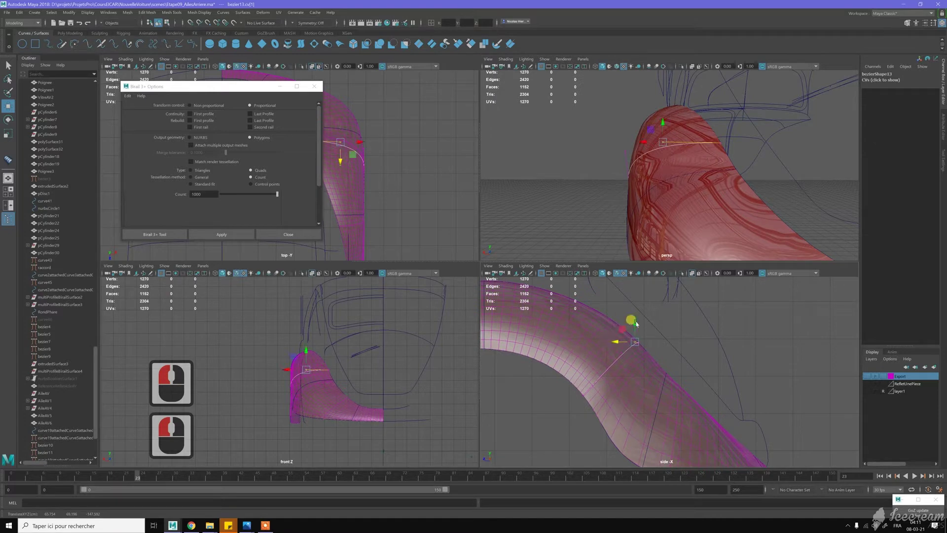
left_click(647, 250)
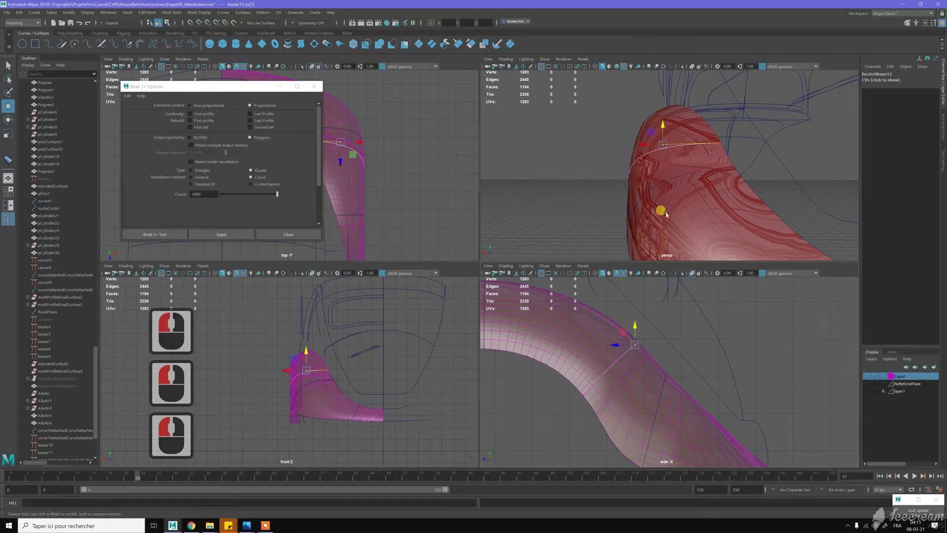
left_click(706, 216)
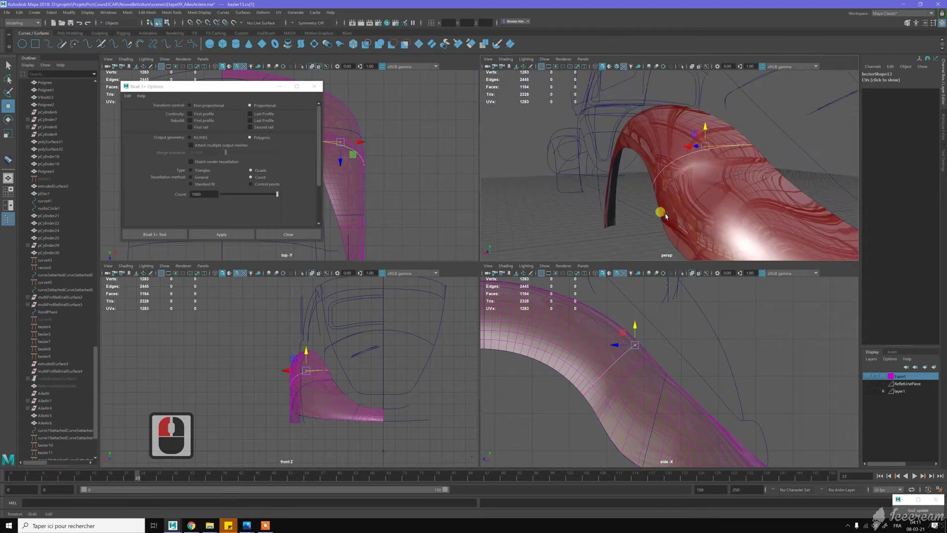
left_click(708, 217)
middle_click(709, 216)
left_click(736, 213)
middle_click(662, 196)
middle_click(670, 185)
left_click(652, 174)
left_click(649, 175)
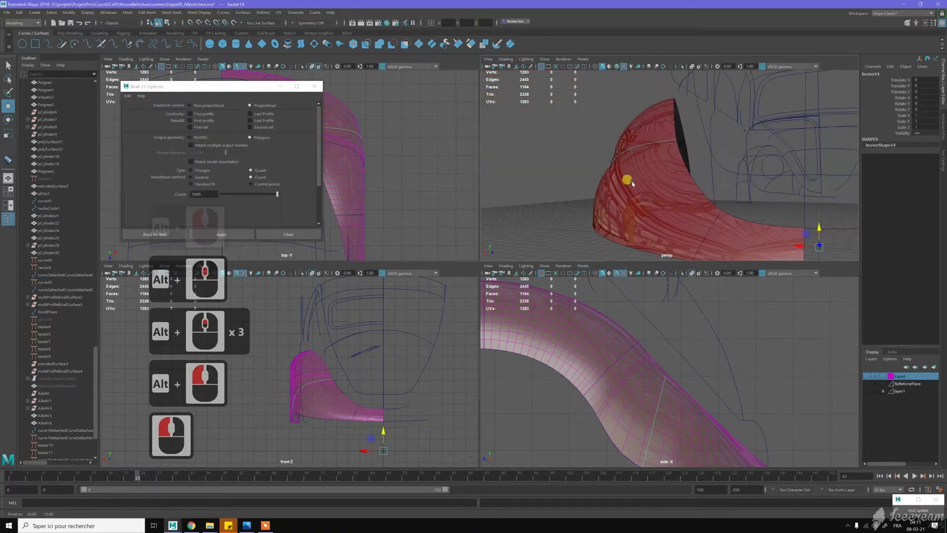
Step: Enter control-vertex editing on bezier14 and pull two pickwalked tail CVs into place
left_click(698, 324)
middle_click(647, 309)
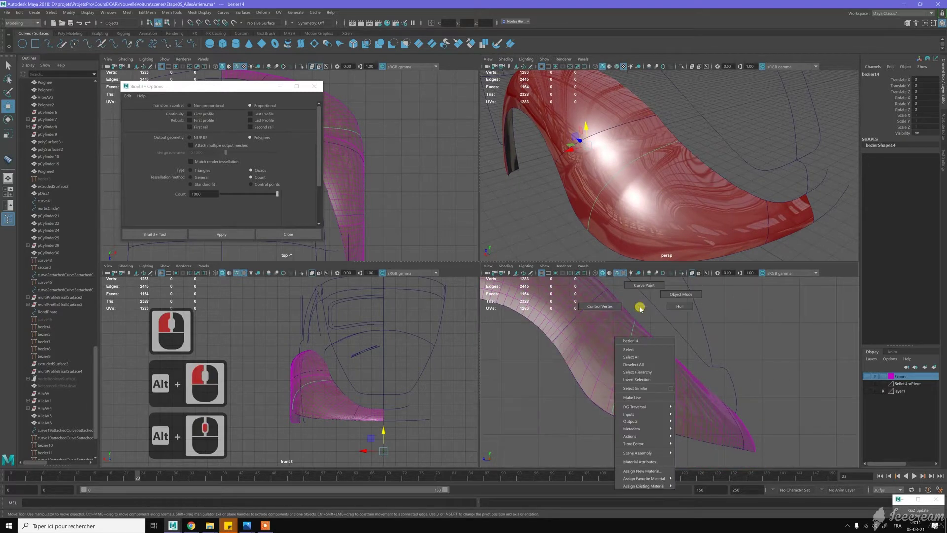
right_click(637, 308)
left_click(651, 323)
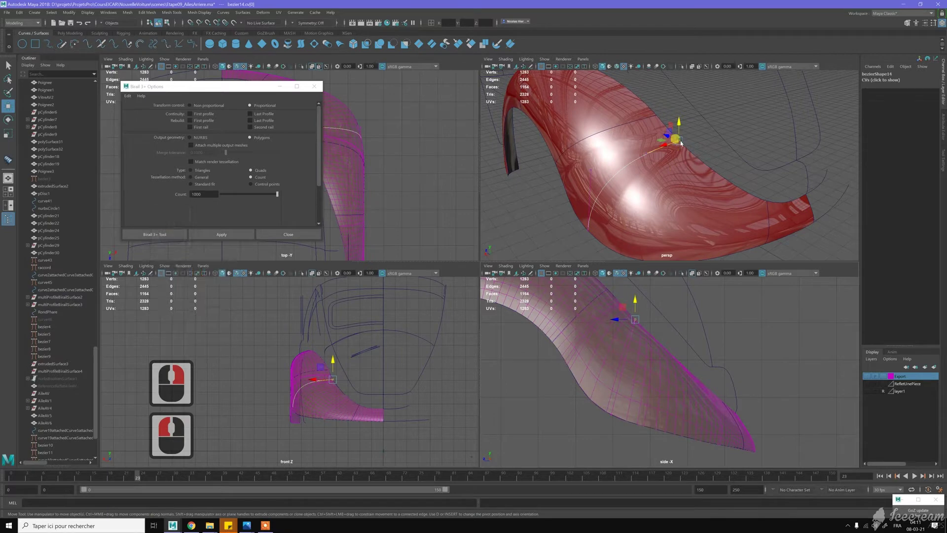
left_click(692, 152)
key("c")
key("c")
key("c")
key("c")
key("c")
middle_click(706, 167)
key("c")
key("c")
key("c")
key("c")
key("c")
key("c")
middle_click(675, 182)
Step: Move a few tail CVs so the tail follows the body outline
key("c")
left_click(662, 299)
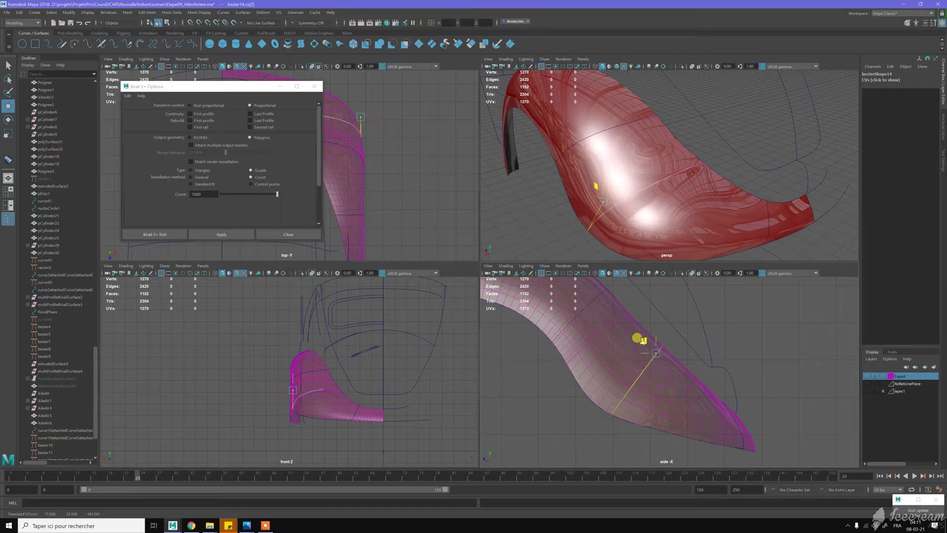
left_click(659, 263)
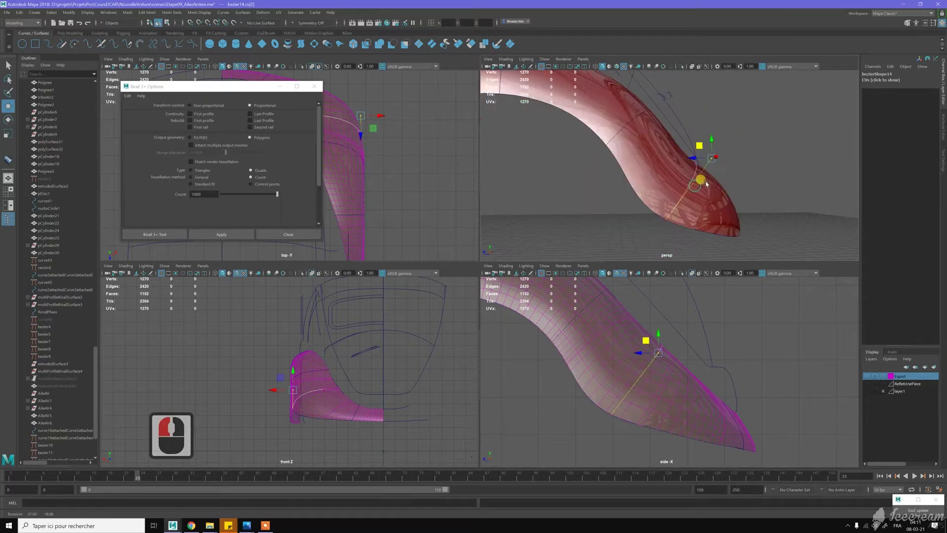
left_click(703, 186)
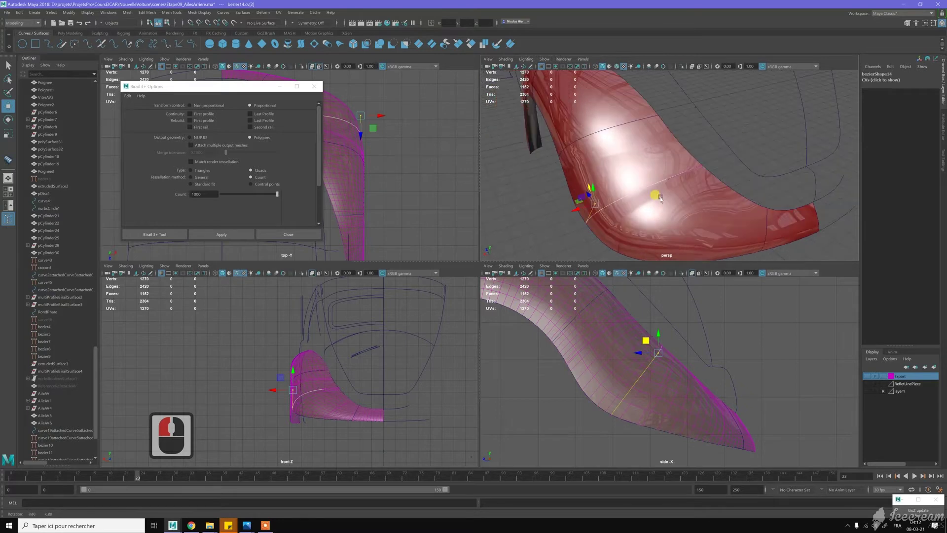
left_click(660, 201)
middle_click(683, 186)
middle_click(710, 181)
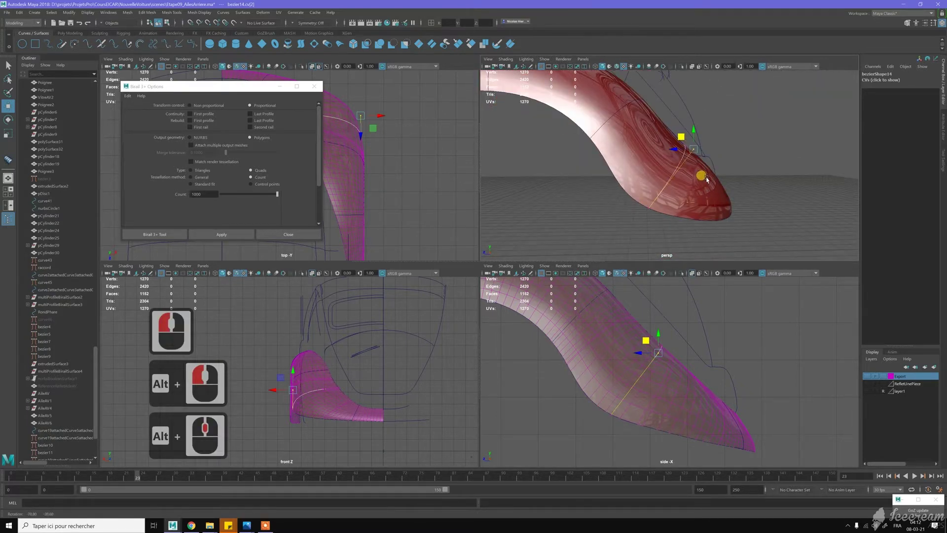
left_click(670, 190)
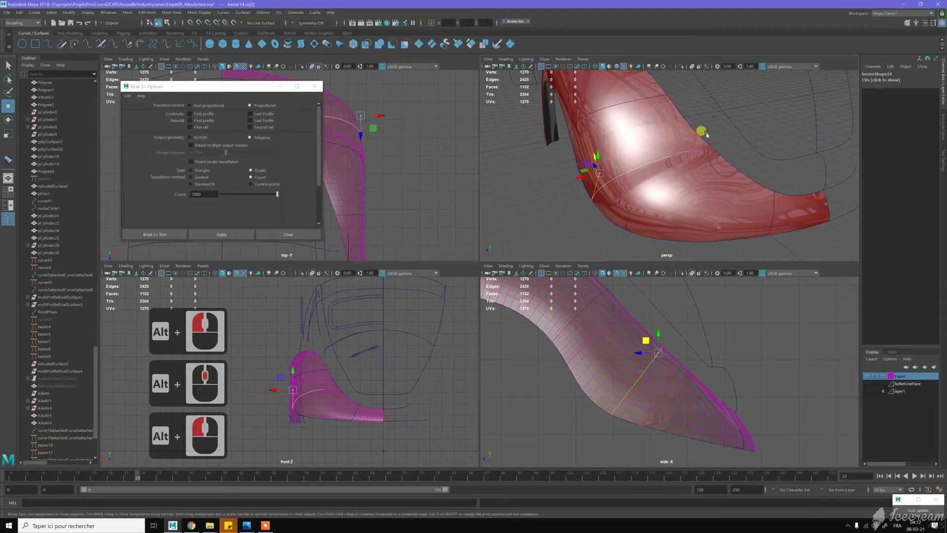
left_click(725, 157)
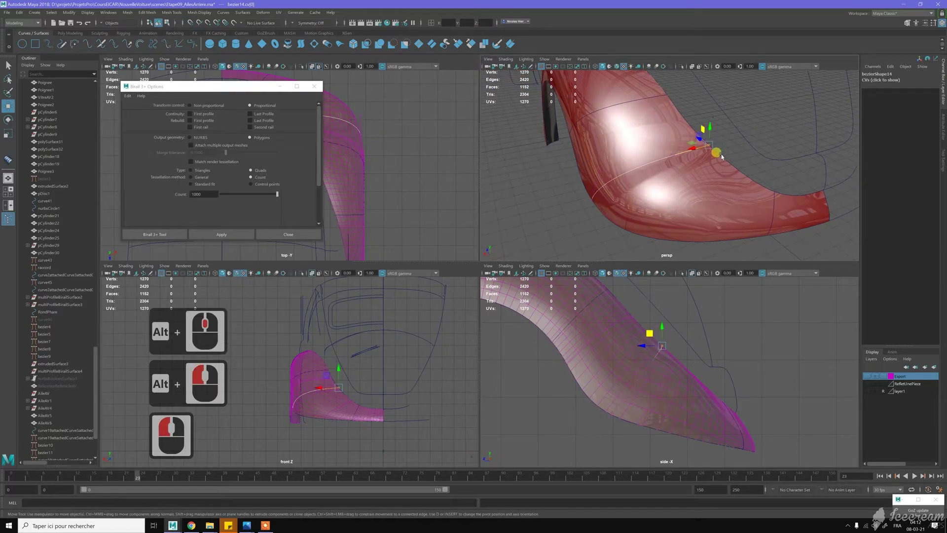
Step: Pickwalk further along the tail and pull two more CVs into the sweep
key("c")
key("c")
key("c")
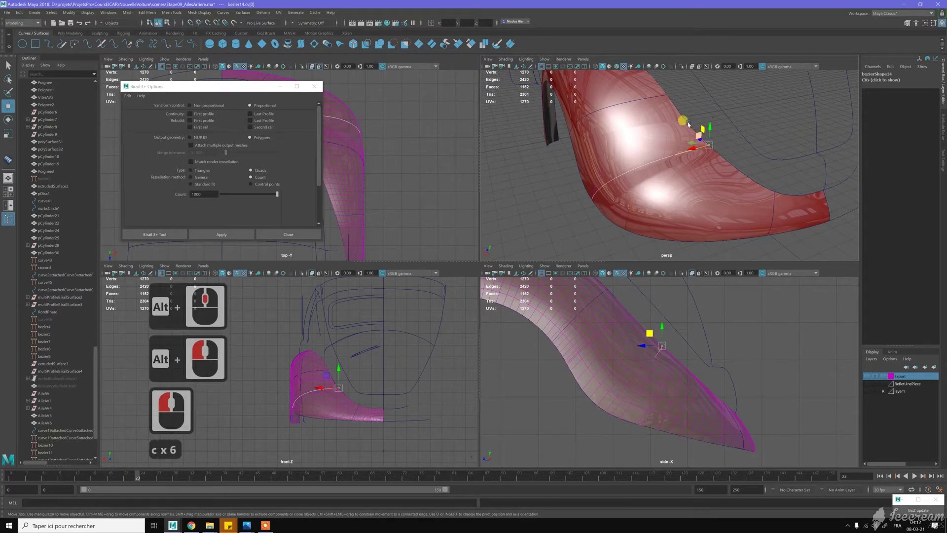
key("c")
key("c")
key("c")
left_click(683, 115)
key("c")
key("c")
key("c")
middle_click(703, 134)
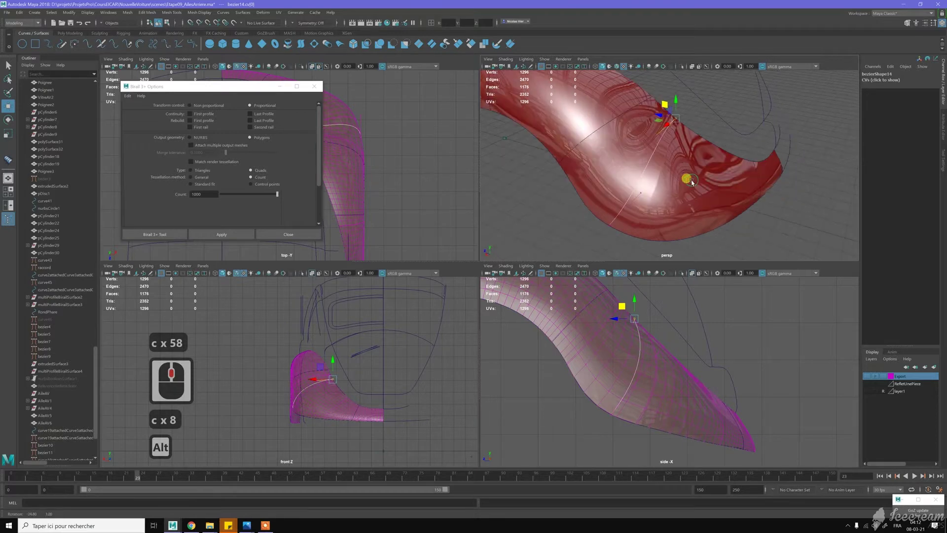
left_click(683, 168)
middle_click(673, 179)
Step: Walk down to the fender's lower end and pull its CVs to finish the tail curve
left_click(622, 205)
key("c")
key("c")
key("c")
key("c")
key("c")
key("c")
key("z")
middle_click(642, 212)
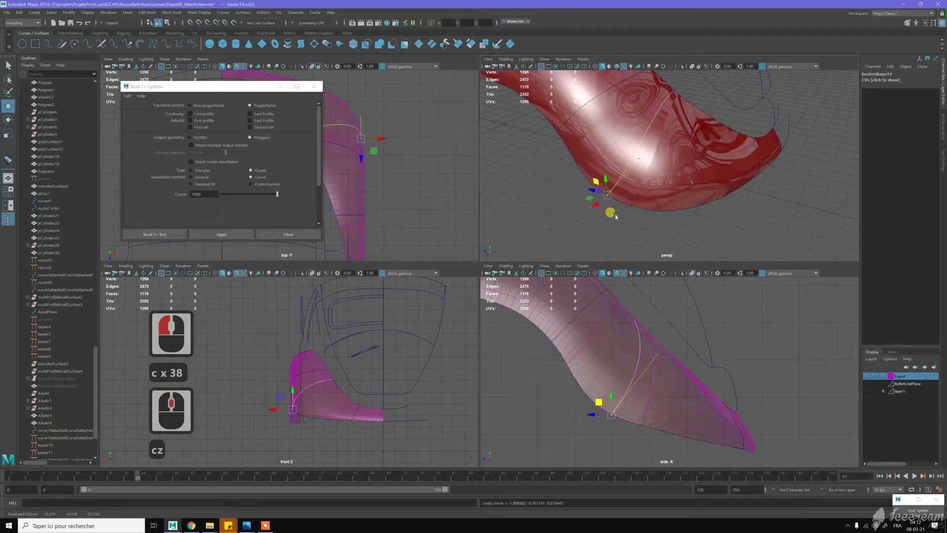
key("c")
key("c")
key("c")
key("c")
key("c")
key("c")
key("c")
middle_click(637, 220)
left_click(636, 214)
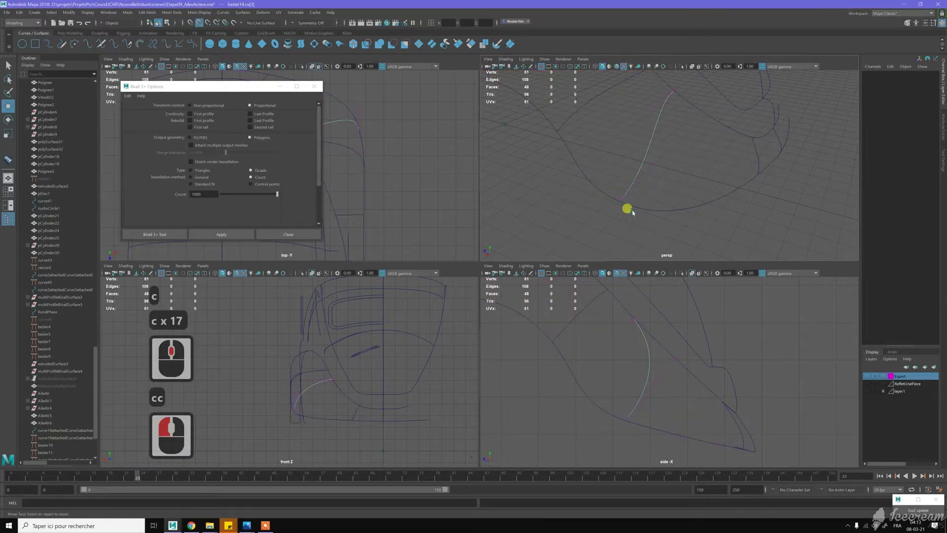
Step: Pickwalk along the crossing curve and pull three CVs toward the fender surface
key("z")
key("z")
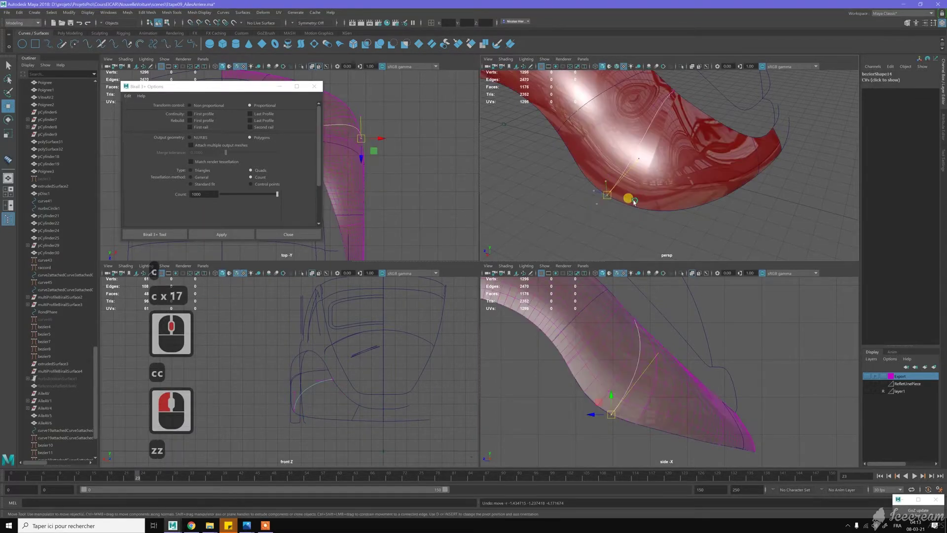
middle_click(636, 203)
key("c")
key("c")
key("c")
key("c")
key("c")
key("c")
middle_click(644, 213)
key("c")
key("c")
key("c")
key("c")
key("c")
key("c")
key("c")
key("c")
middle_click(689, 175)
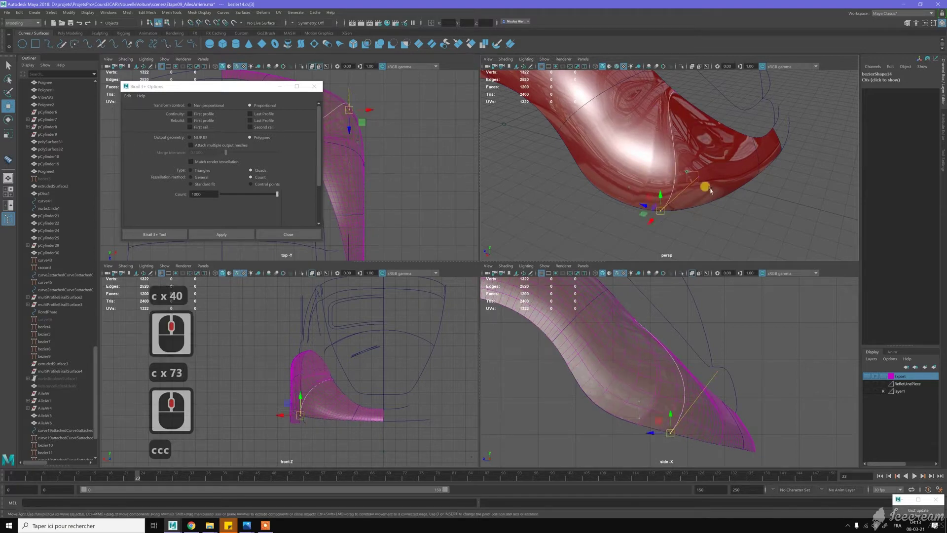
Step: Push the curve points near the fender top and crest onto the surface
left_click(710, 188)
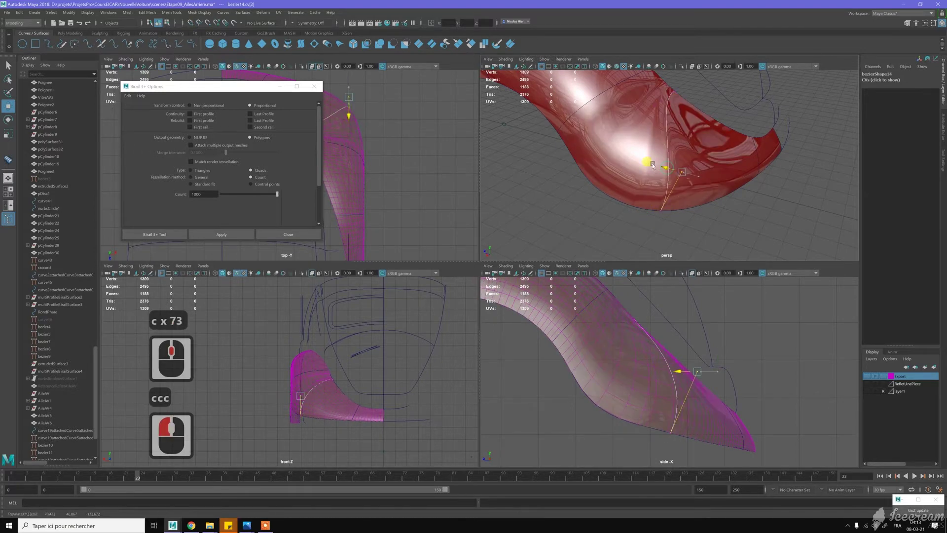
left_click(667, 160)
left_click(678, 149)
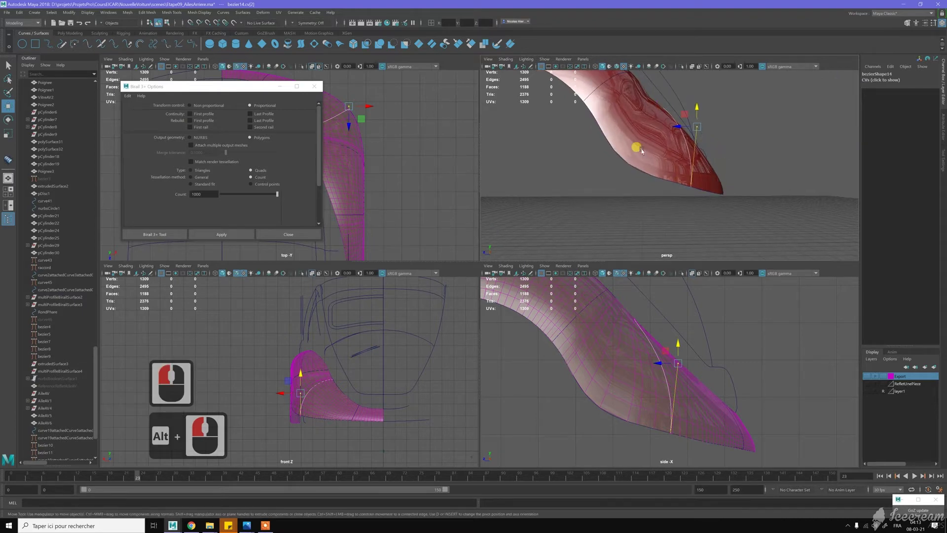
left_click(632, 177)
middle_click(631, 178)
middle_click(636, 163)
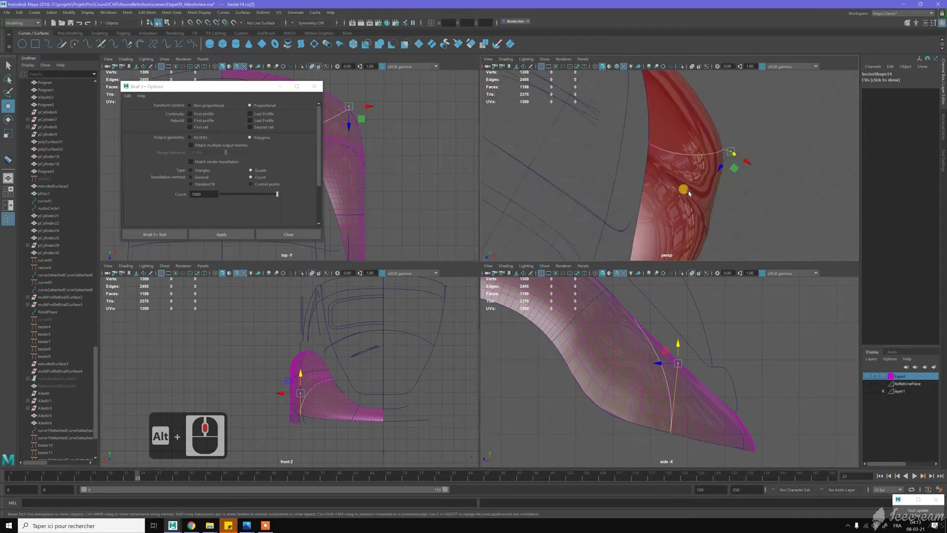
left_click(691, 165)
left_click(692, 175)
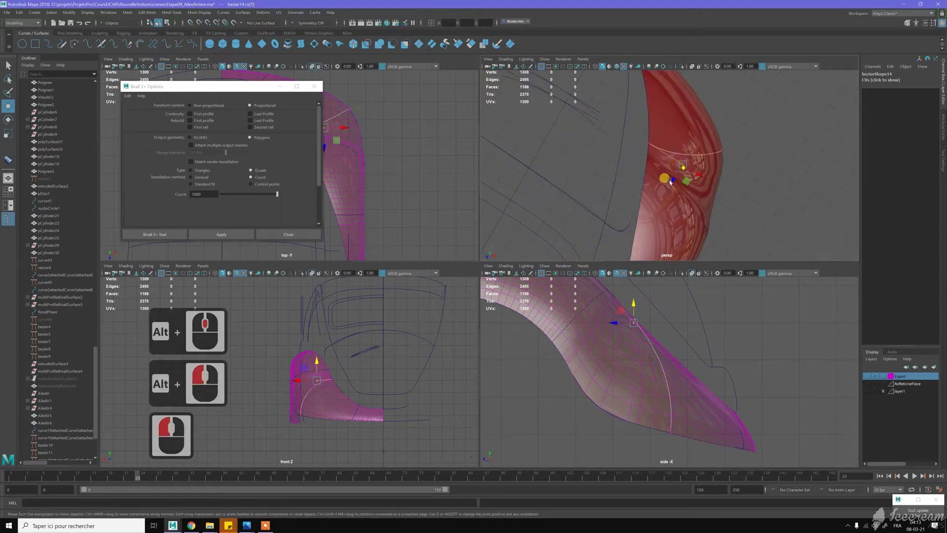
left_click(680, 173)
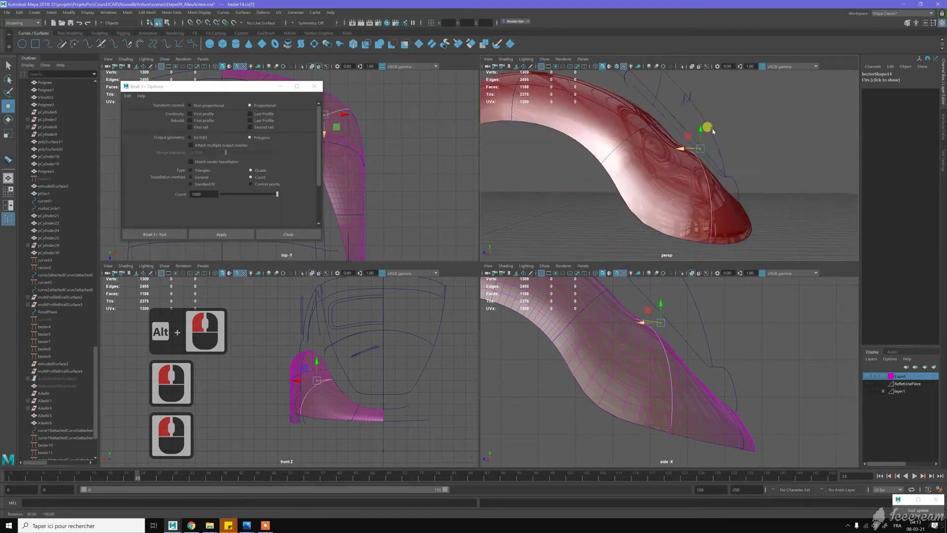
left_click(675, 133)
left_click(669, 145)
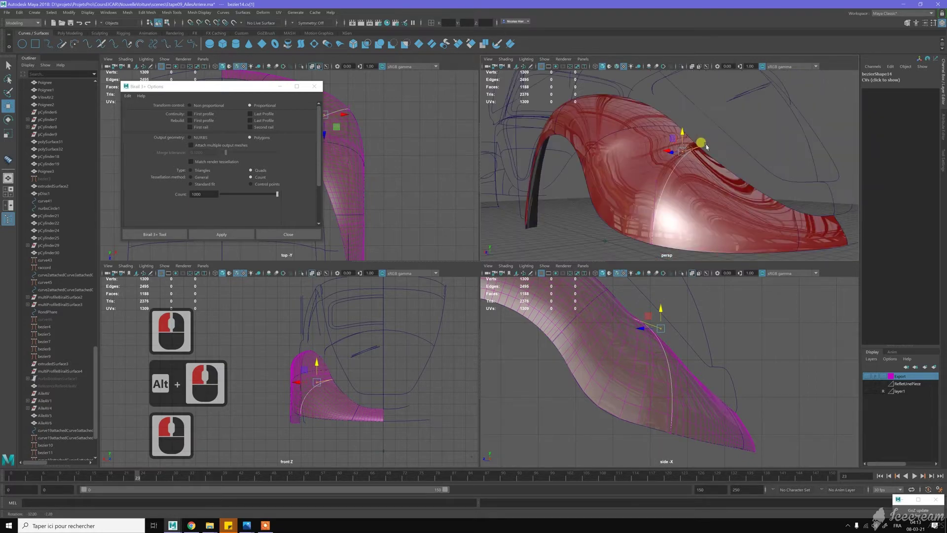
Step: Move the curve's end point onto the fender surface and adjust its height
left_click(726, 174)
left_click(761, 182)
left_click(777, 211)
left_click(393, 119)
middle_click(420, 187)
middle_click(420, 187)
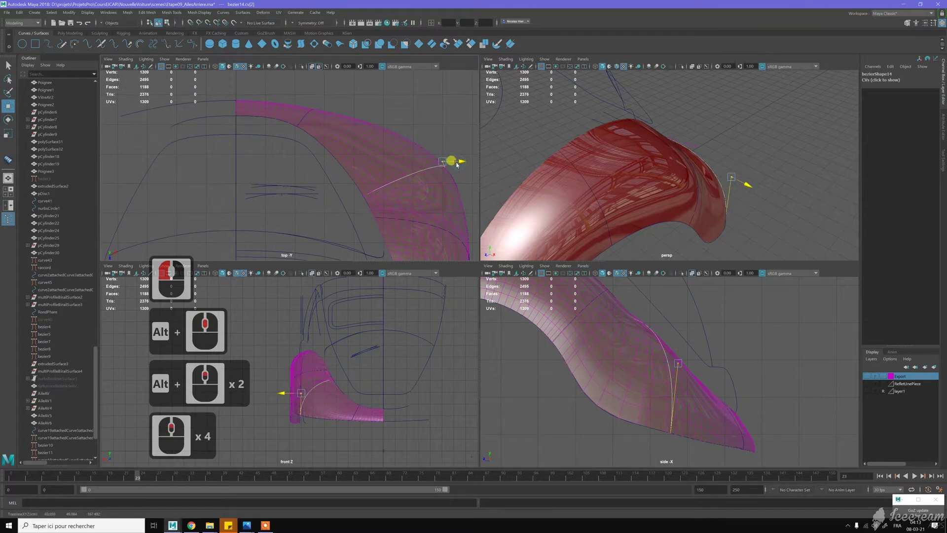
Step: Slide bezier14's middle and end points along the fender edge, snapping them onto the surface
left_click(459, 167)
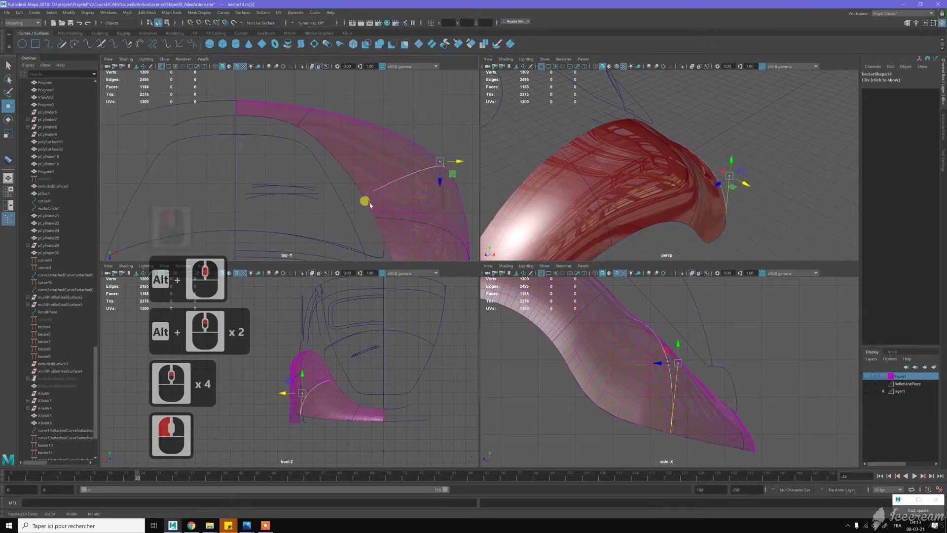
left_click(374, 205)
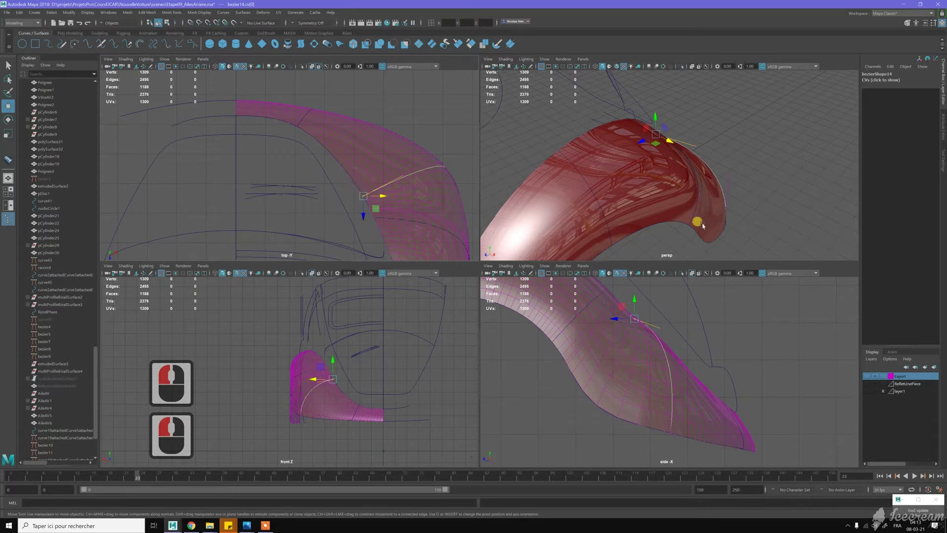
left_click(398, 164)
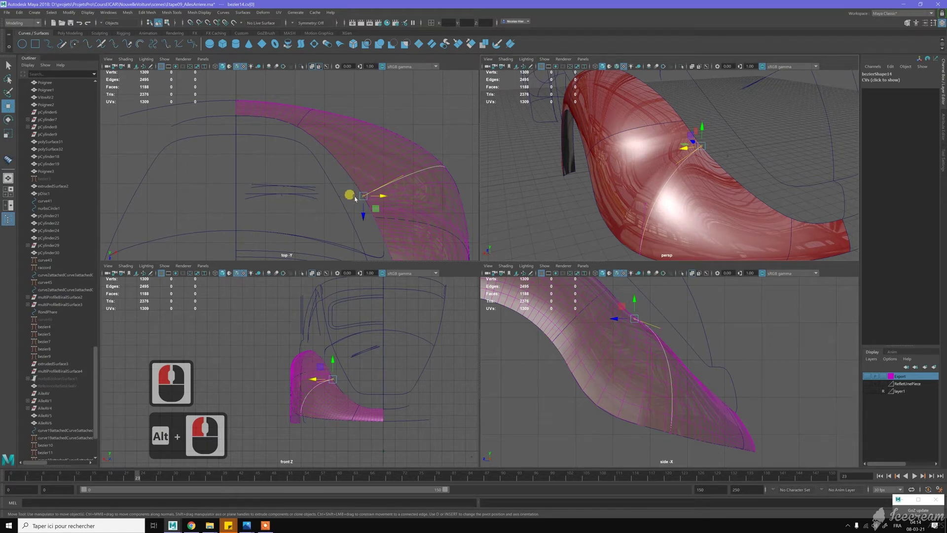
left_click(361, 198)
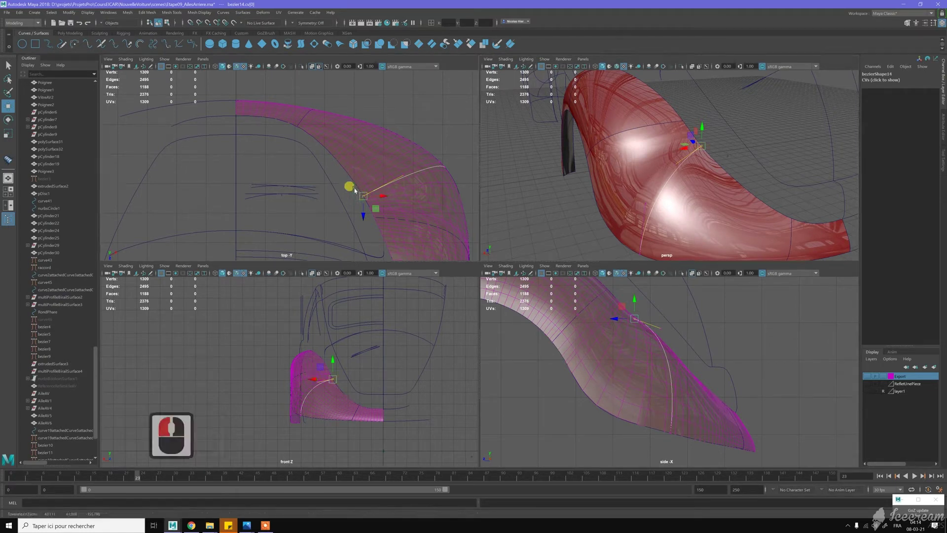
left_click_drag(361, 187, 348, 171)
key("c")
key("c")
key("c")
key("c")
middle_click(338, 166)
key("c")
key("c")
key("c")
key("c")
key("c")
key("c")
key("c")
key("c")
middle_click(615, 189)
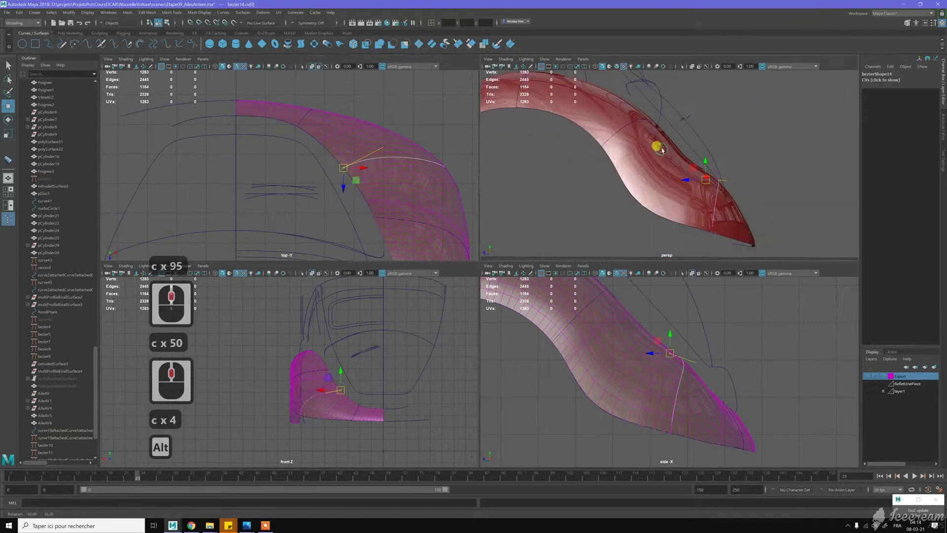
Step: Undo a bad move, then nudge the middle and tip points of bezier14 onto the fender
left_click(662, 151)
key("z")
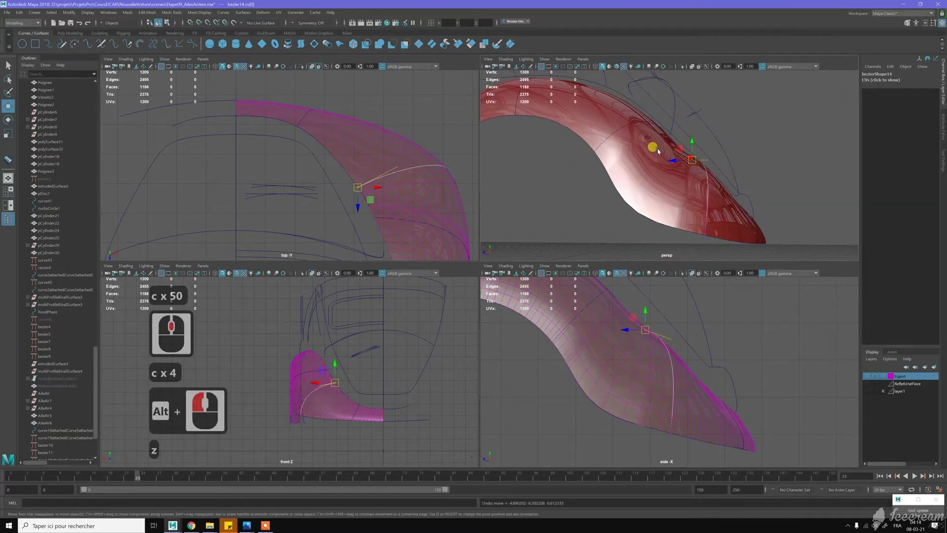
key("z")
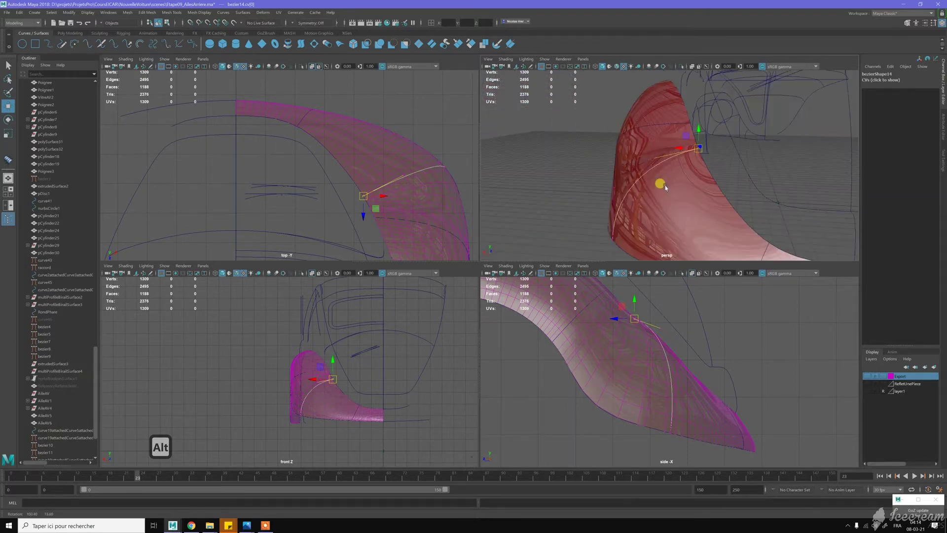
left_click(425, 190)
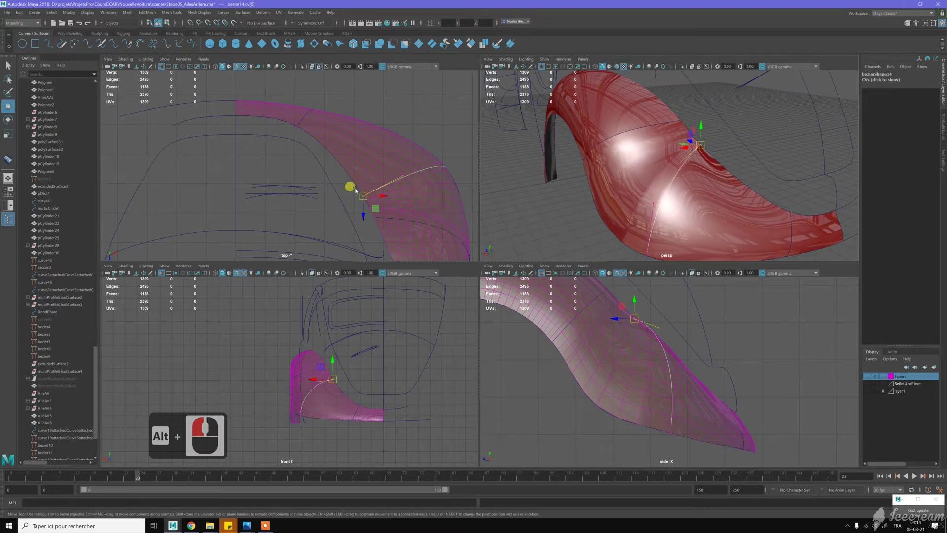
key("c")
key("c")
key("c")
type("cc")
middle_click(373, 160)
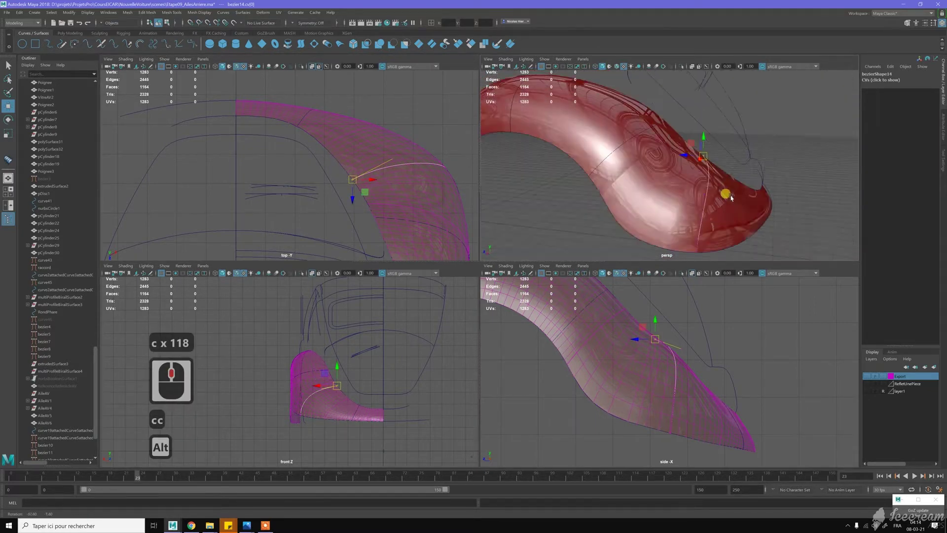
left_click(742, 201)
middle_click(662, 177)
middle_click(698, 192)
Step: Select bezier15 at the fender tip and switch it to control-vertex editing
left_click(702, 171)
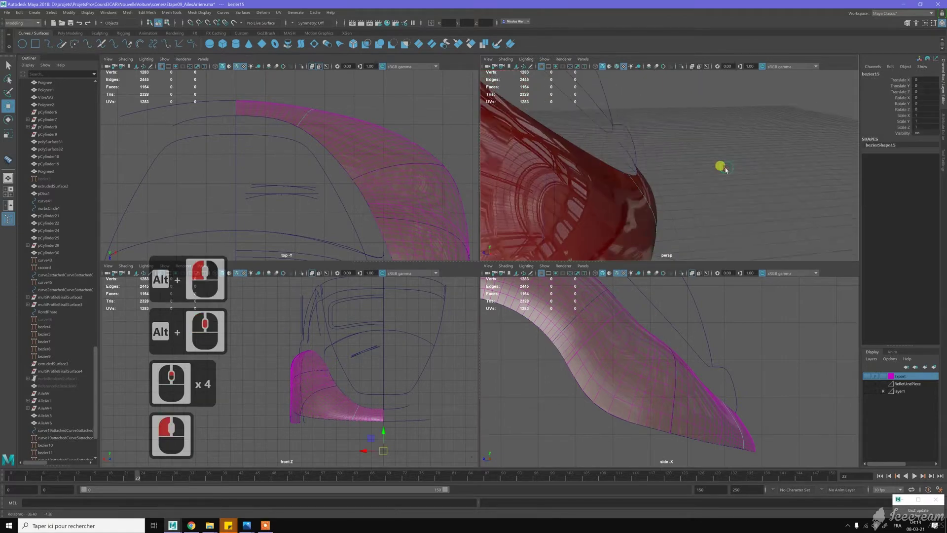
double_click(703, 208)
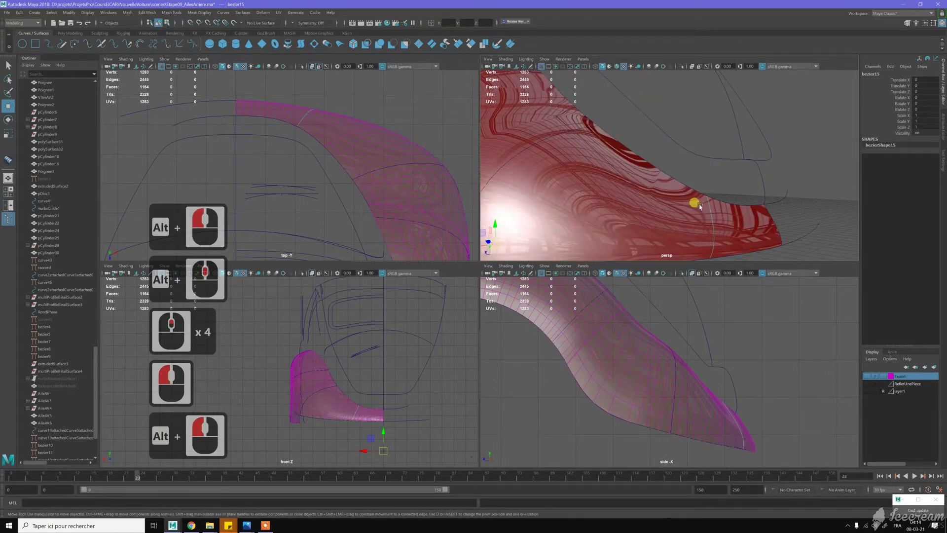
right_click(705, 213)
key("z")
right_click(710, 210)
left_click(720, 210)
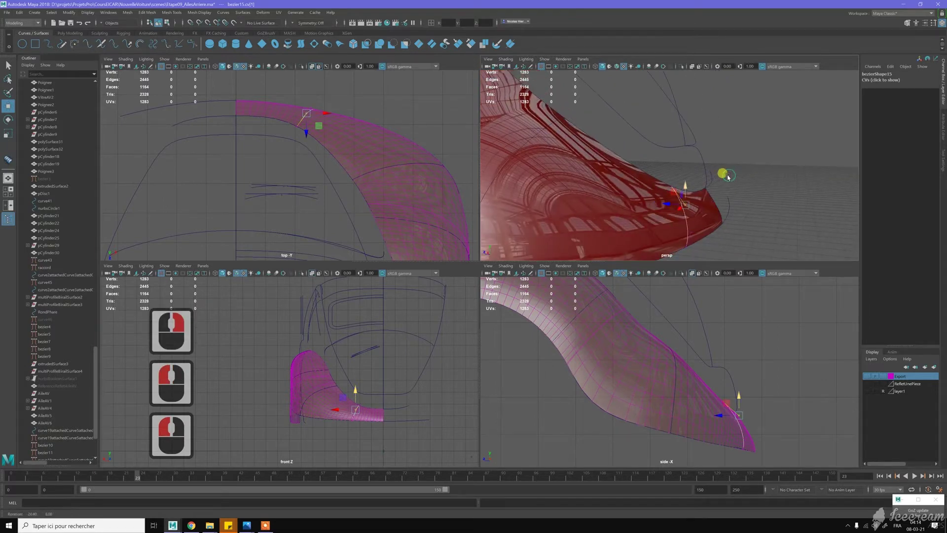
Step: Adjust bezier15's tip points along the fender's lower edge, then return to bezier14
left_click(697, 179)
left_click(725, 217)
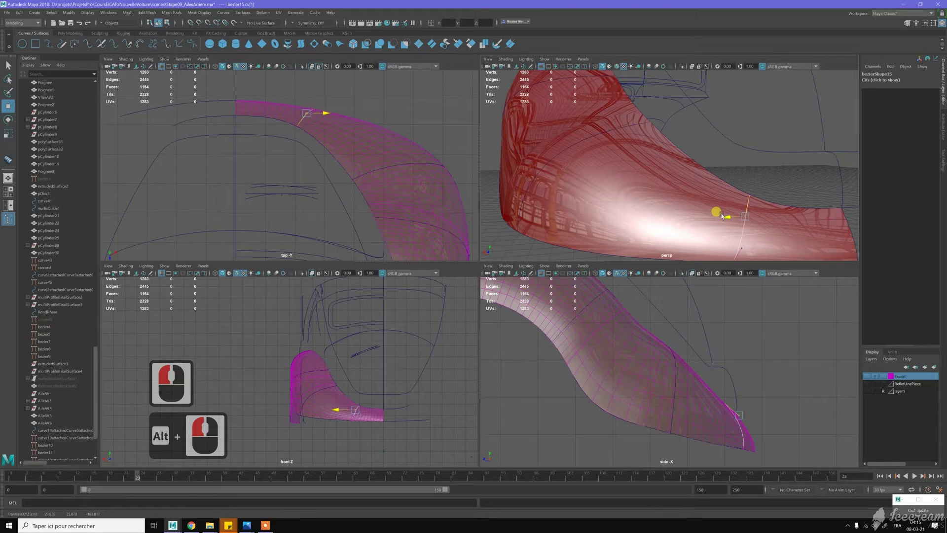
left_click(726, 217)
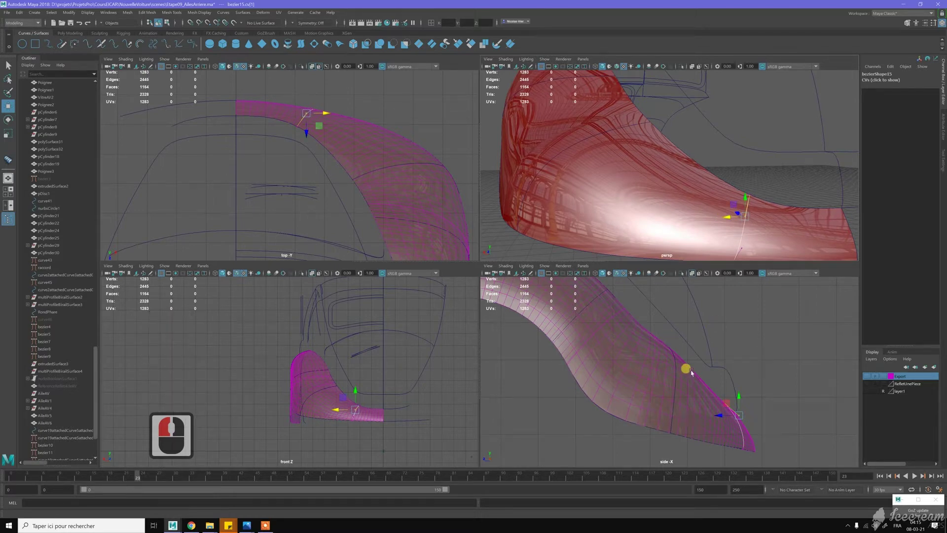
left_click(627, 130)
right_click(660, 133)
Step: Enter control-vertex mode on bezier14 and realign its crest and side points to the fender
left_click(599, 118)
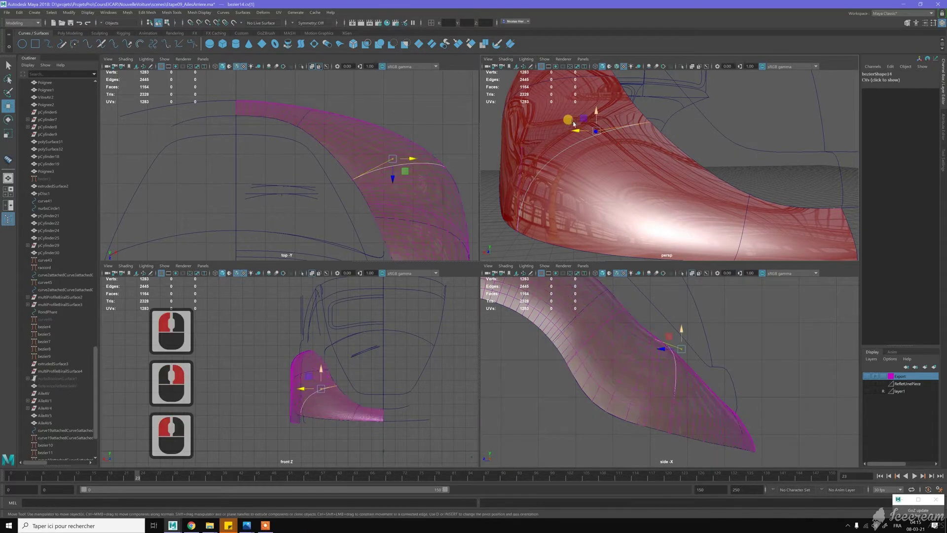
left_click(522, 129)
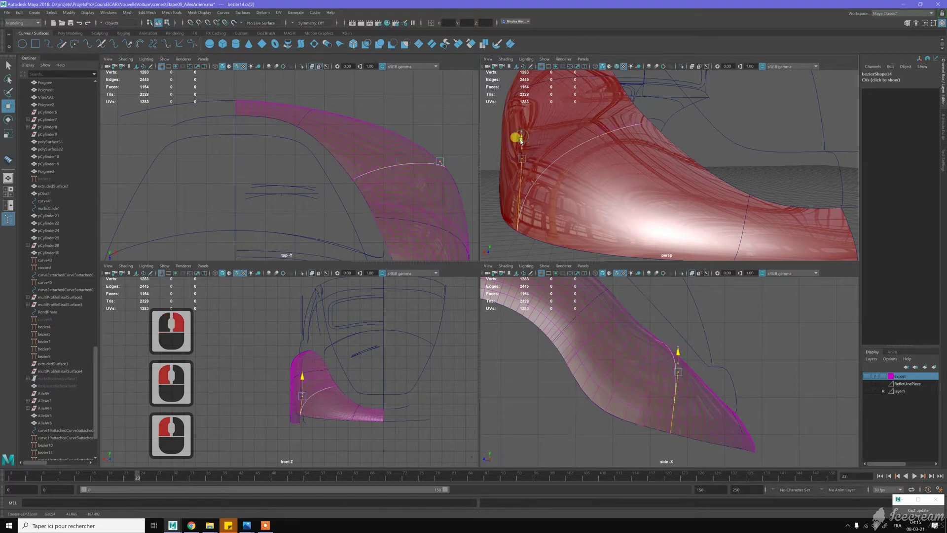
left_click(516, 189)
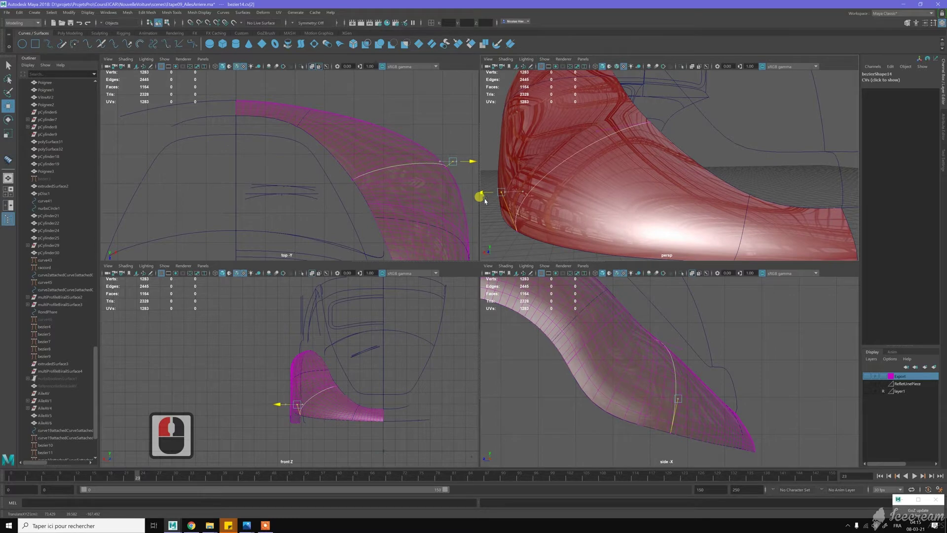
left_click(543, 188)
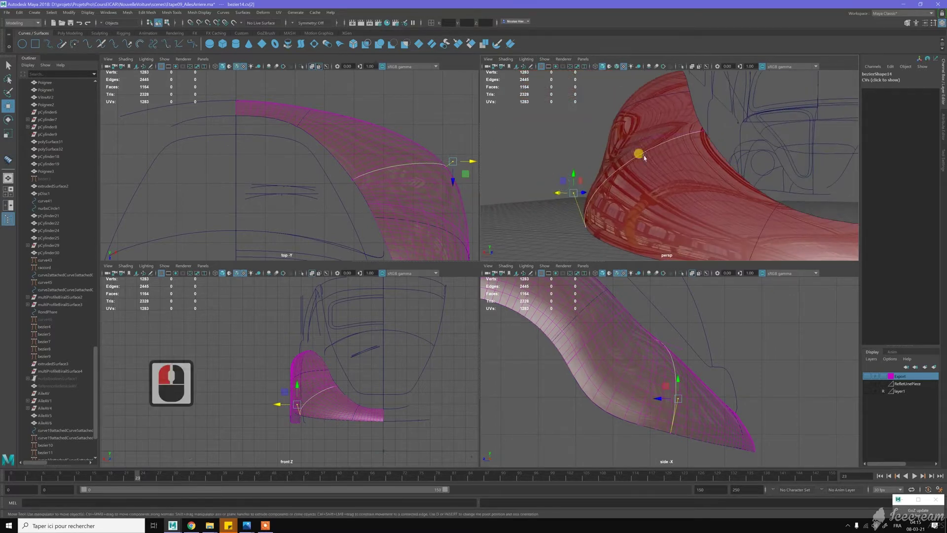
left_click(641, 136)
left_click(641, 148)
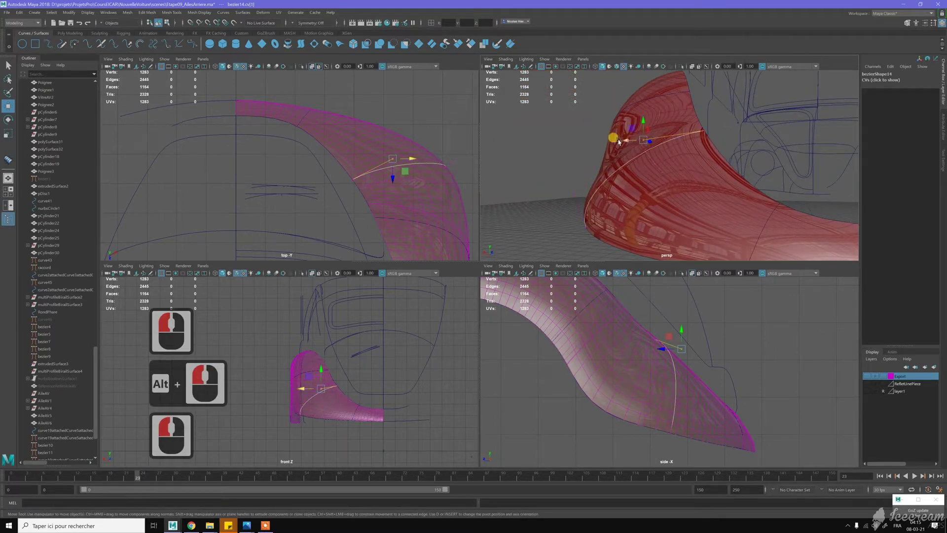
left_click(622, 131)
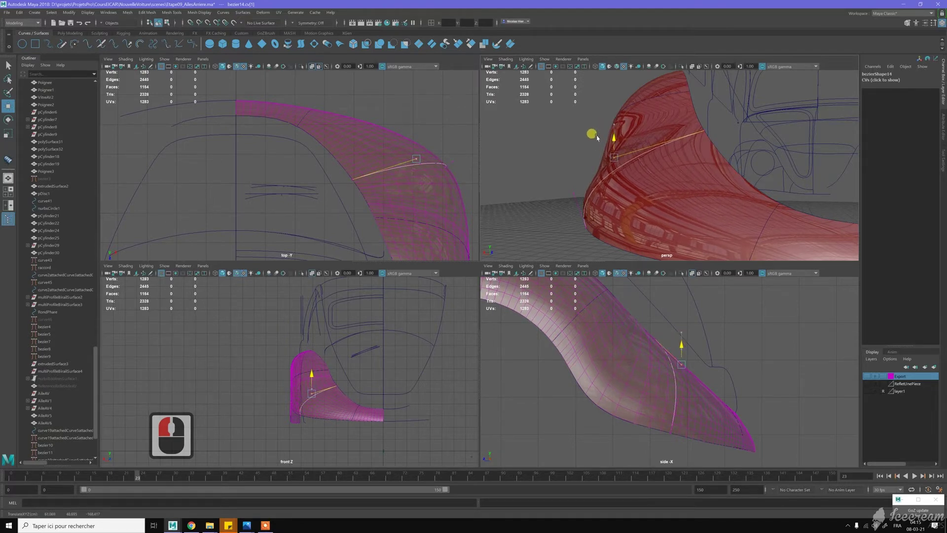
left_click(601, 138)
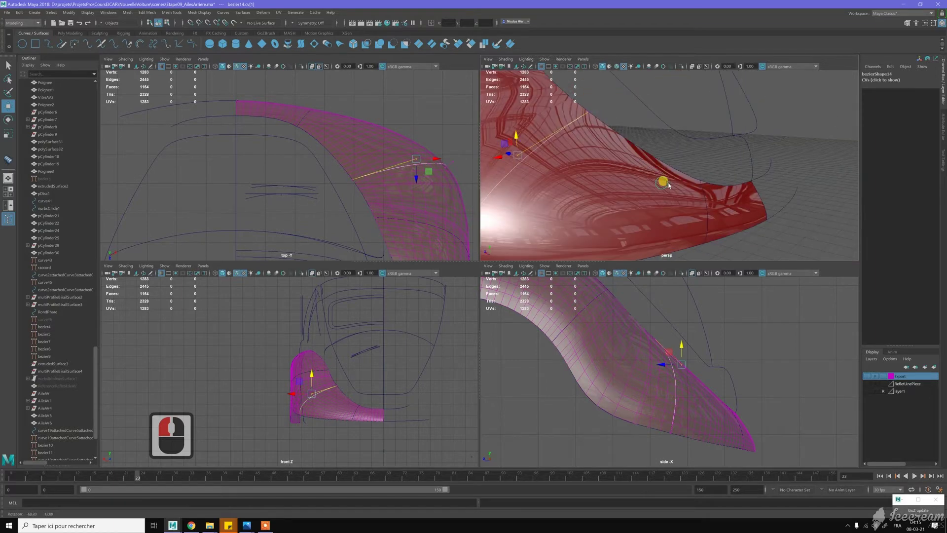
left_click(651, 186)
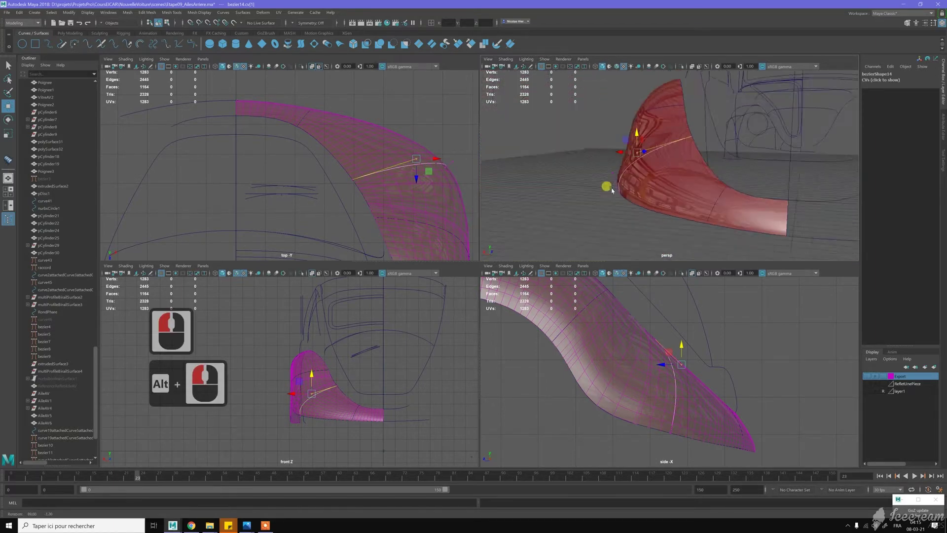
left_click(648, 162)
left_click(687, 199)
middle_click(706, 190)
Step: Push bezier14's tip-end points onto the fender's rear surface
left_click(628, 168)
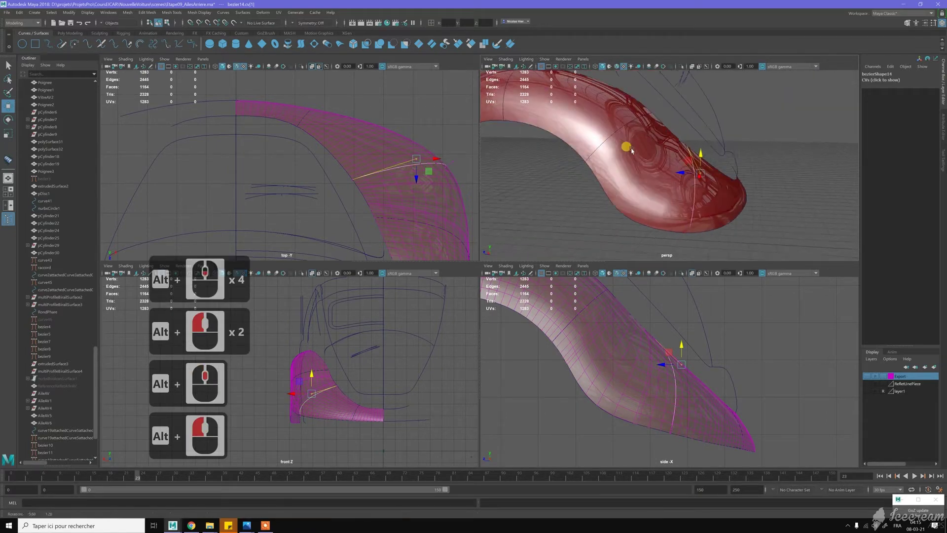
left_click(662, 200)
middle_click(708, 224)
middle_click(682, 146)
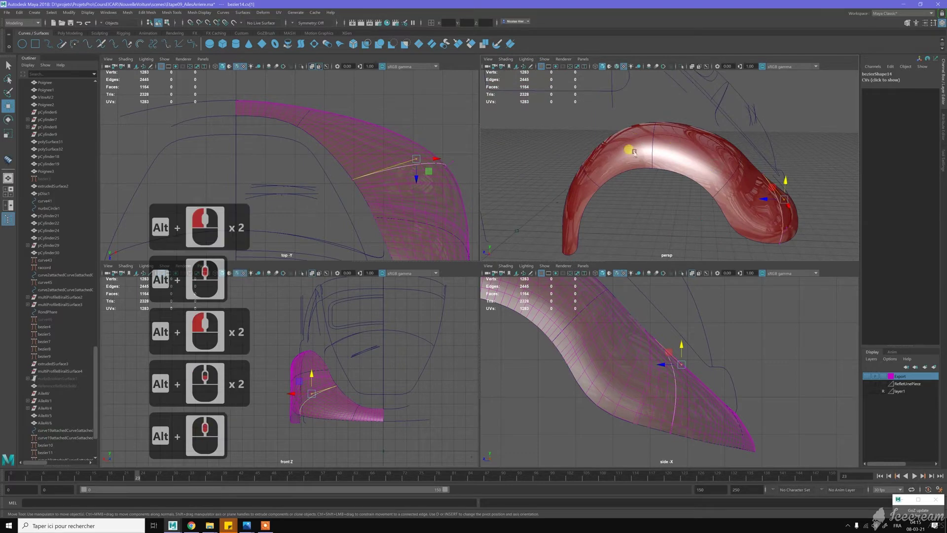
middle_click(683, 152)
left_click(602, 187)
left_click(696, 208)
middle_click(629, 189)
Step: Re-enter control-point display and tweak the points near the fender edge, undoing and redoing a move
right_click(646, 115)
right_click(574, 181)
right_click(620, 161)
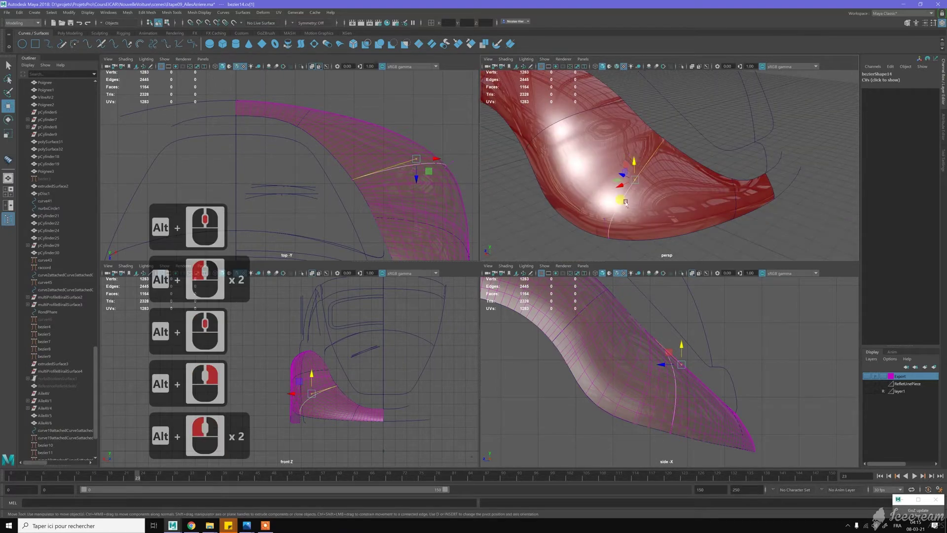
right_click(642, 220)
left_click(642, 222)
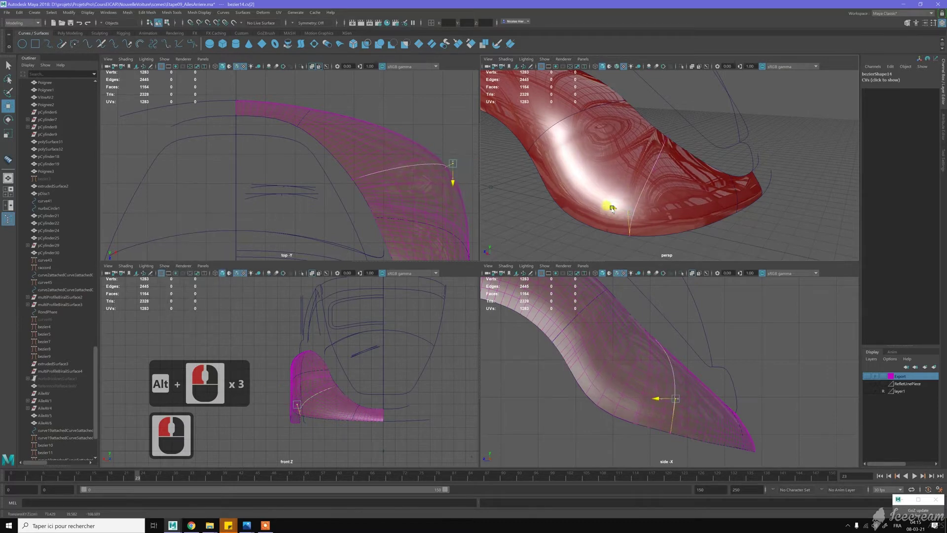
left_click(614, 212)
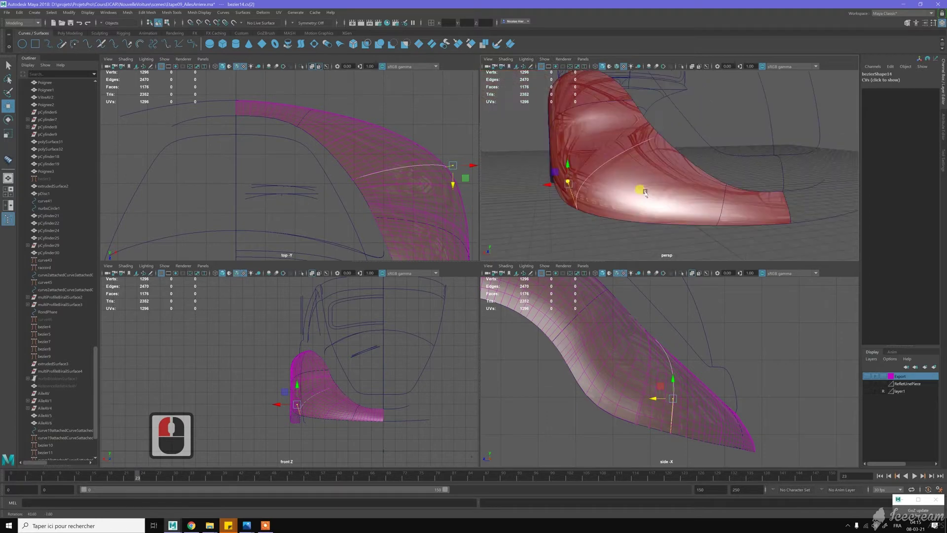
left_click(646, 196)
key("z")
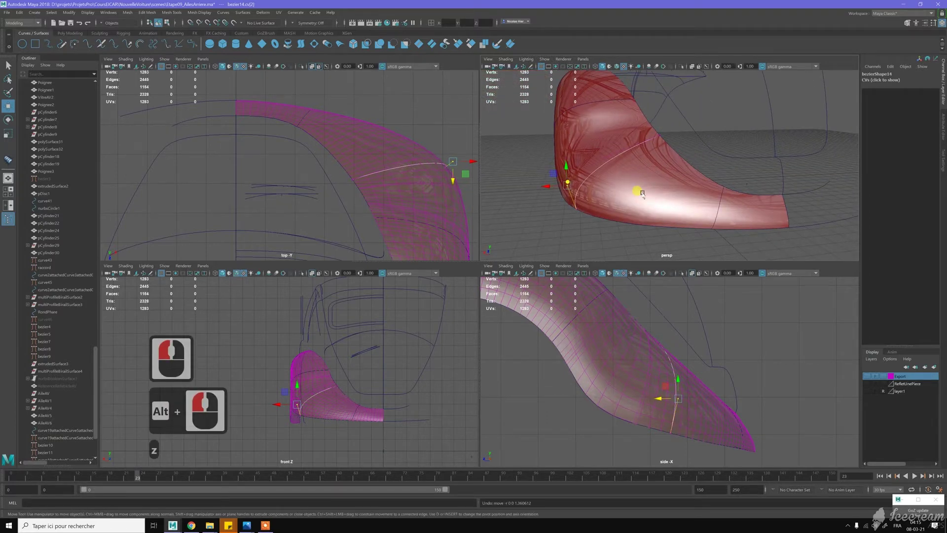
key("shift+z")
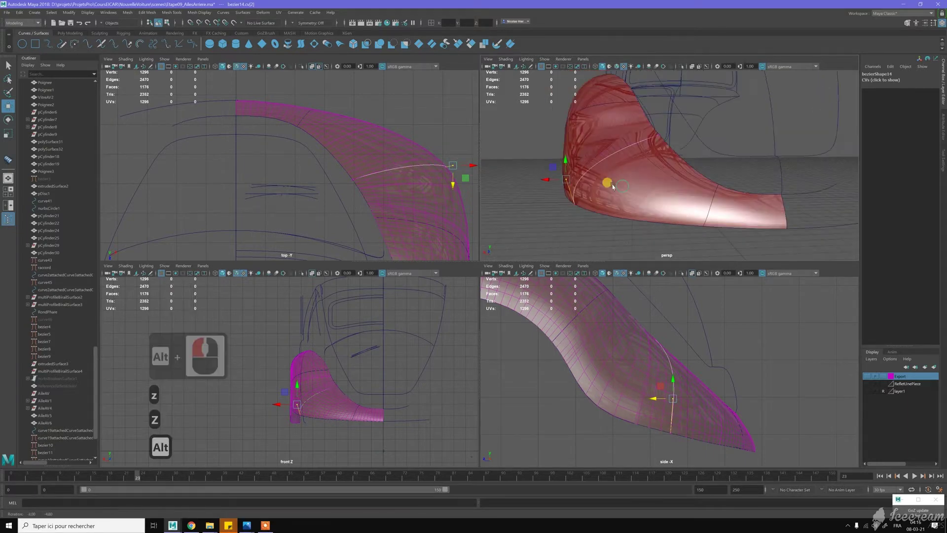
Step: Adjust the points above the fender top, leave point editing, and inspect from a new angle
left_click(594, 176)
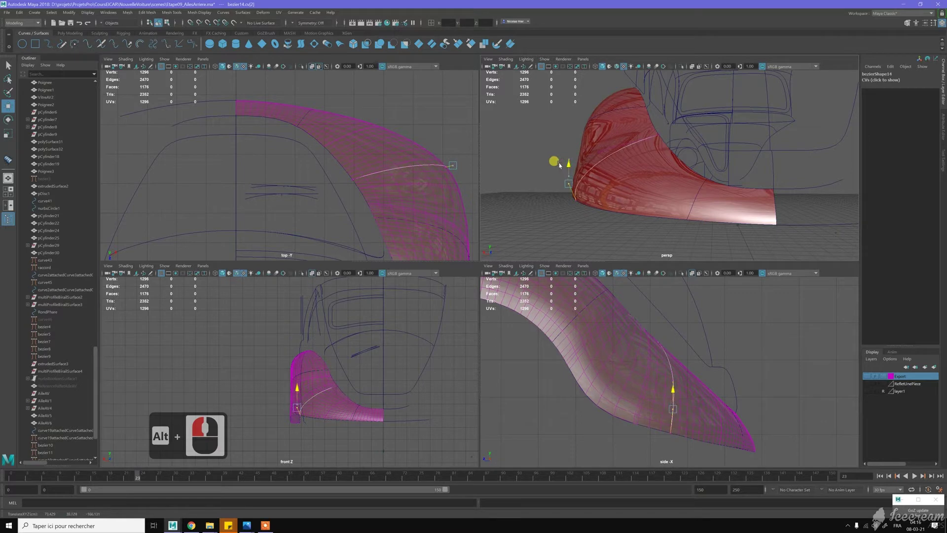
left_click(572, 162)
key("z")
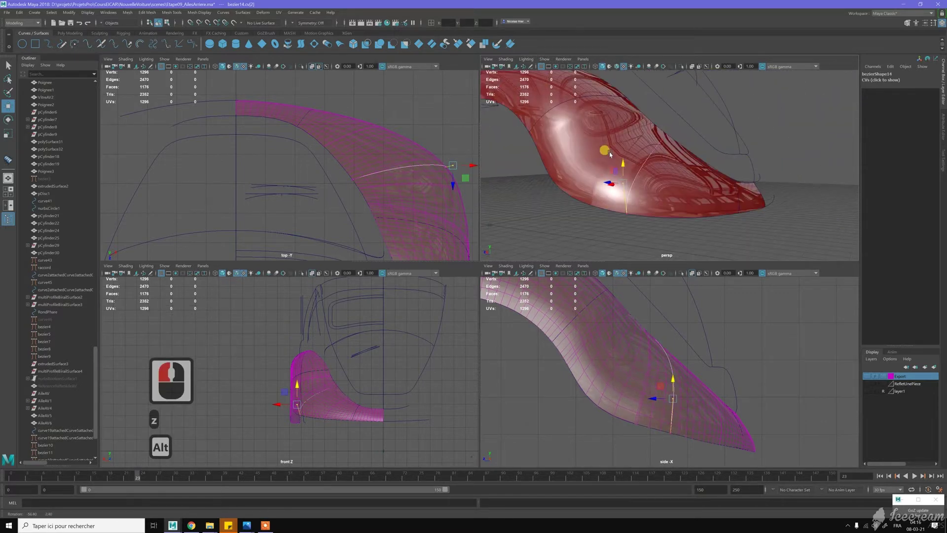
left_click(614, 156)
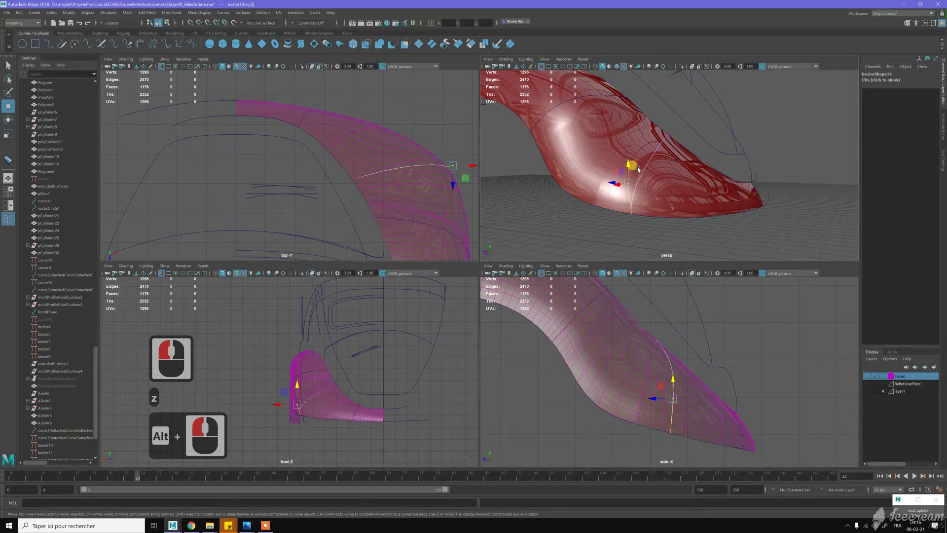
right_click(679, 151)
left_click(693, 151)
middle_click(233, 88)
left_click(198, 49)
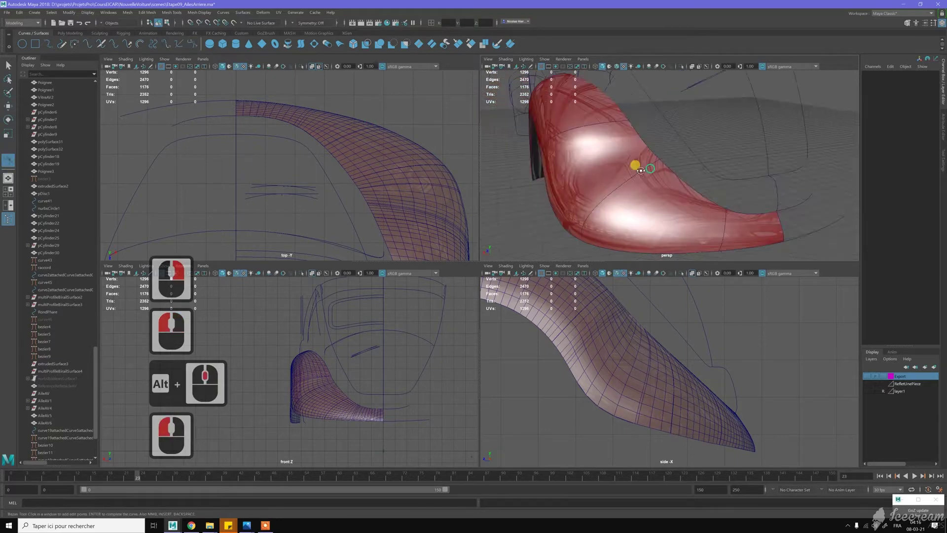
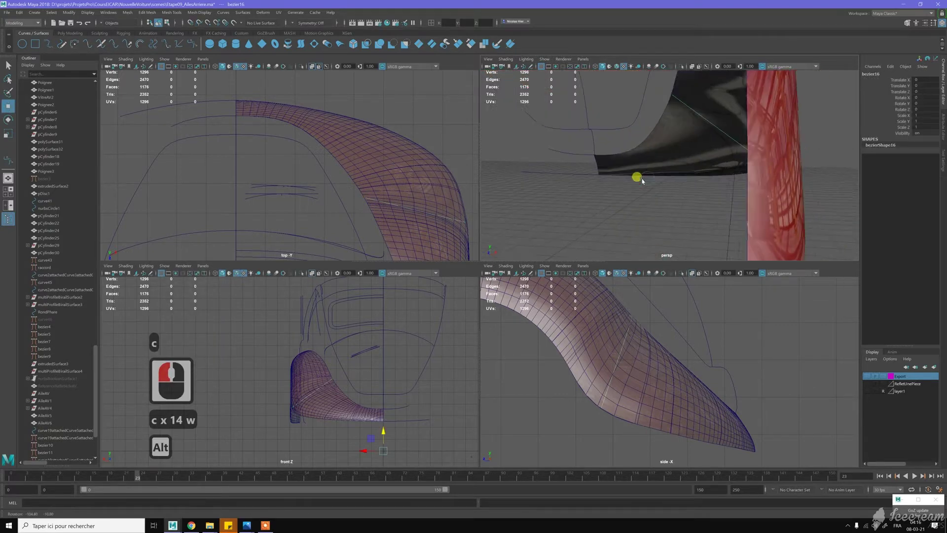
Step: Place the anchor points of a new curve, bezier16, across the fender and select its control points
left_click(662, 155)
left_click(681, 152)
middle_click(747, 215)
right_click(747, 215)
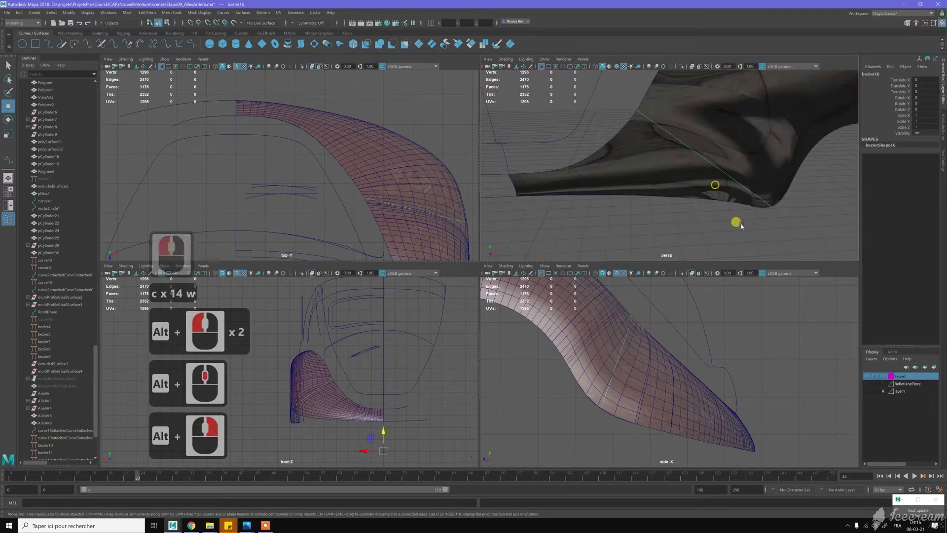
right_click(718, 214)
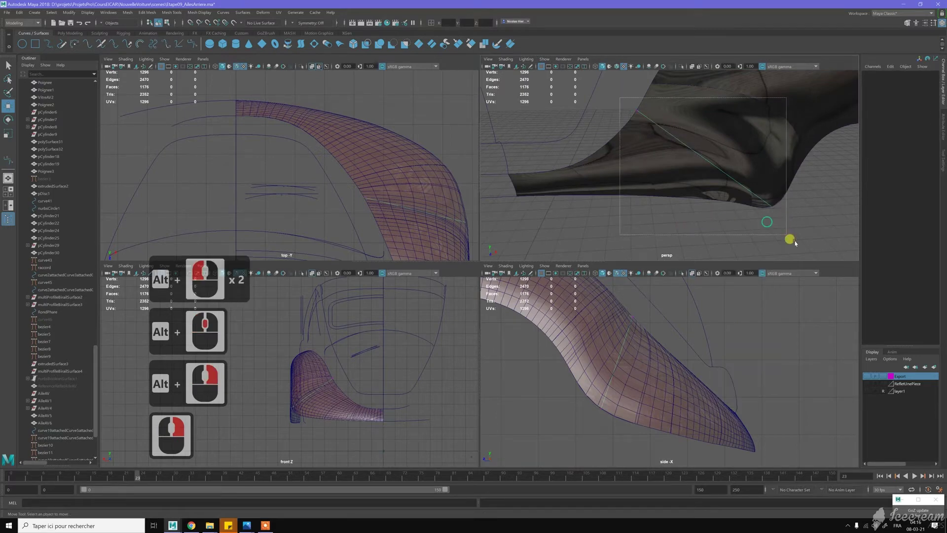
left_click(757, 225)
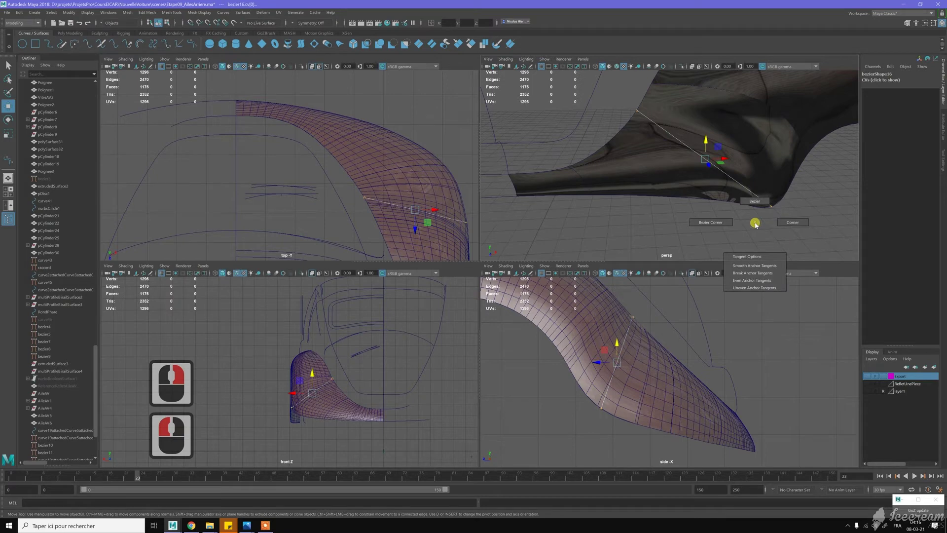
Step: Convert bezier16's points to Bezier anchors and pull its points toward the fender surface in the side view
right_click(726, 225)
left_click(742, 182)
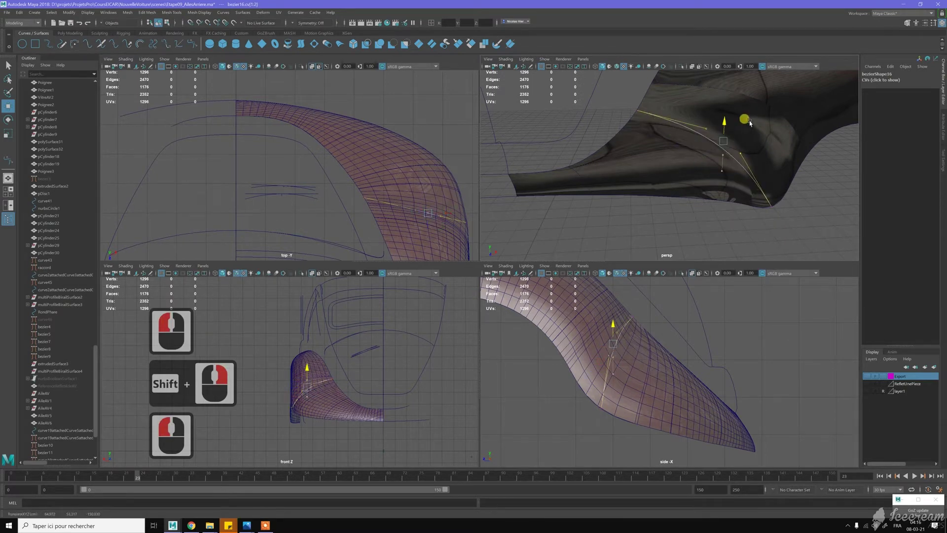
left_click(788, 99)
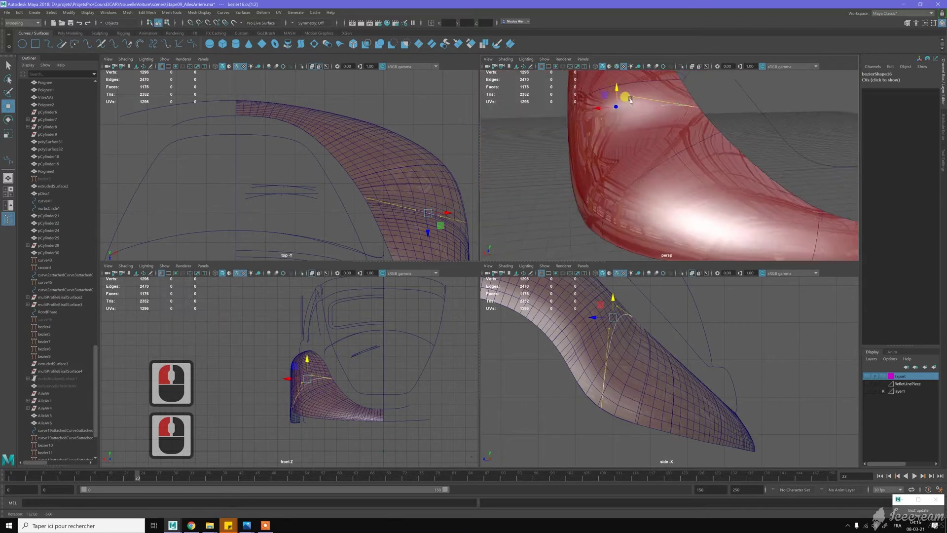
left_click(660, 148)
left_click(671, 121)
middle_click(655, 120)
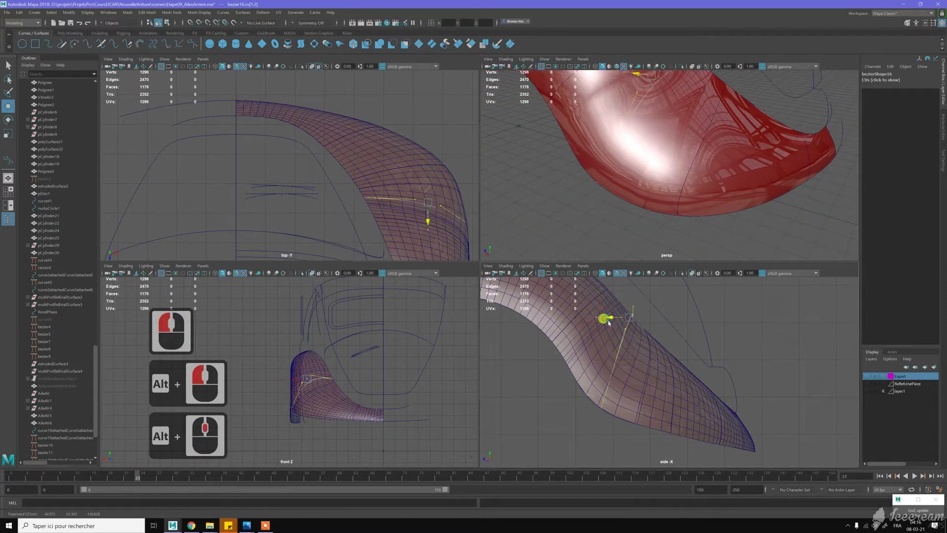
left_click(636, 308)
left_click(628, 320)
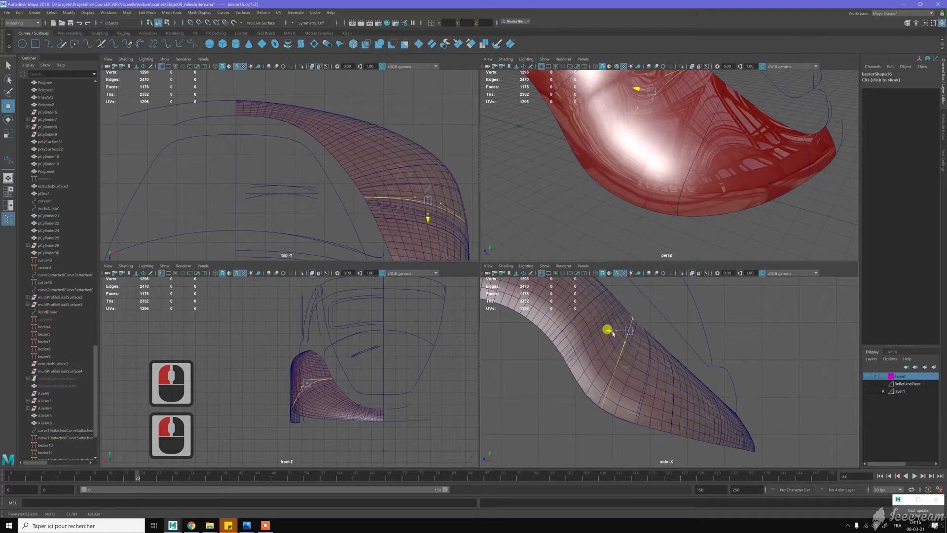
left_click(629, 320)
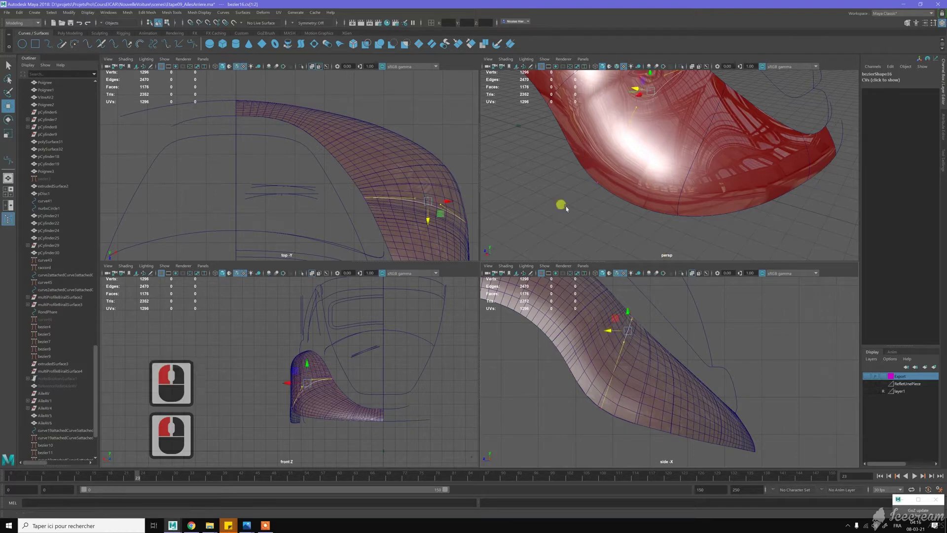
left_click(626, 191)
Step: Move bezier16's top end and rear points along the fender, adjusting their tangents
middle_click(617, 181)
left_click(616, 133)
left_click(631, 154)
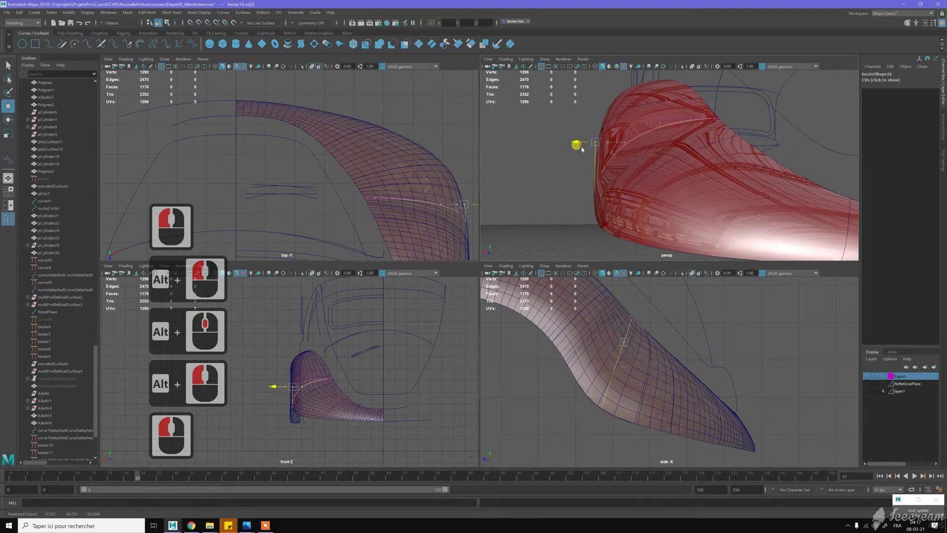
left_click(602, 131)
left_click(628, 113)
left_click(639, 121)
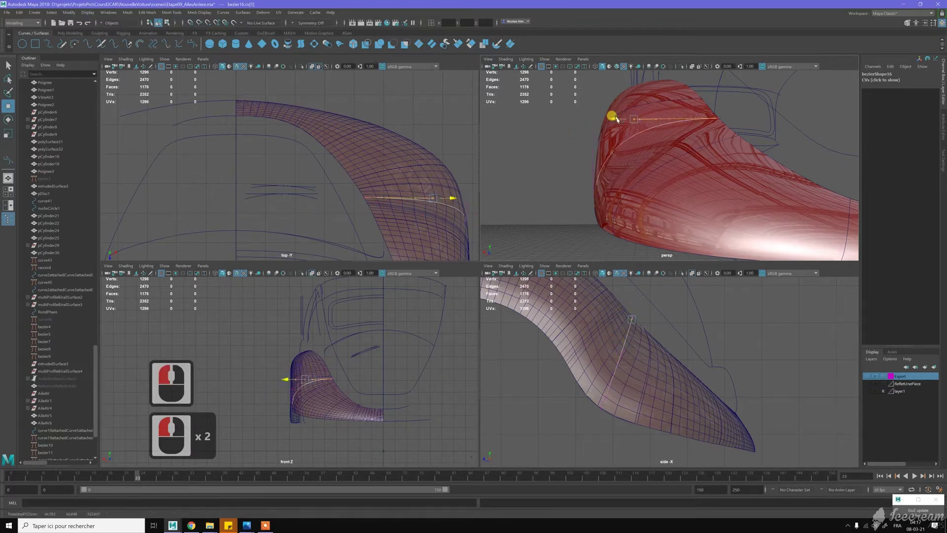
left_click(617, 119)
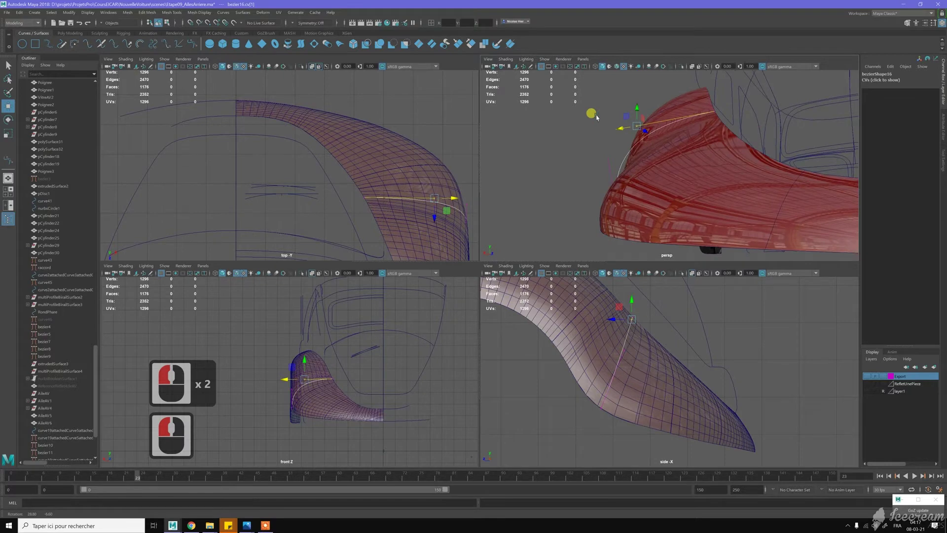
left_click(623, 115)
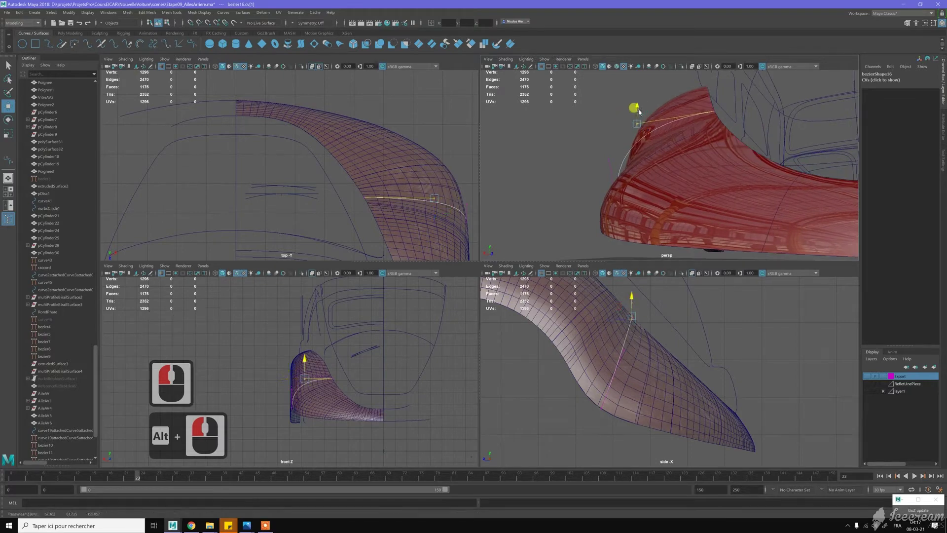
left_click(631, 121)
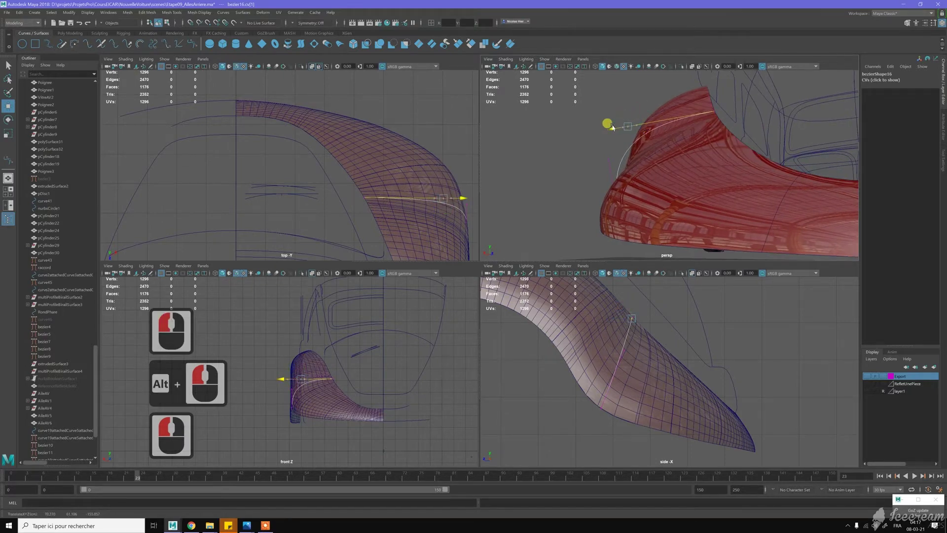
left_click(639, 125)
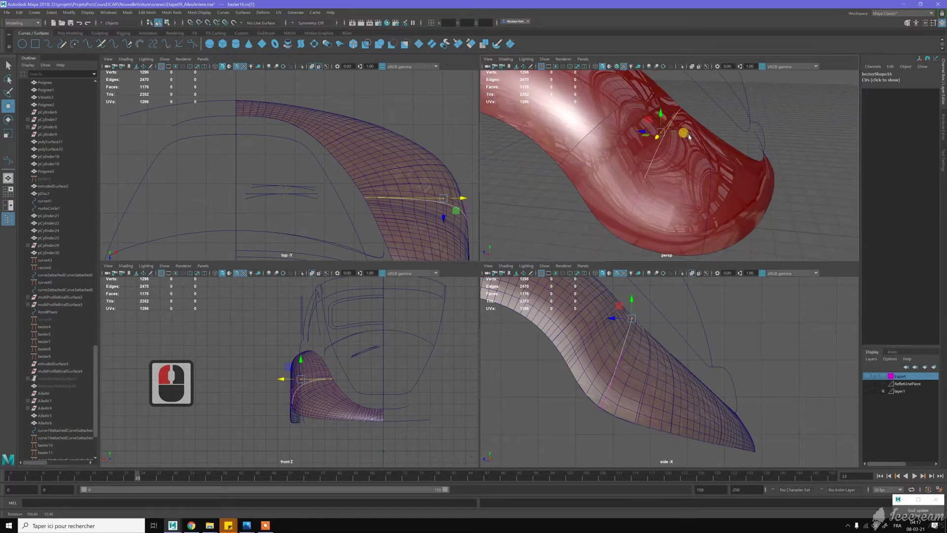
Step: Delete the stray selection and hide polygons so only the curve network is shown
double_click(693, 138)
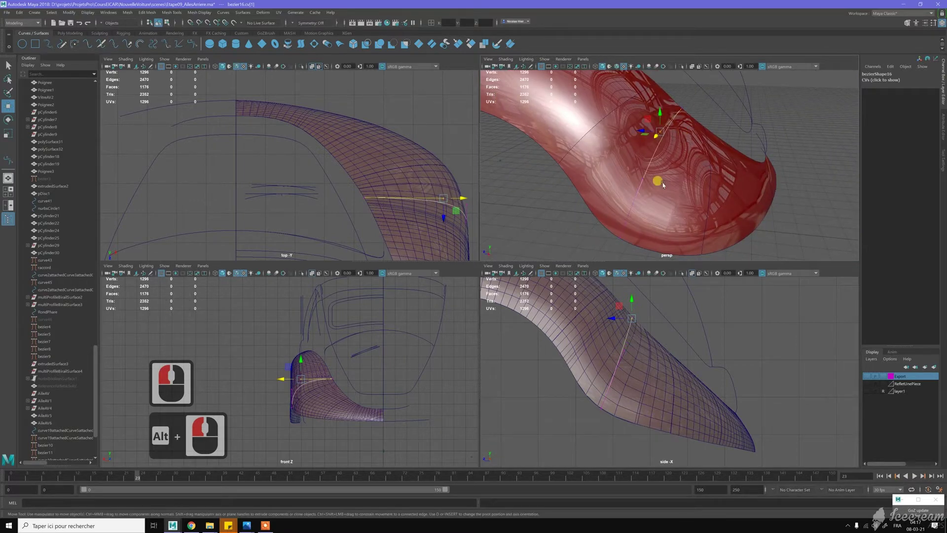
left_click(667, 185)
key("Delete")
left_click(714, 181)
middle_click(689, 184)
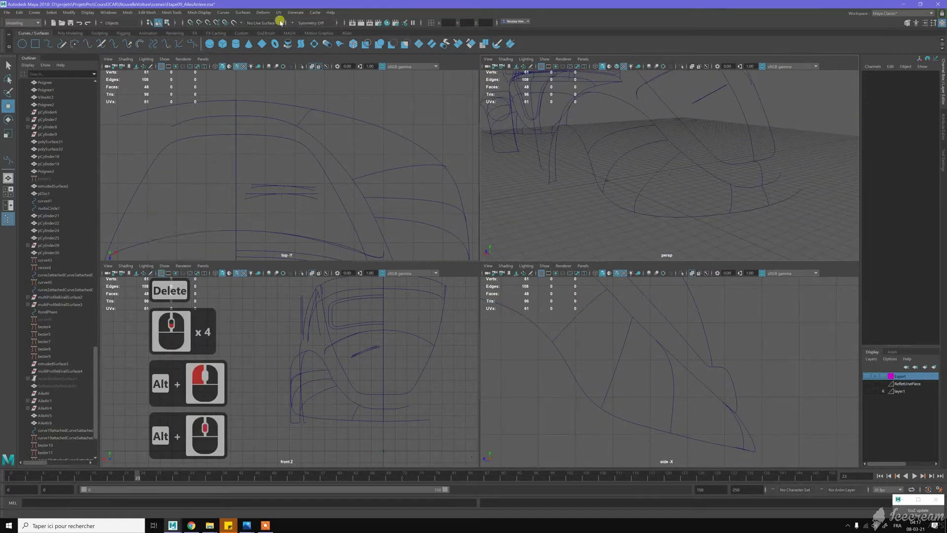
Step: Create multiProfileBirailSurface5 with the Birail 3+ Tool from the fender's profile and rail curves
left_click(247, 16)
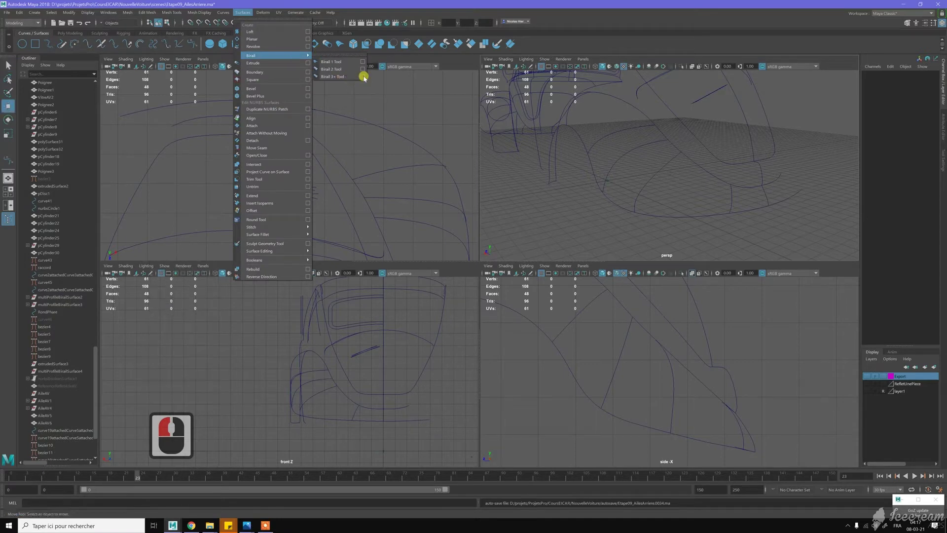
left_click(367, 80)
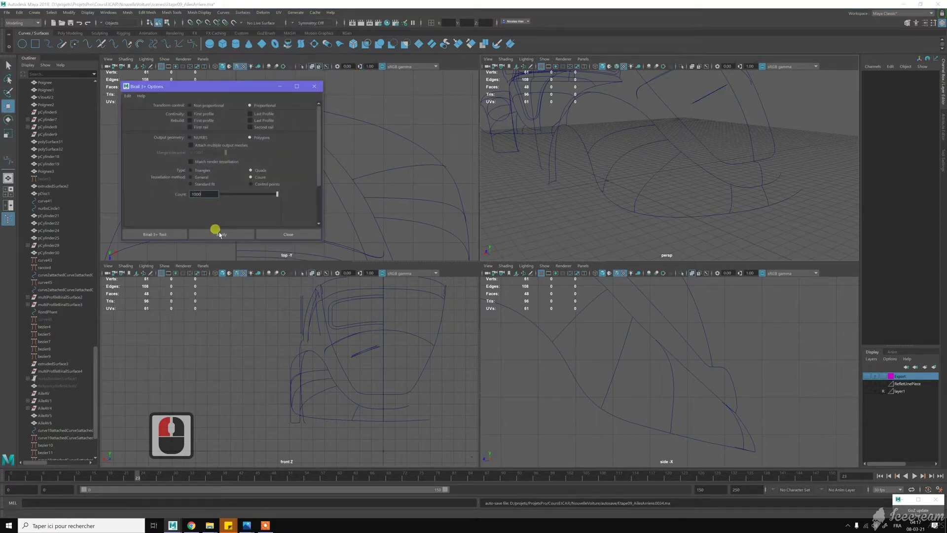
left_click(243, 231)
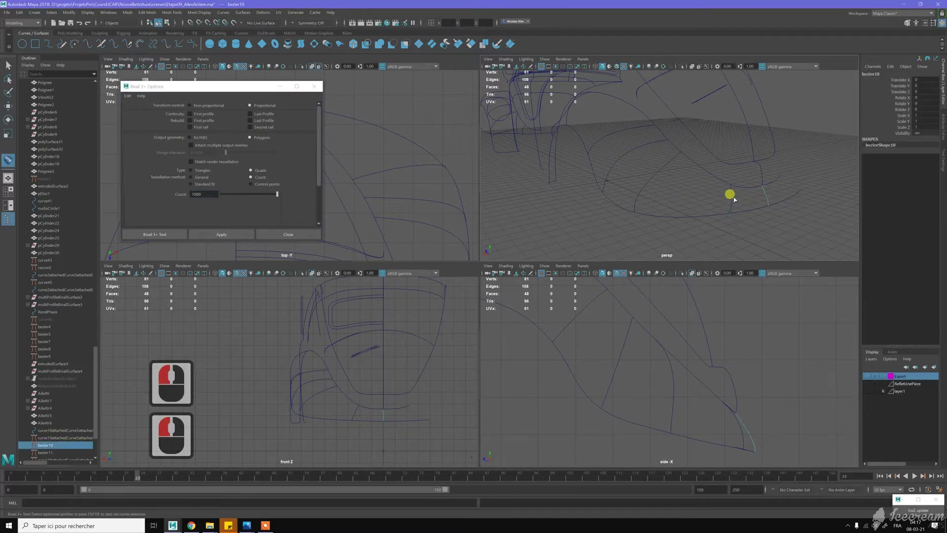
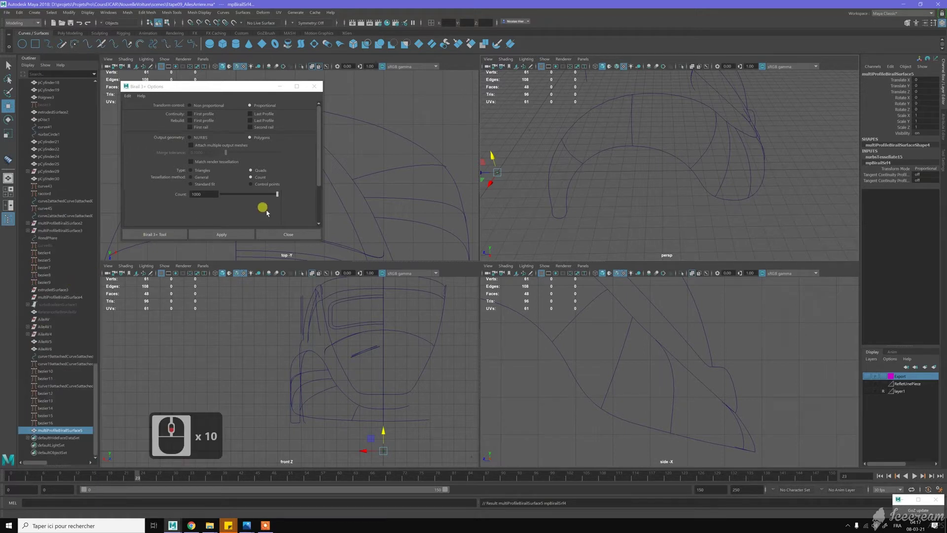
left_click(561, 219)
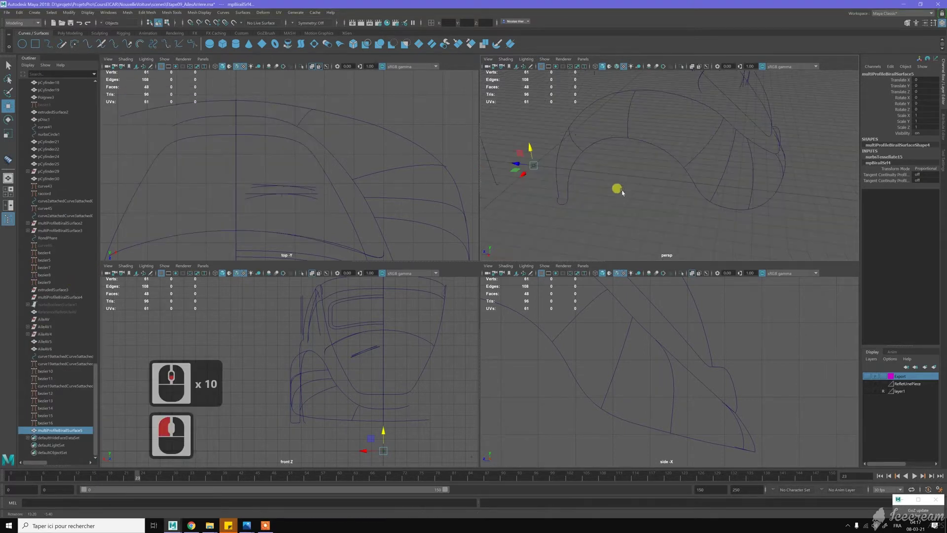
Step: Slide a bezier16 control point along the profile with the Move tool and curve-snap (C) held
left_click(637, 175)
middle_click(618, 161)
middle_click(649, 184)
left_click(654, 176)
key("w")
key("c")
middle_click(686, 173)
key("c")
type("ccc")
key("c")
key("c")
key("c")
key("c")
key("c")
key("c")
key("c")
key("c")
key("c")
middle_click(632, 222)
Step: Nudge further bezier16 points along the curve, dragging one upward to lift the profile
left_click(651, 238)
key("c")
key("c")
key("c")
key("c")
key("c")
key("c")
key("c")
key("c")
key("c")
key("c")
middle_click(645, 233)
key("c")
key("c")
key("c")
key("c")
key("c")
left_click_drag(629, 236, 623, 237)
key("c")
key("c")
key("c")
key("c")
left_click_drag(625, 193, 625, 155)
type("ccc")
left_click(626, 155)
Step: Move two more bezier16 control vertices, then select the updated multiProfileBirailSurface5
right_click(633, 148)
left_click(639, 145)
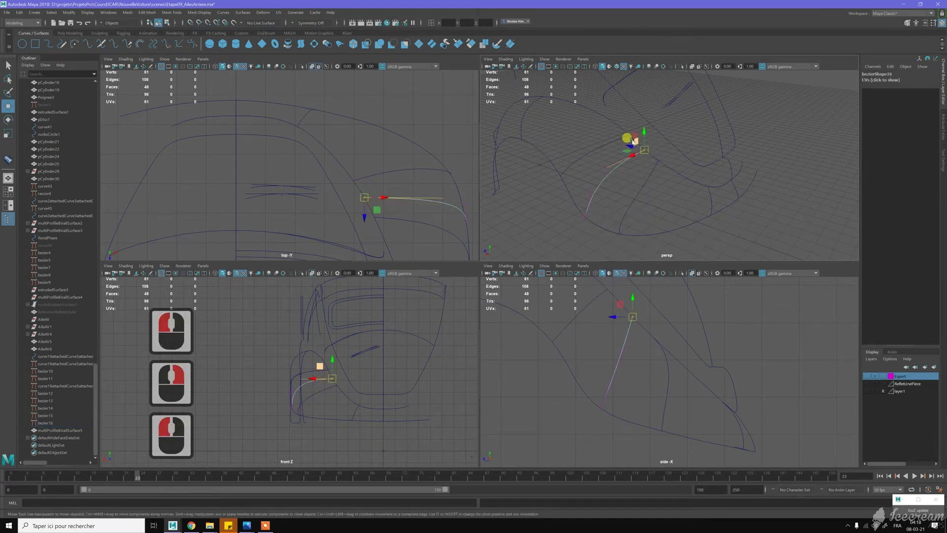
key("c")
type("cc")
key("c")
key("c")
key("c")
key("c")
key("c")
middle_click(574, 219)
left_click(600, 228)
key("c")
key("c")
key("c")
key("c")
key("c")
key("c")
key("c")
key("c")
middle_click(638, 175)
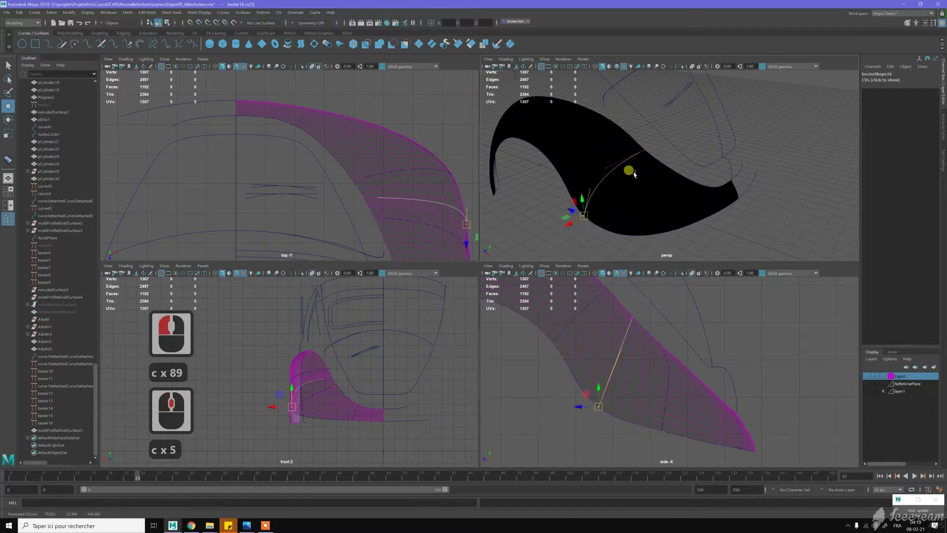
key("w")
left_click(636, 173)
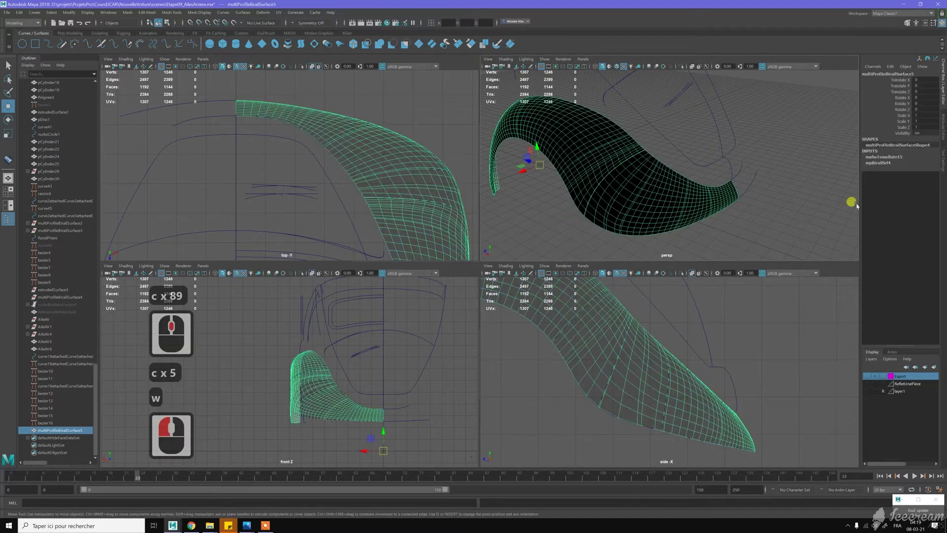
Step: Assign the existing Carrosserie1 material to the fender surface and view its red shading
left_click(453, 129)
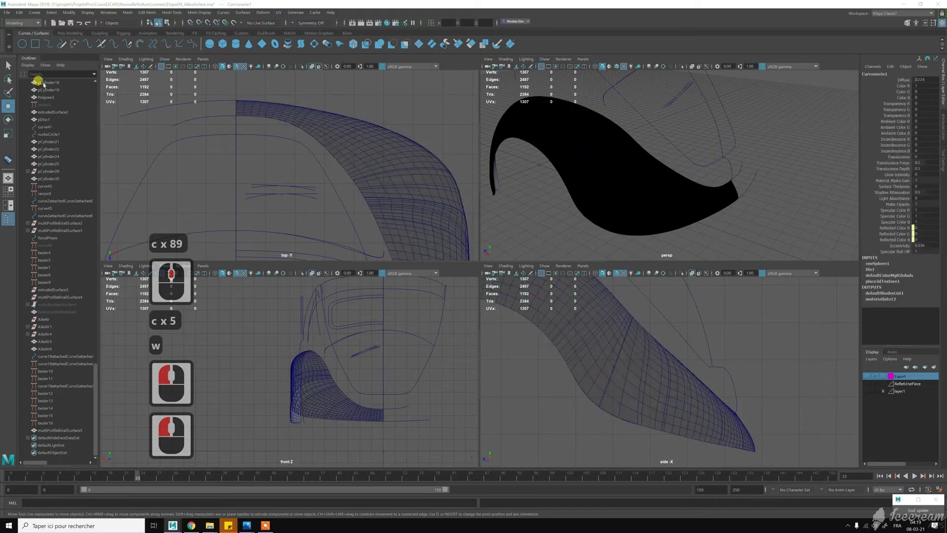
left_click(374, 72)
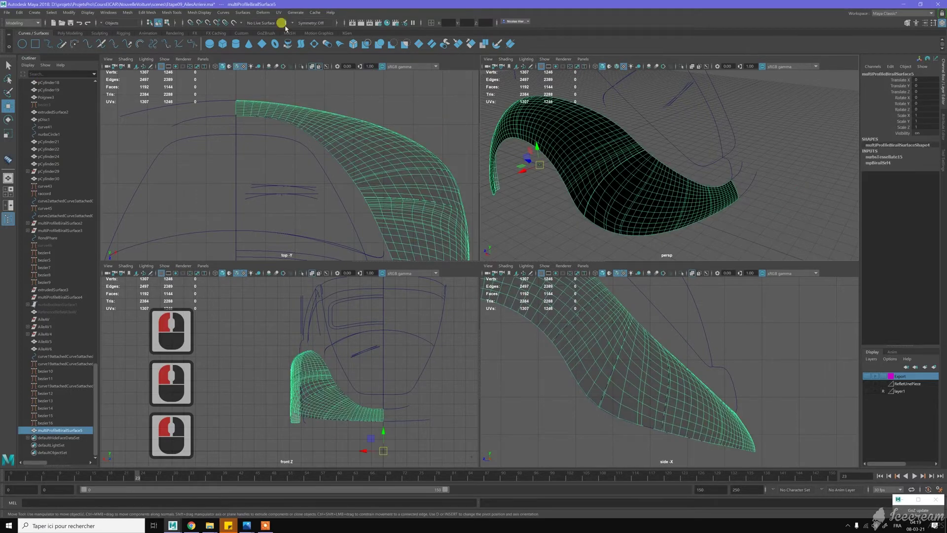
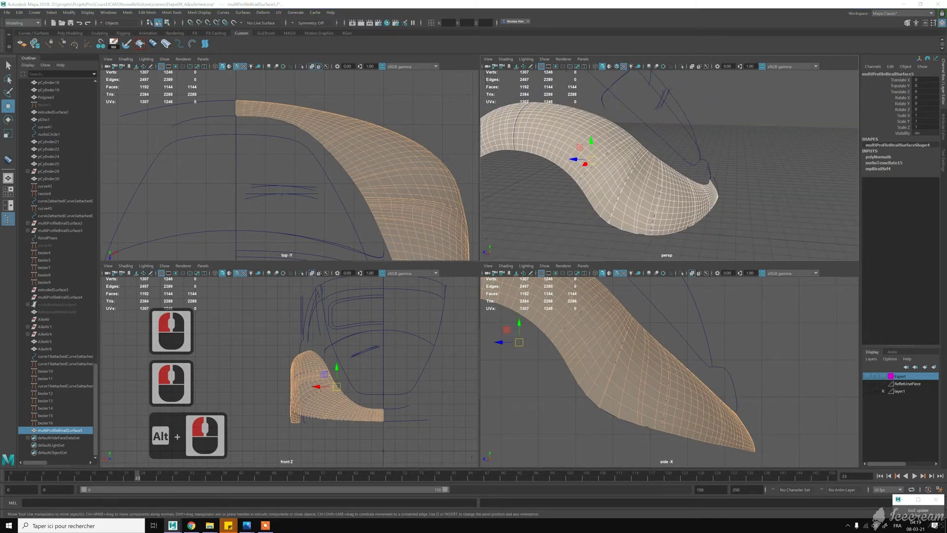
right_click(750, 193)
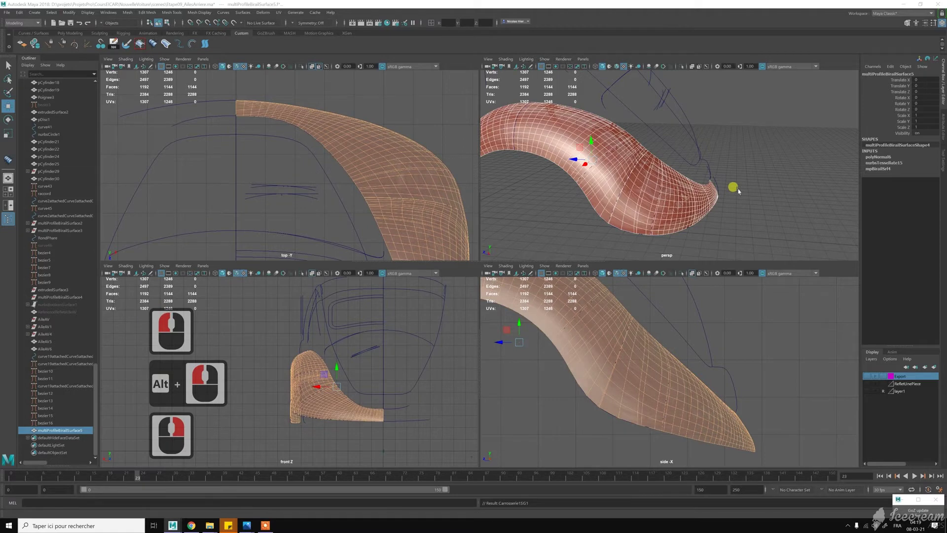
left_click(747, 195)
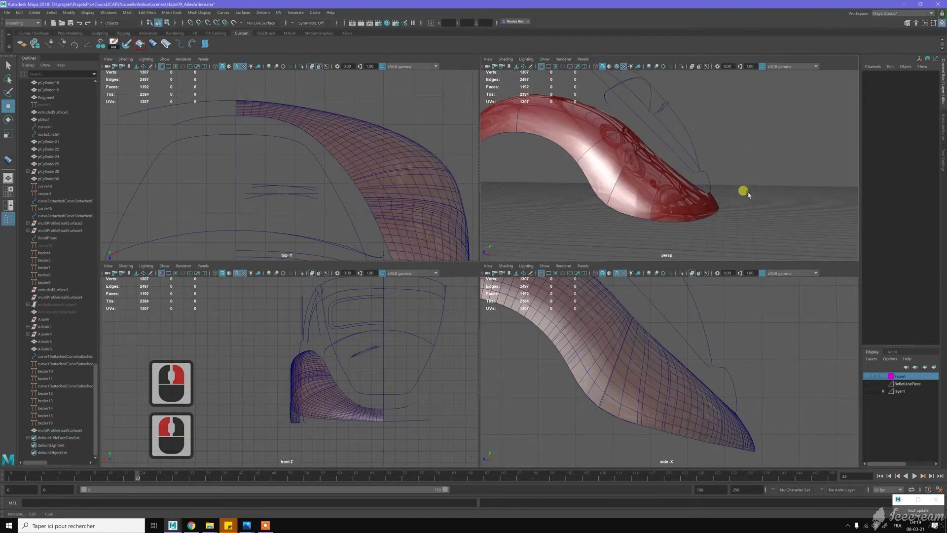
left_click(744, 197)
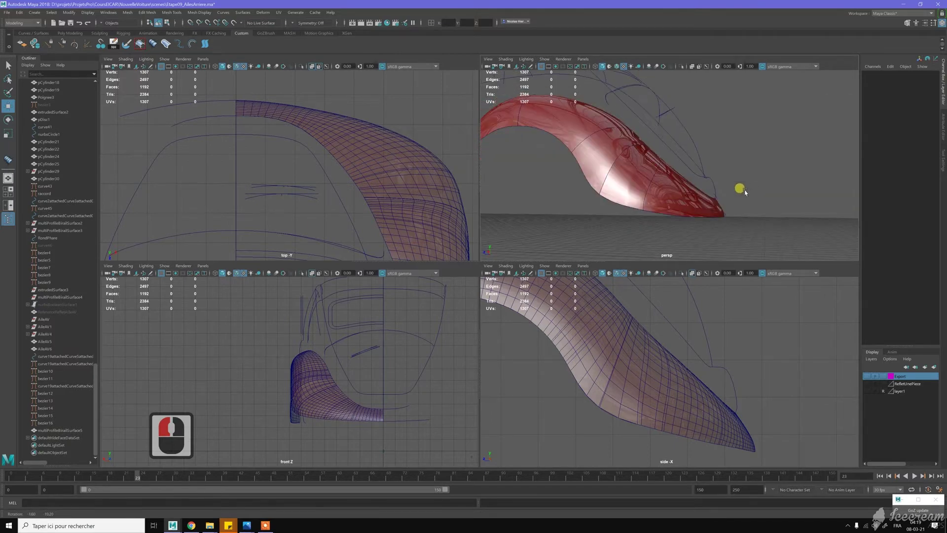
Step: Return to object selection and pick the bezier16 guide curve over the fender
left_click(653, 165)
key("w")
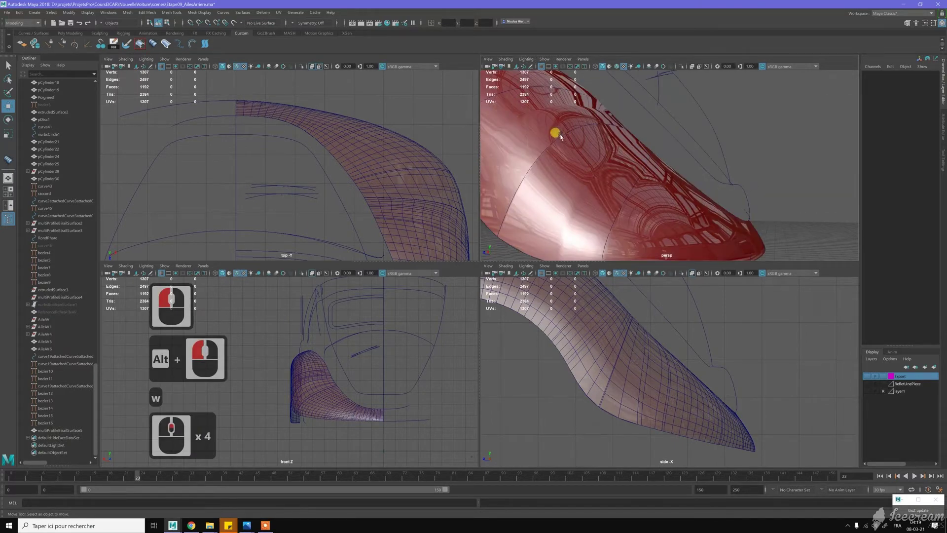
left_click(630, 143)
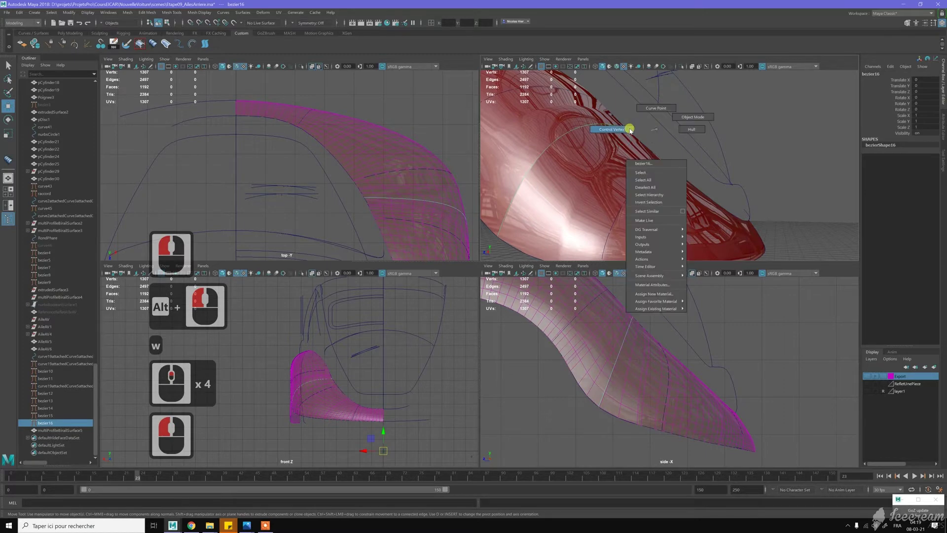
Step: Put the first guide curve into Control Vertex mode and select one of its CVs
right_click(632, 131)
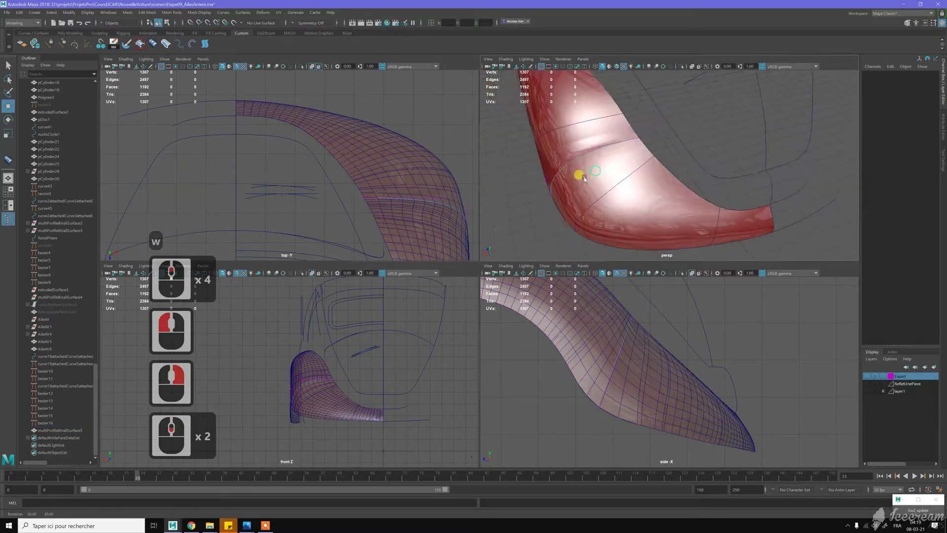
left_click(594, 166)
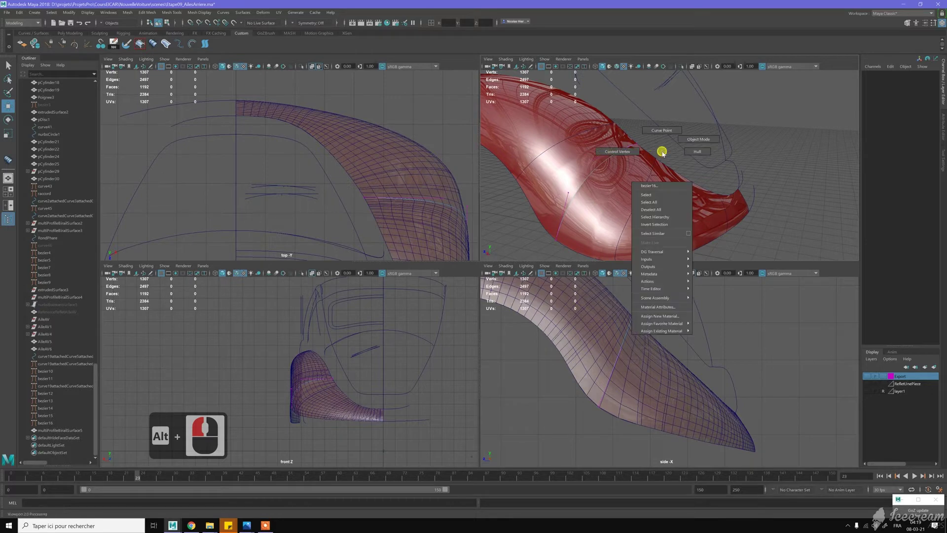
right_click(607, 163)
left_click(623, 168)
left_click(624, 154)
right_click(622, 151)
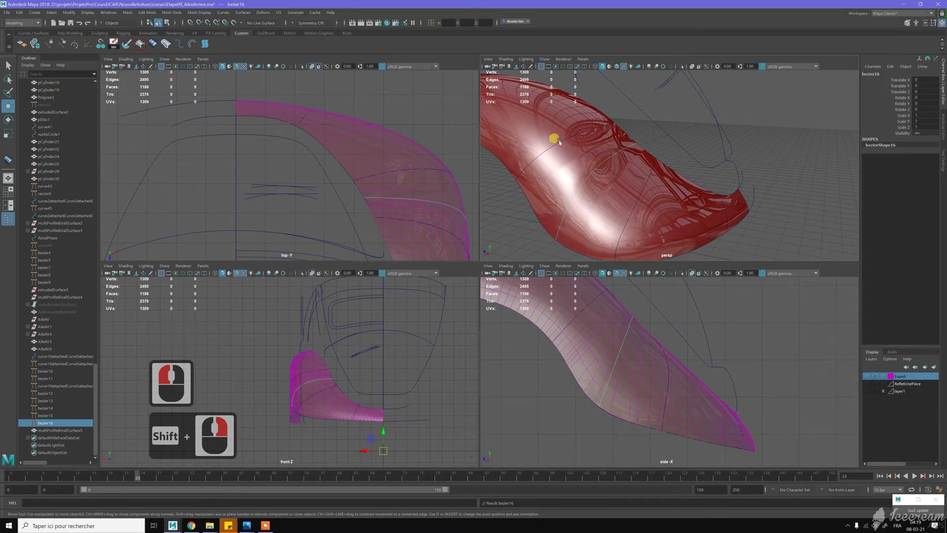
Step: Switch the neighbouring guide curve to Control Vertex mode, undoing a stray surface selection with Z
left_click(563, 143)
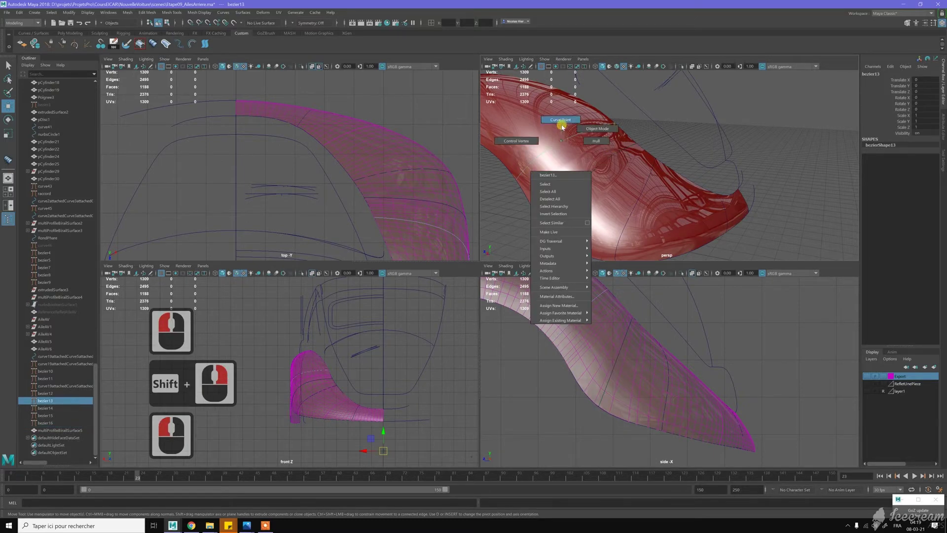
right_click(562, 136)
left_click(563, 144)
right_click(564, 132)
left_click(633, 197)
left_click(636, 200)
key("z")
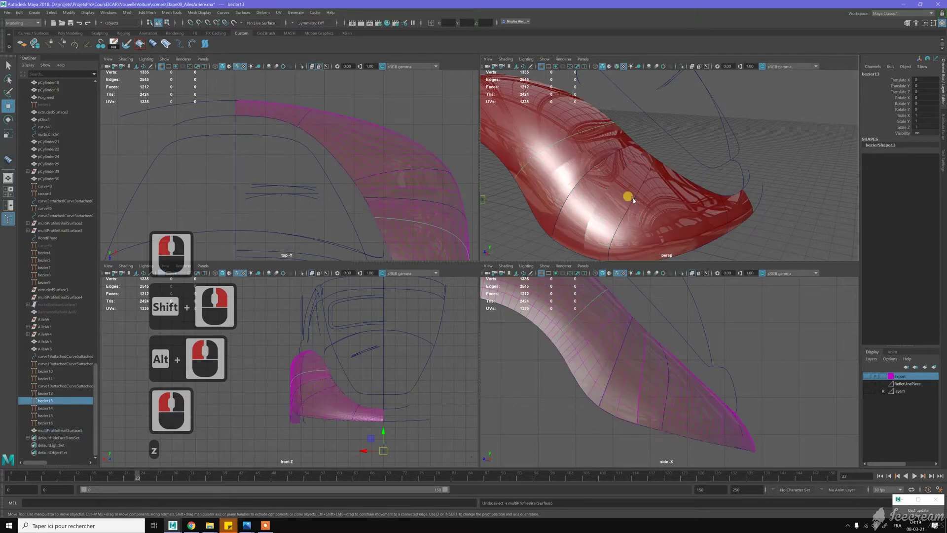
Step: Select a CV on another fender guide curve and middle-drag it with the Move tool
left_click(637, 200)
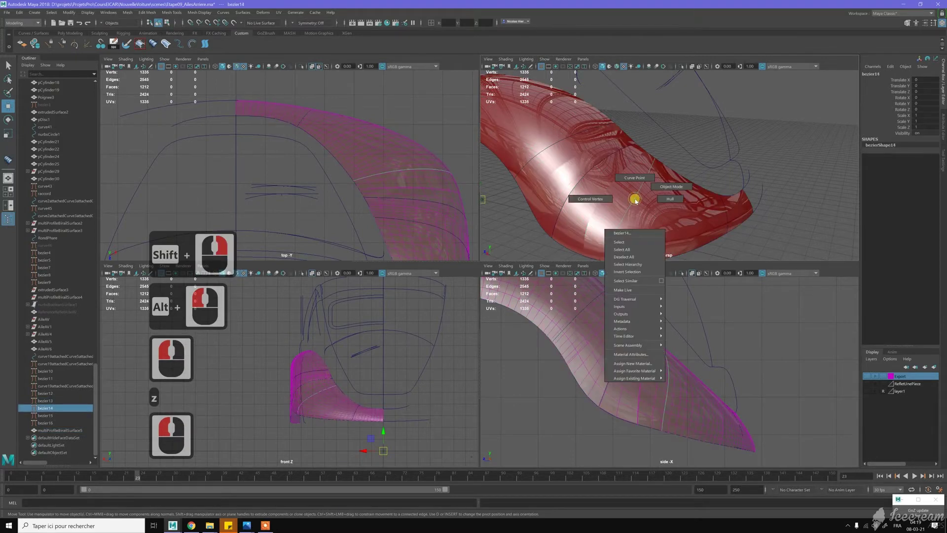
right_click(635, 201)
left_click(648, 173)
left_click(640, 163)
right_click(640, 163)
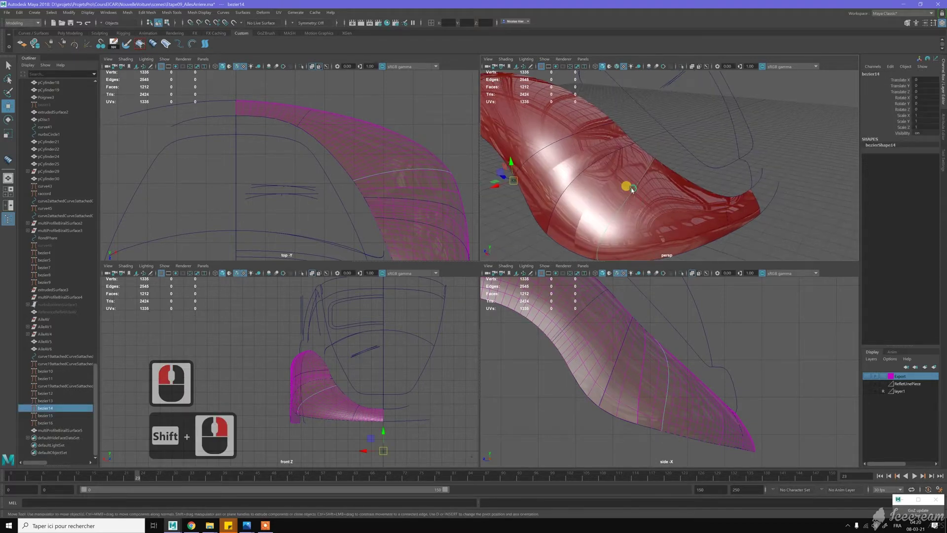
left_click(634, 193)
key("w")
middle_click(635, 192)
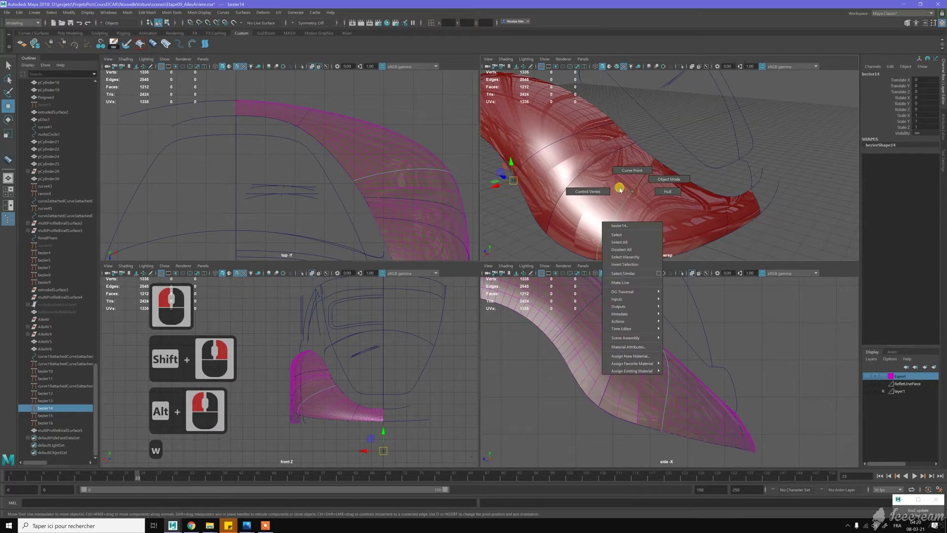
Step: Pick a further control vertex on that curve and shift it to reshape the fender
right_click(643, 178)
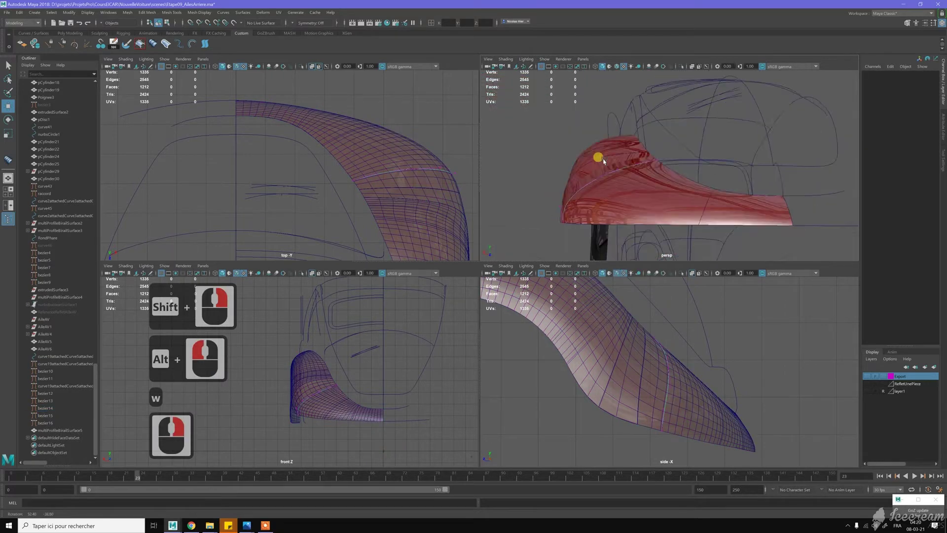
double_click(632, 164)
left_click(668, 169)
left_click(668, 169)
middle_click(677, 179)
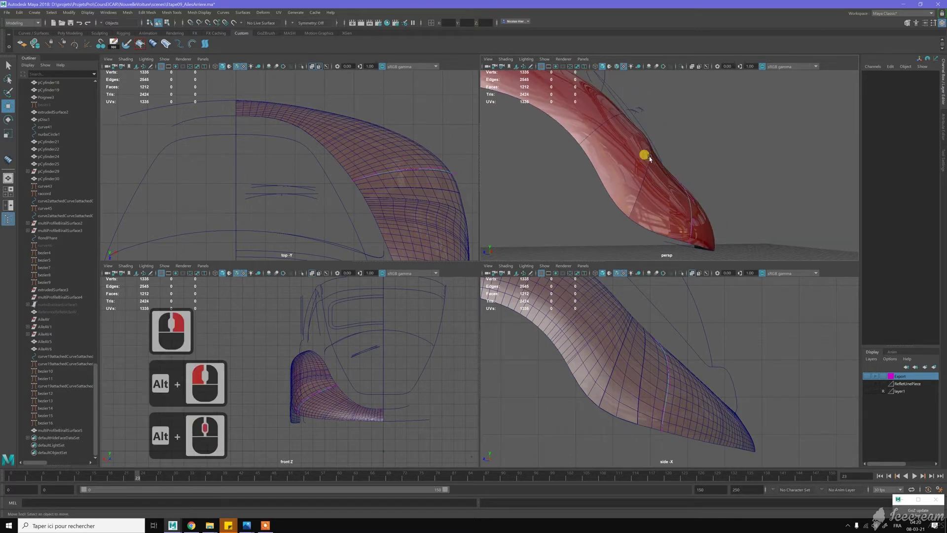
Step: Undo a stray pick on the edge curve, then enter Control Vertex mode on bezier14 and select a point
left_click(678, 162)
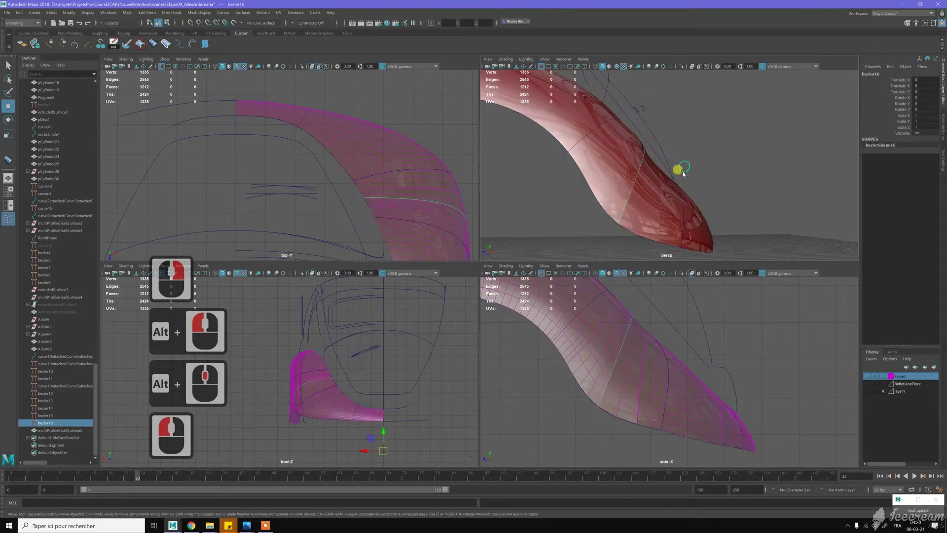
left_click(690, 196)
left_click(696, 195)
key("z")
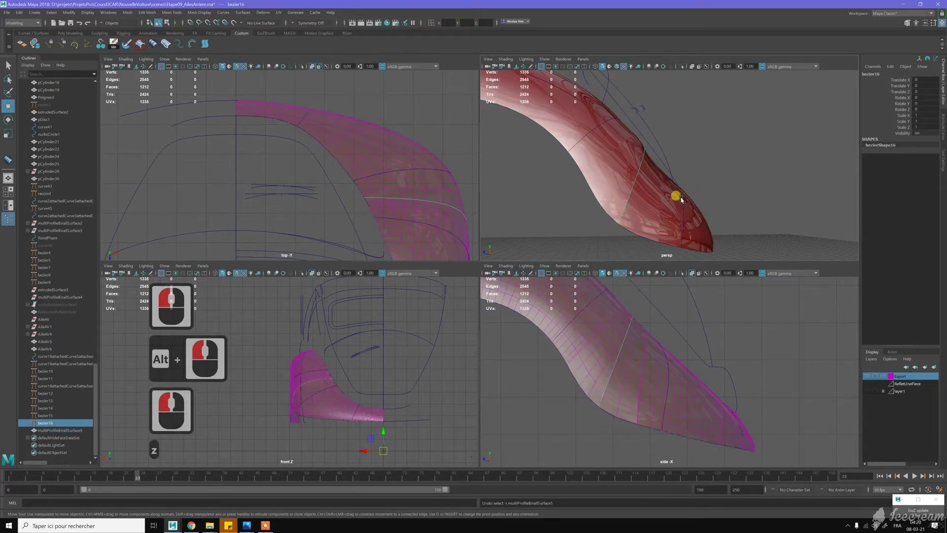
left_click(690, 199)
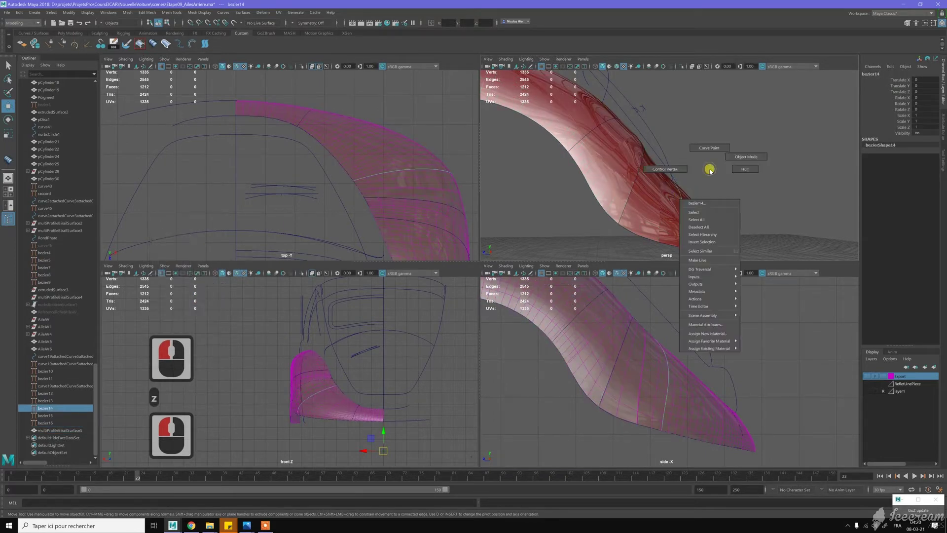
right_click(693, 170)
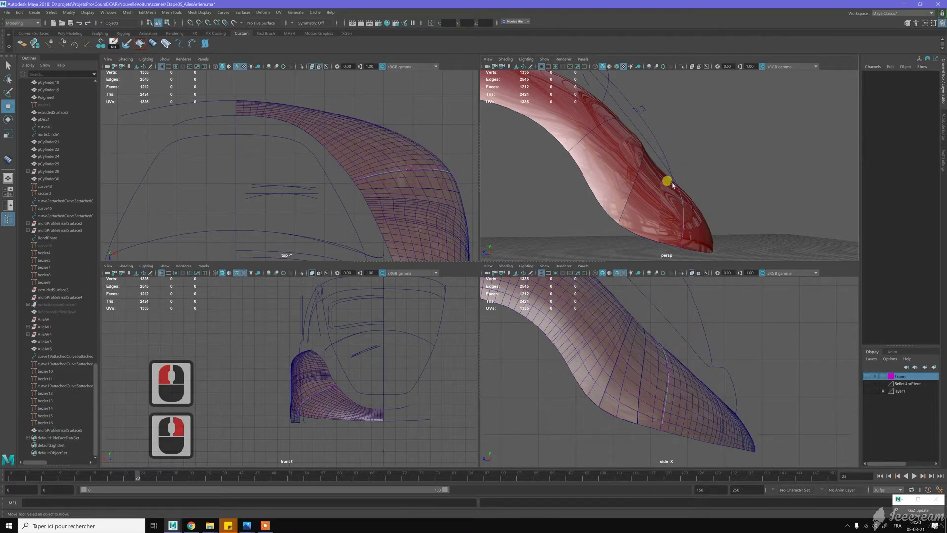
left_click(685, 186)
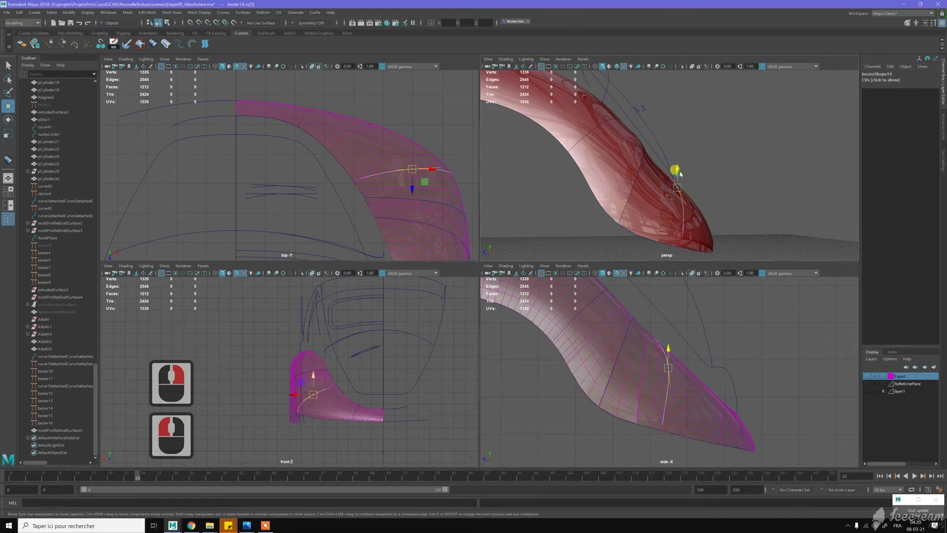
Step: Select bezier16 over the fender, enter Control Vertex mode and pick a CV
left_click(650, 153)
left_click(645, 162)
left_click(618, 186)
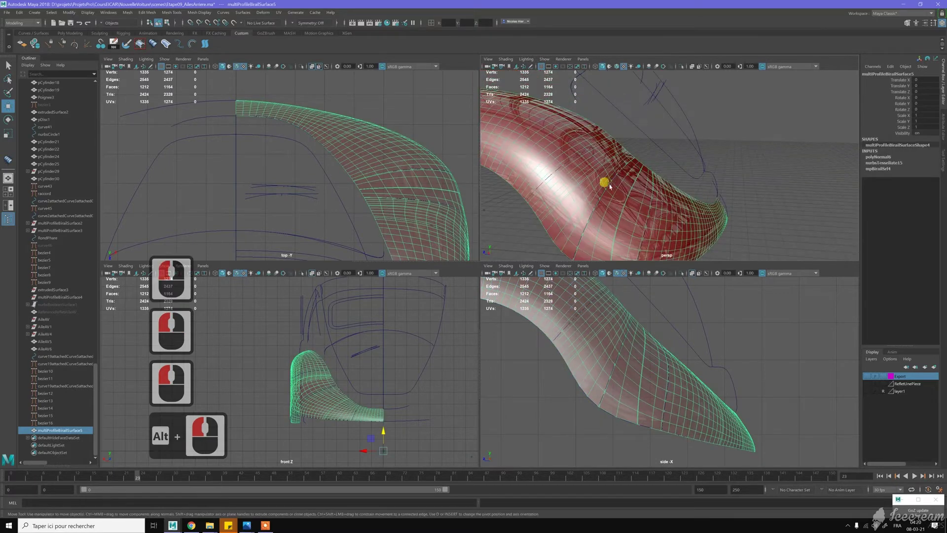
left_click(622, 185)
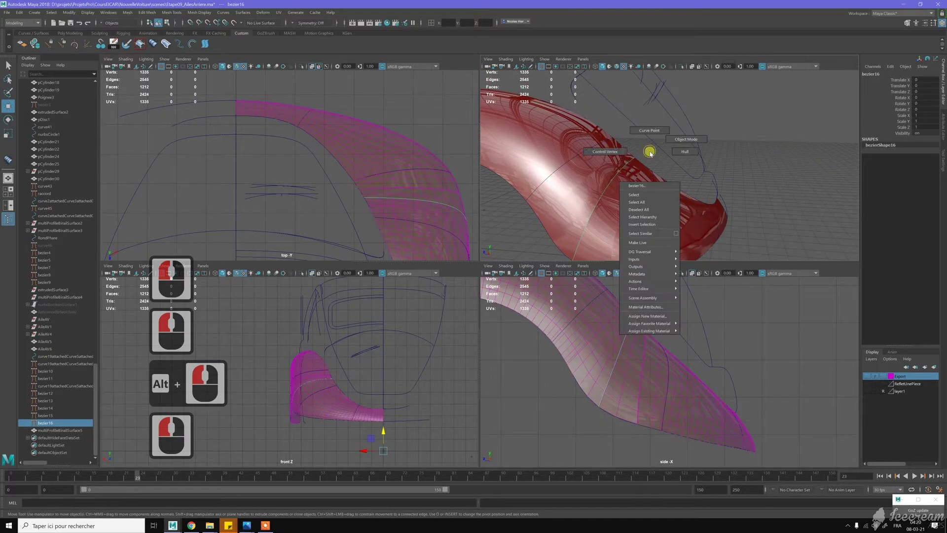
right_click(613, 172)
left_click(622, 202)
left_click(638, 168)
Step: Pick control points along the rear profile and shift one to reshape the lower edge
left_click(642, 144)
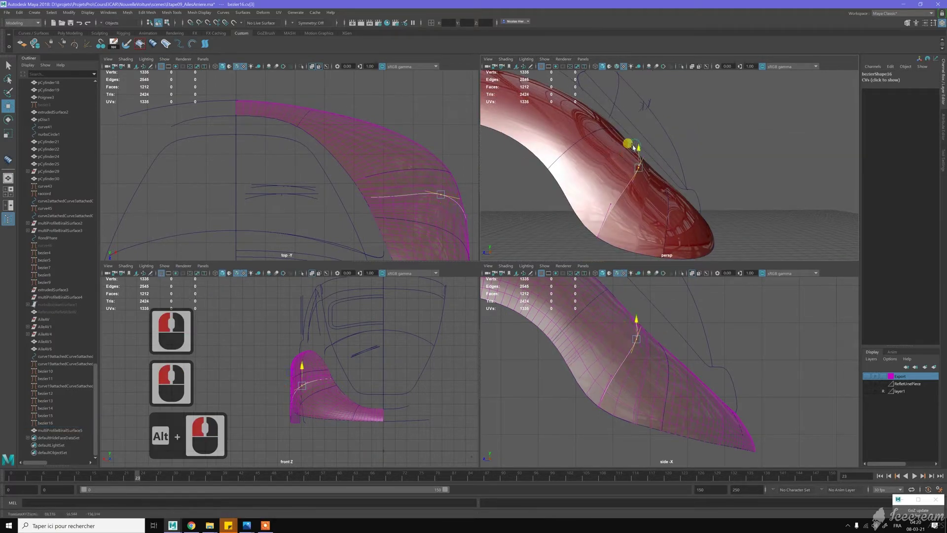
left_click(685, 184)
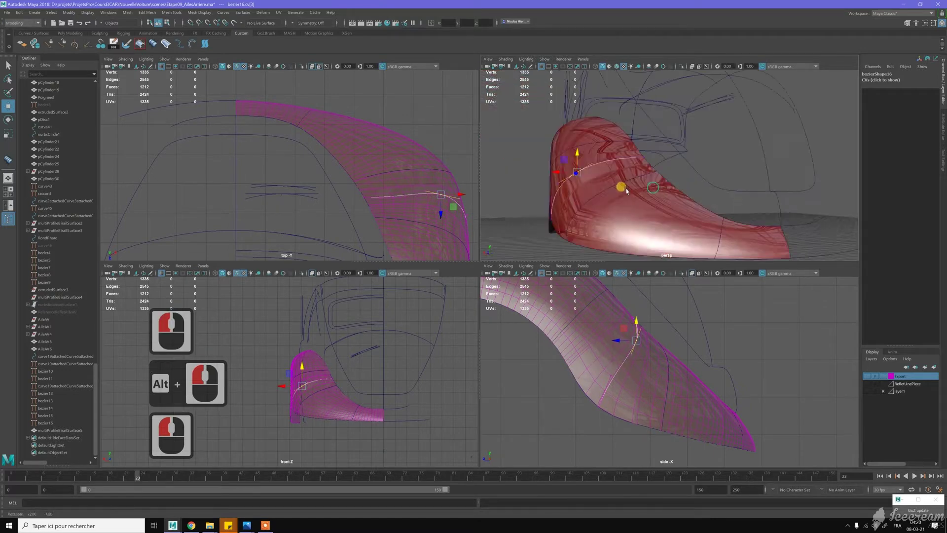
left_click(666, 196)
left_click(664, 210)
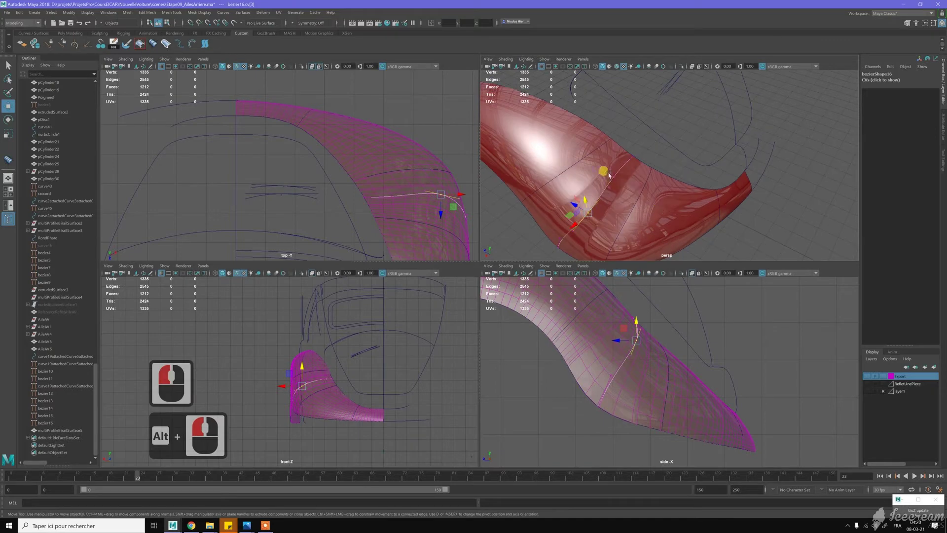
left_click(622, 185)
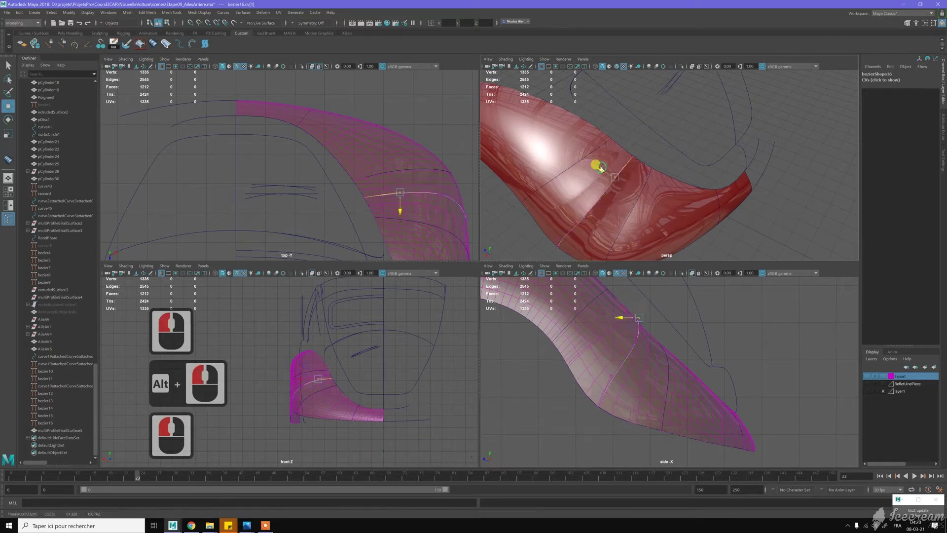
left_click(598, 189)
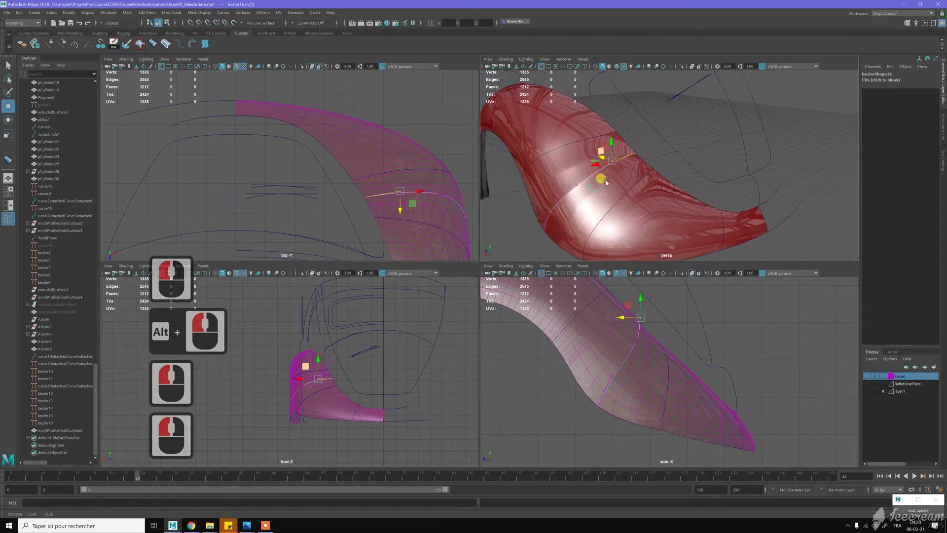
left_click(630, 209)
middle_click(596, 191)
Step: Select control points near the fender tail and pull one to smooth the surface sweep
left_click(590, 190)
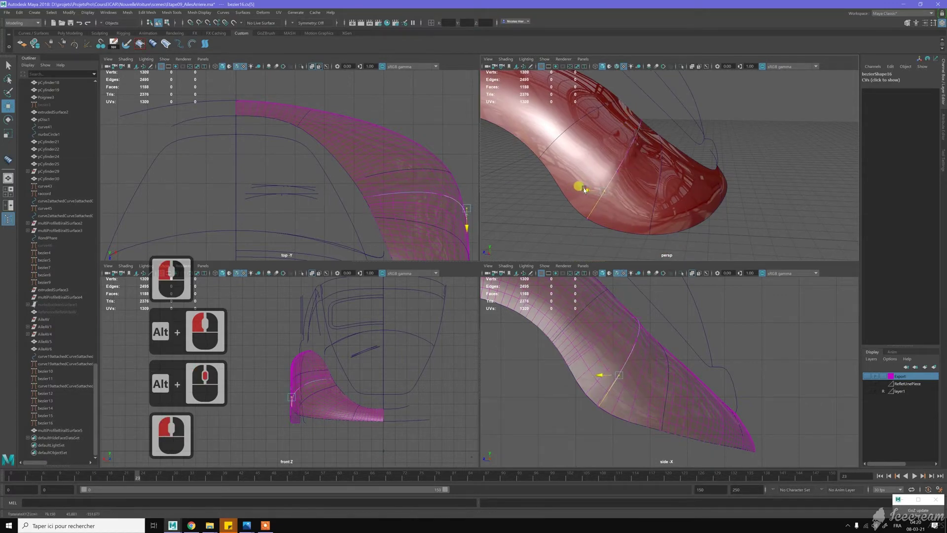
left_click(656, 186)
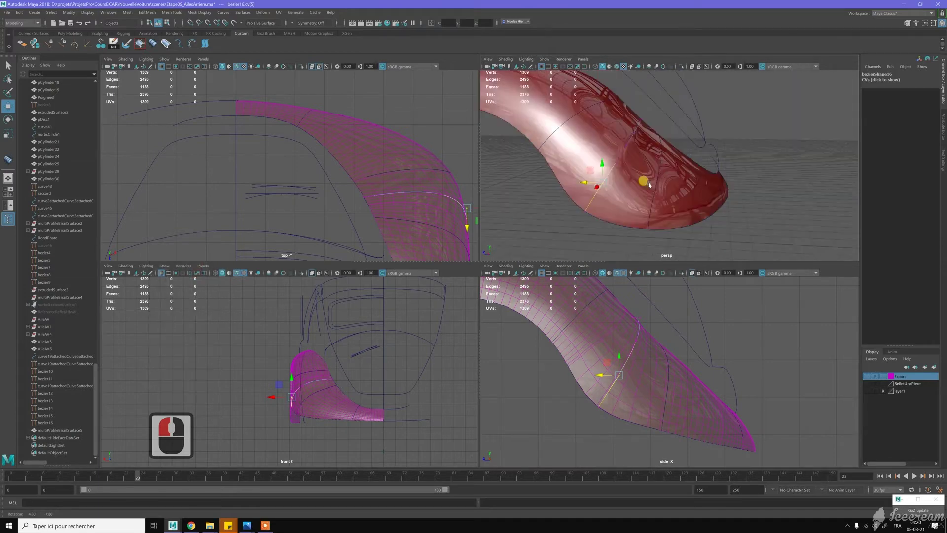
left_click(647, 185)
double_click(662, 168)
middle_click(673, 195)
Step: Check the remaining rear control points with the Move tool, then clear the selection
left_click(666, 189)
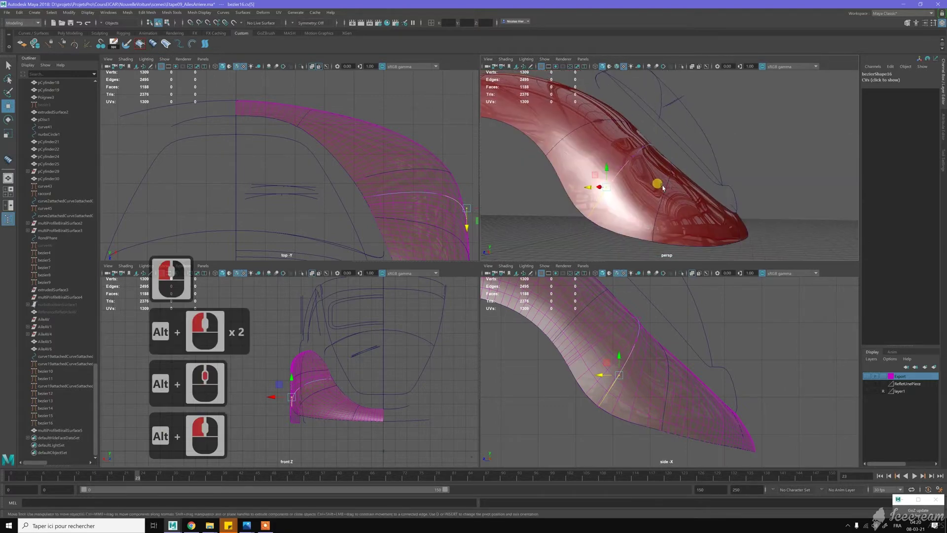
left_click(672, 191)
key("w")
left_click(674, 205)
left_click(687, 194)
key("Delete")
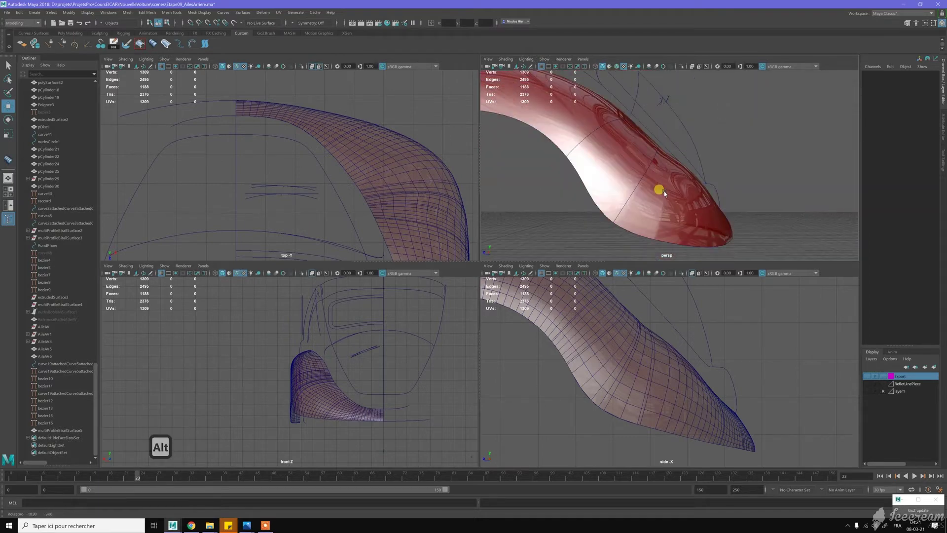
Step: Nudge bezier13's end control vertex cv[0] with the Move manipulator
left_click(655, 187)
middle_click(666, 183)
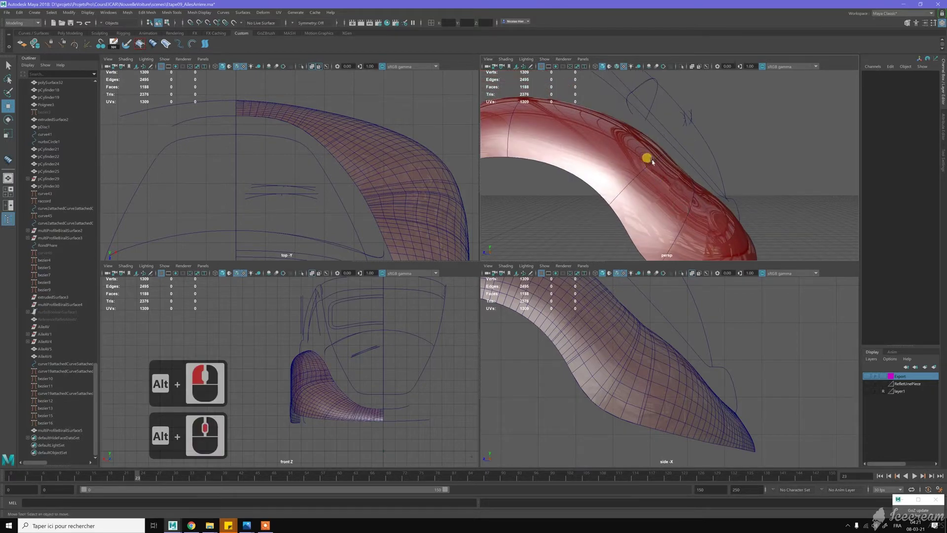
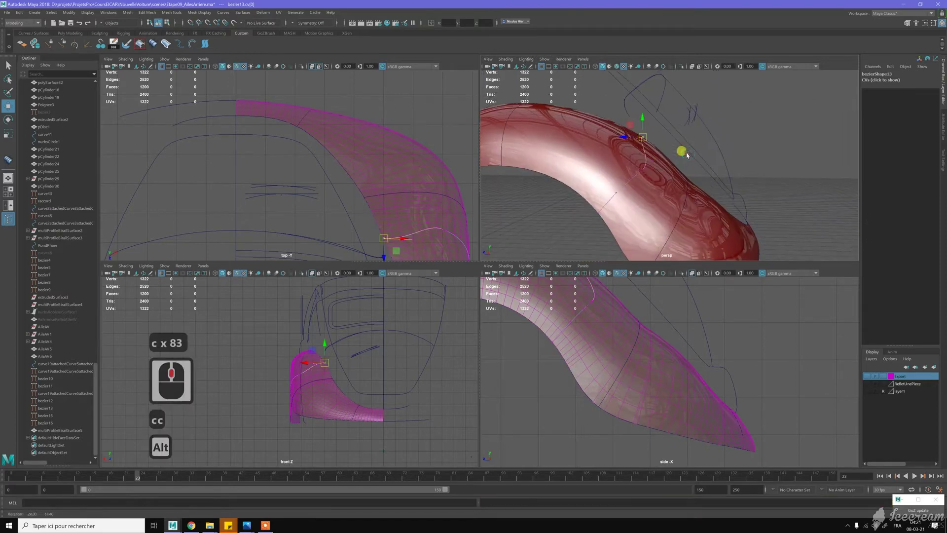
Step: Enter CV editing on bezier13 and nudge its end and lower control points along the fender arch
right_click(650, 162)
left_click(422, 350)
middle_click(605, 352)
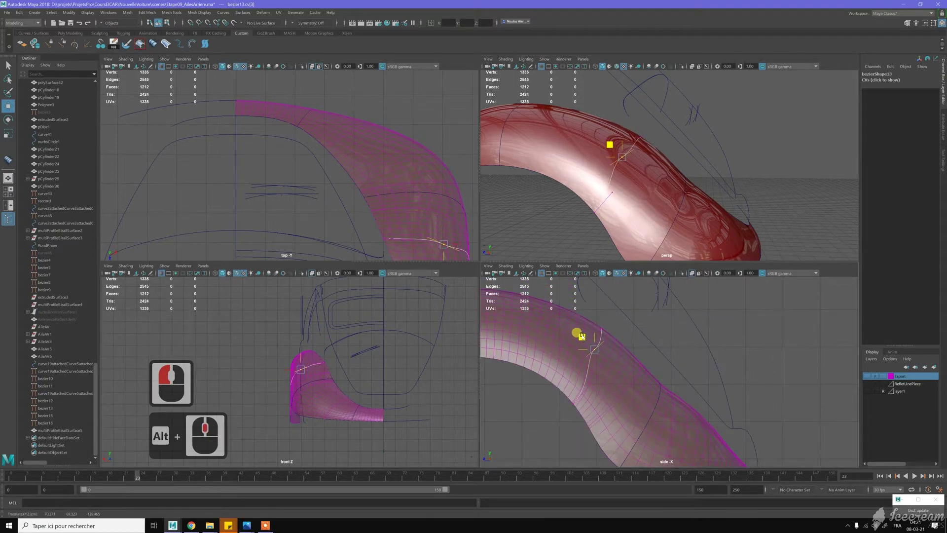
left_click(578, 367)
left_click(601, 364)
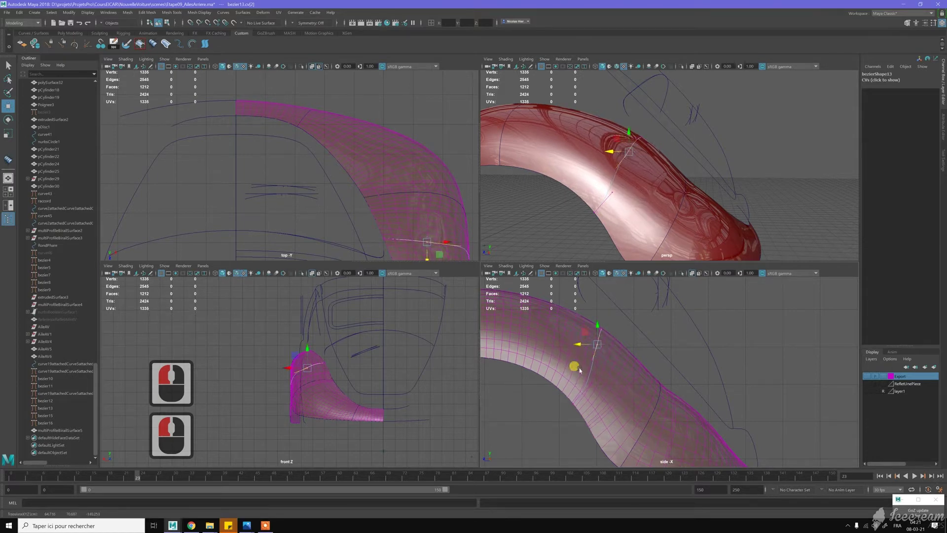
left_click(584, 407)
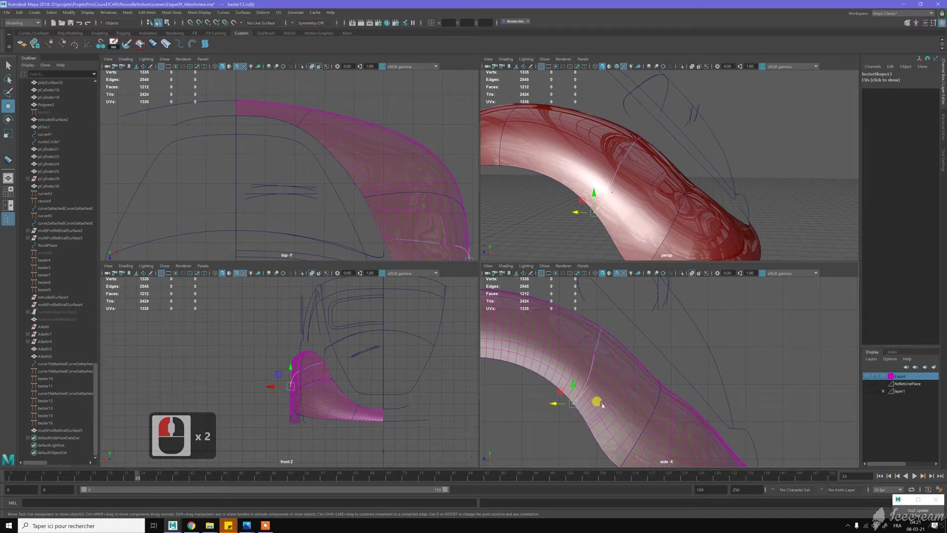
left_click(591, 389)
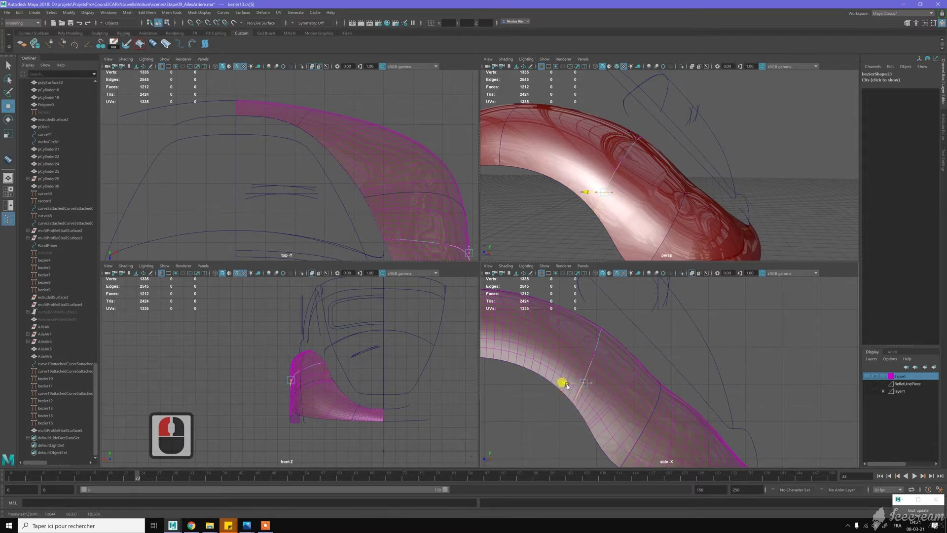
left_click(580, 384)
middle_click(604, 309)
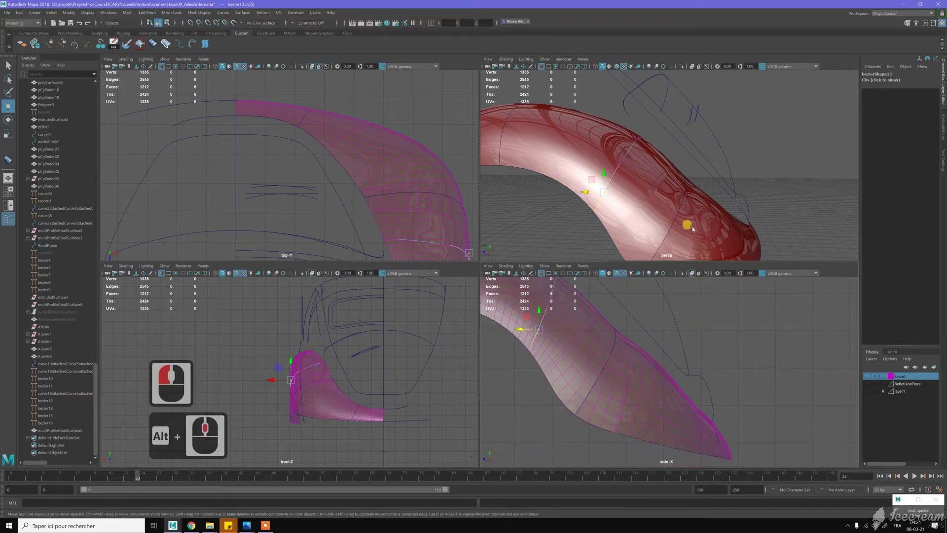
middle_click(671, 193)
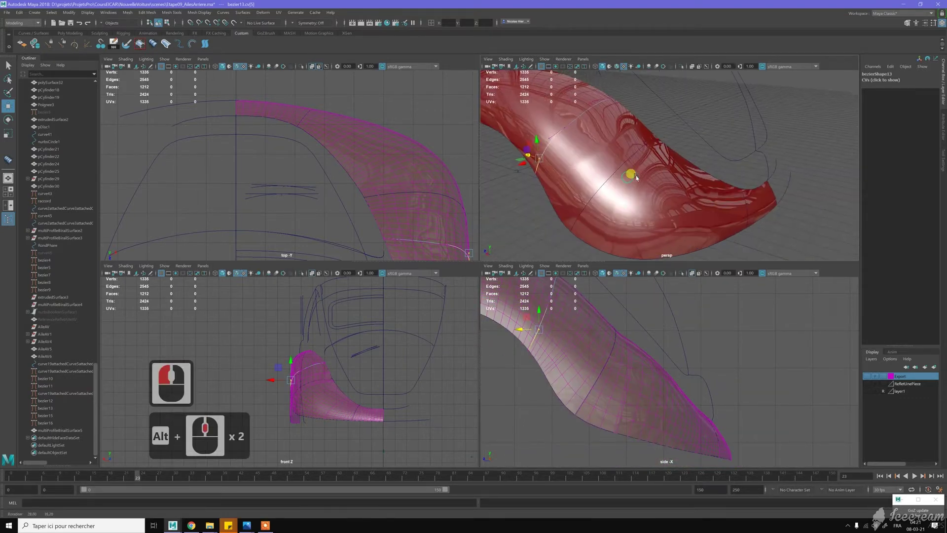
Step: Pull the upper and mid control points of bezier13 in the perspective and front views to smooth the arch
left_click(582, 174)
left_click(580, 175)
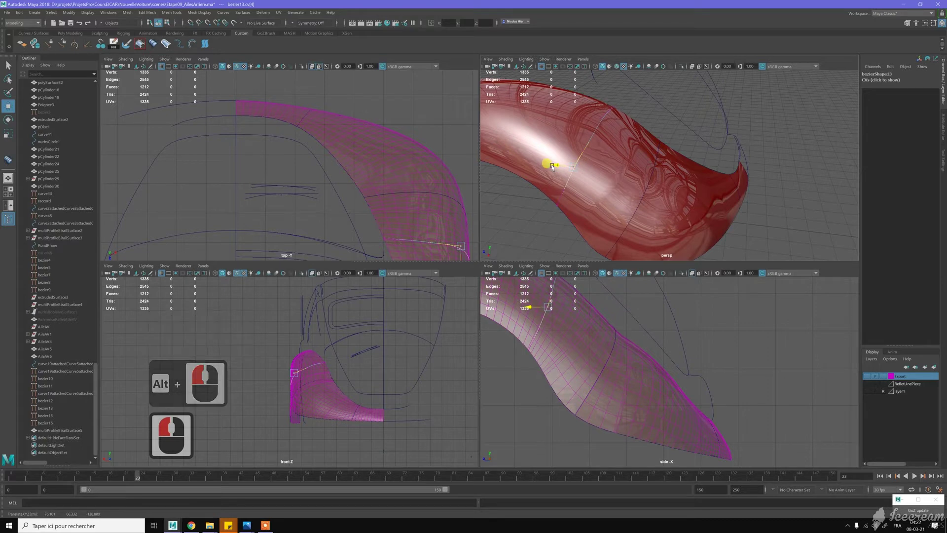
left_click(607, 139)
middle_click(595, 146)
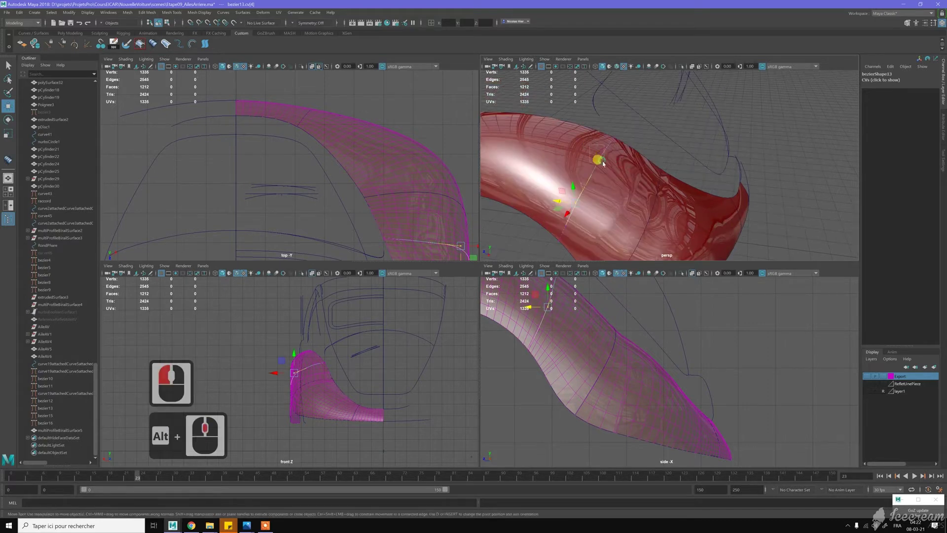
left_click(607, 165)
middle_click(558, 336)
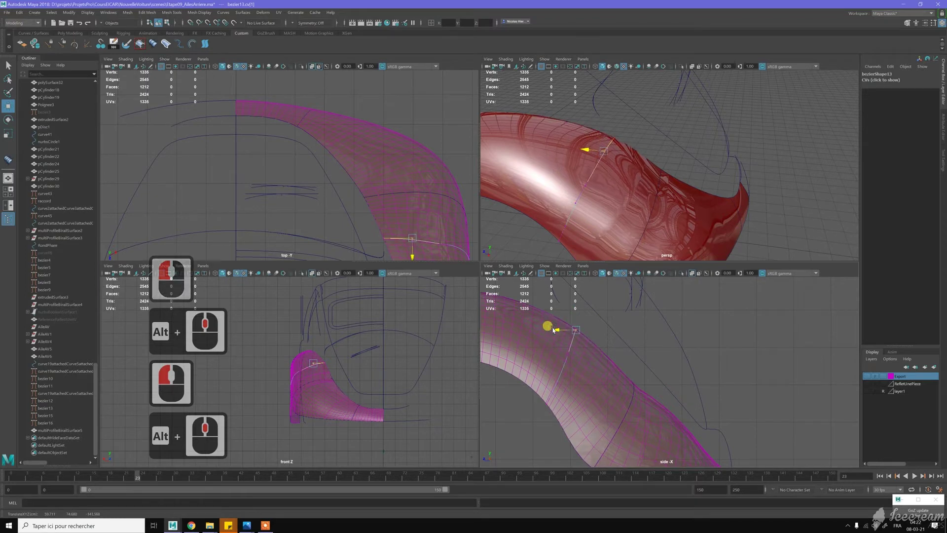
left_click(556, 330)
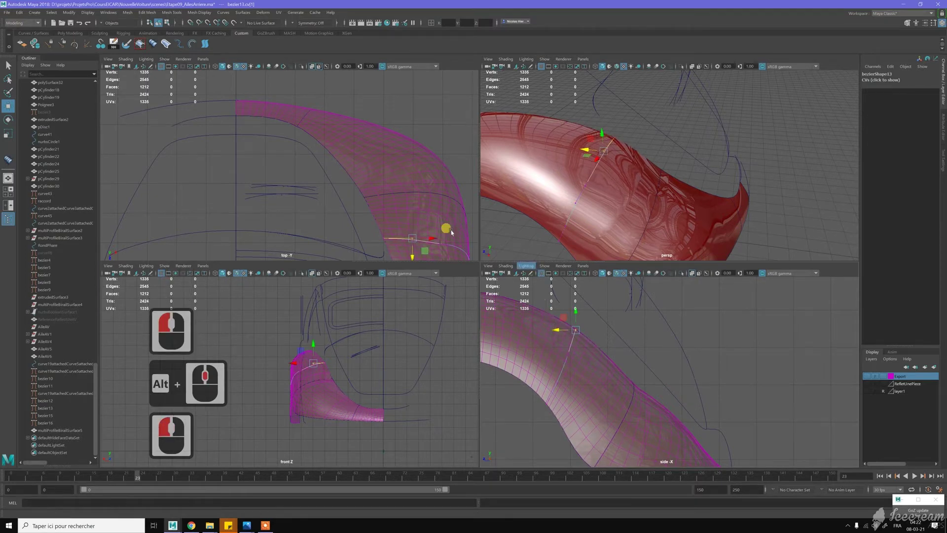
middle_click(402, 195)
middle_click(405, 200)
middle_click(385, 194)
left_click(366, 201)
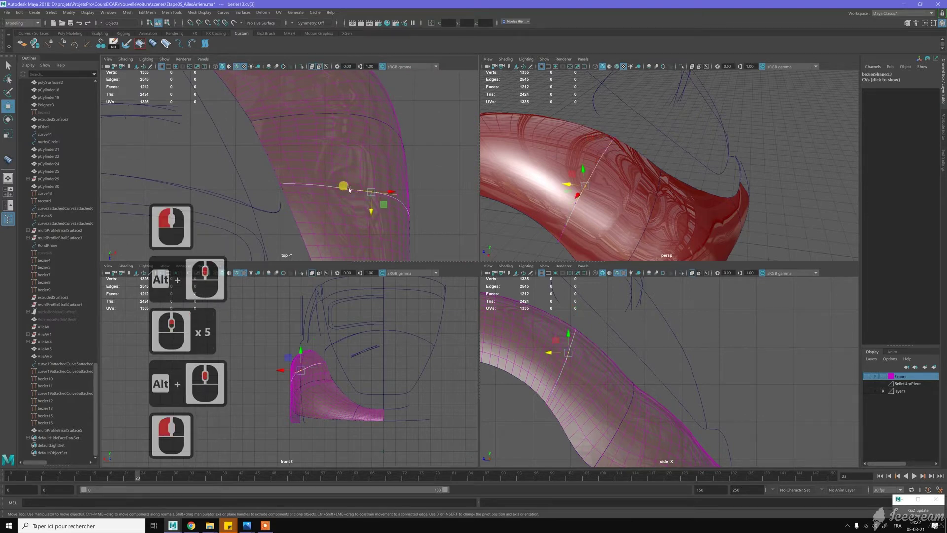
left_click(352, 207)
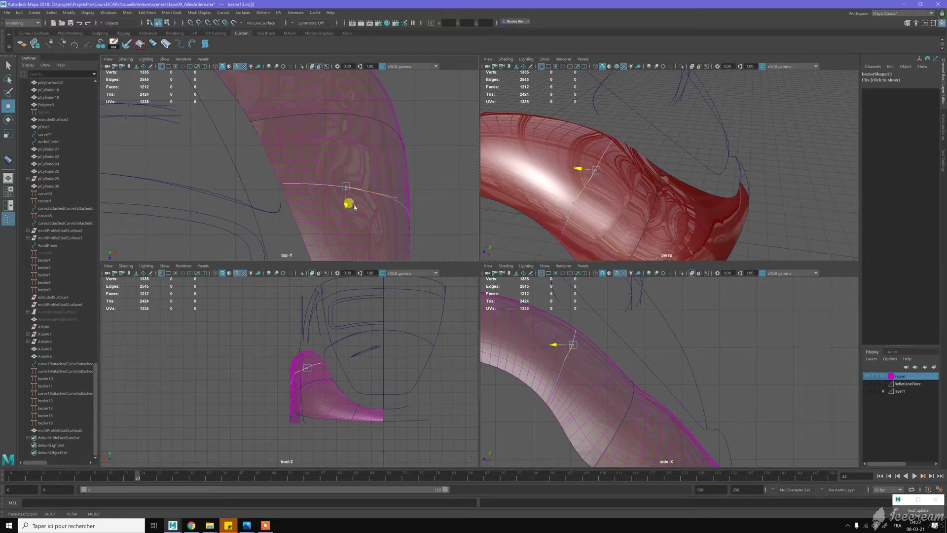
Step: Fine-tune the remaining bezier13 control points, then select the rear profile curve bezier16
left_click(563, 196)
middle_click(626, 184)
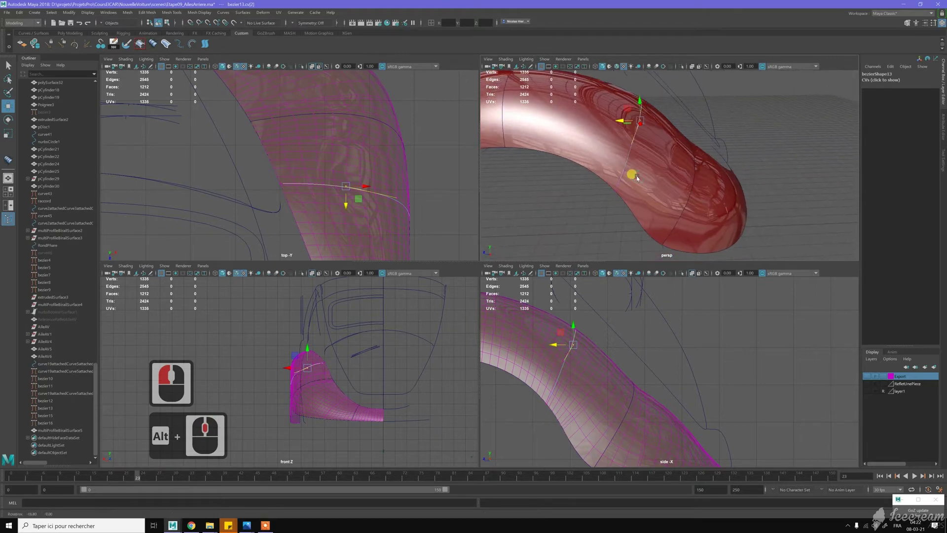
left_click(641, 179)
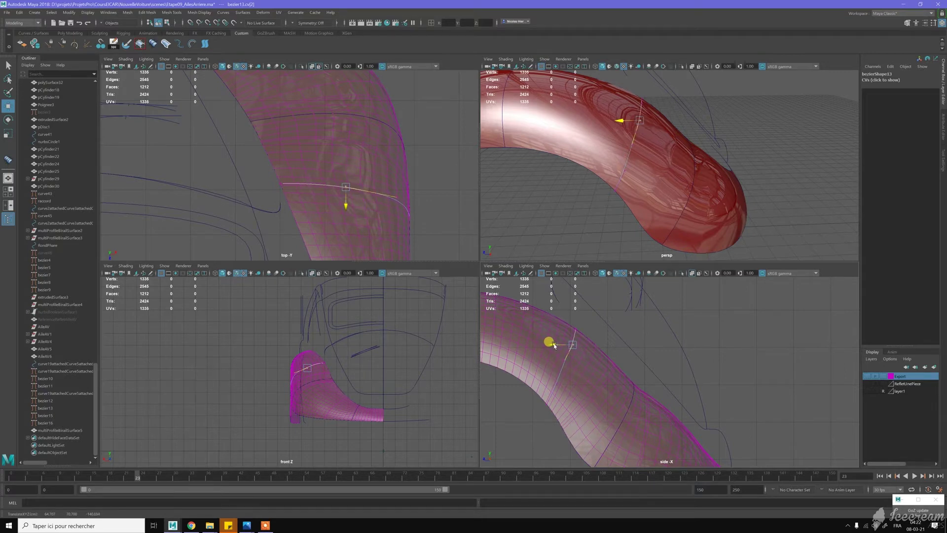
left_click(551, 349)
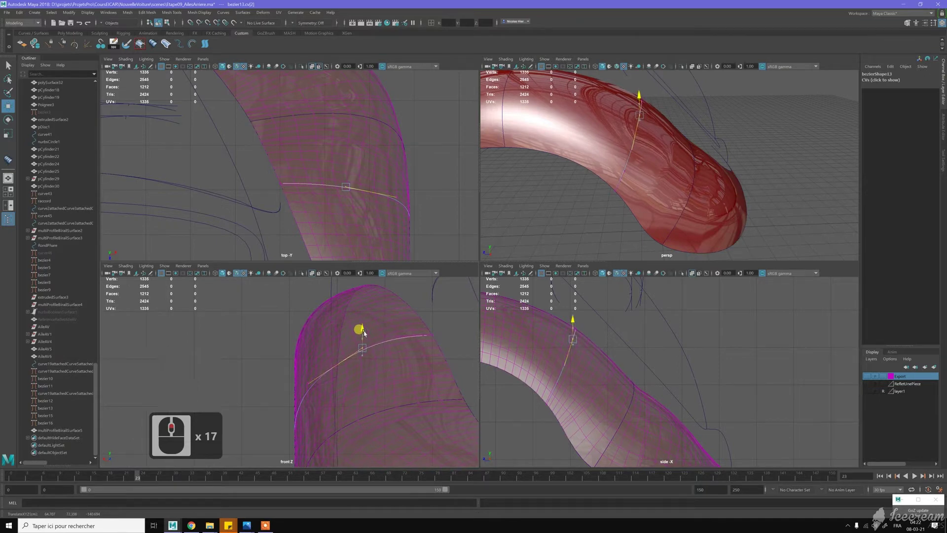
left_click(368, 336)
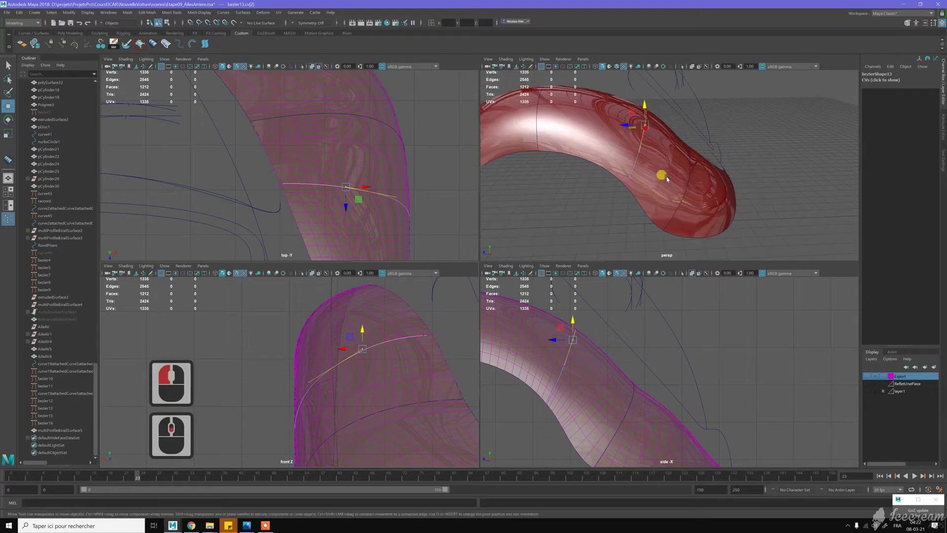
left_click(666, 178)
left_click(666, 178)
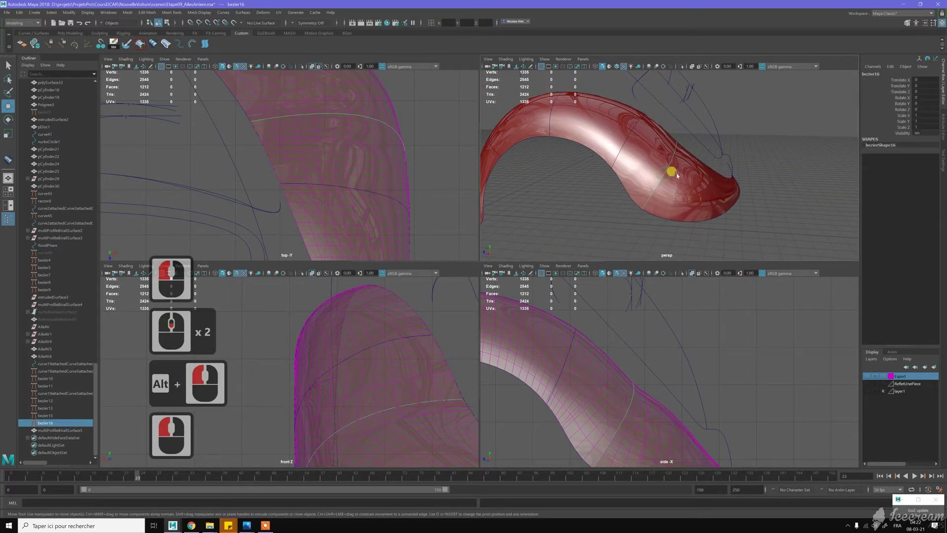
Step: Hide the red birail surface and enter CV mode on bezier16, picking its lower control point
left_click(685, 181)
left_click(695, 181)
middle_click(587, 306)
middle_click(596, 343)
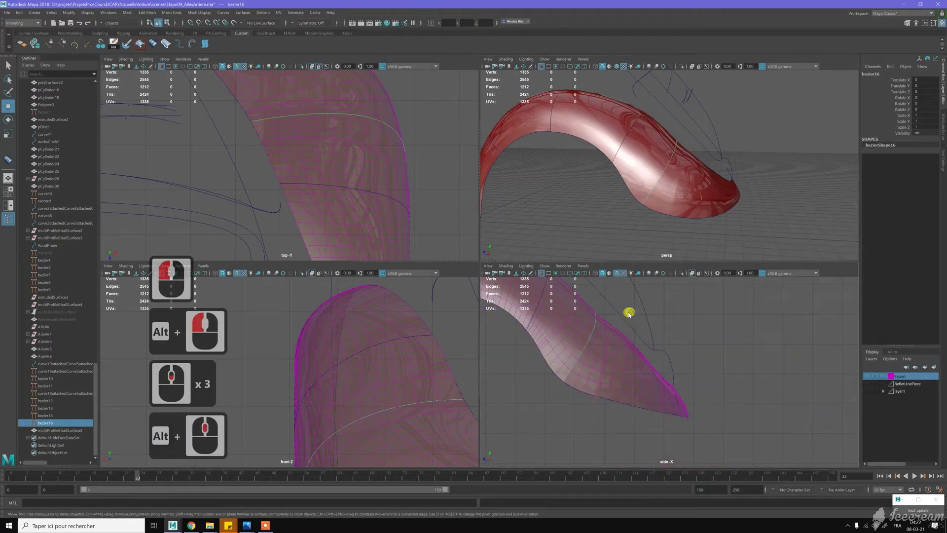
right_click(567, 371)
left_click(577, 396)
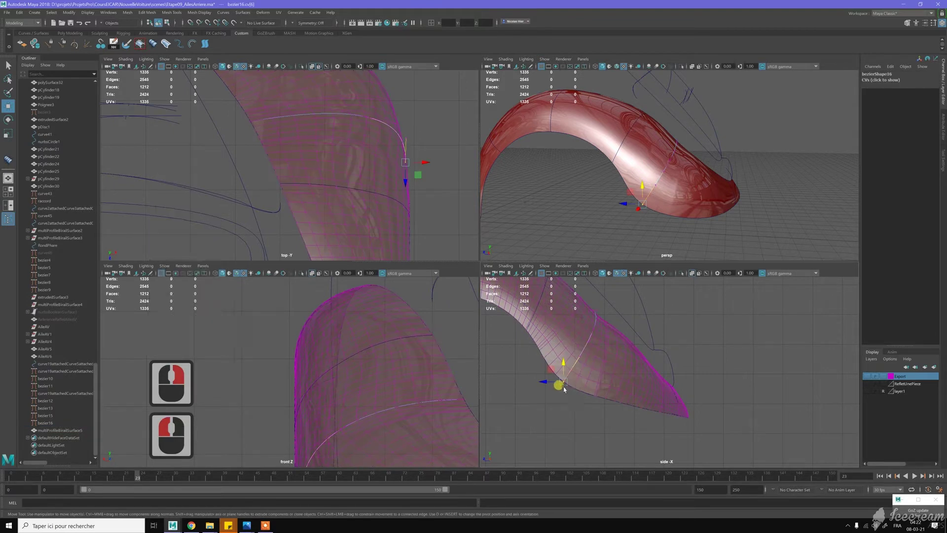
left_click(577, 394)
Step: Slide the lower bezier16 control point with curve snapping (C held) so it sits on the outline
key("c")
key("c")
key("c")
key("c")
key("c")
key("c")
key("c")
middle_click(599, 399)
key("c")
key("c")
key("c")
key("c")
key("c")
key("c")
key("c")
key("c")
middle_click(597, 366)
left_click(627, 383)
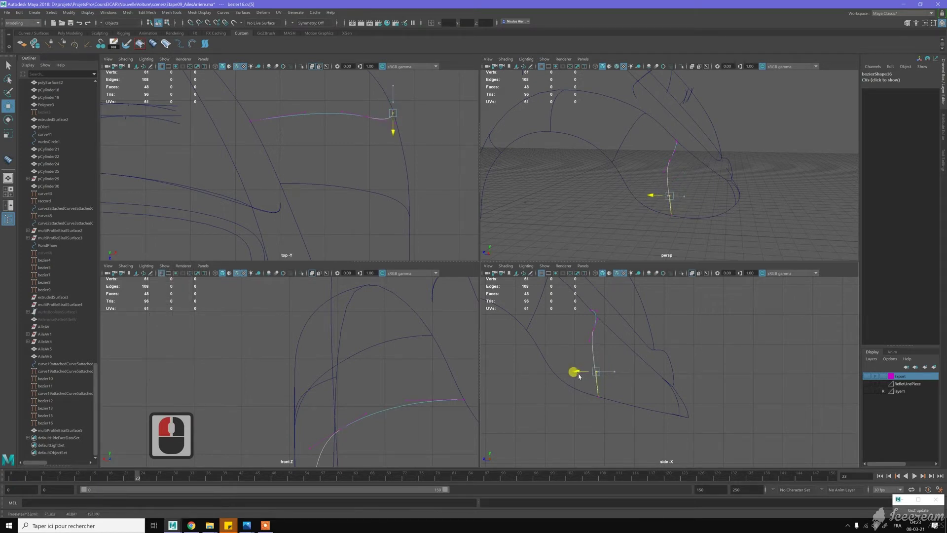
Step: Move bezier16's lower control points in the side view so the curve end reaches the bottom of the outline
left_click(594, 327)
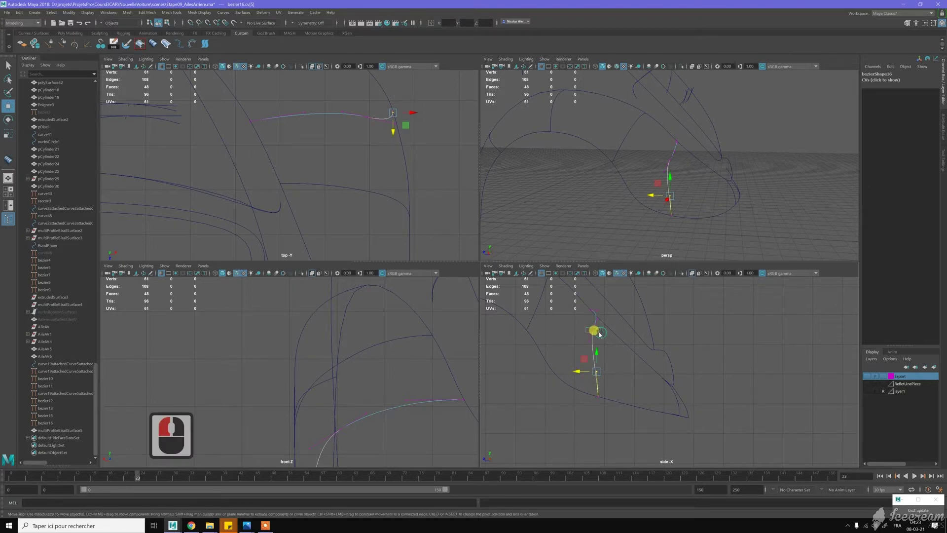
left_click(603, 335)
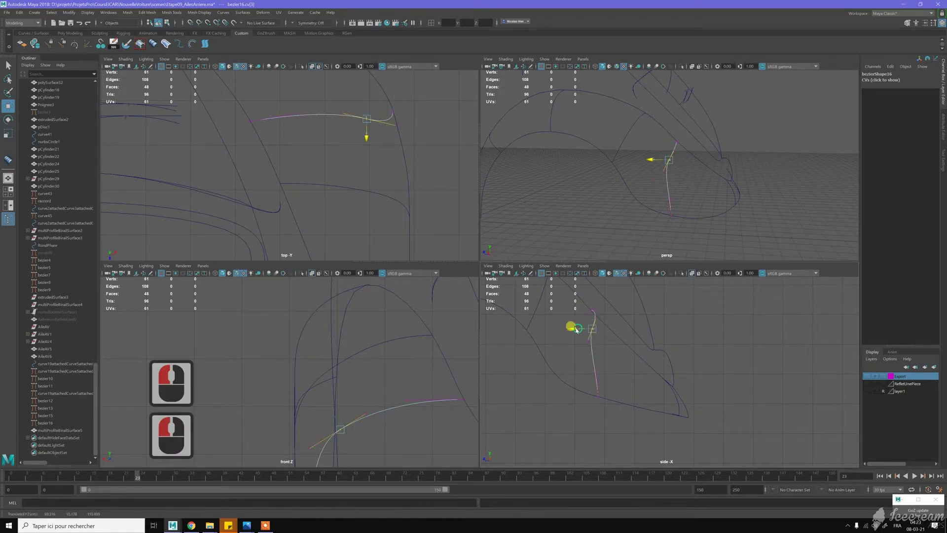
left_click(572, 339)
left_click(577, 347)
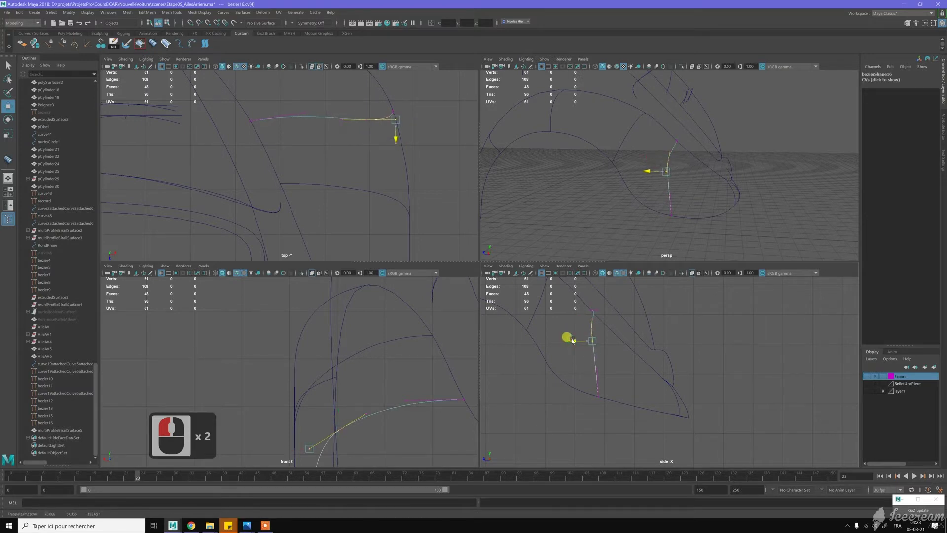
left_click(588, 321)
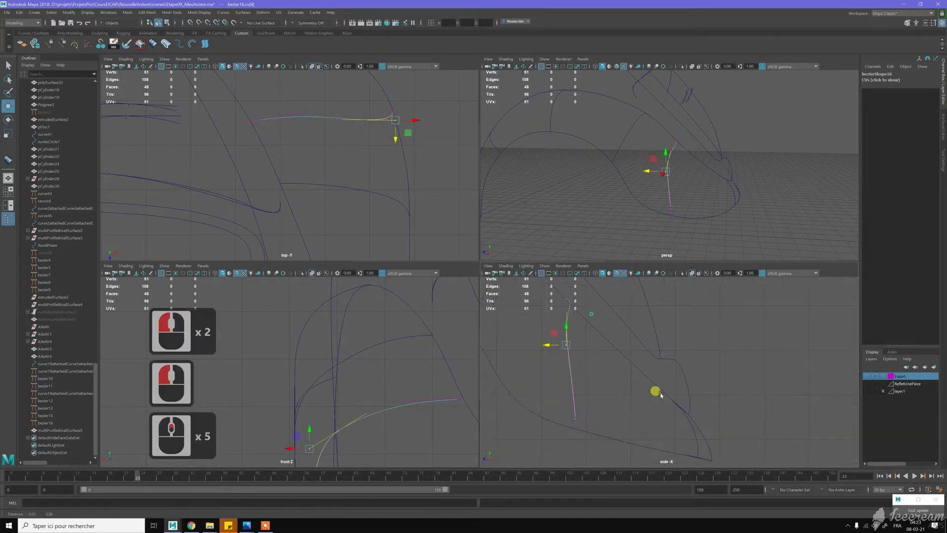
middle_click(625, 362)
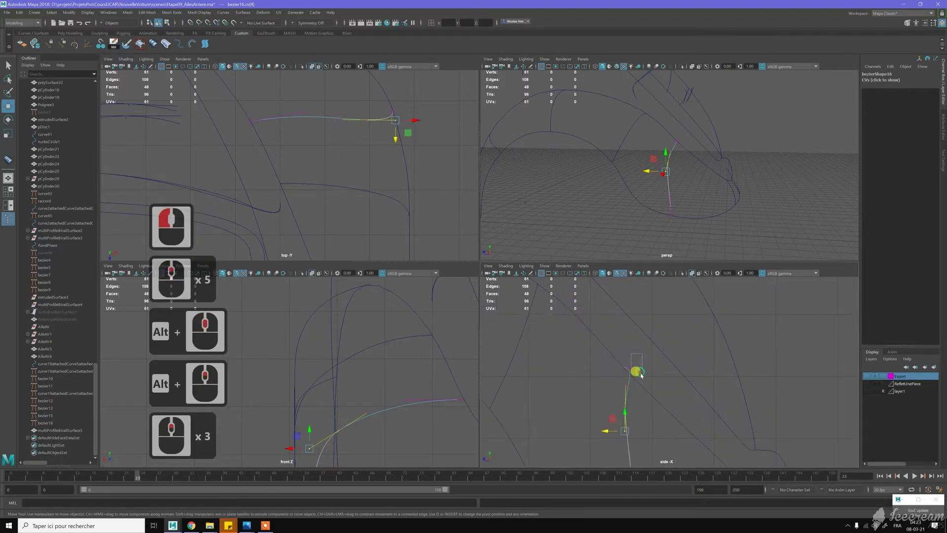
left_click(643, 355)
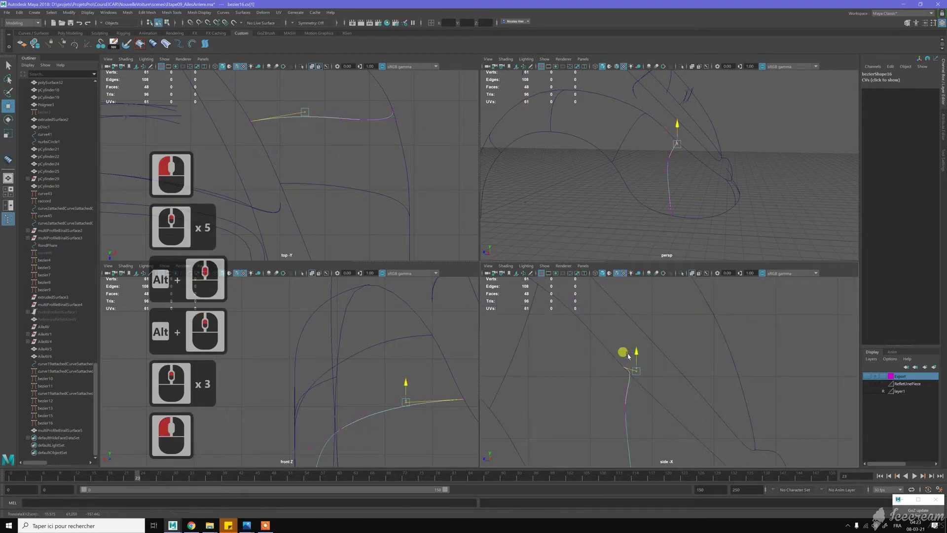
left_click(628, 368)
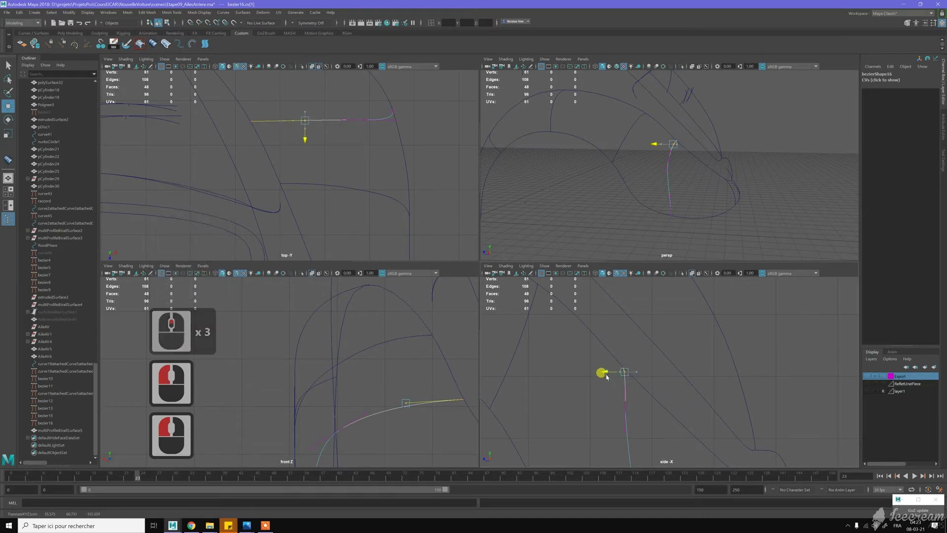
middle_click(643, 363)
left_click(636, 446)
left_click(649, 450)
Step: Curve-snap one more bezier16 control point into place and return to the Move tool
key("c")
key("c")
key("c")
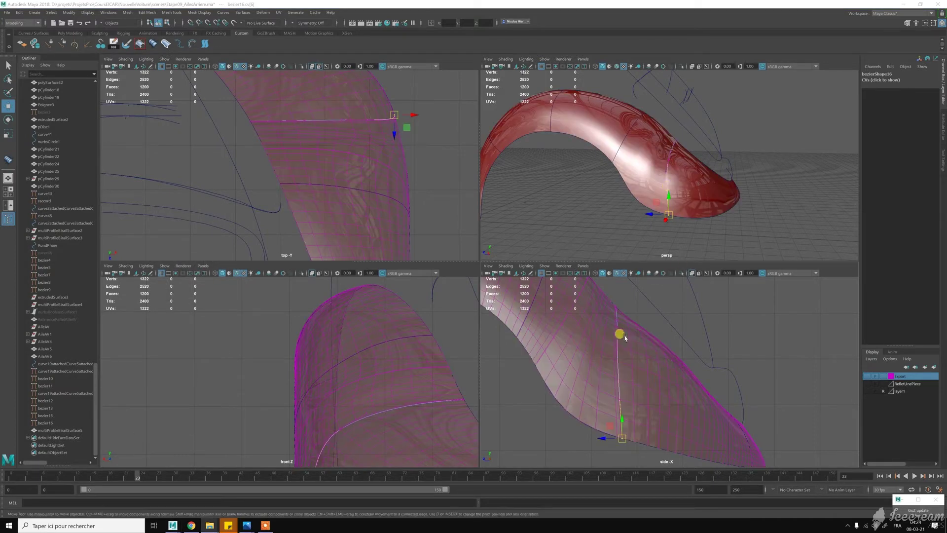
left_click(620, 358)
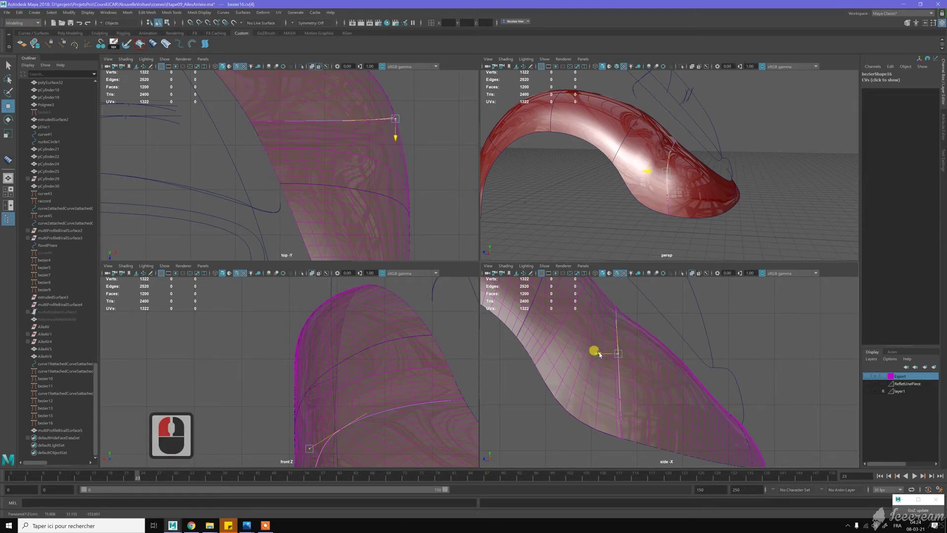
left_click(647, 323)
key("w")
Step: Switch back to Object selection mode and select the red fender surface multiProfileBirailSurface5
right_click(772, 178)
right_click(711, 189)
left_click(702, 191)
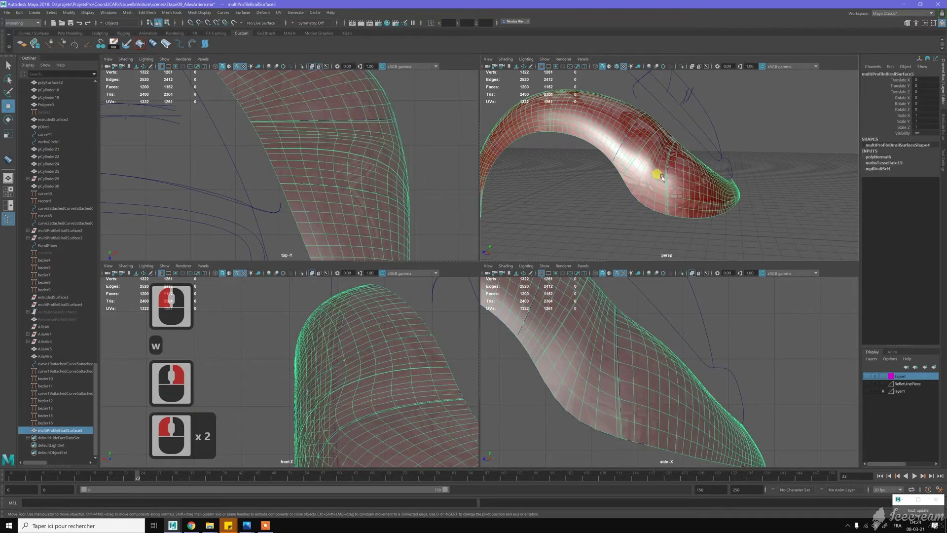
Step: Delete the old fender surface and bring up the Surfaces menu for a new birail
key("Delete")
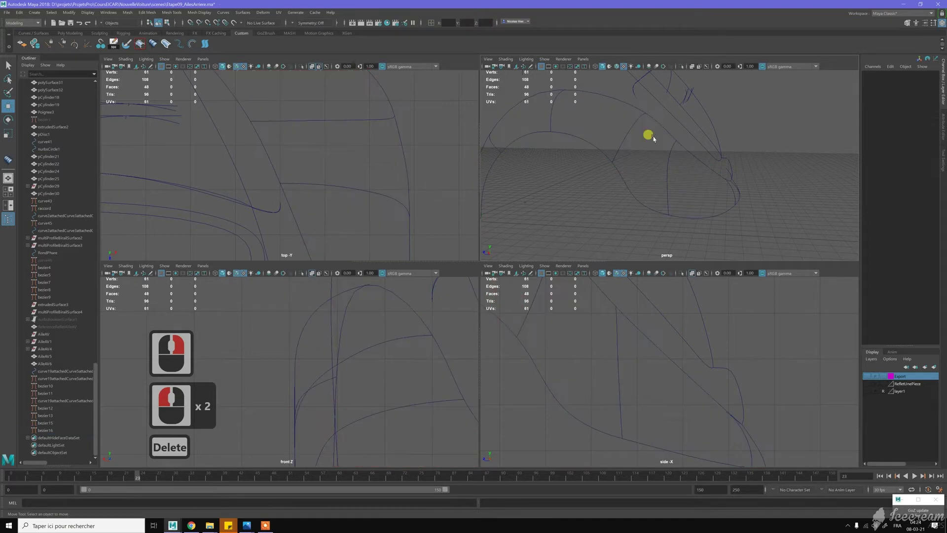
middle_click(661, 187)
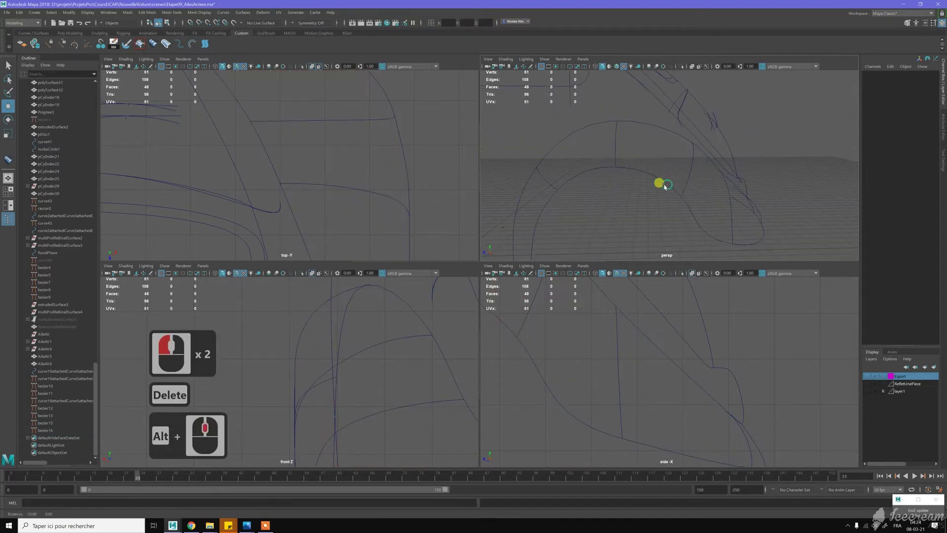
middle_click(638, 181)
left_click(638, 182)
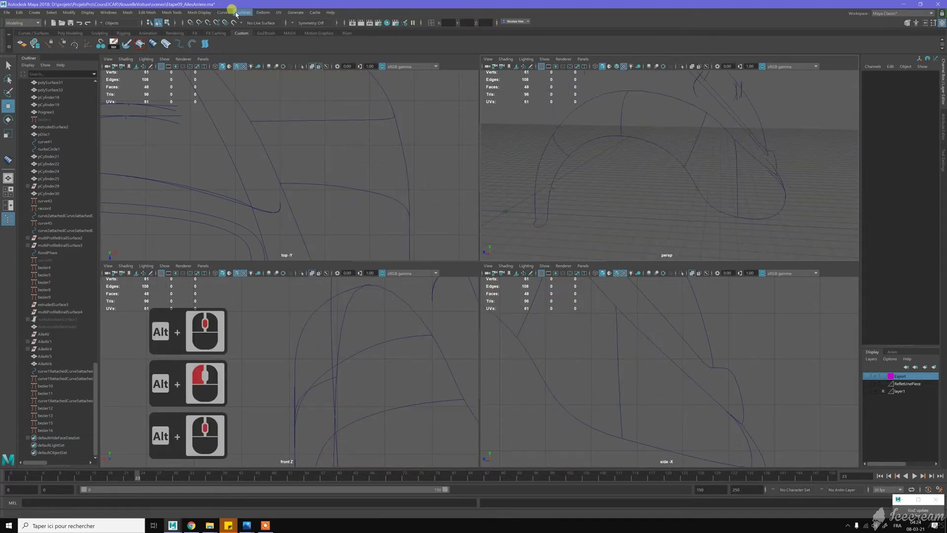
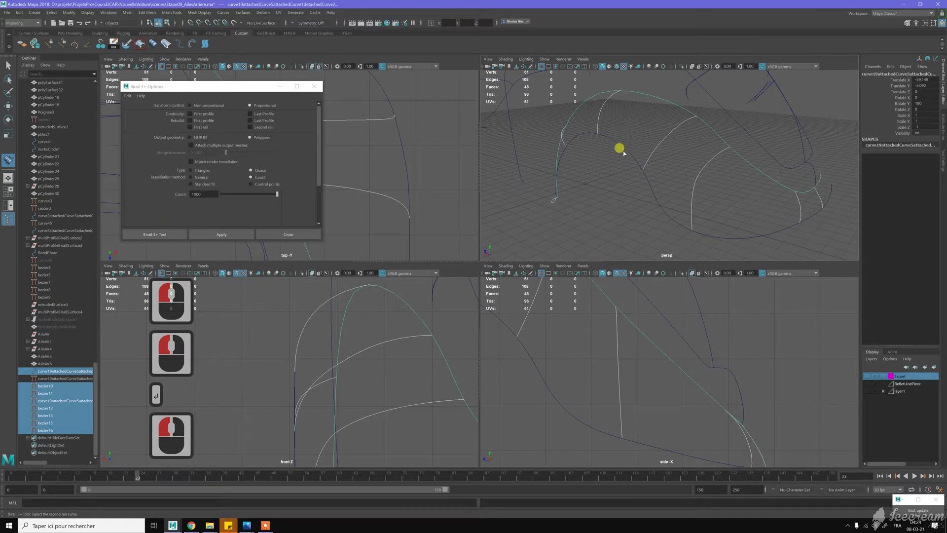
left_click(619, 140)
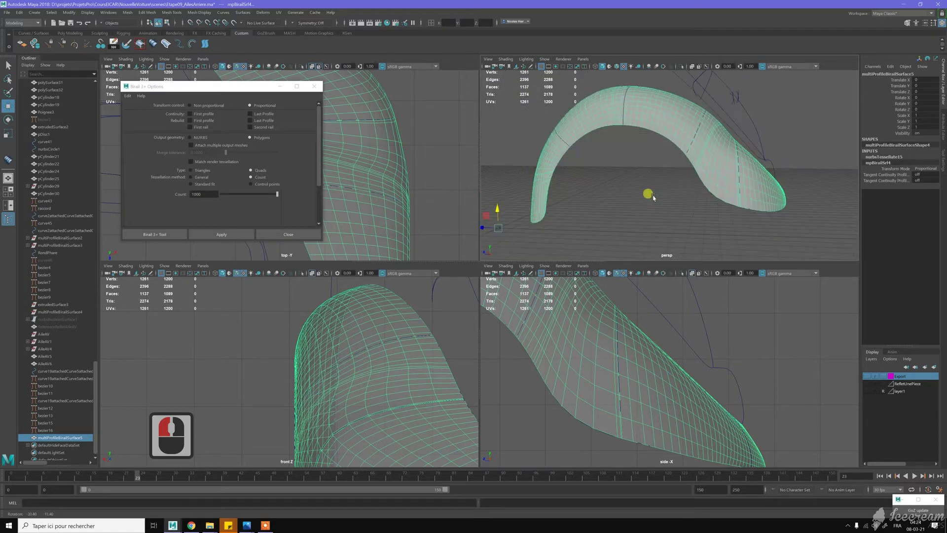
left_click(704, 164)
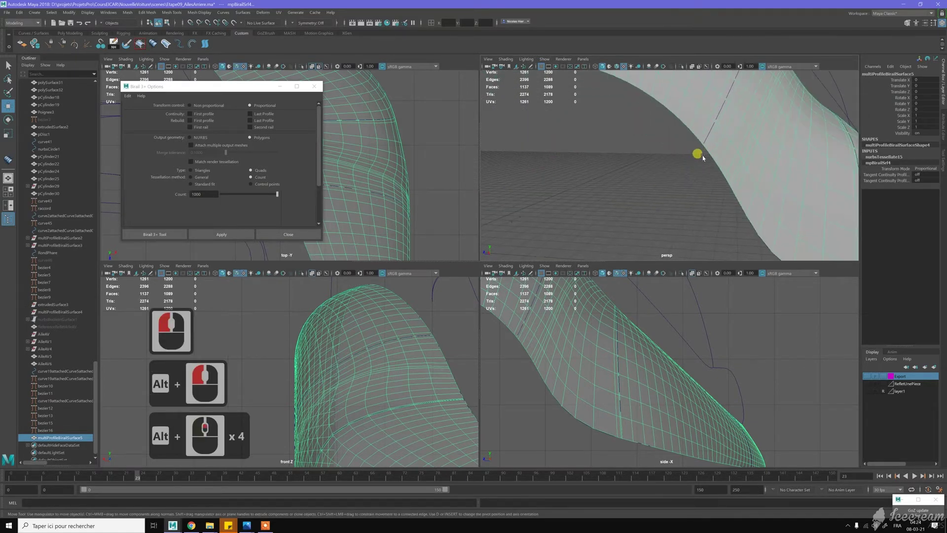
middle_click(695, 128)
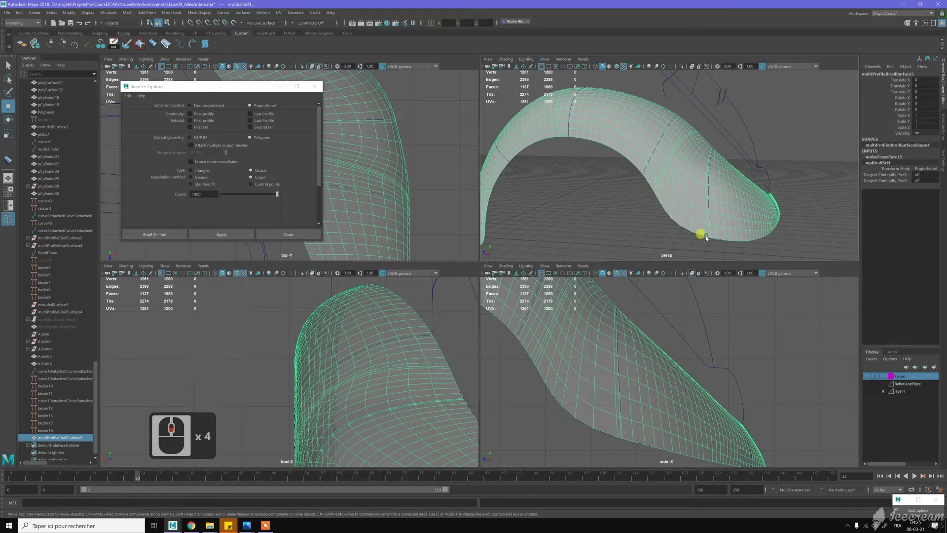
key("w")
left_click(679, 170)
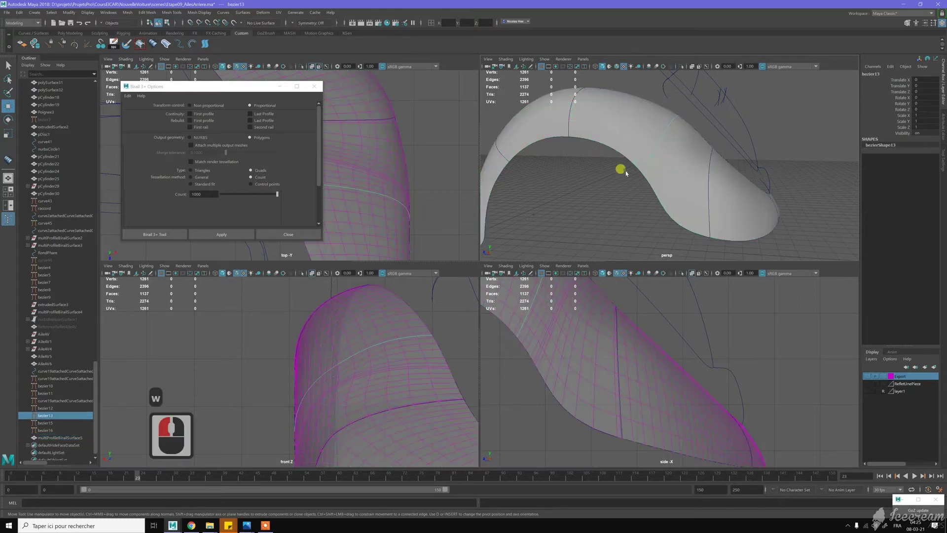
Step: Enter CV mode on the middle profile curve and curve-snap its lower control point along the outline
right_click(626, 171)
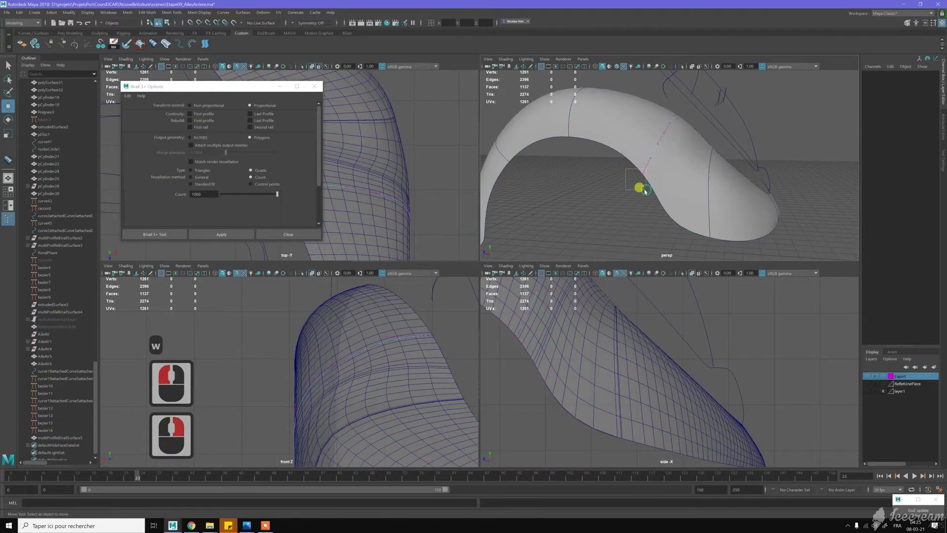
left_click(648, 192)
middle_click(610, 325)
middle_click(613, 395)
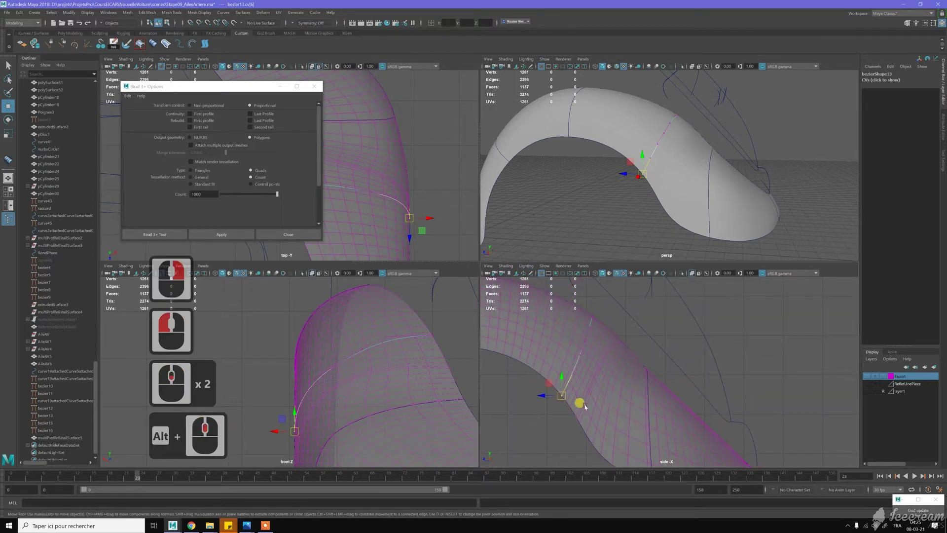
key("c")
key("c")
key("c")
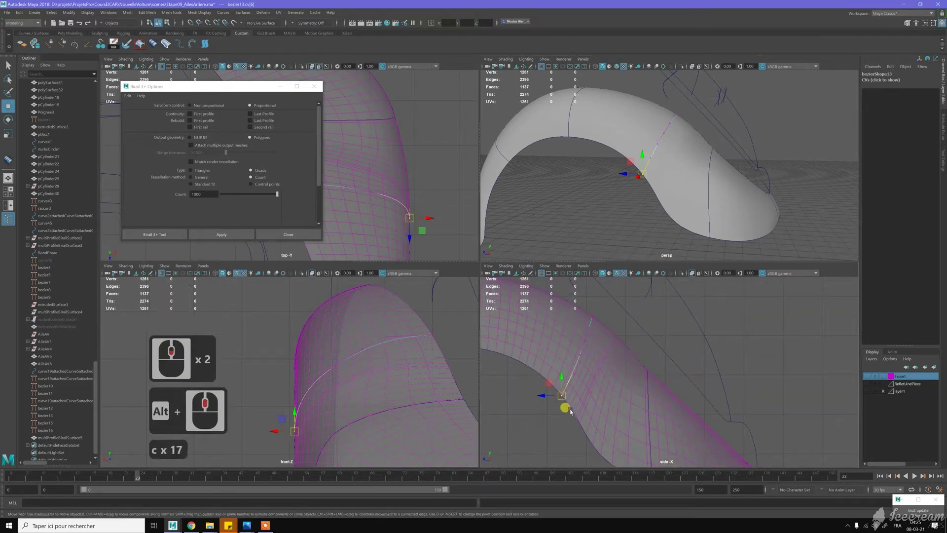
key("c")
key("c")
key("c")
key("c")
middle_click(585, 431)
key("c")
key("c")
key("c")
key("c")
key("c")
key("c")
middle_click(591, 401)
Step: Move several mid-curve control points to reshape the rebuilt fender and orbit to check it
left_click(595, 404)
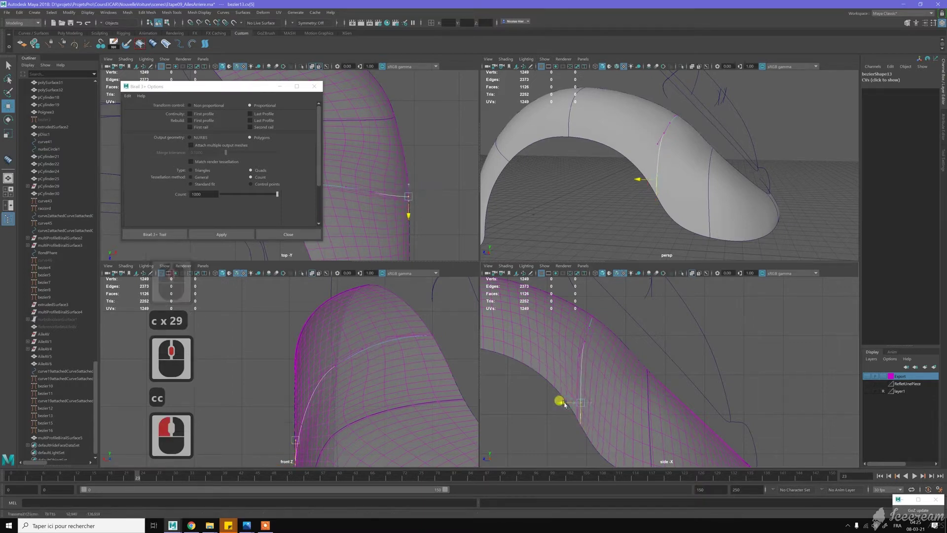
left_click(566, 358)
left_click(582, 347)
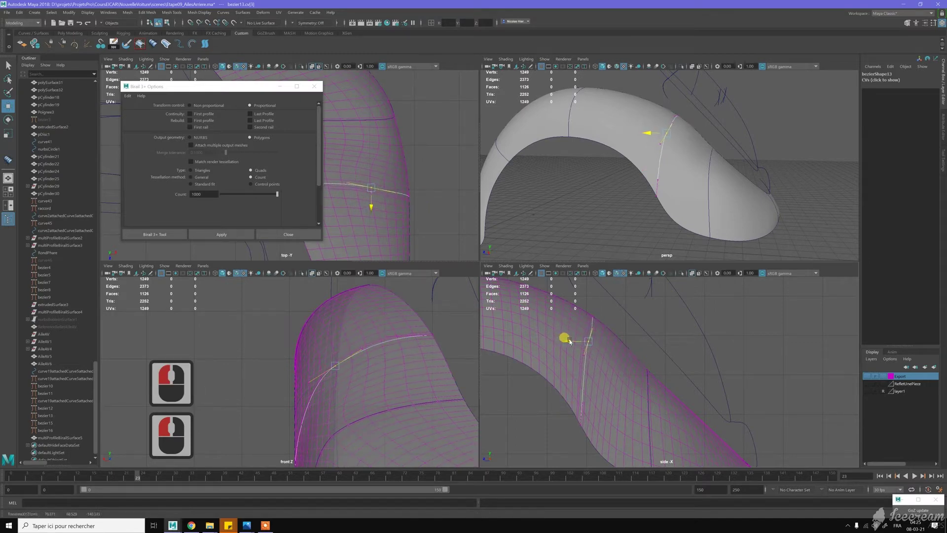
left_click(575, 352)
double_click(575, 360)
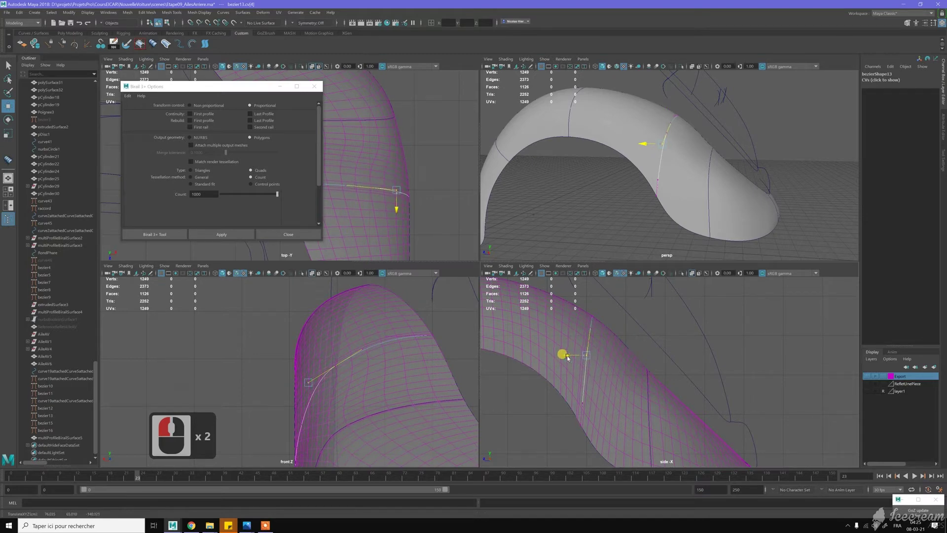
left_click(638, 313)
middle_click(681, 325)
middle_click(680, 326)
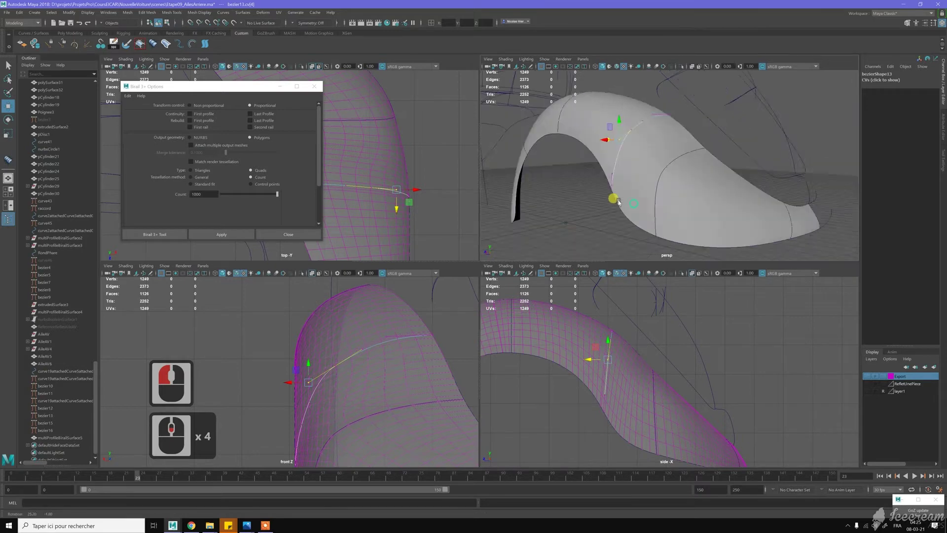
middle_click(590, 218)
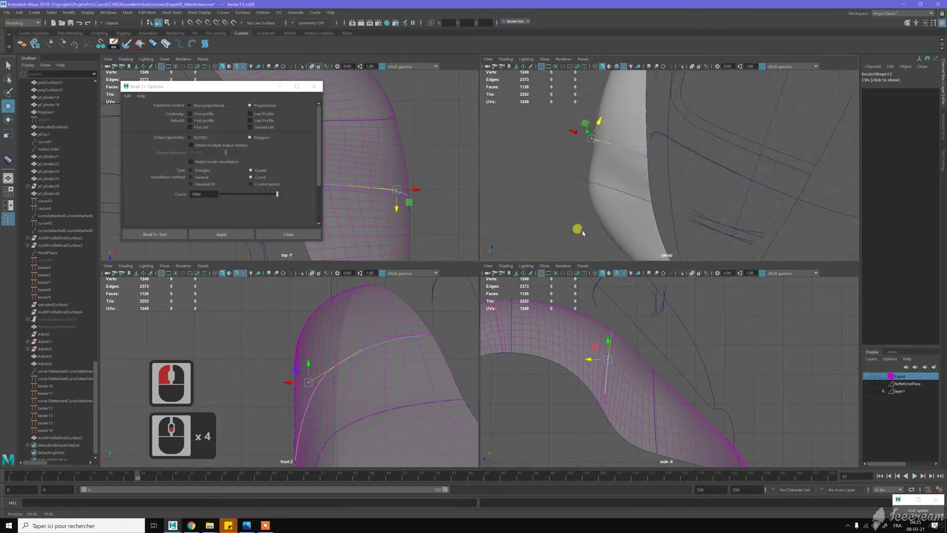
Step: Undo the last tweak and select bezier16 against the rebuilt fender surface
left_click(693, 202)
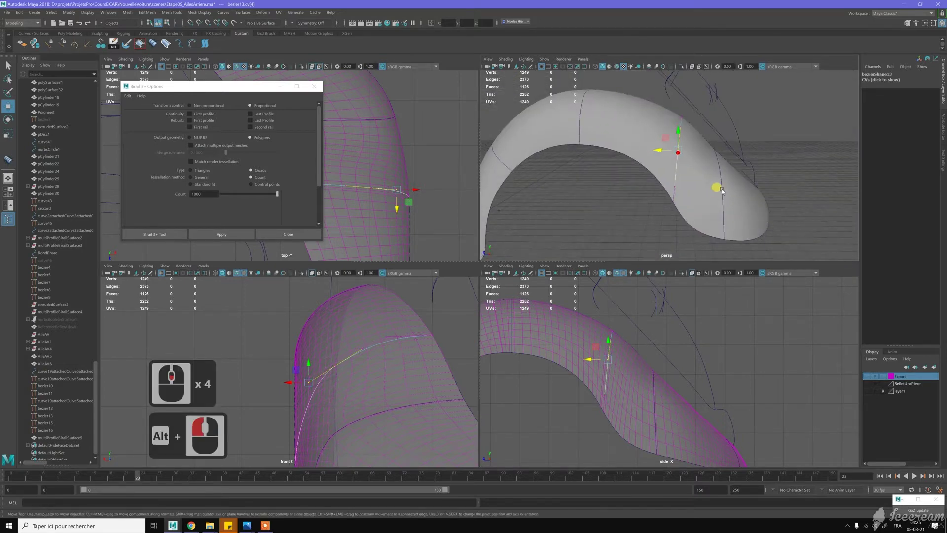
left_click(632, 159)
left_click(627, 148)
key("z")
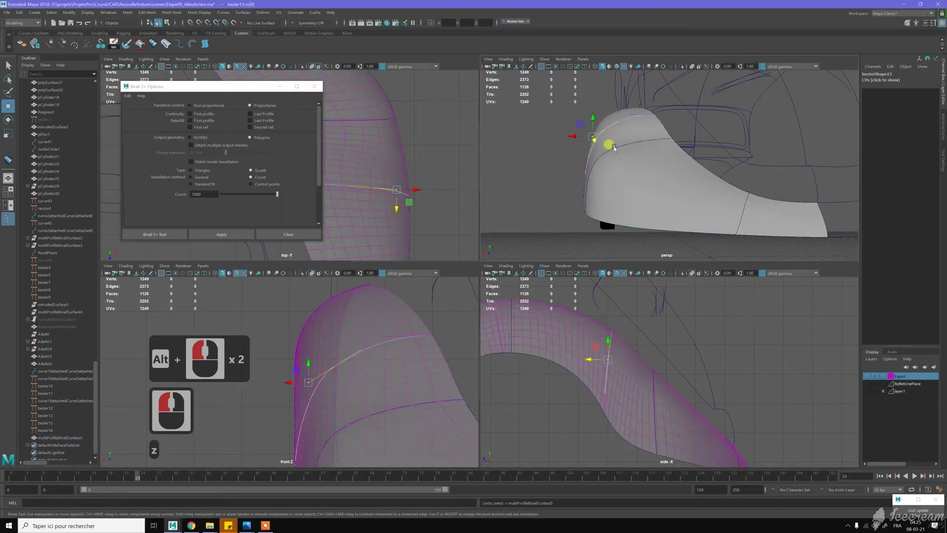
double_click(620, 181)
left_click(627, 189)
Step: Switch bezier16 to control-vertex editing and raise a point on the fender profile
left_click(639, 193)
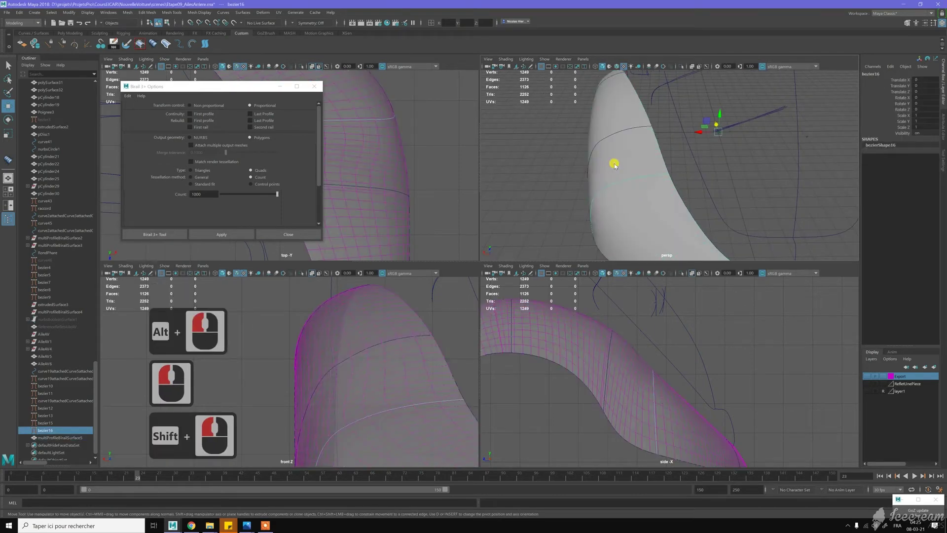
right_click(577, 167)
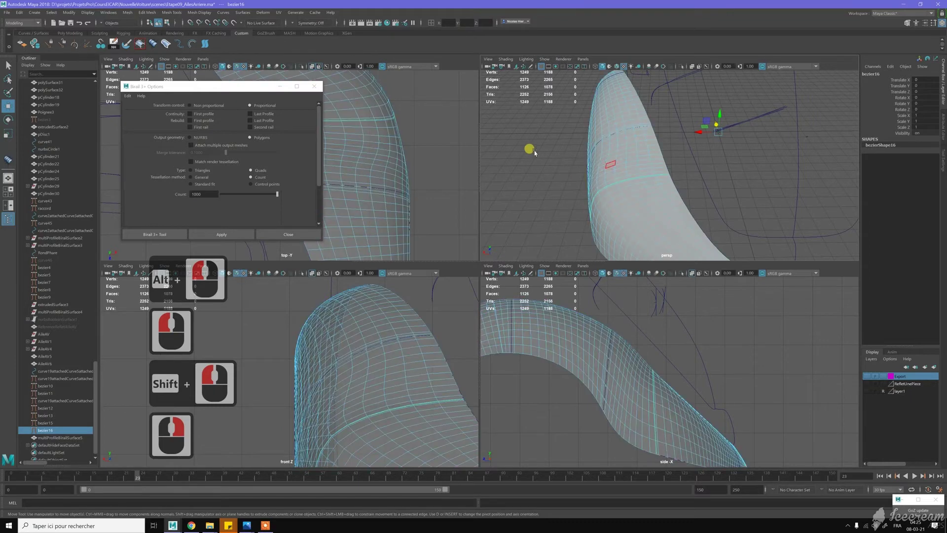
right_click(538, 154)
key("z")
key("z")
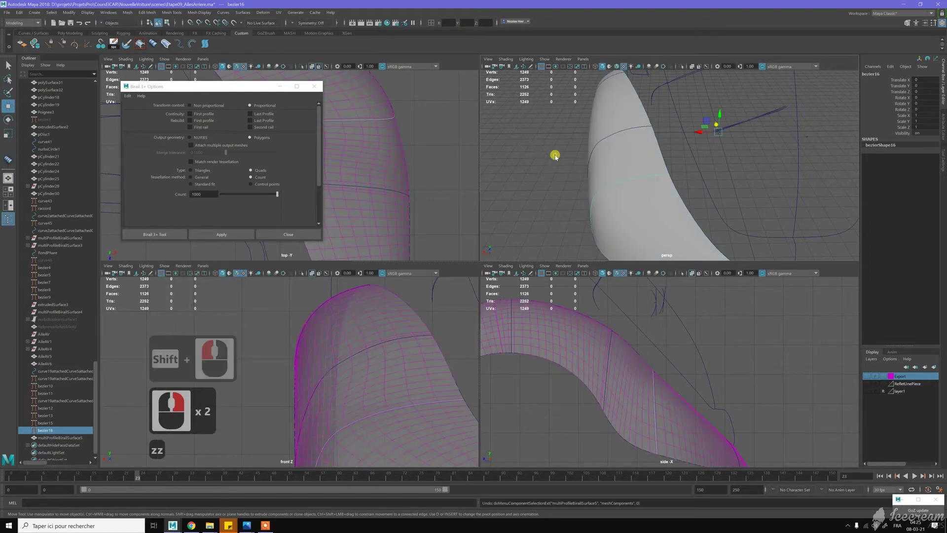
right_click(530, 154)
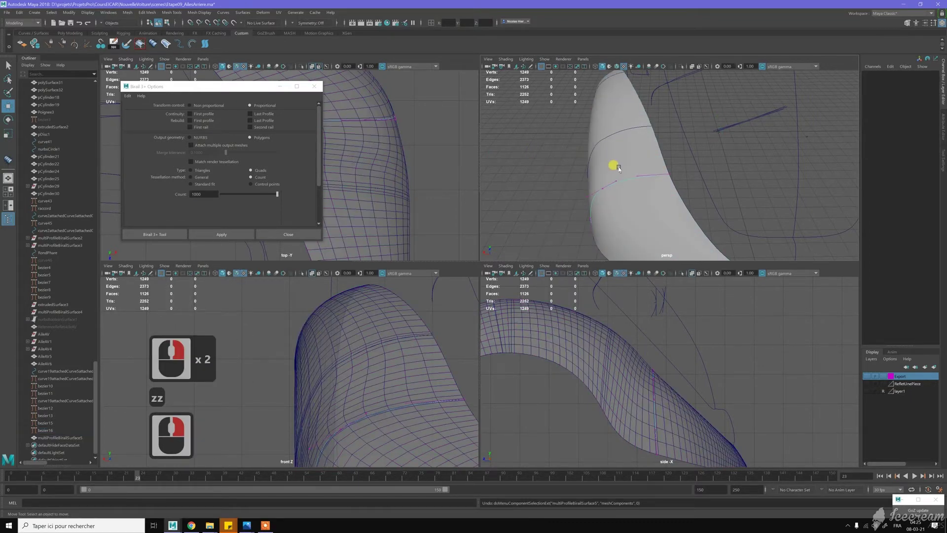
left_click(596, 155)
left_click(604, 170)
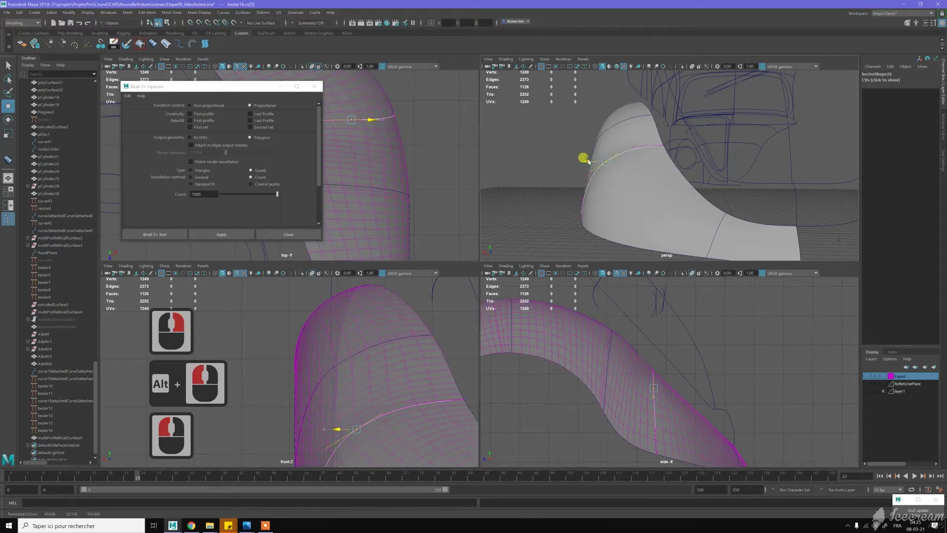
left_click(608, 160)
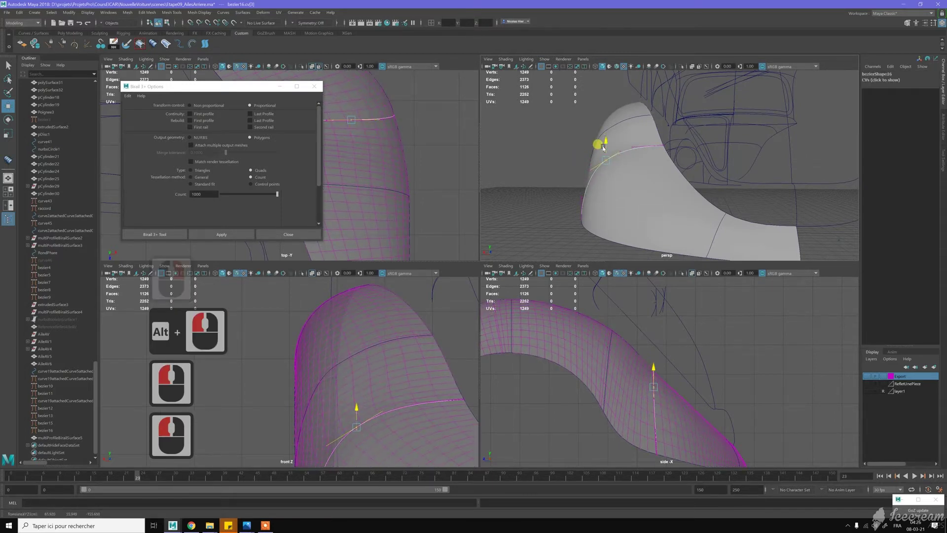
double_click(648, 160)
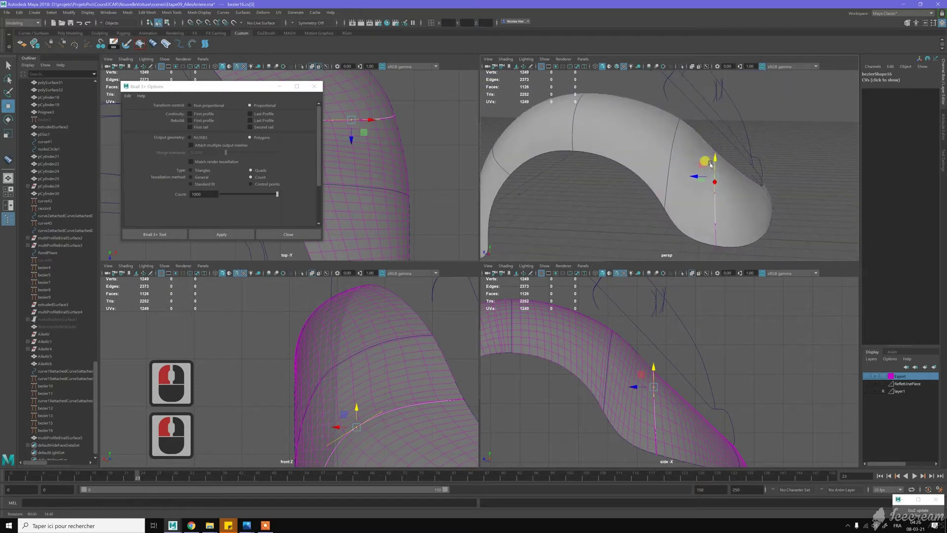
Step: Move a control point near the fender's front edge, snapping it along neighbouring curves
left_click(711, 166)
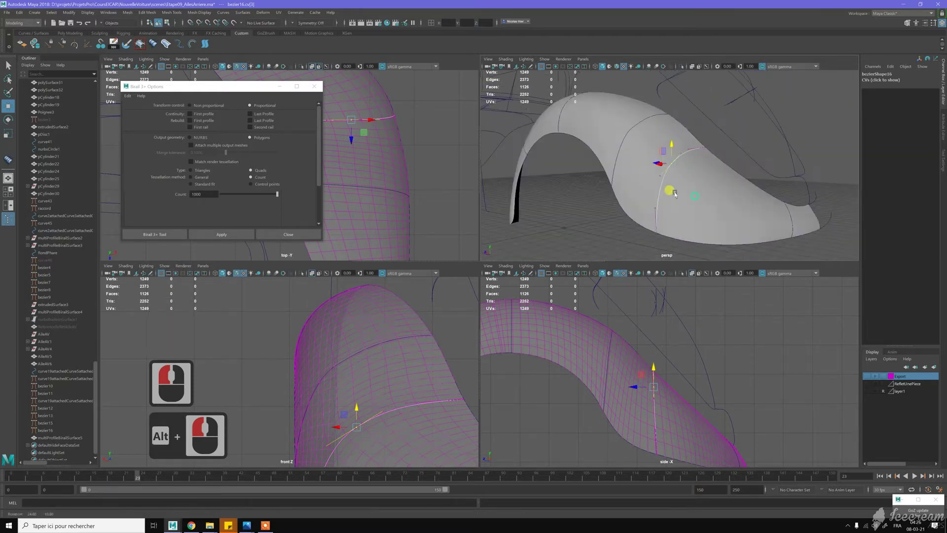
left_click(626, 199)
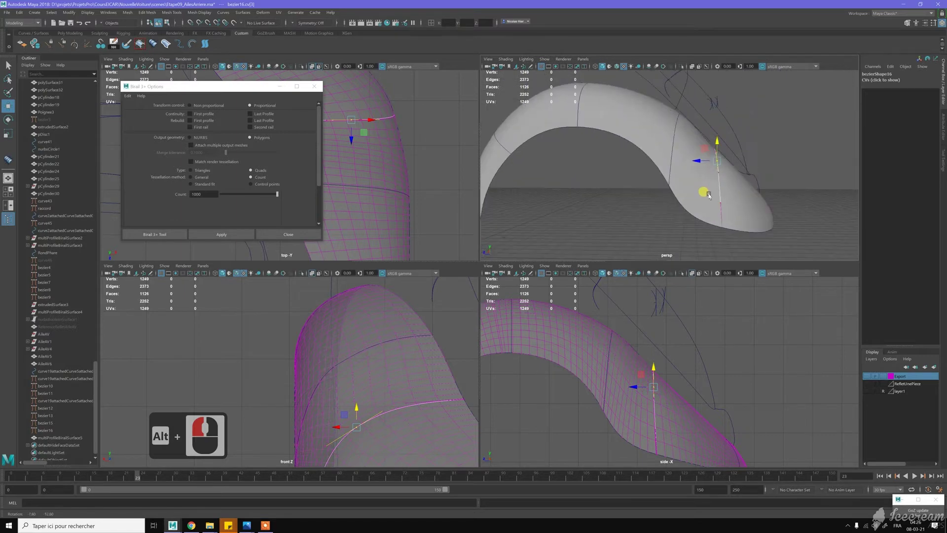
left_click(712, 197)
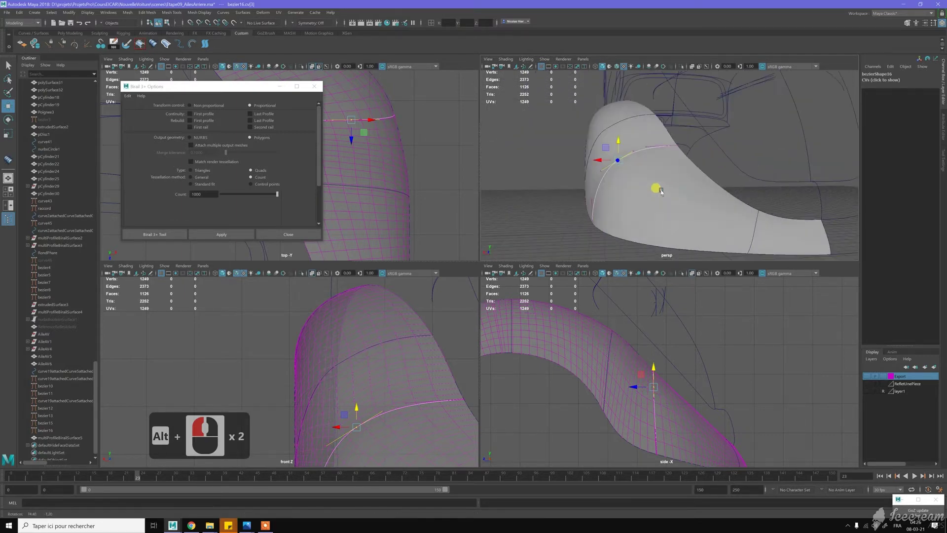
left_click(672, 205)
left_click(691, 199)
middle_click(671, 142)
left_click(677, 154)
key("c")
key("c")
key("c")
middle_click(686, 163)
type("c")
key("c")
key("c")
Step: Slide the control point further with curve snapping so the birail surface reshapes
middle_click(676, 160)
left_click(683, 164)
key("c")
key("c")
key("c")
key("c")
key("c")
key("c")
key("c")
key("c")
key("c")
key("c")
middle_click(627, 201)
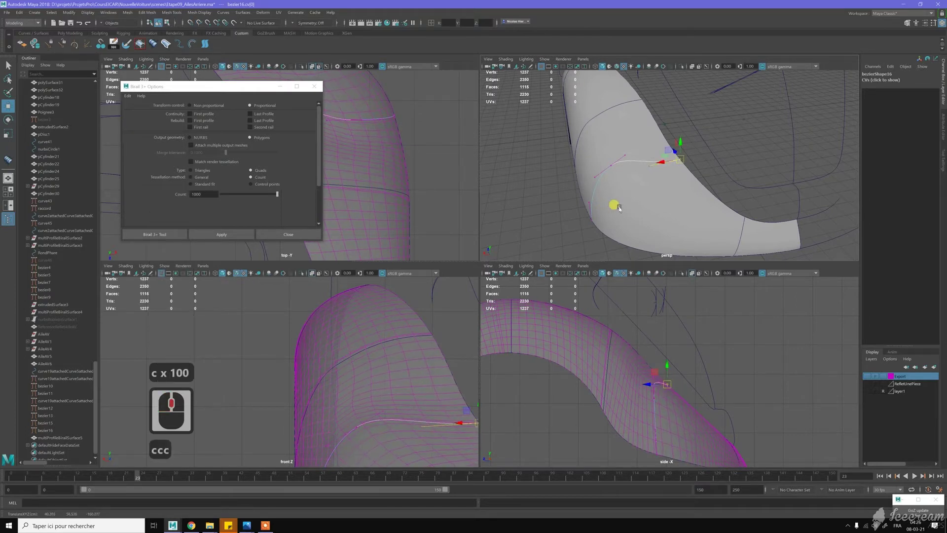
Step: Move further bezier16 control points with curve snapping to refine the lower fender
left_click(692, 213)
middle_click(646, 194)
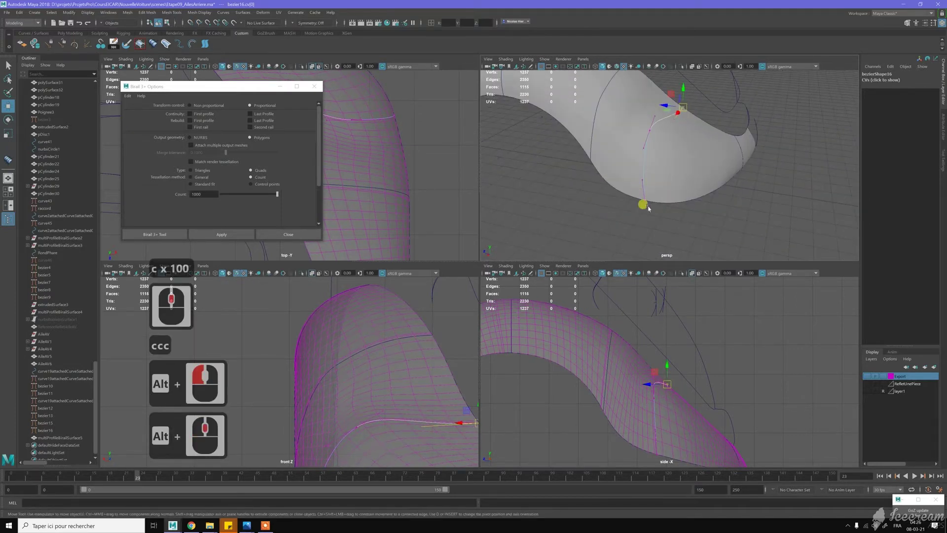
left_click(653, 210)
key("c")
key("c")
key("c")
type("ccc")
middle_click(661, 167)
left_click(660, 143)
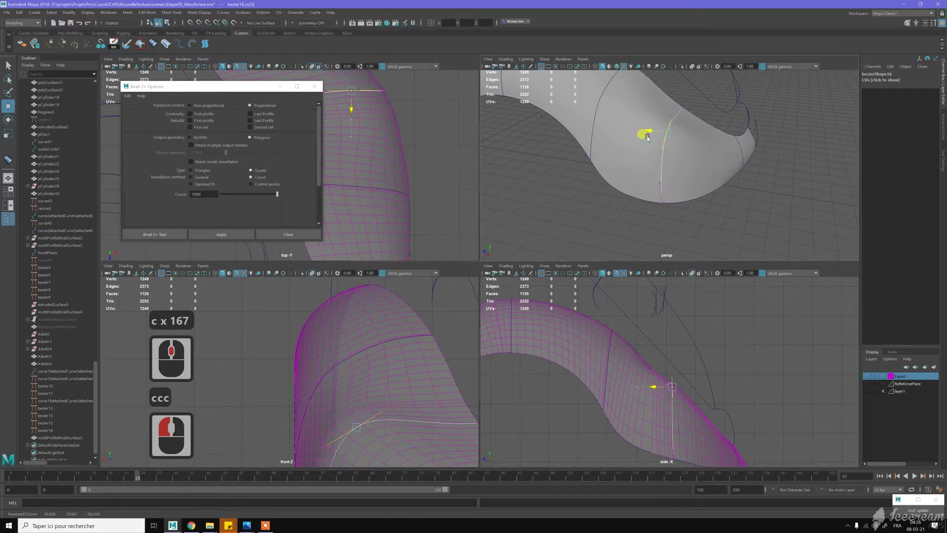
left_click(661, 125)
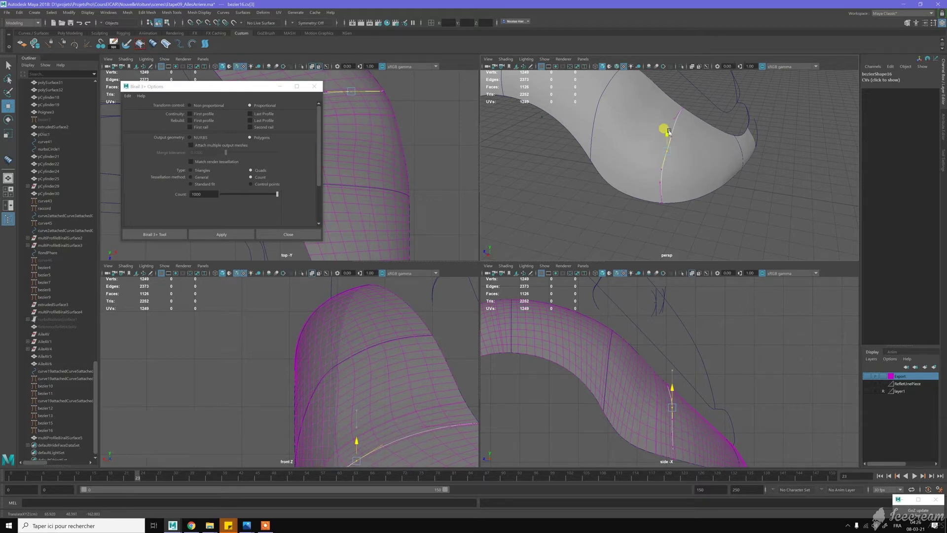
left_click(656, 134)
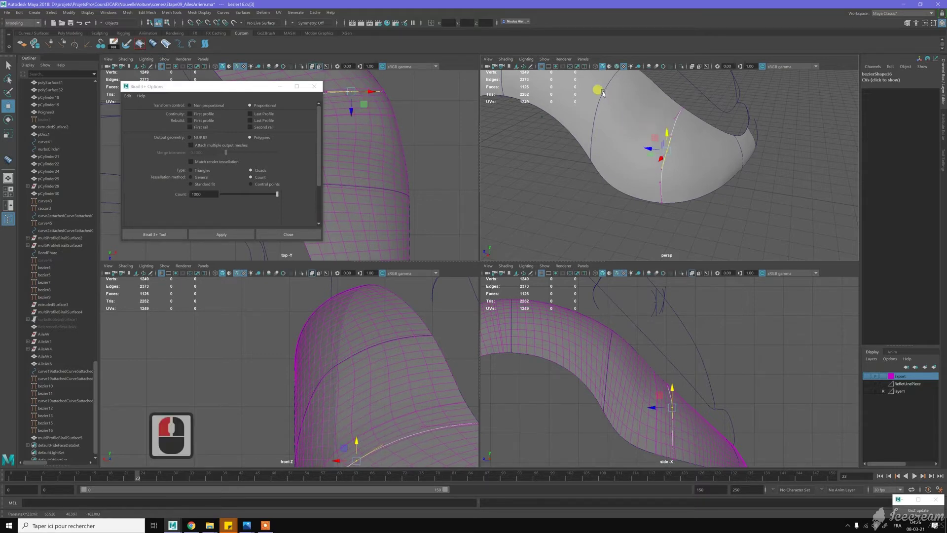
Step: Switch the upper guide bezier13 to control vertices and pick a point near the arch top
left_click(606, 95)
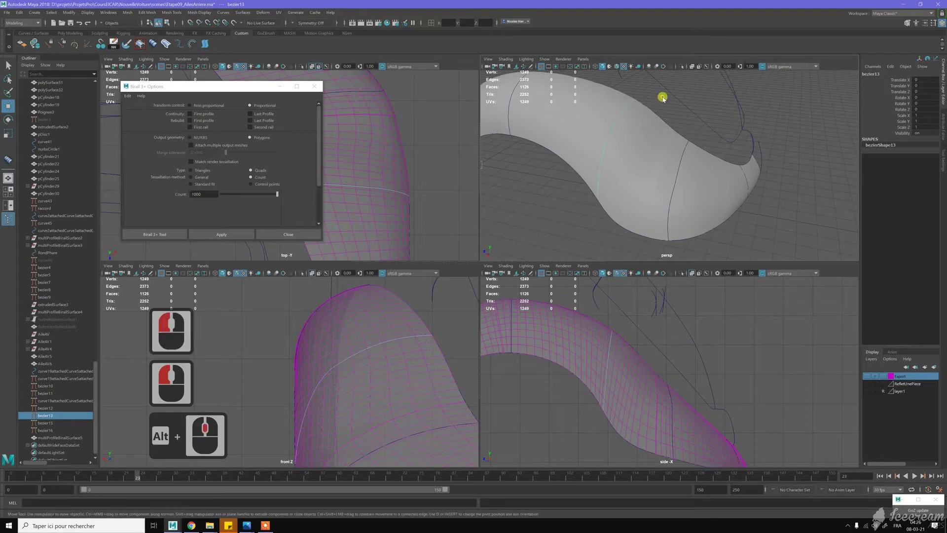
right_click(668, 138)
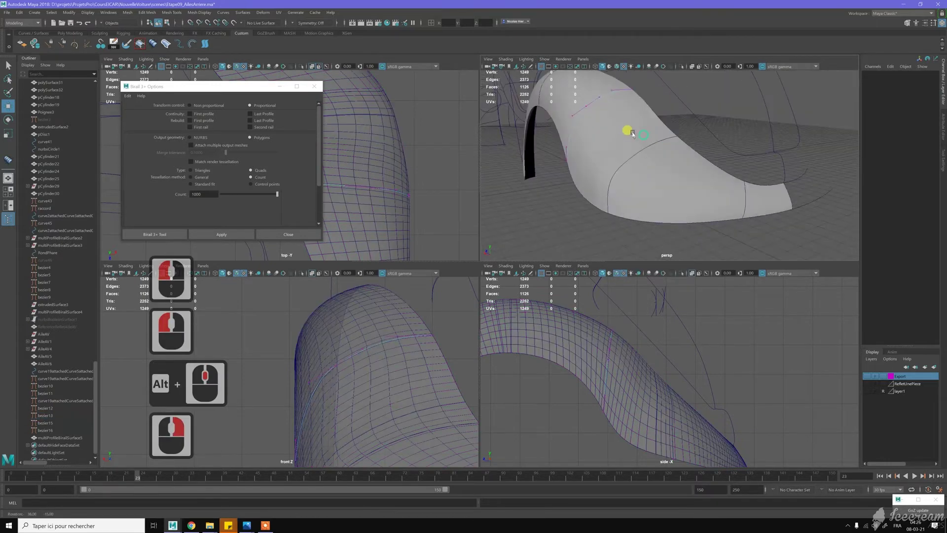
left_click(595, 113)
left_click(596, 102)
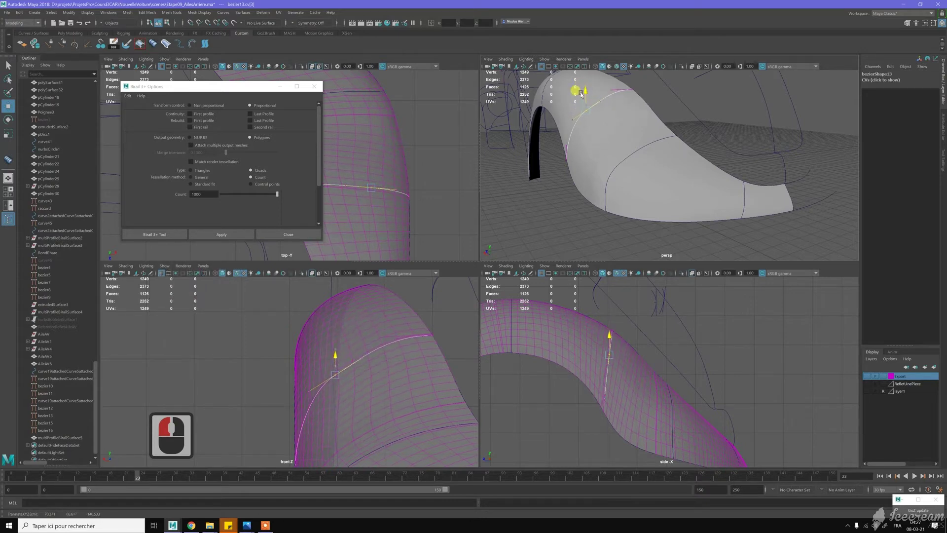
left_click(590, 95)
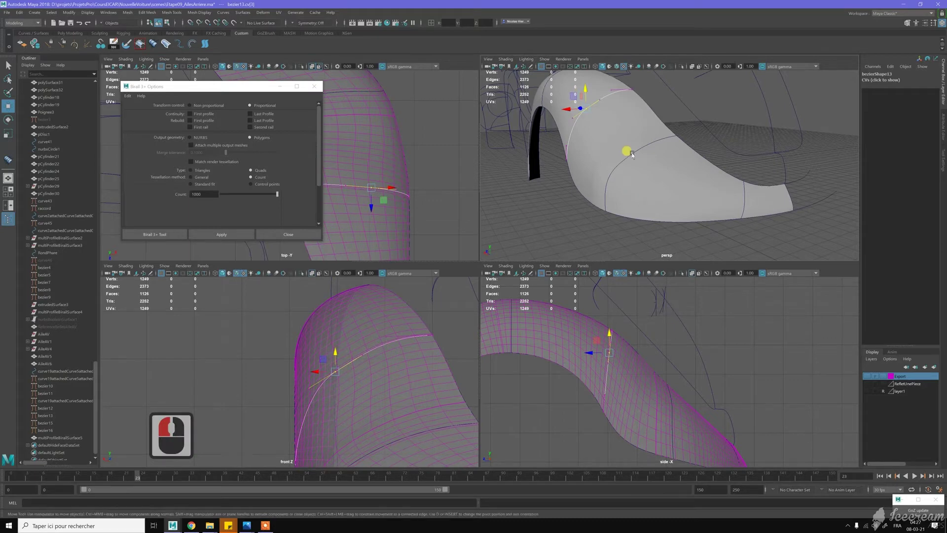
Step: Return to bezier16's control vertices and drag points to reshape the fender surface
left_click(554, 88)
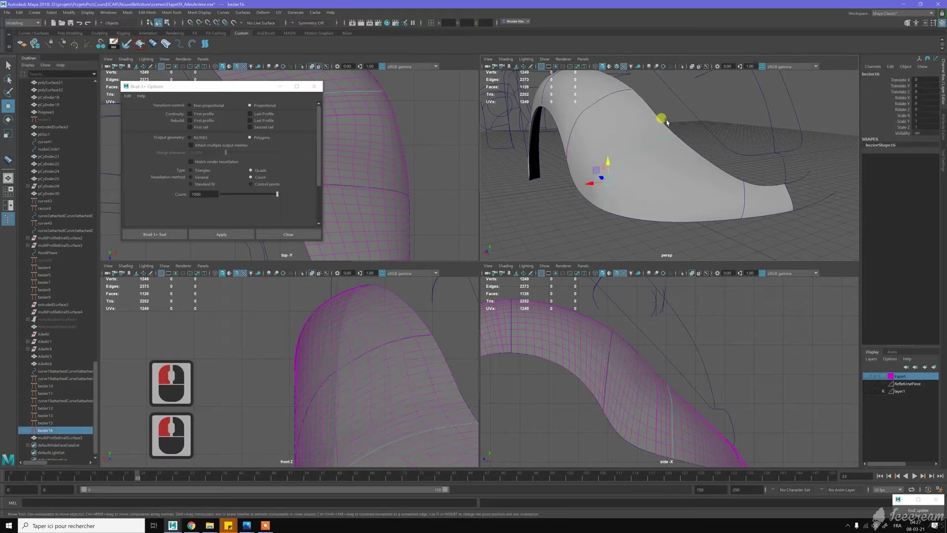
right_click(554, 87)
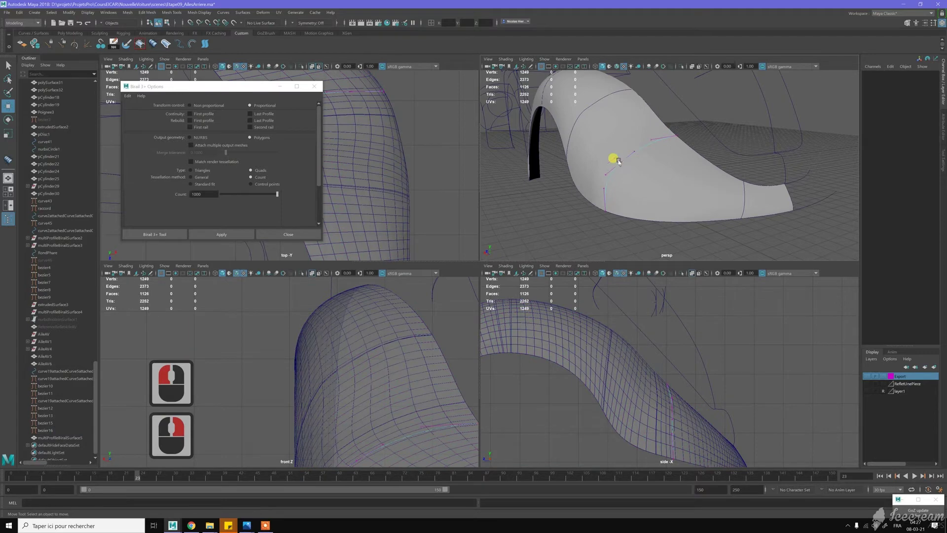
left_click(554, 88)
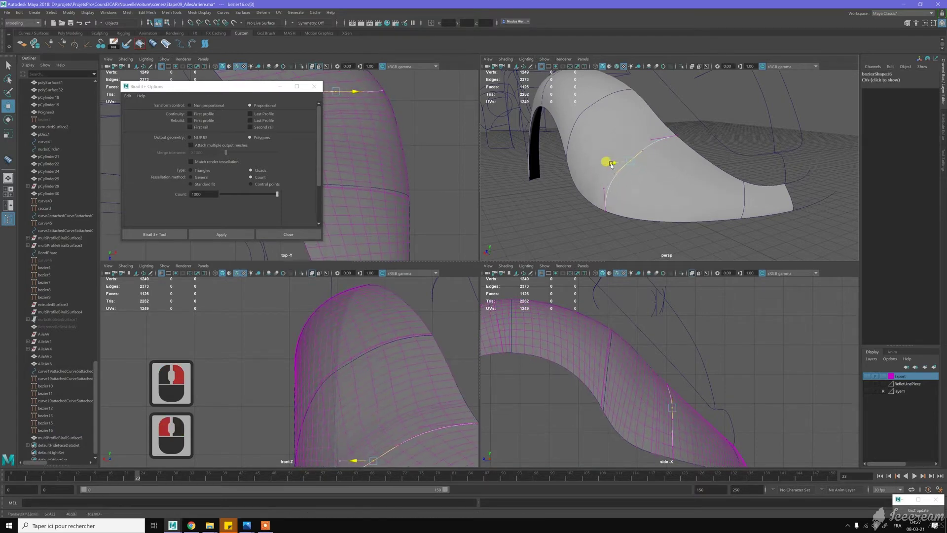
left_click(554, 87)
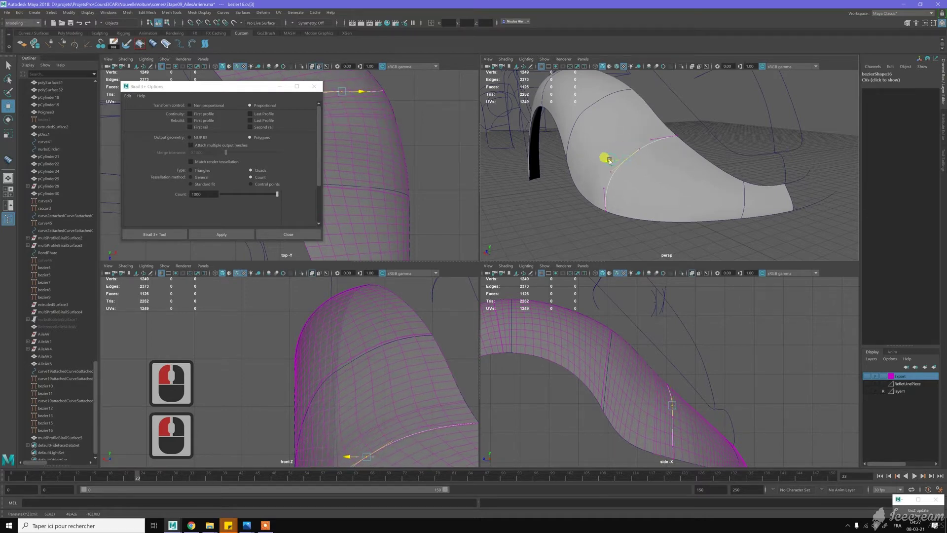
left_click(643, 145)
left_click(645, 143)
left_click(648, 143)
double_click(639, 158)
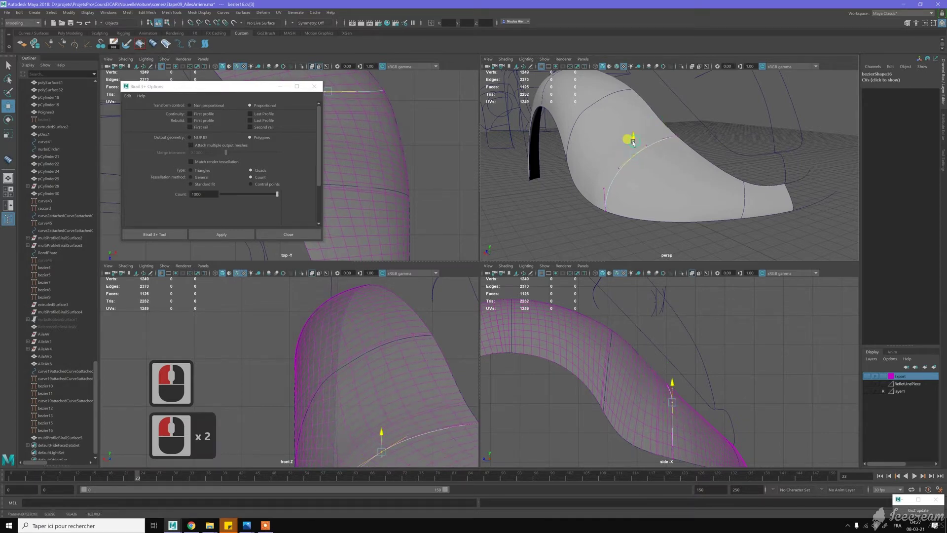
left_click(554, 102)
middle_click(554, 103)
middle_click(554, 102)
middle_click(554, 95)
middle_click(554, 95)
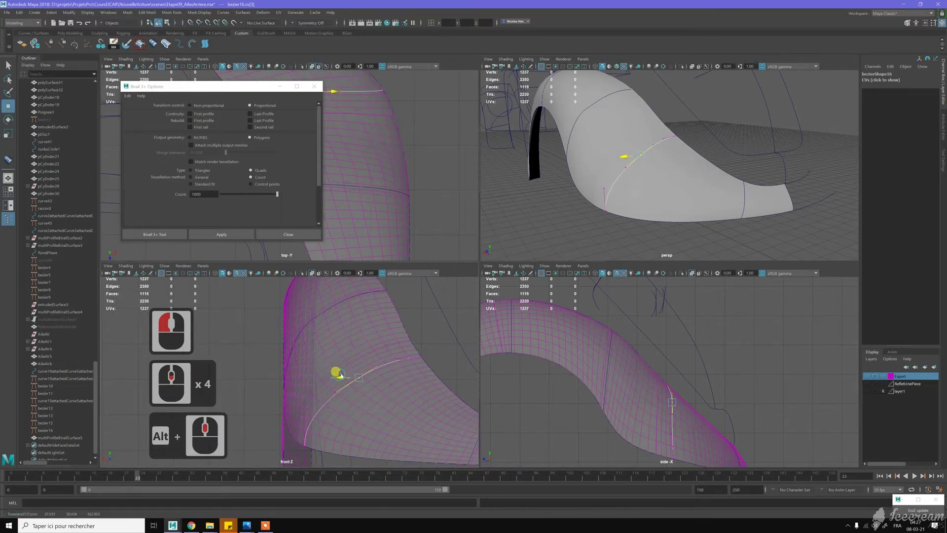
Step: Pick control points of the curve in the side view for the next adjustment
left_click(363, 368)
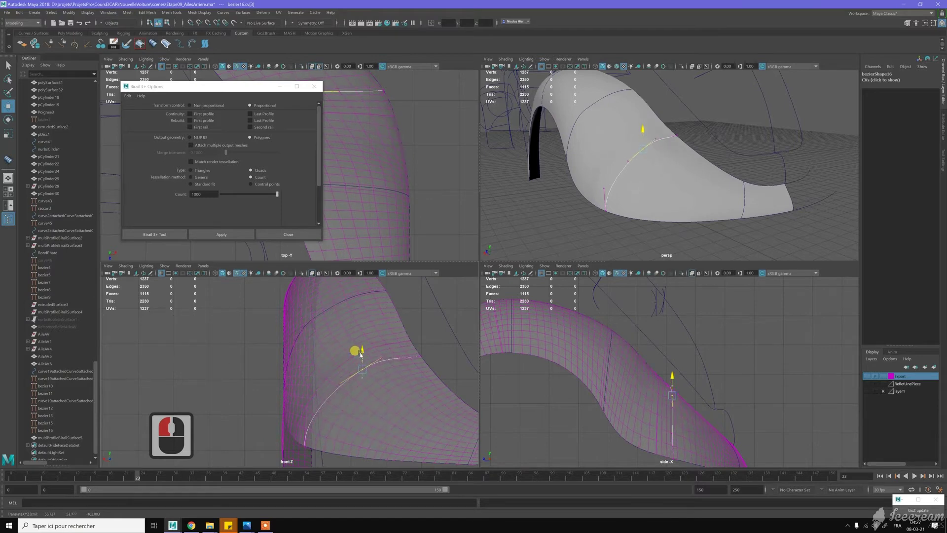
left_click(349, 372)
left_click(373, 354)
double_click(386, 357)
key("z")
left_click(385, 344)
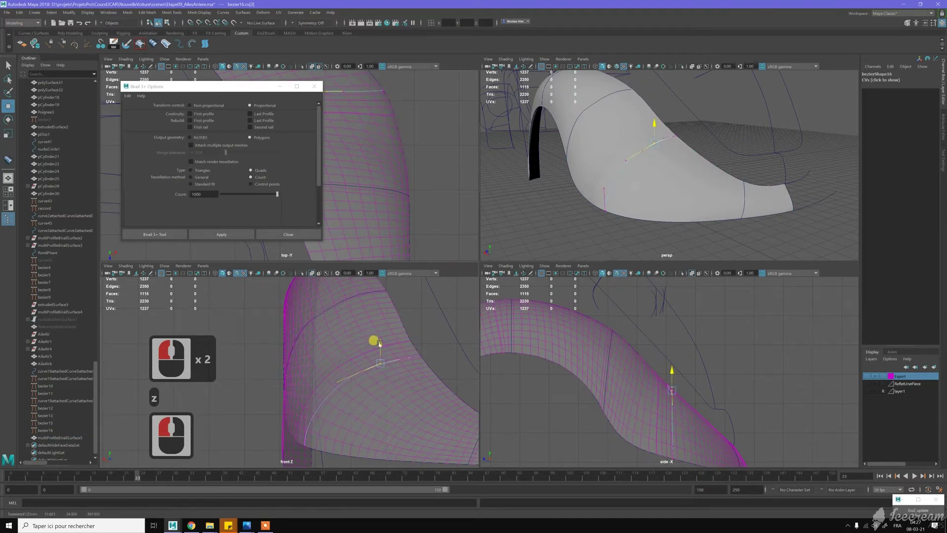
left_click(384, 344)
double_click(404, 349)
left_click(415, 331)
Step: Check the fender surface and undo recent control-point moves that went wrong
left_click(335, 311)
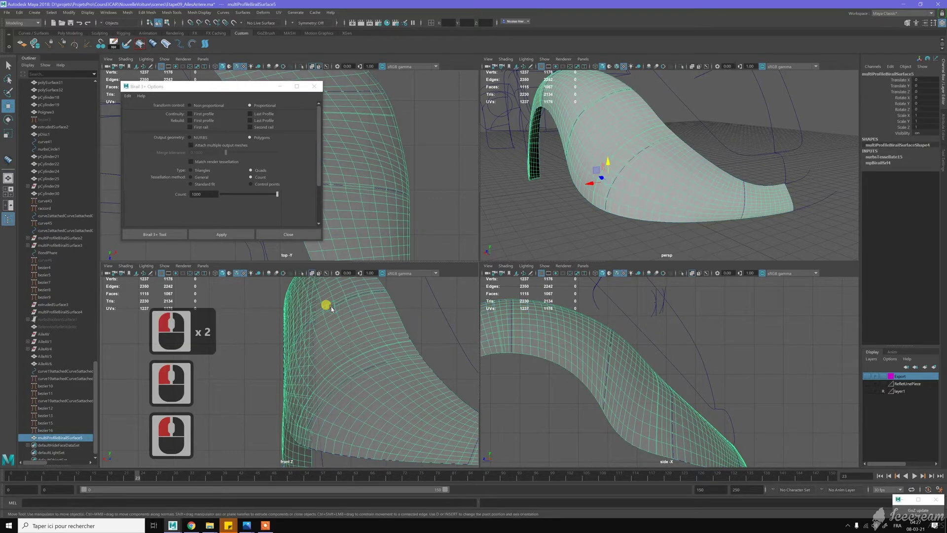
key("z")
left_click(332, 311)
key("z")
left_click(330, 311)
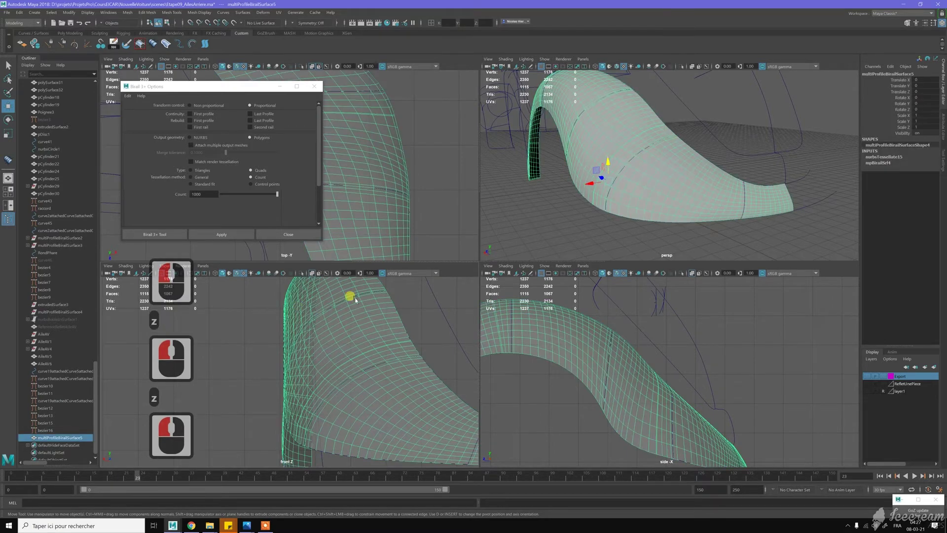
key("z")
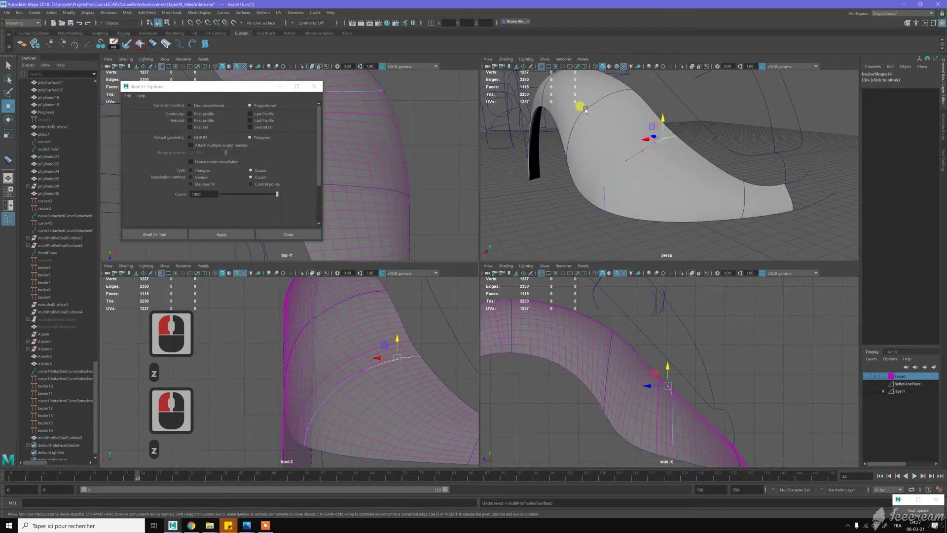
left_click(589, 112)
key("z")
left_click(594, 115)
Step: Nudge bezier13's end control points near the upper arch, then reselect the surface
left_click(590, 132)
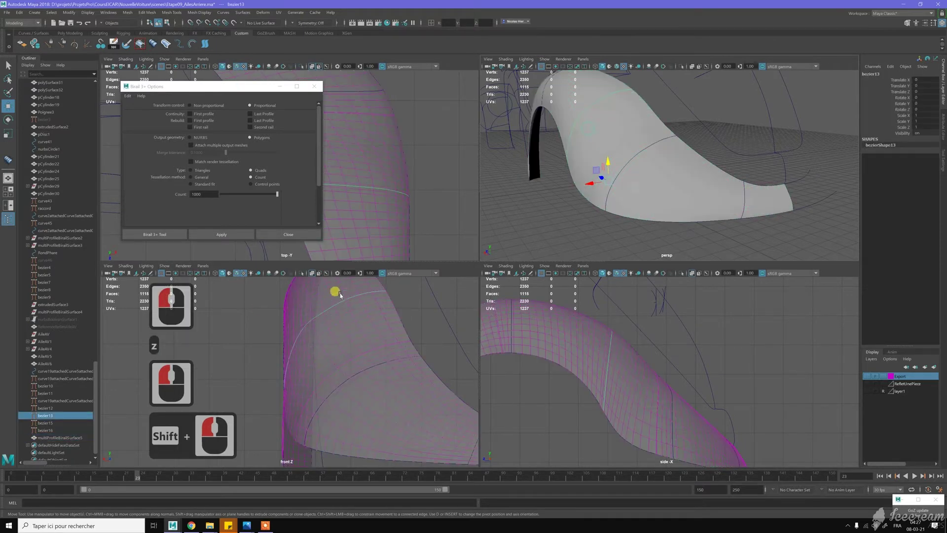
right_click(249, 312)
right_click(341, 308)
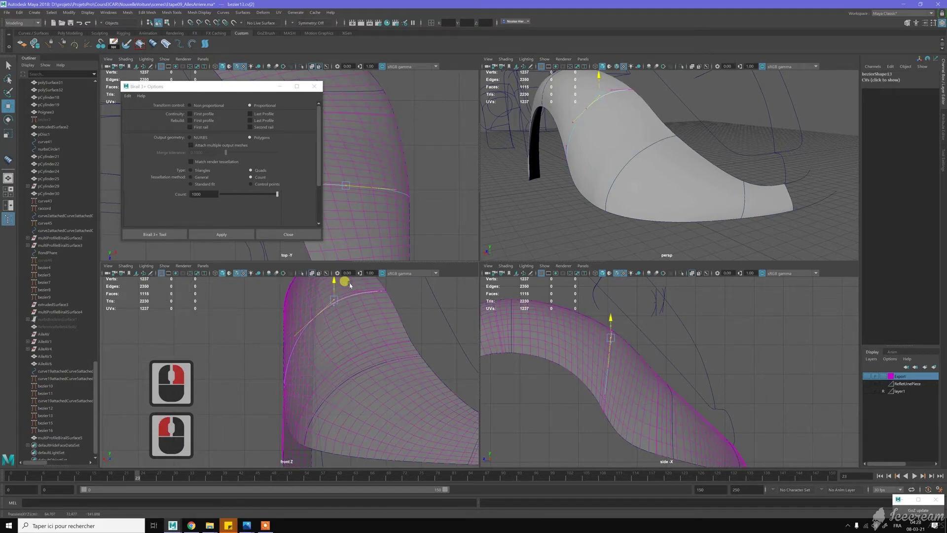
right_click(357, 287)
right_click(348, 292)
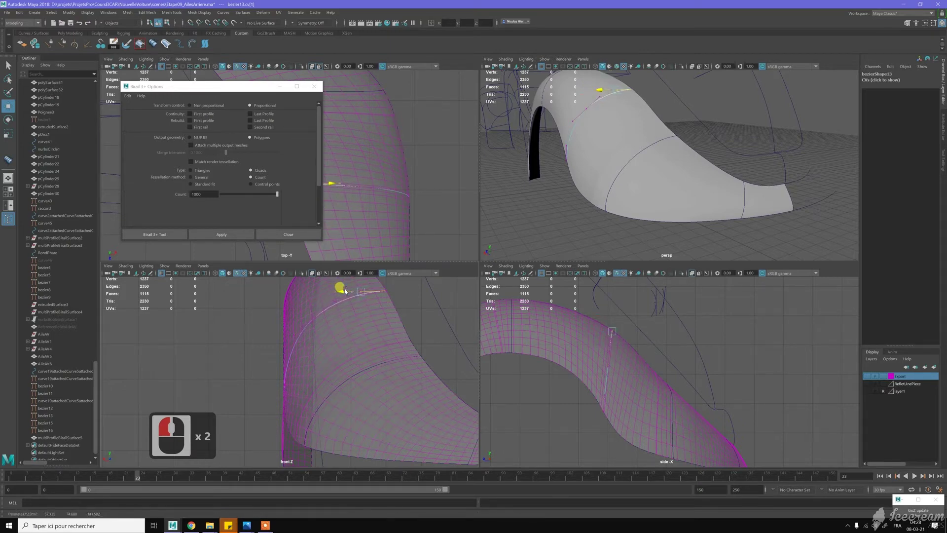
right_click(382, 285)
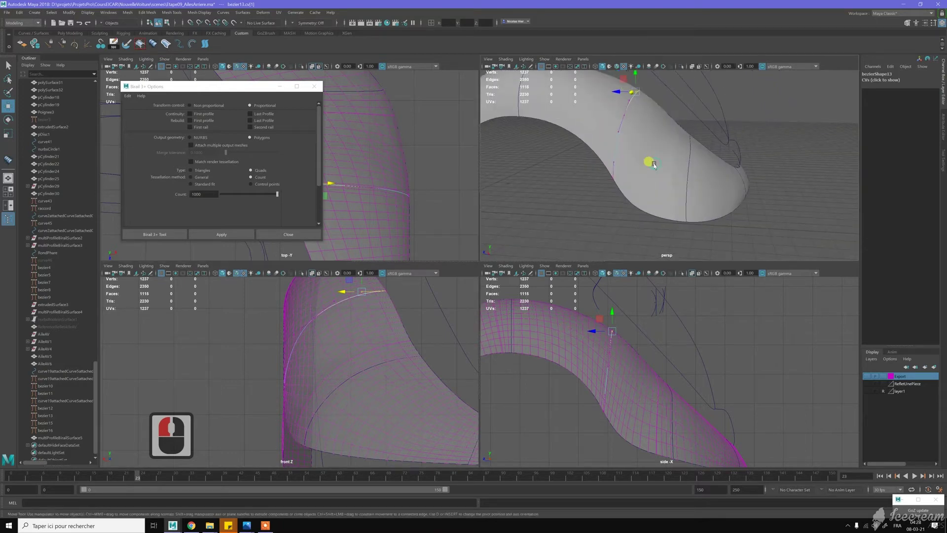
double_click(554, 80)
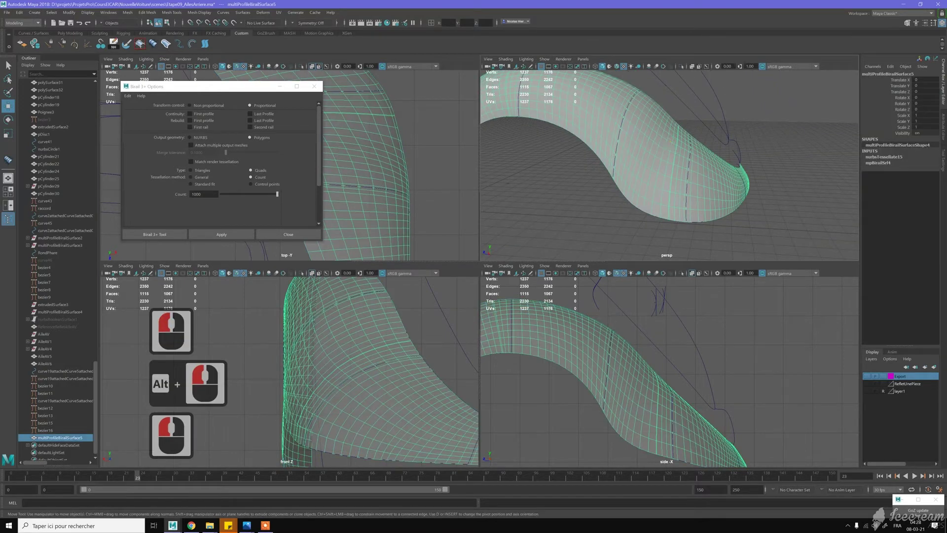
Step: Deselect the fender, inspect it from new angles and select the bezier16 curve
right_click(784, 217)
left_click(767, 221)
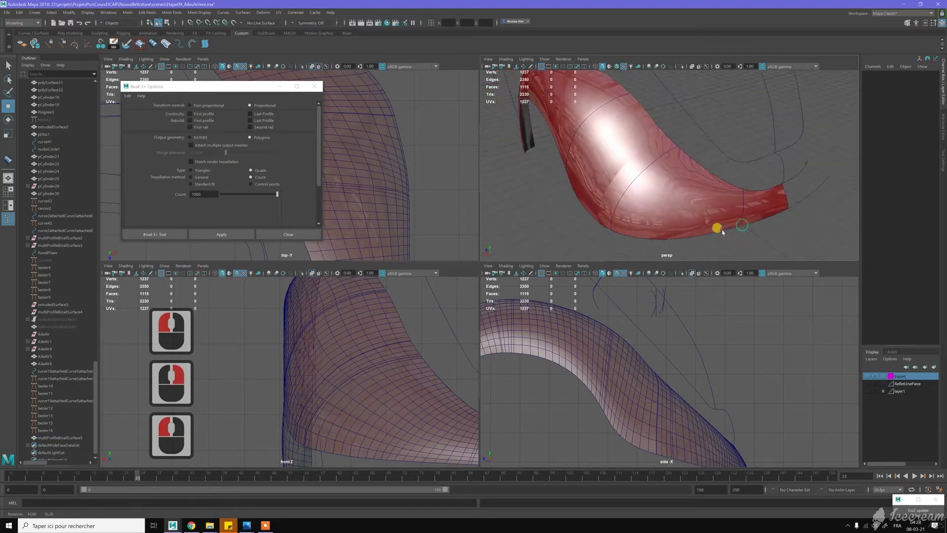
left_click(695, 165)
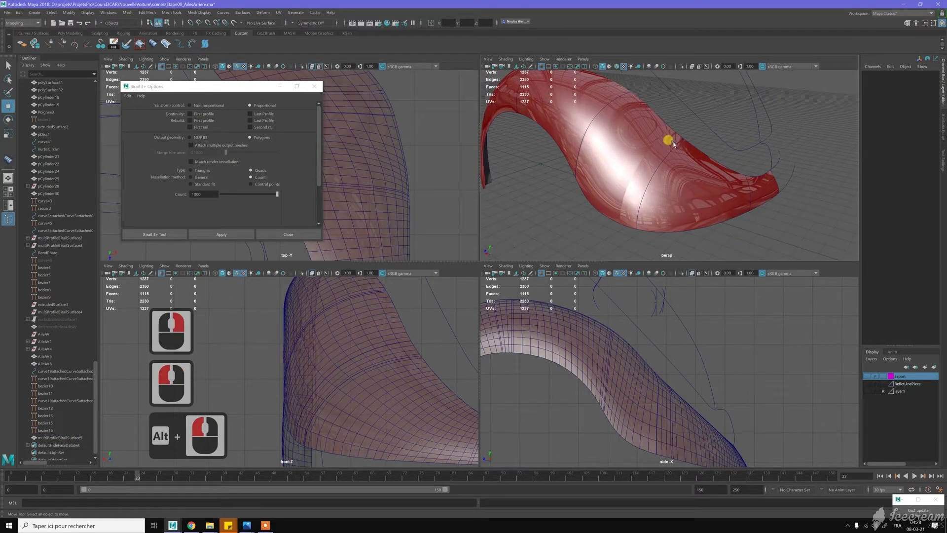
left_click(676, 124)
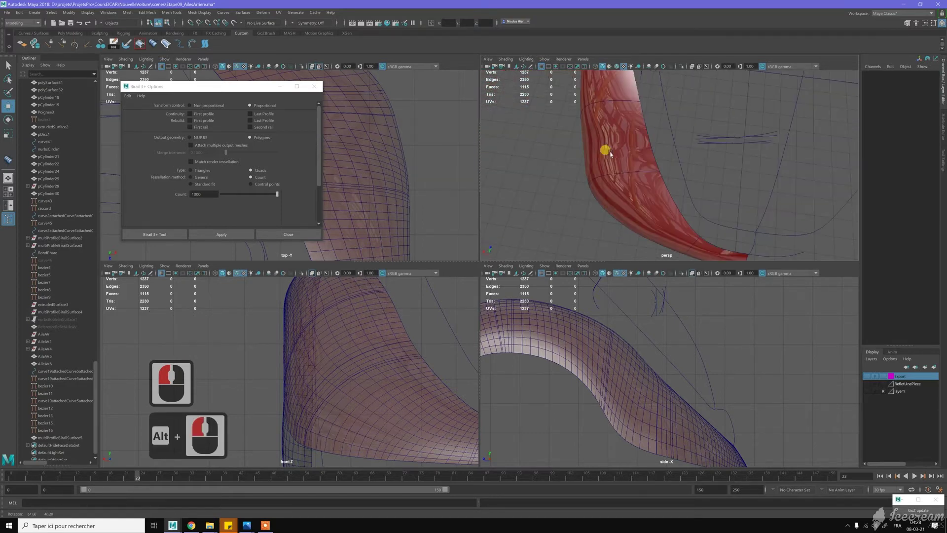
left_click(638, 173)
middle_click(638, 173)
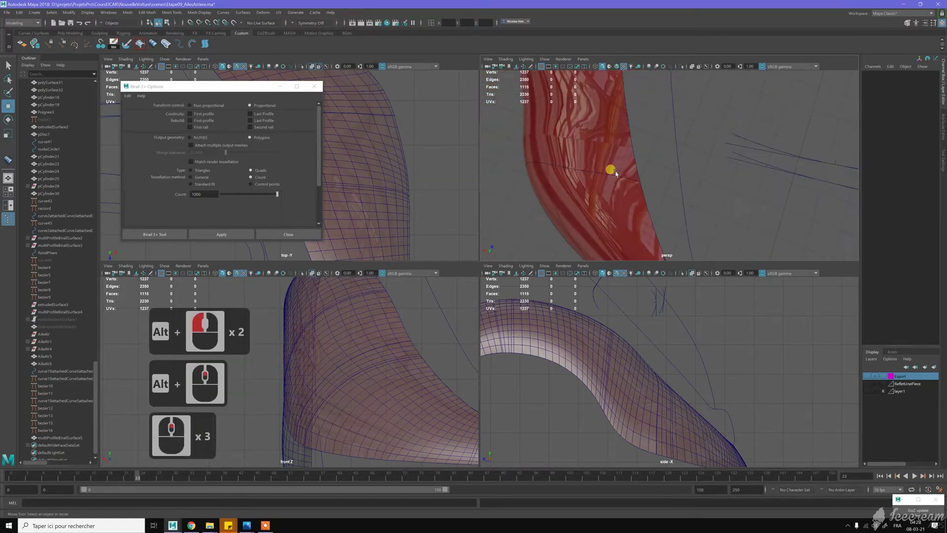
left_click(627, 180)
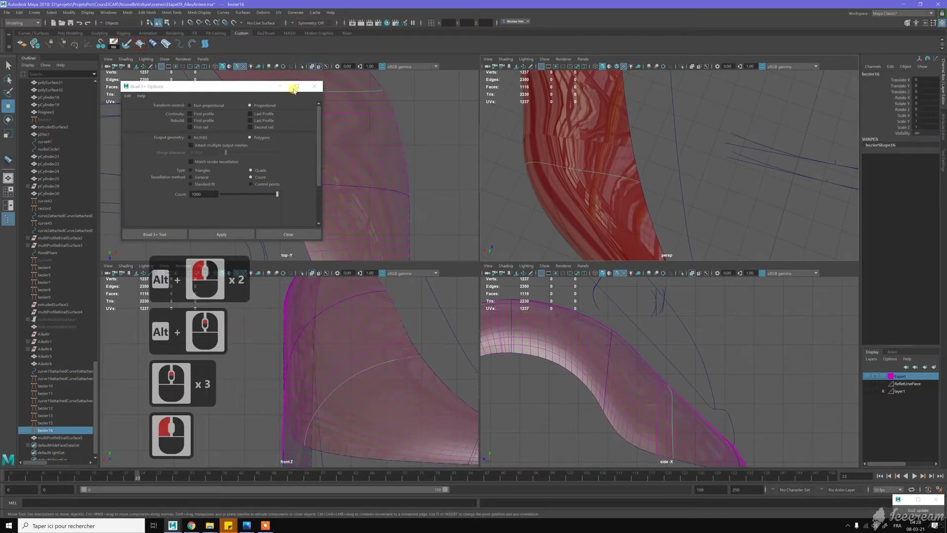
Step: Put away the Birail options and move a bezier16 control point in the side view
left_click(302, 120)
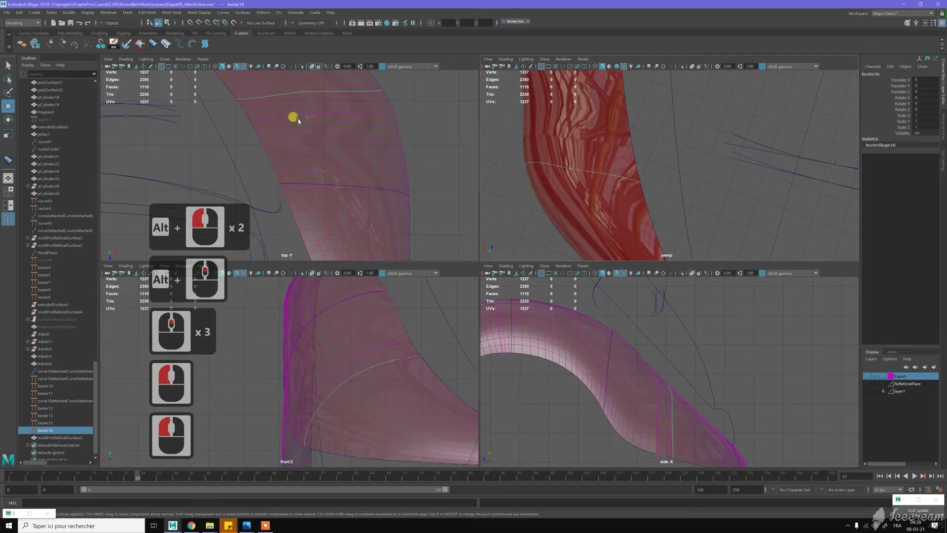
middle_click(433, 99)
left_click(379, 123)
left_click(360, 144)
right_click(360, 144)
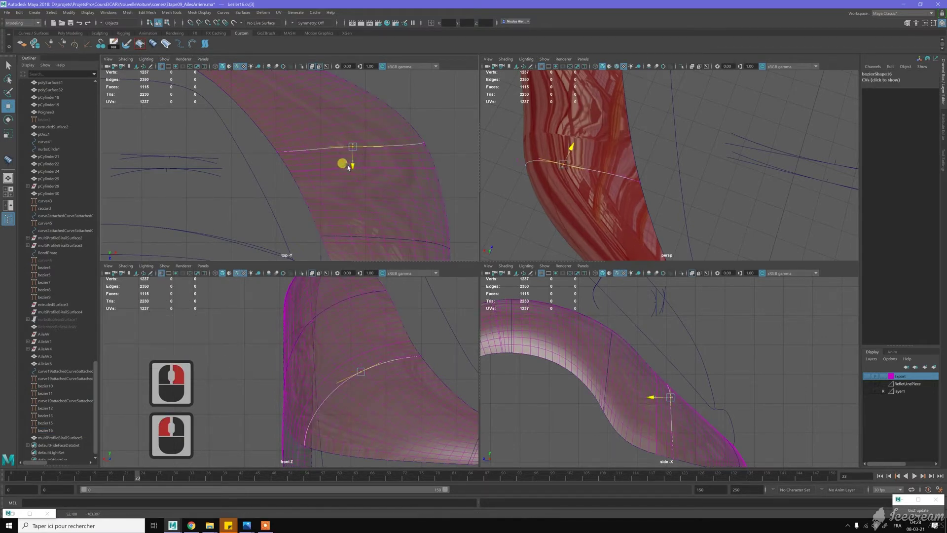
left_click(332, 142)
double_click(337, 163)
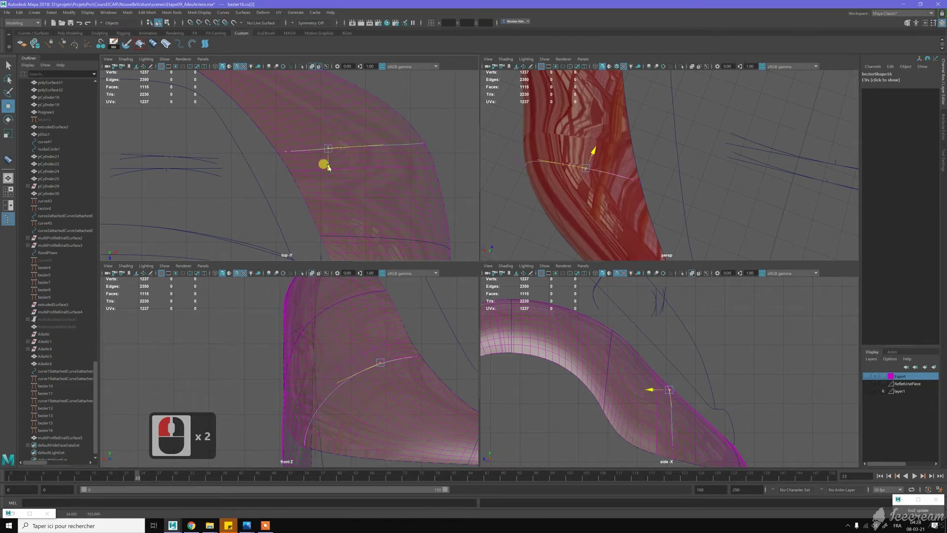
left_click(354, 141)
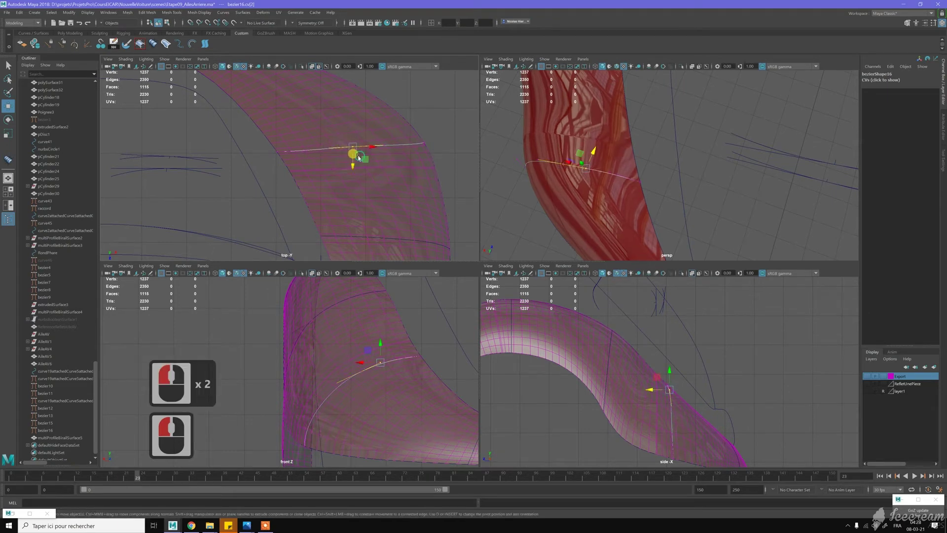
left_click(357, 166)
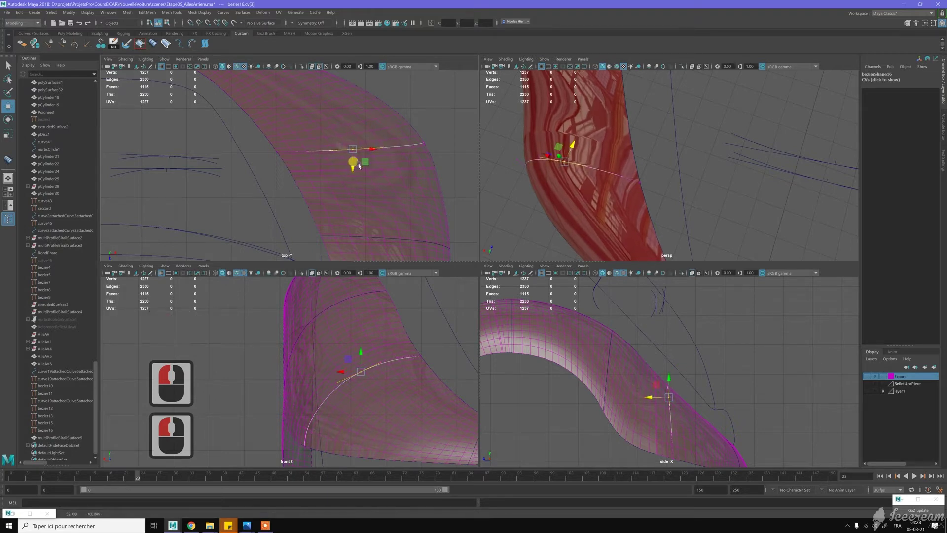
Step: Orbit the perspective view around the red fender to judge the changed profile
left_click(633, 146)
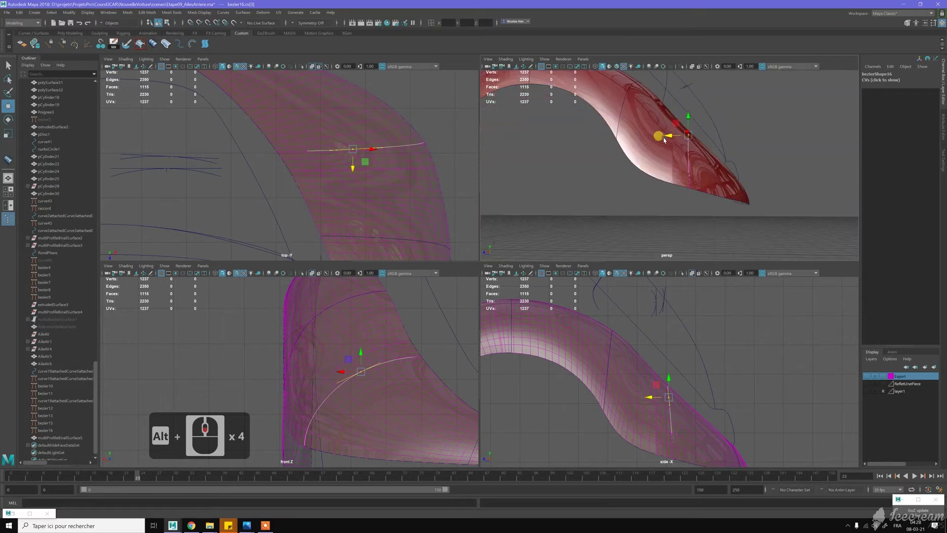
left_click(639, 114)
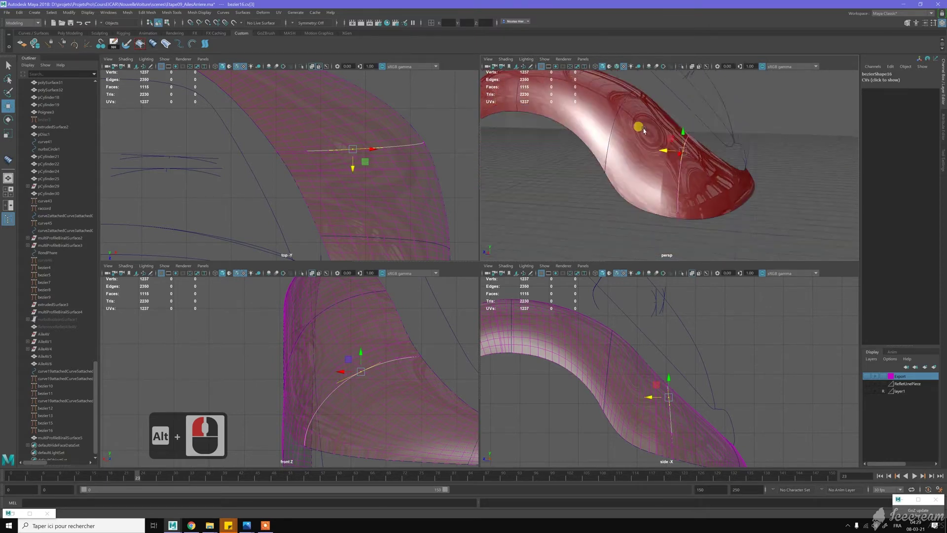
left_click(659, 141)
middle_click(671, 154)
left_click(669, 153)
right_click(712, 140)
Step: Delete the old fender surface and start Birail 3+ with polygon output
left_click(685, 160)
left_click(685, 160)
left_click(695, 142)
key("Delete")
left_click(266, 44)
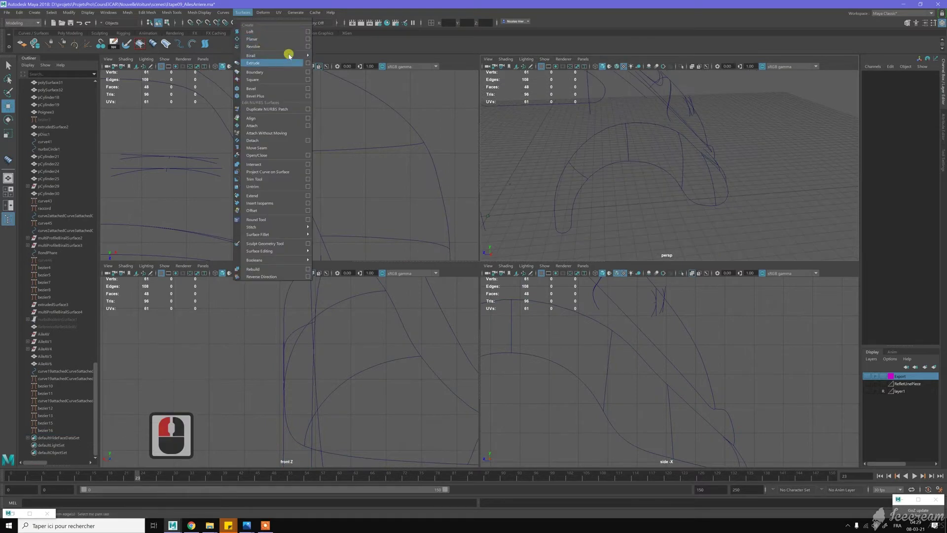
left_click(393, 102)
left_click(235, 231)
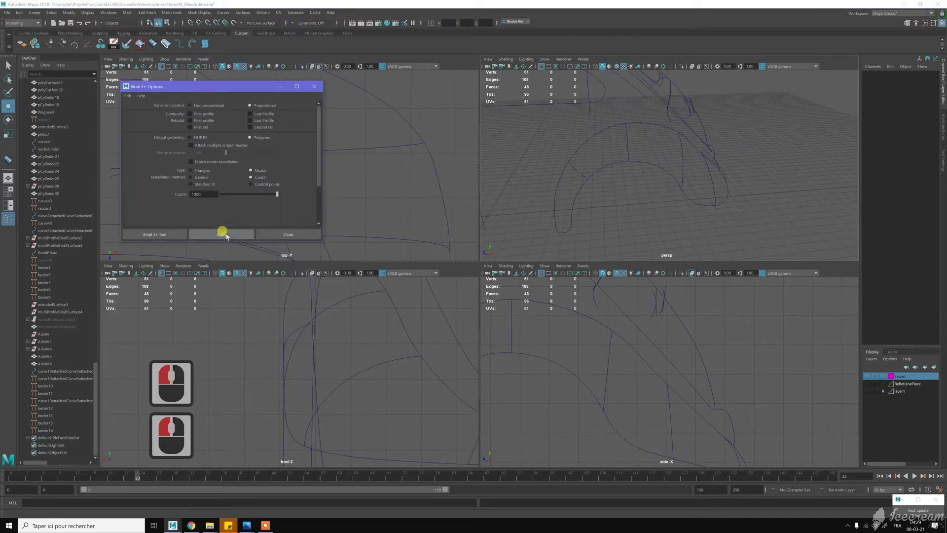
double_click(230, 236)
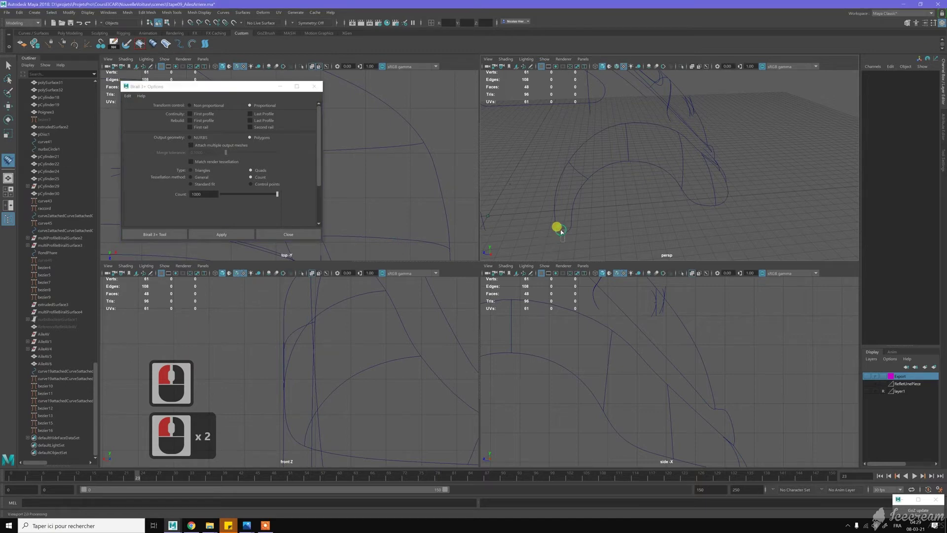
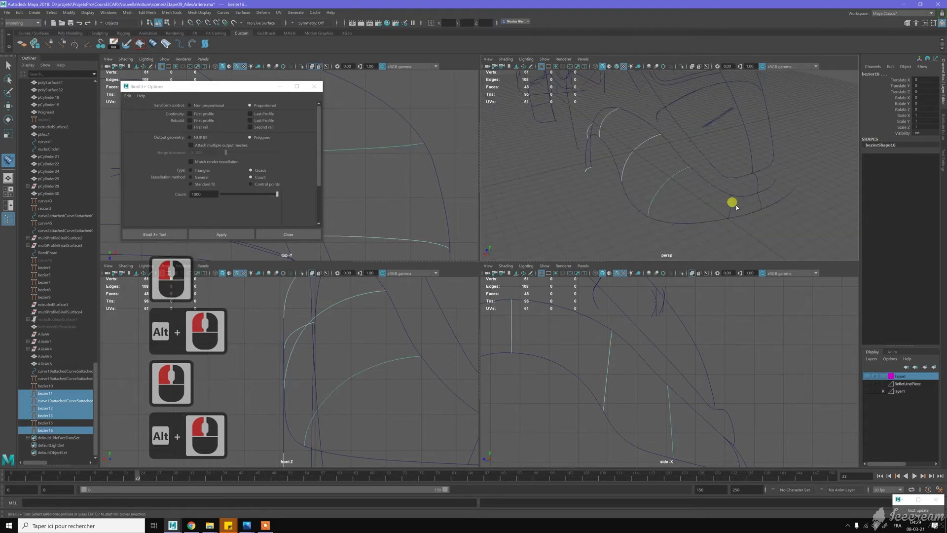
Step: Build the new birail surface from the profile and rail curves and reverse its normals
left_click(762, 205)
left_click(758, 201)
key("Return")
double_click(718, 189)
left_click(707, 177)
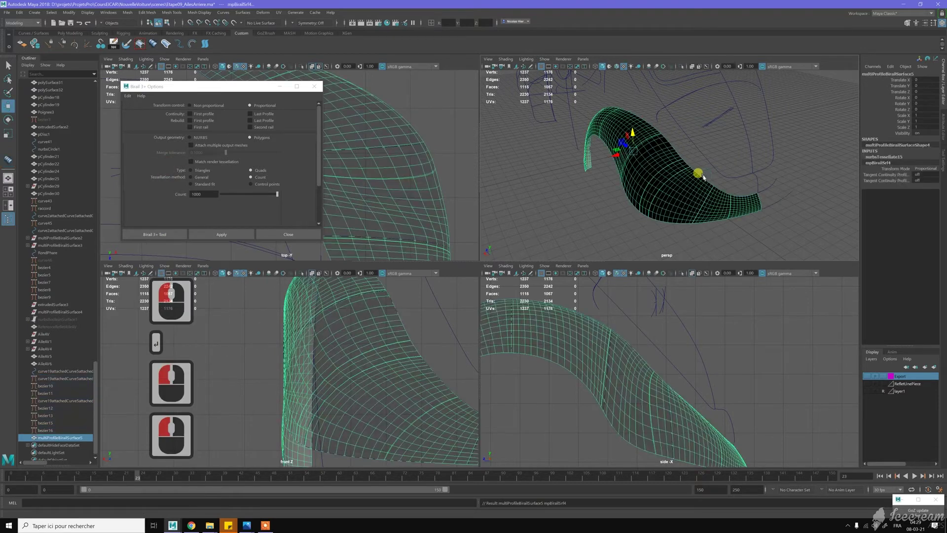
key("Return")
key("w")
left_click(774, 246)
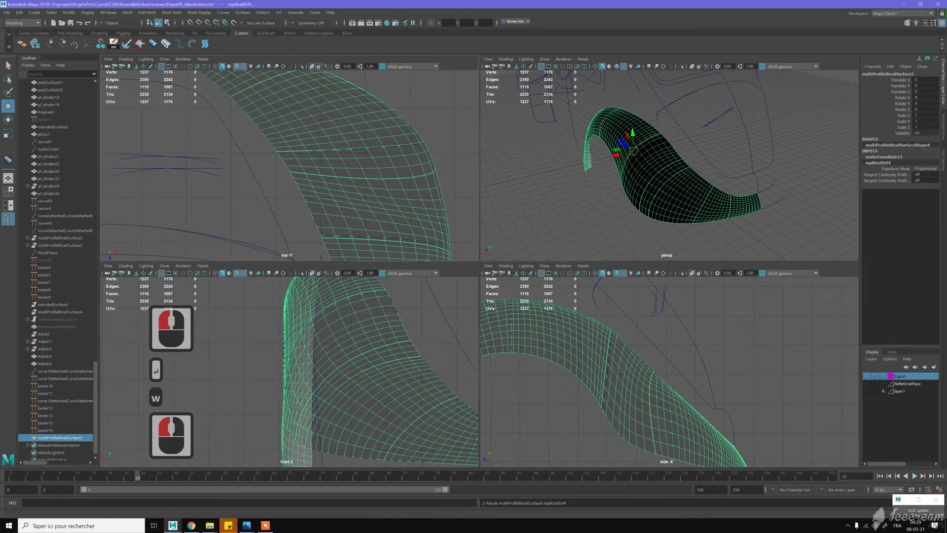
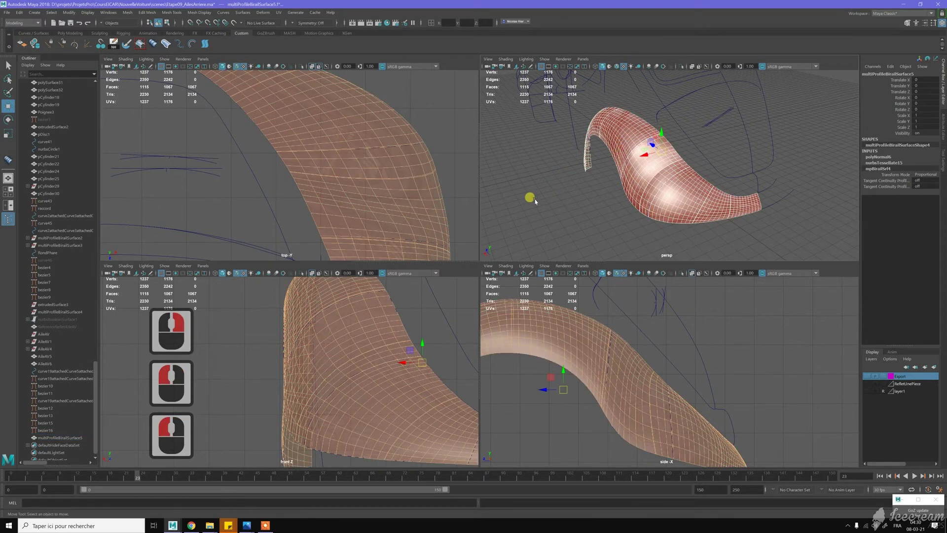
Step: Orbit around the rebuilt multiProfileBirailSurface5 fender and select it for inspection
left_click(673, 208)
middle_click(682, 192)
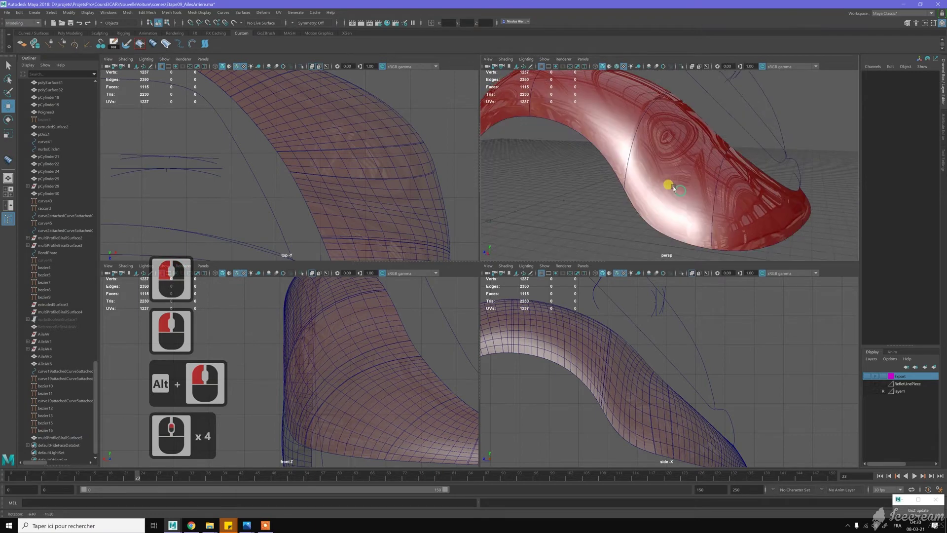
middle_click(657, 180)
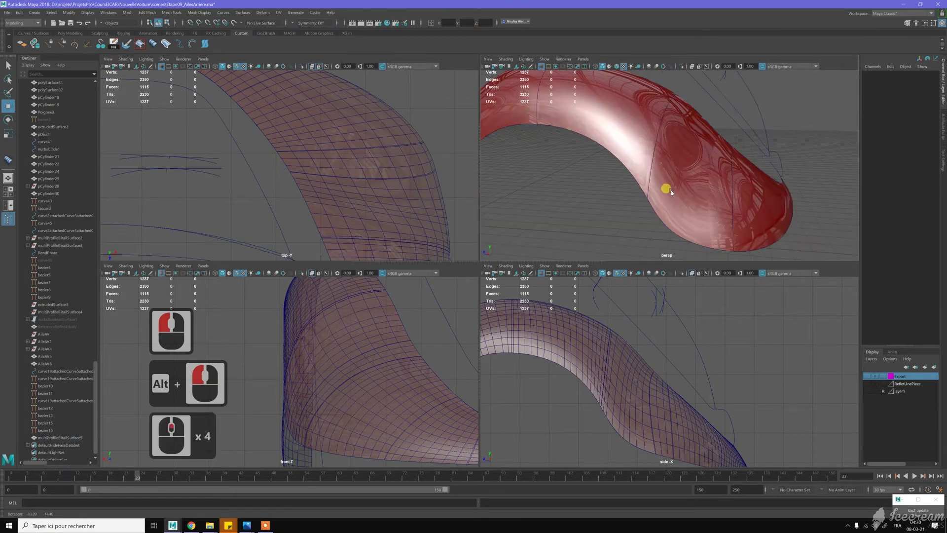
left_click(656, 193)
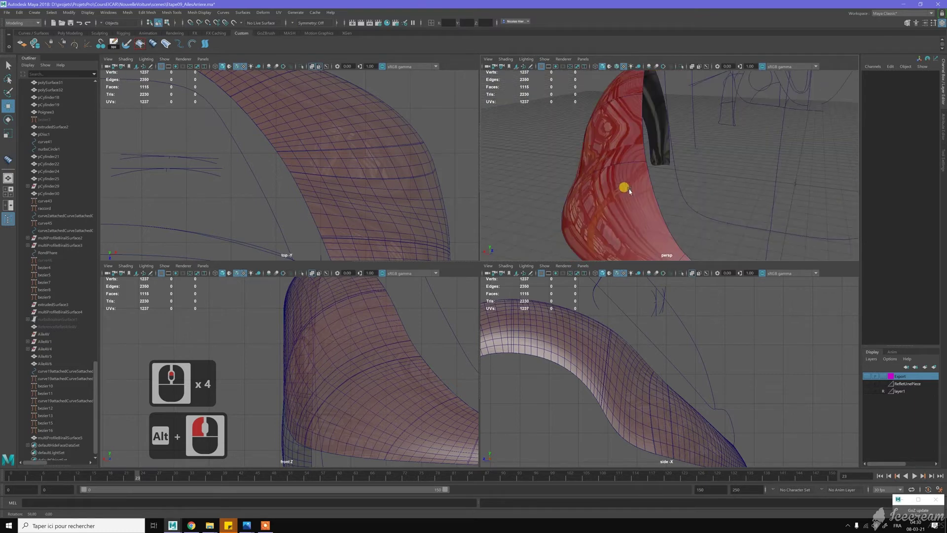
left_click(704, 172)
left_click(704, 172)
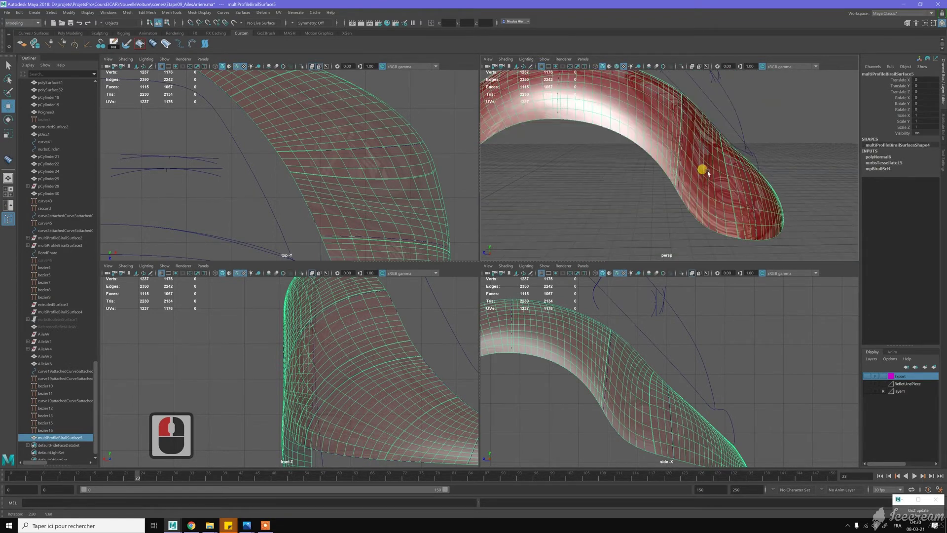
left_click(689, 179)
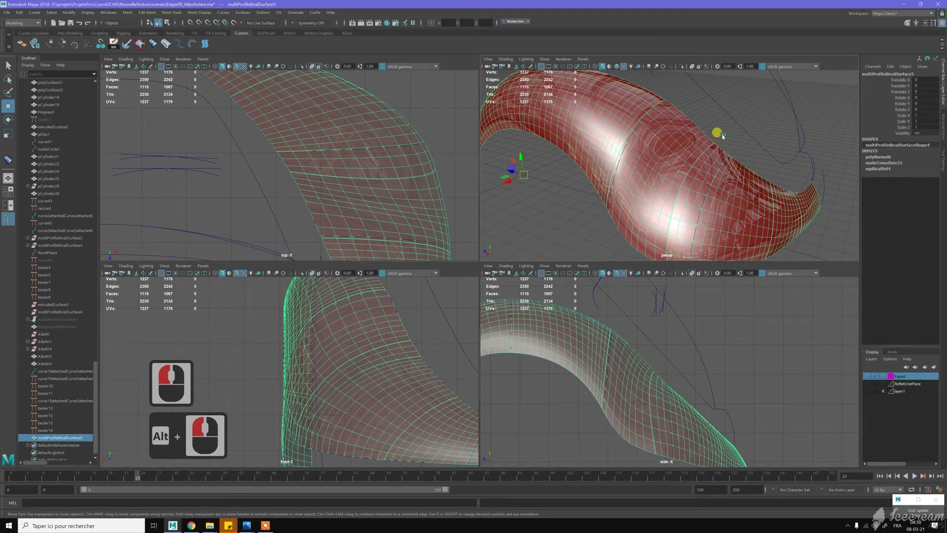
left_click(726, 137)
double_click(676, 161)
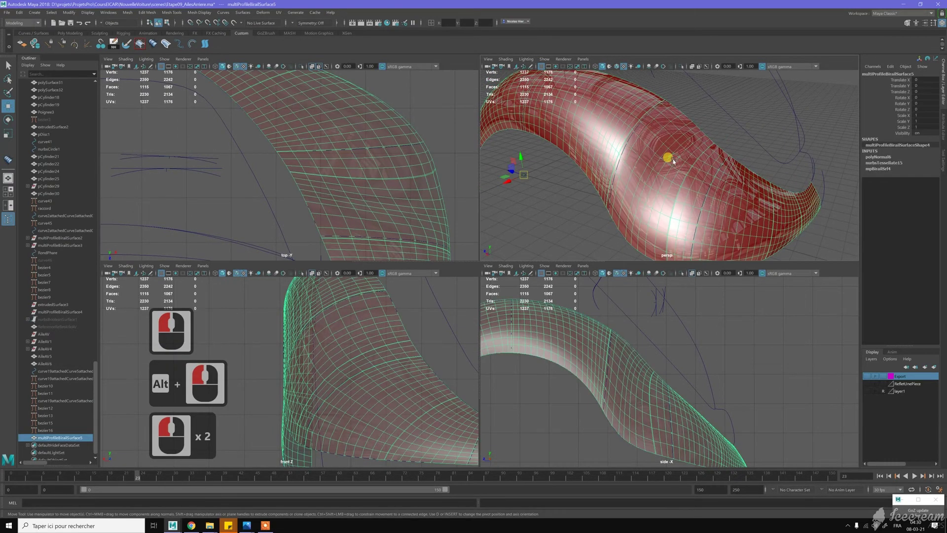
Step: Hide the selected fender surface and pick the guide curves for the next panel
key("ctrl+h")
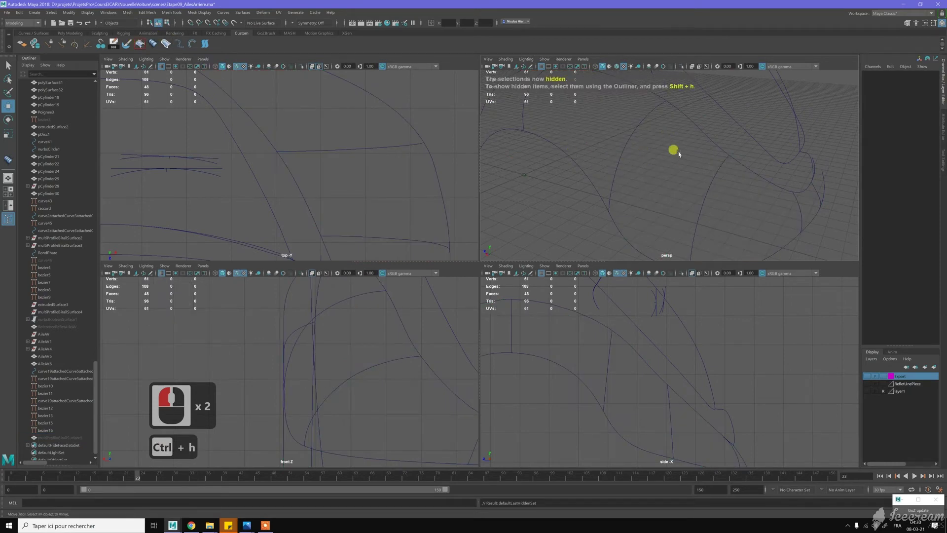
left_click(699, 141)
left_click(720, 206)
double_click(670, 209)
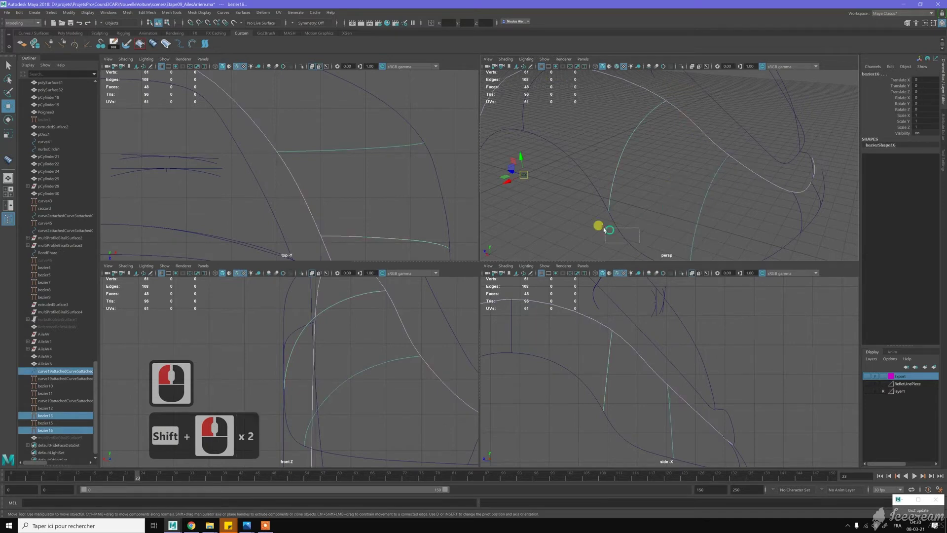
left_click(335, 108)
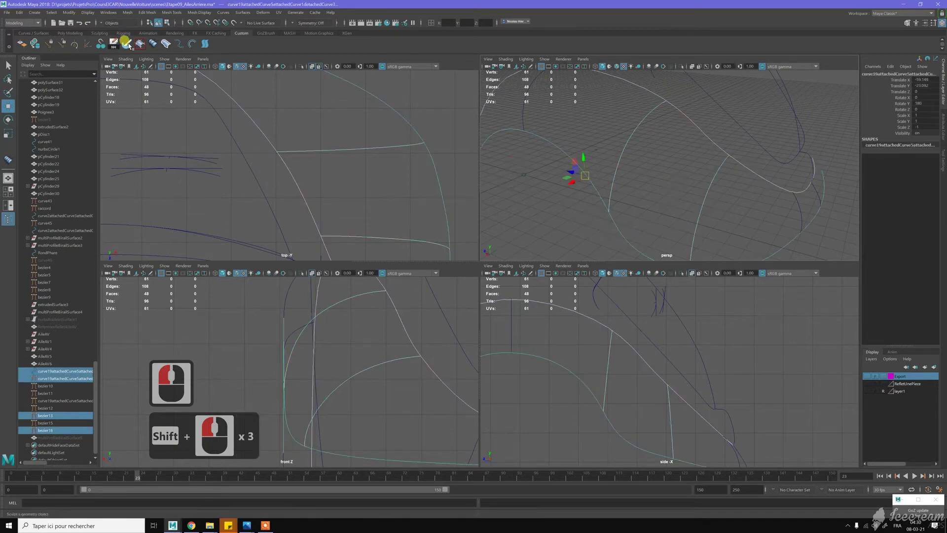
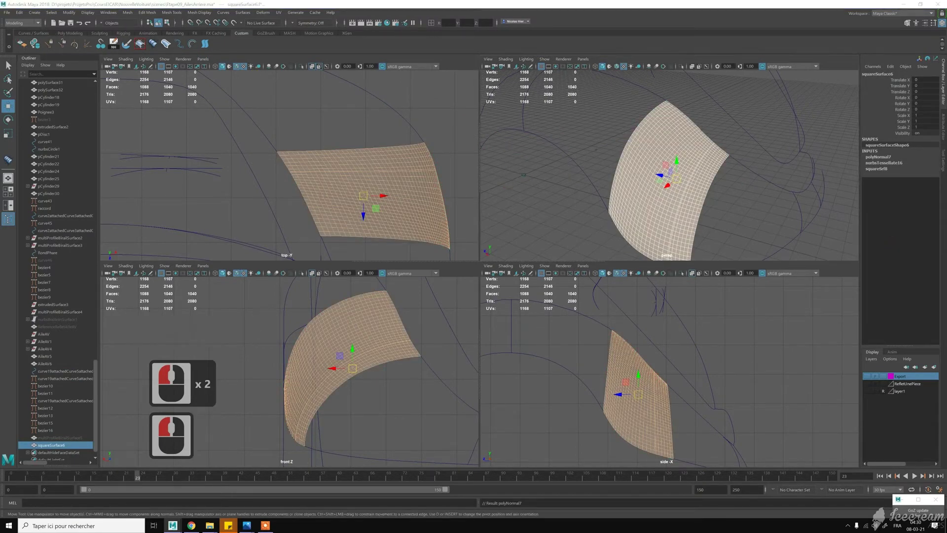
right_click(892, 222)
left_click(753, 224)
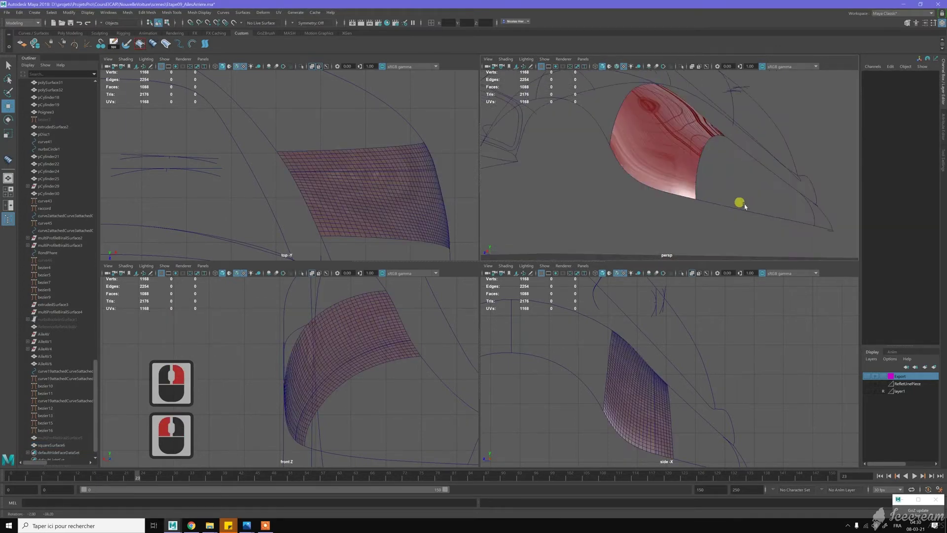
Step: Inspect the new panel, then select and remove the small red patch surface
left_click(651, 173)
double_click(697, 181)
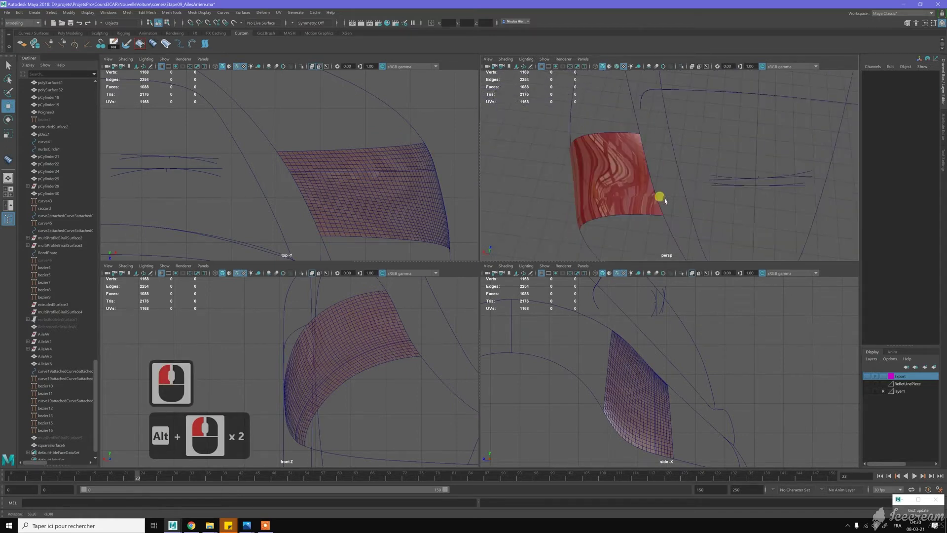
left_click(496, 384)
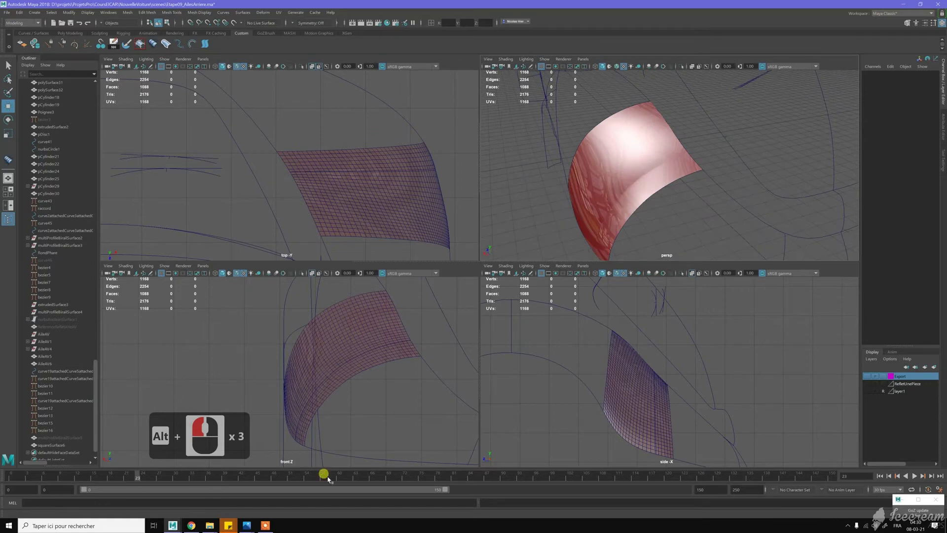
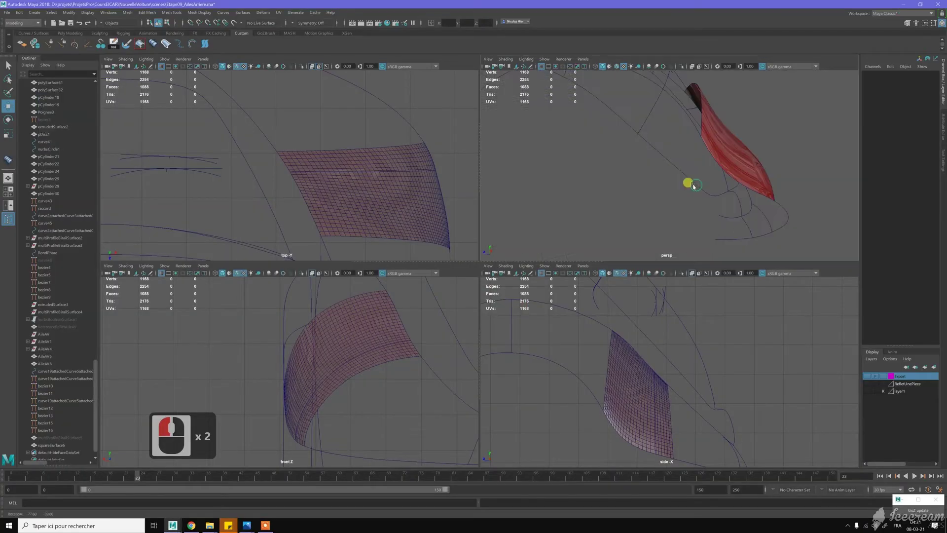
double_click(709, 170)
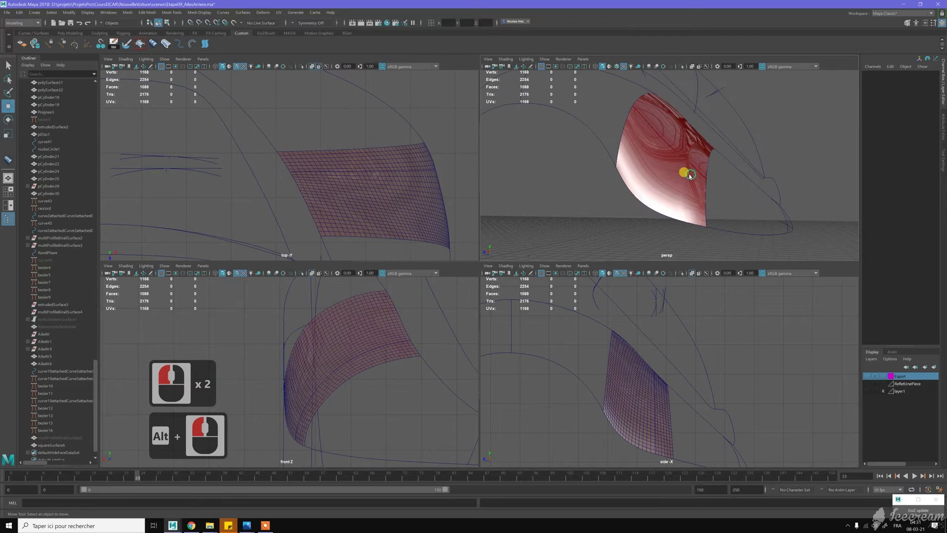
middle_click(693, 177)
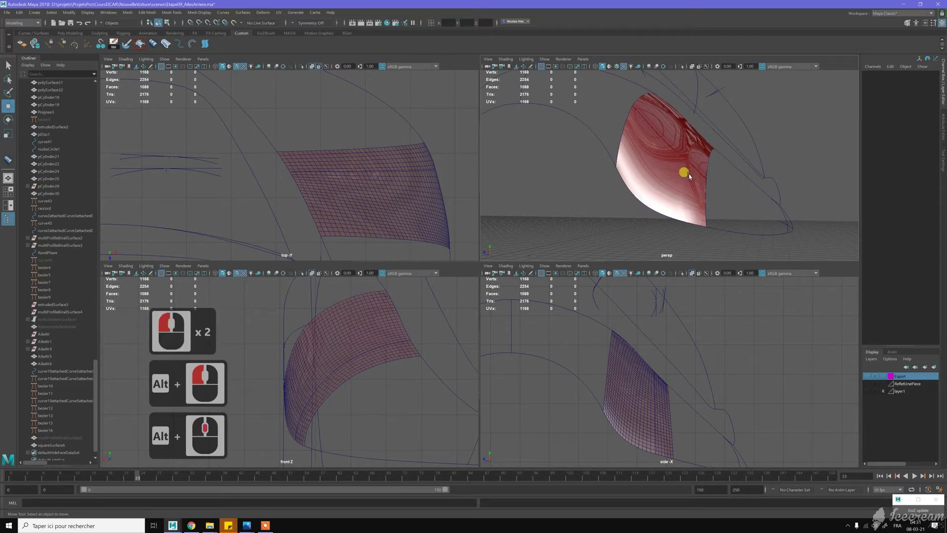
key("F7")
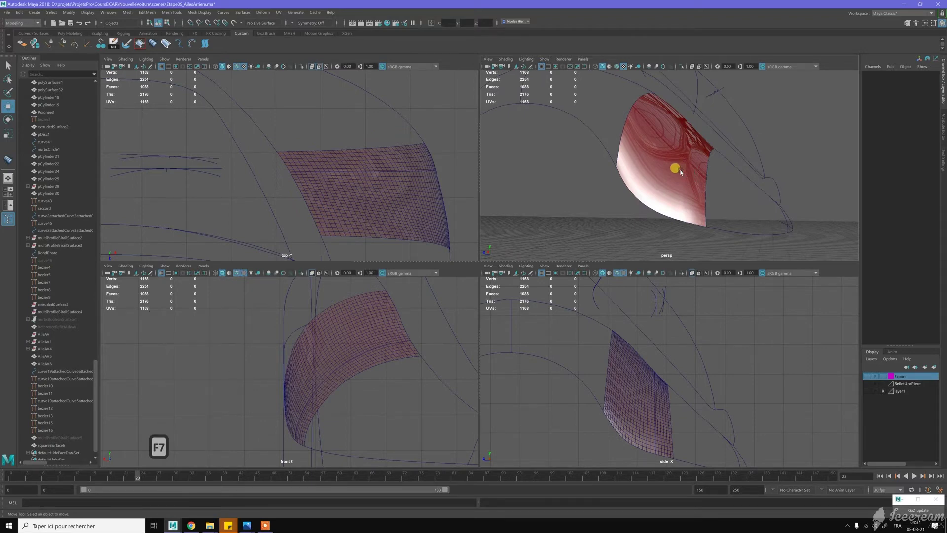
left_click(684, 173)
key("Delete")
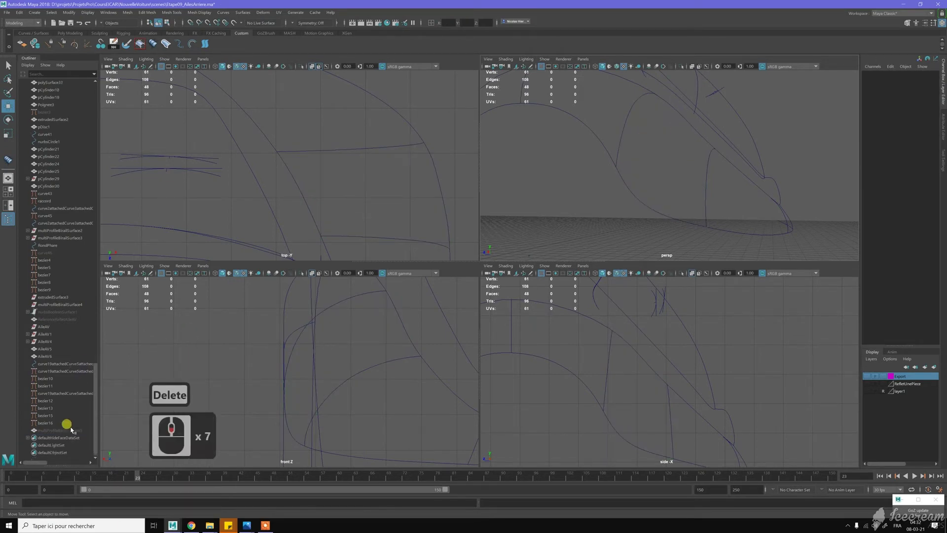
Step: Show multiProfileBirailSurface5 again and maximise the perspective panel
left_click(80, 439)
key("h")
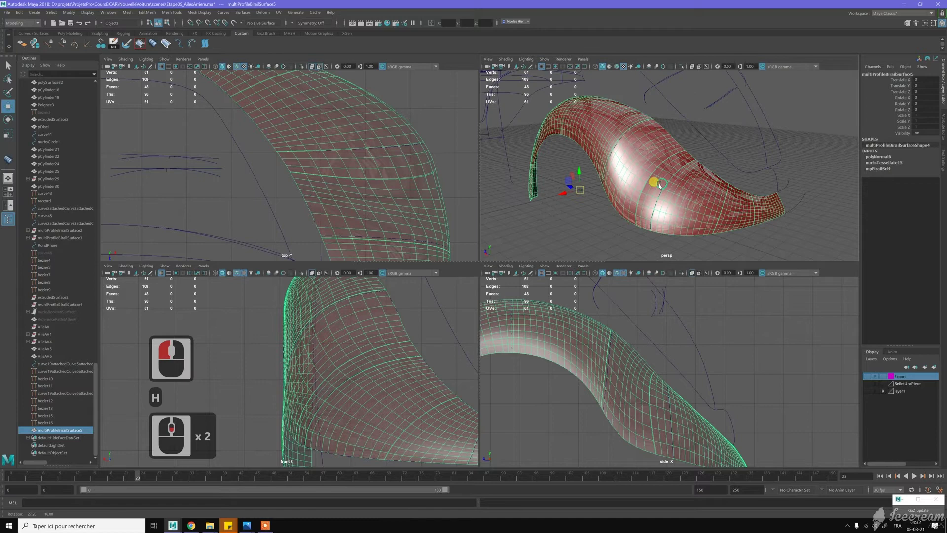
left_click(660, 188)
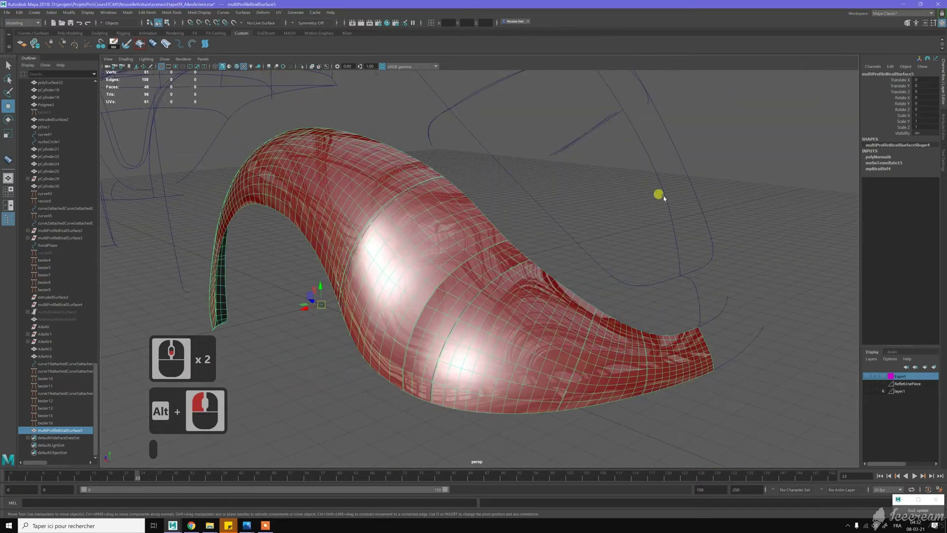
Step: Tumble around the red fender arch beside the dark inner panel to inspect it
middle_click(644, 297)
left_click(643, 297)
middle_click(561, 262)
middle_click(562, 262)
left_click(562, 262)
double_click(514, 259)
left_click(349, 263)
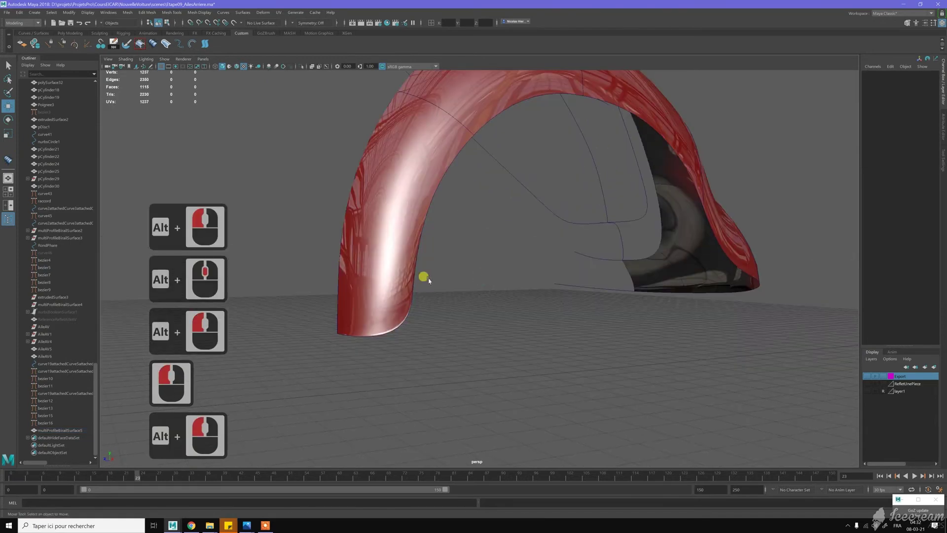
double_click(424, 309)
left_click(420, 308)
middle_click(405, 300)
left_click(404, 288)
middle_click(459, 295)
middle_click(459, 296)
middle_click(455, 287)
middle_click(449, 290)
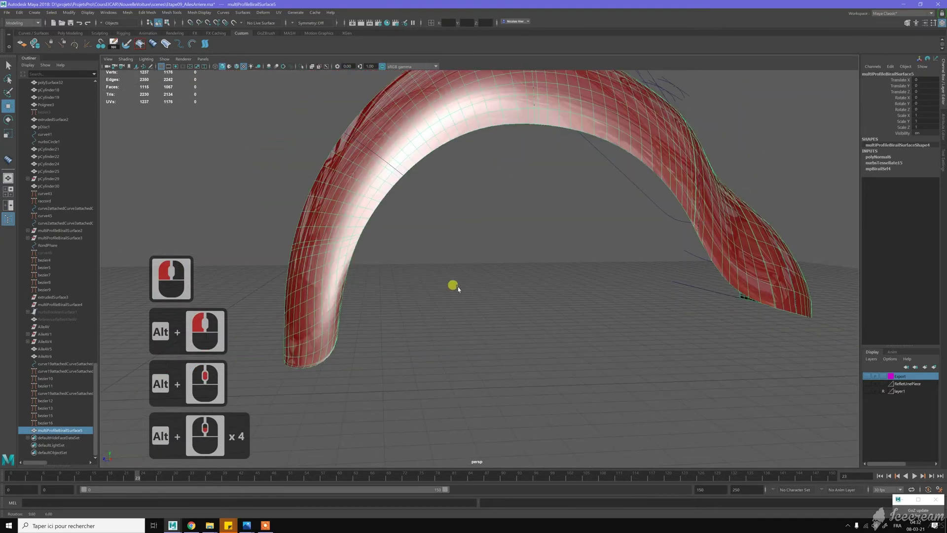
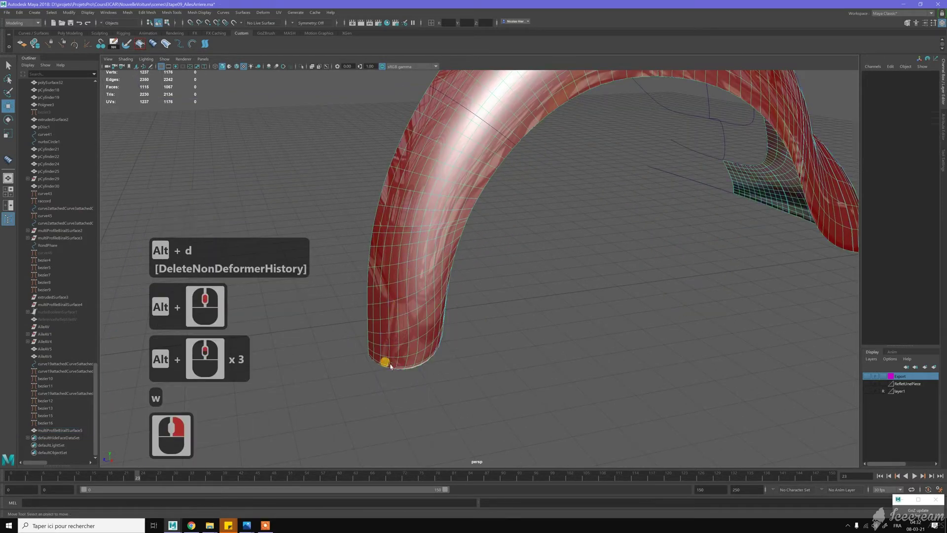
Step: Delete three edge loops along the fender arch with Ctrl+Delete in edge mode
left_click(403, 356)
left_click(407, 349)
key("ctrl+BackSpace")
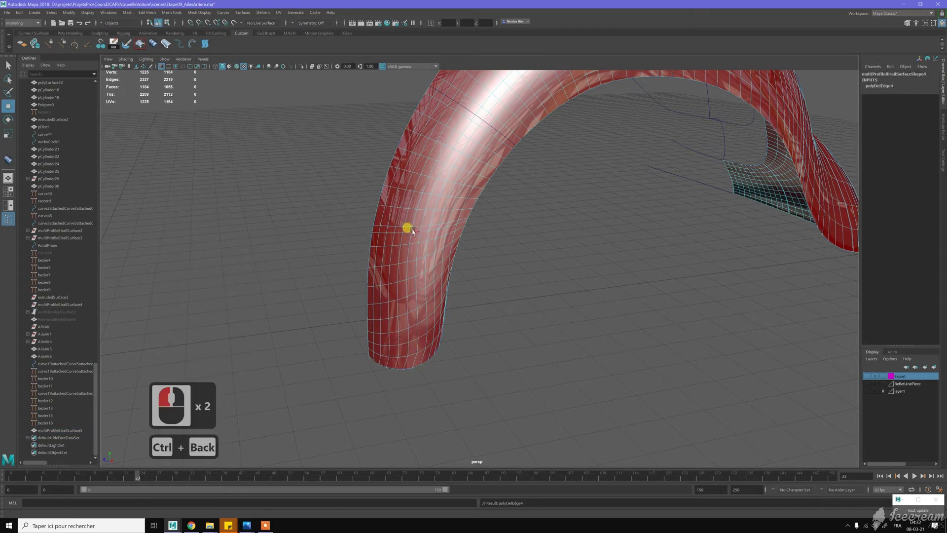
double_click(416, 234)
key("ctrl+BackSpace")
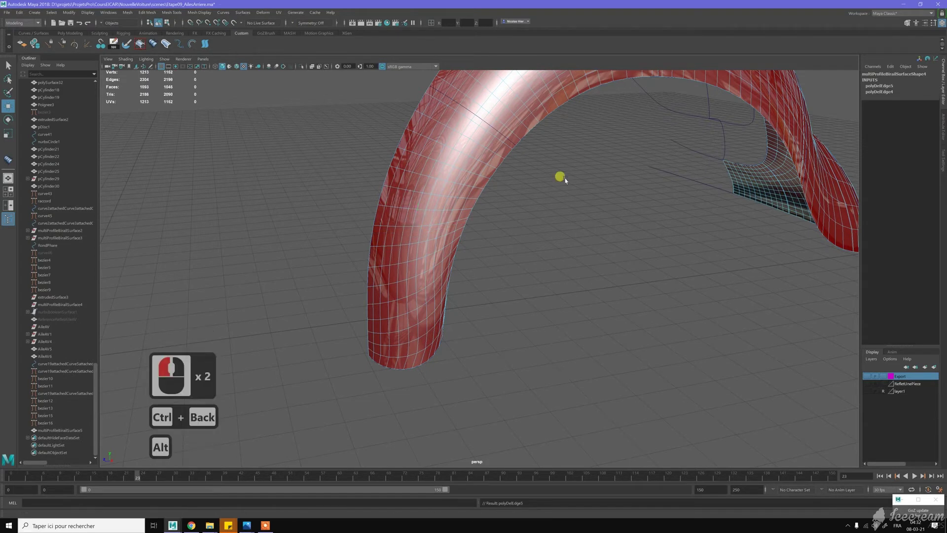
middle_click(528, 263)
left_click(414, 236)
left_click(404, 291)
right_click(383, 282)
middle_click(527, 263)
middle_click(471, 253)
double_click(477, 245)
key("ctrl+BackSpace")
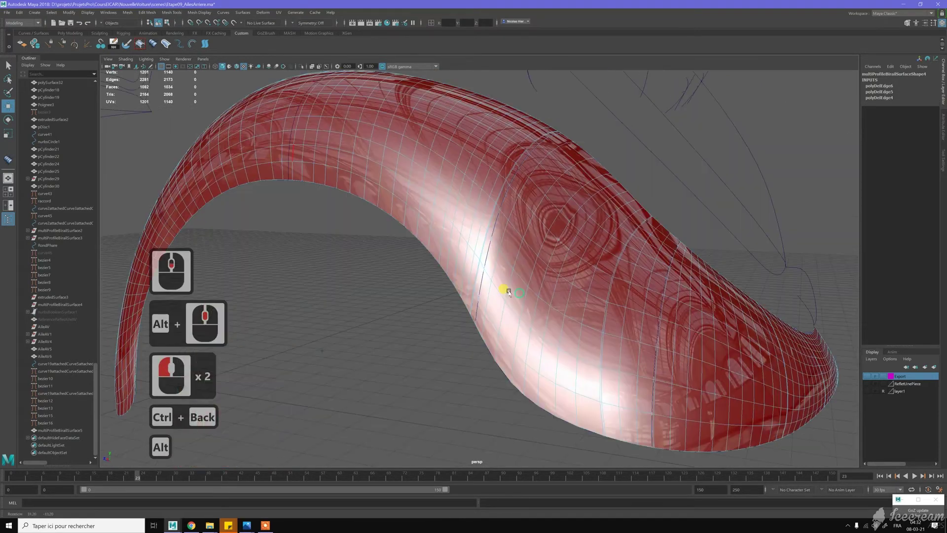
Step: Delete a fourth edge loop running across the arch
left_click(512, 294)
left_click(523, 267)
middle_click(509, 254)
right_click(557, 303)
left_click(547, 291)
middle_click(584, 270)
right_click(597, 258)
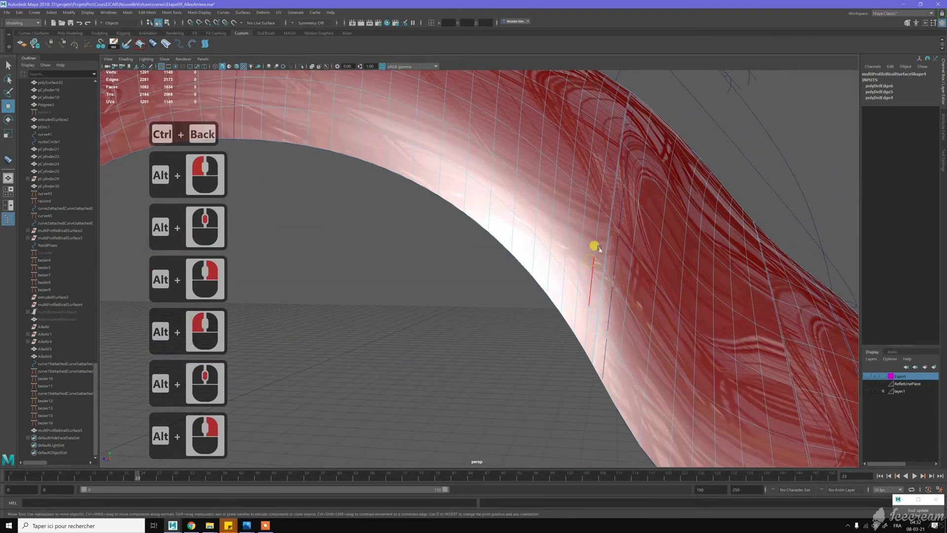
left_click(611, 257)
left_click(619, 258)
left_click(618, 259)
left_click(619, 259)
double_click(618, 259)
key("ctrl+BackSpace")
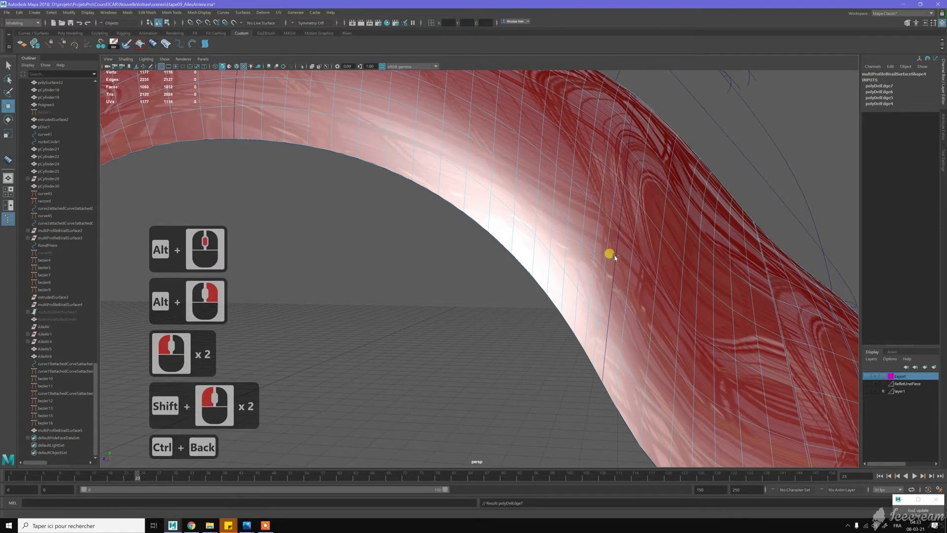
Step: Delete two more edge loops across the arch and examine the thinned wireframe
middle_click(618, 259)
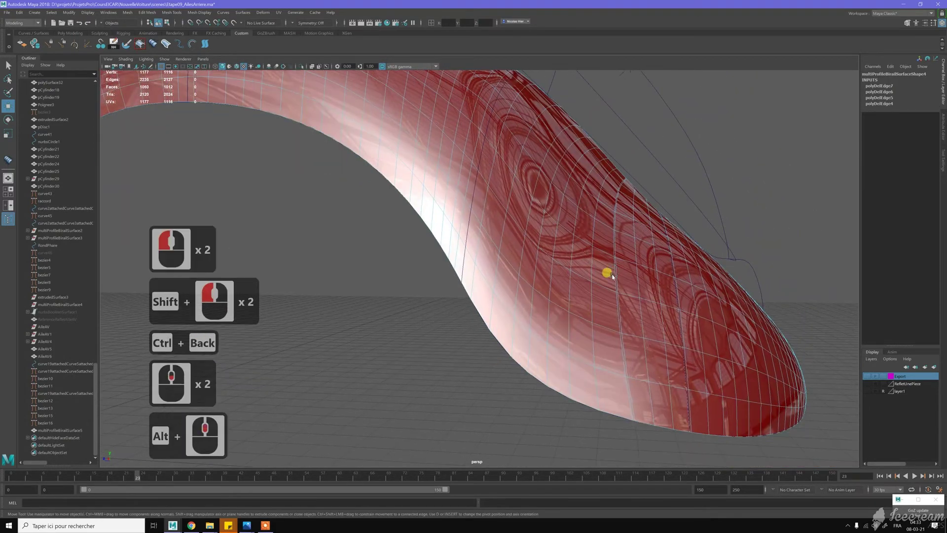
left_click(601, 290)
right_click(533, 274)
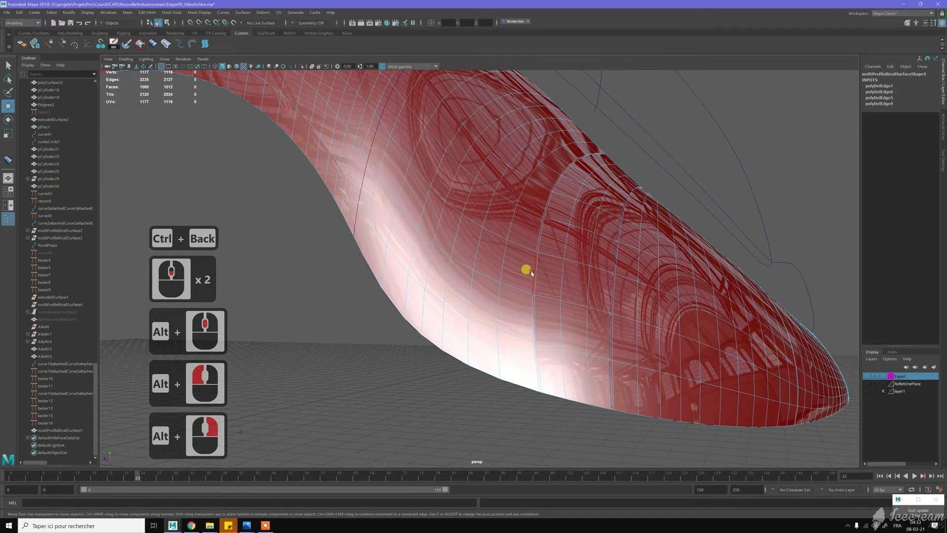
double_click(538, 274)
key("ctrl+BackSpace")
middle_click(538, 274)
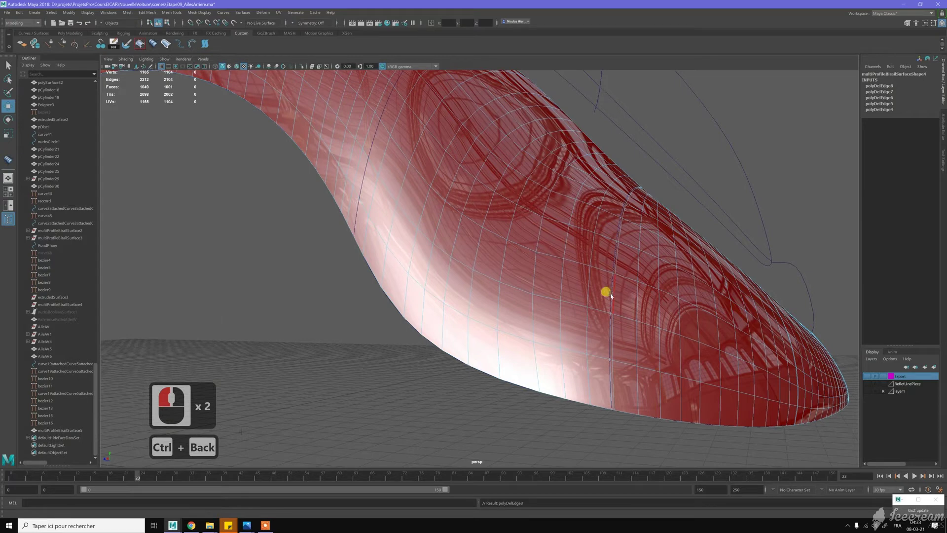
double_click(613, 297)
key("ctrl+BackSpace")
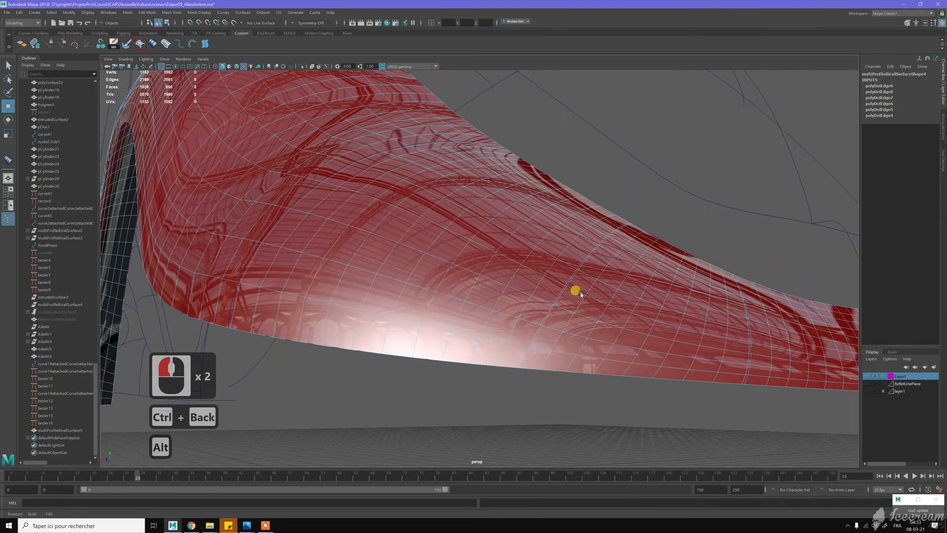
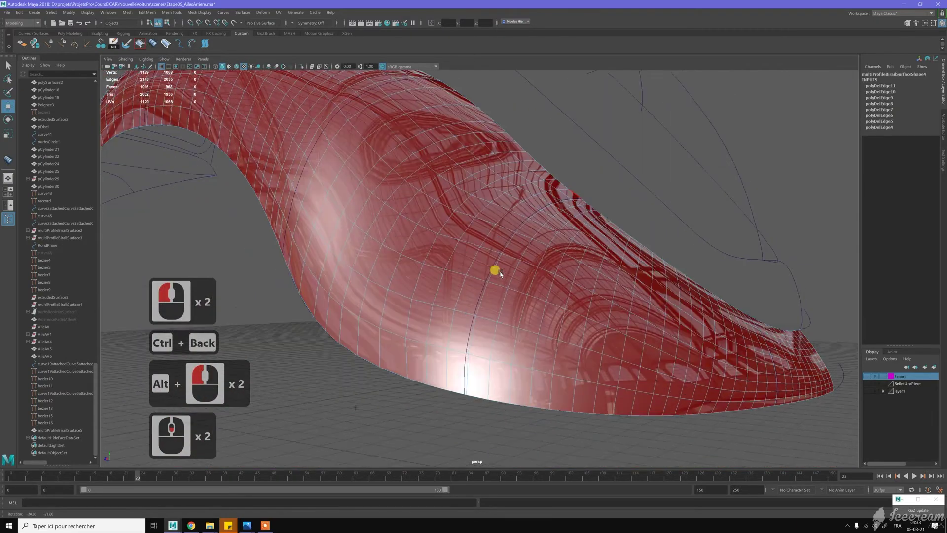
left_click(489, 284)
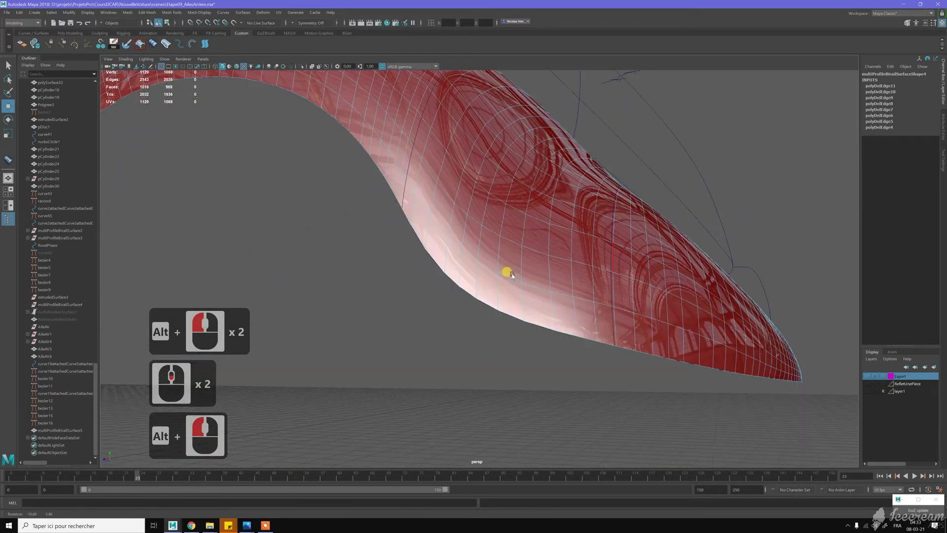
left_click(519, 277)
left_click(557, 223)
middle_click(557, 262)
middle_click(557, 261)
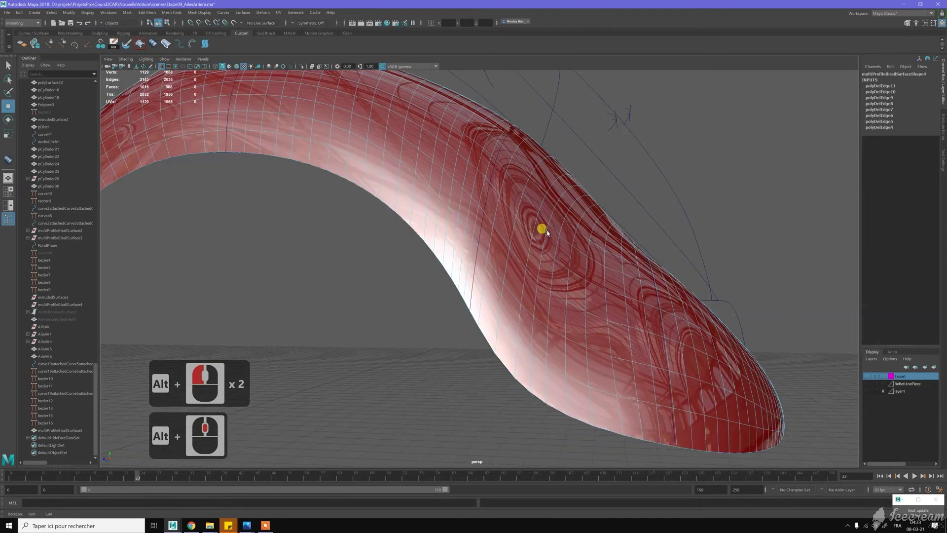
left_click(551, 233)
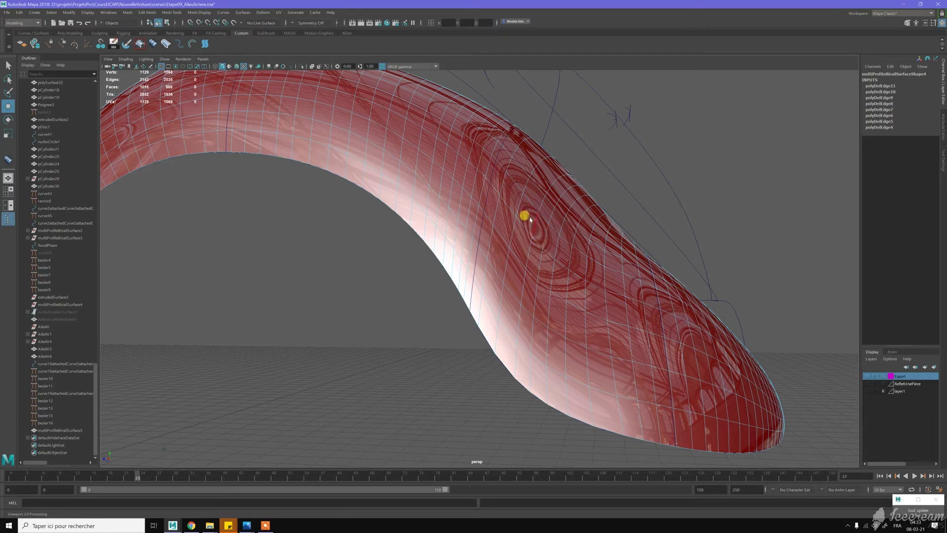
Step: Insert two evenly spaced edge loops across the upper arch with the Insert Edge Loop Tool
right_click(534, 229)
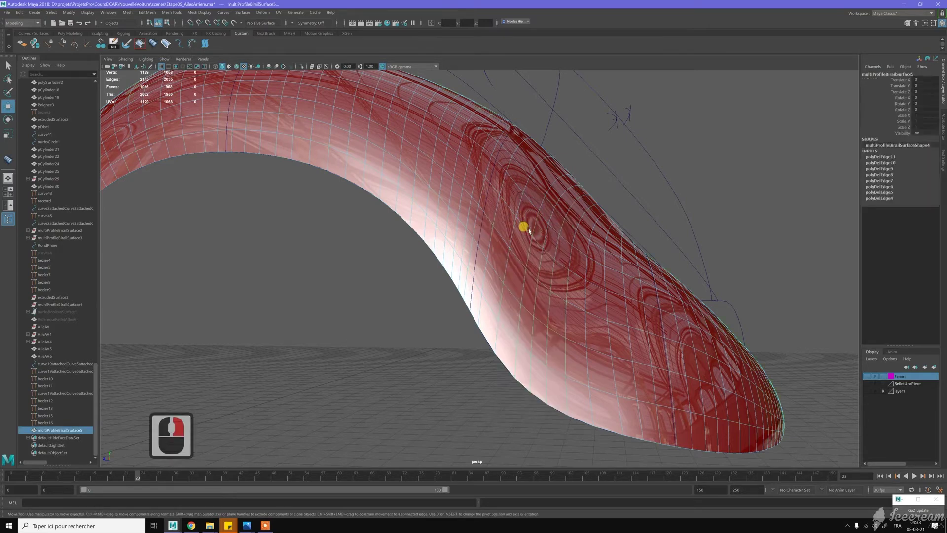
key("w")
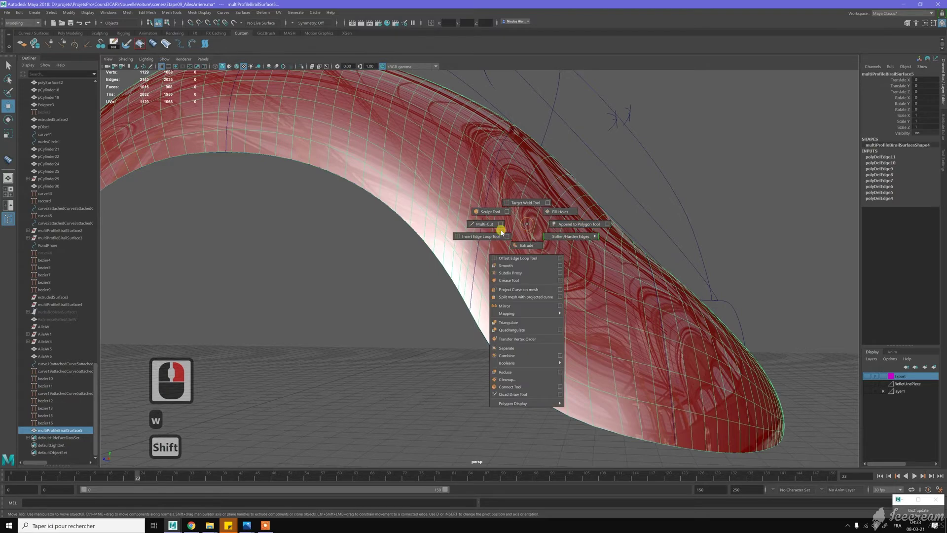
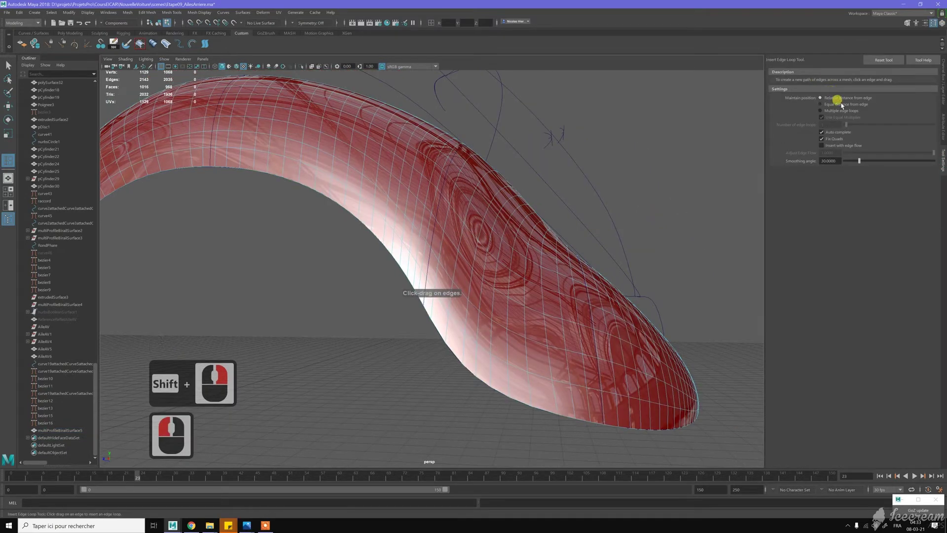
right_click(538, 194)
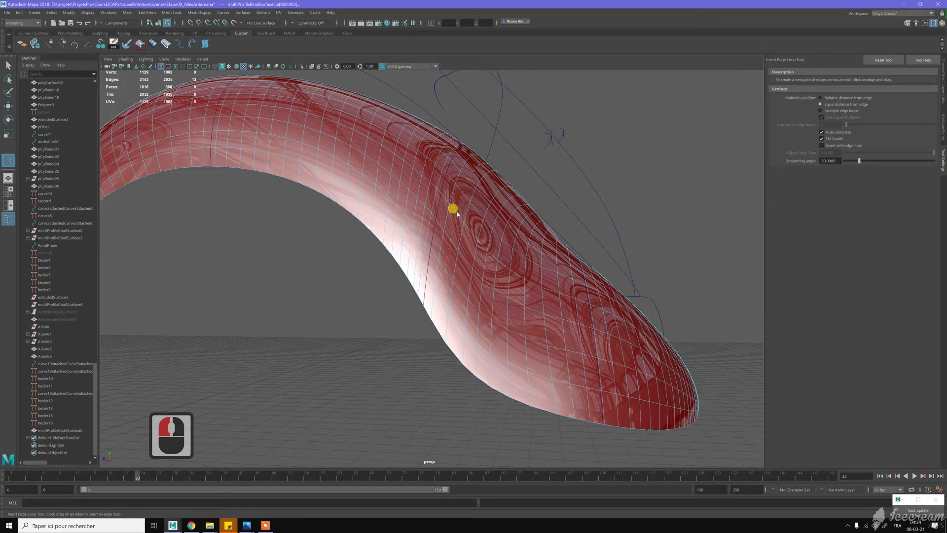
right_click(469, 222)
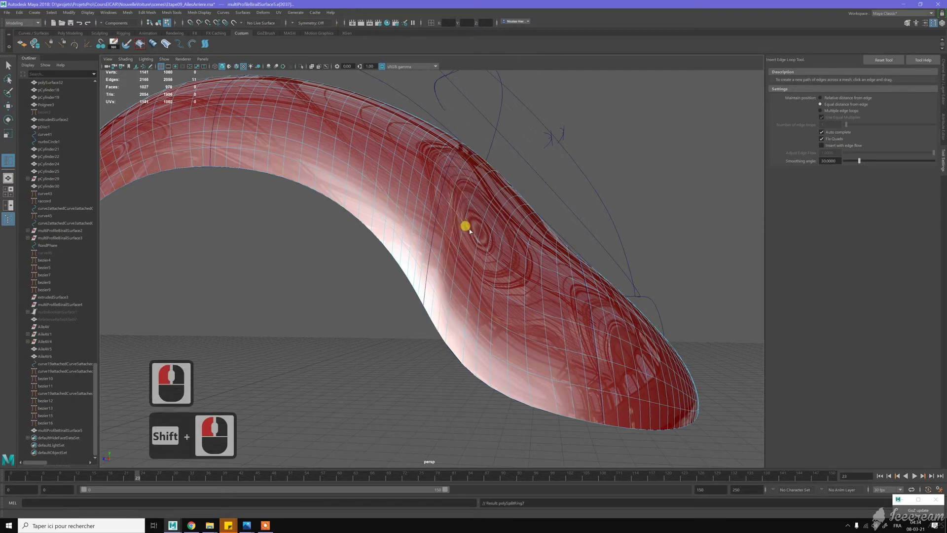
right_click(477, 232)
right_click(477, 233)
Step: Switch to the Move tool, briefly try face selection on the fender, then undo back to vertex mode
key("w")
left_click(504, 220)
left_click(417, 242)
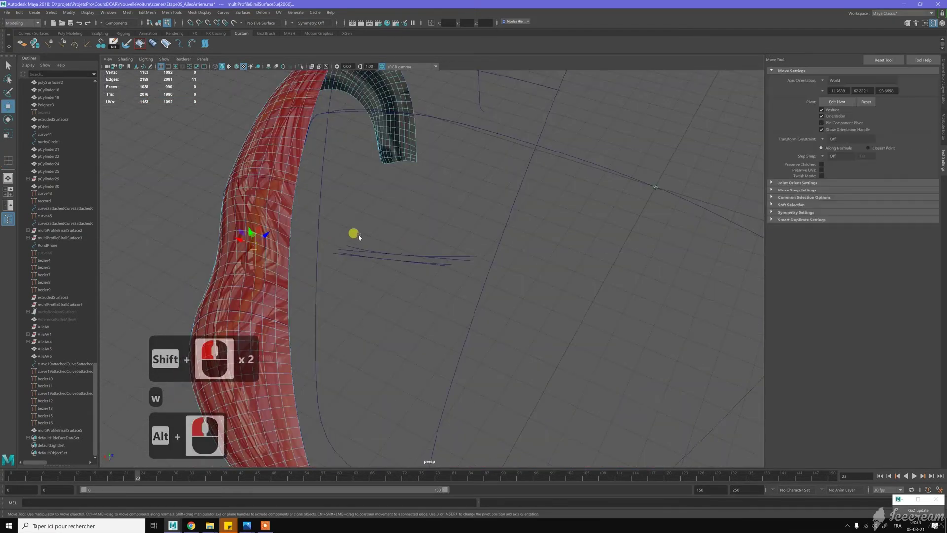
middle_click(416, 223)
left_click(428, 186)
middle_click(470, 243)
right_click(427, 199)
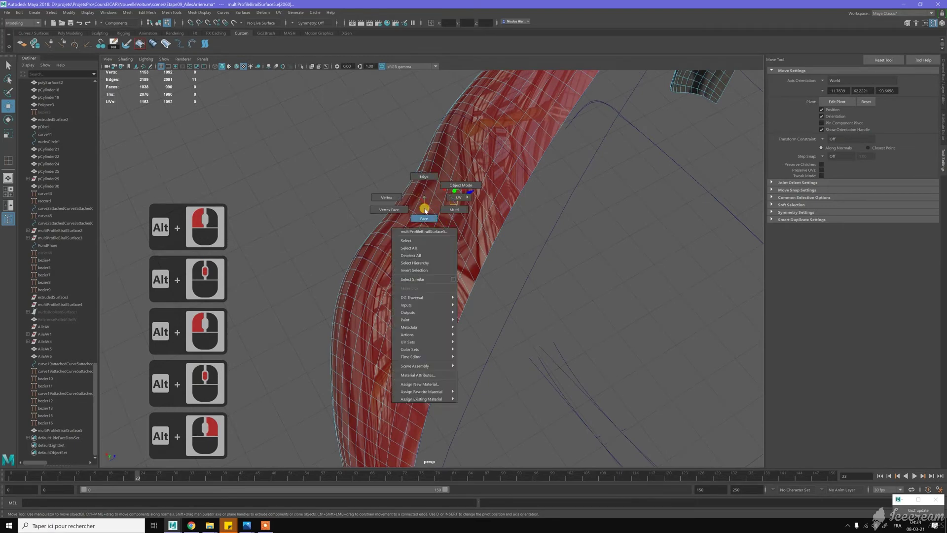
right_click(416, 202)
left_click(426, 196)
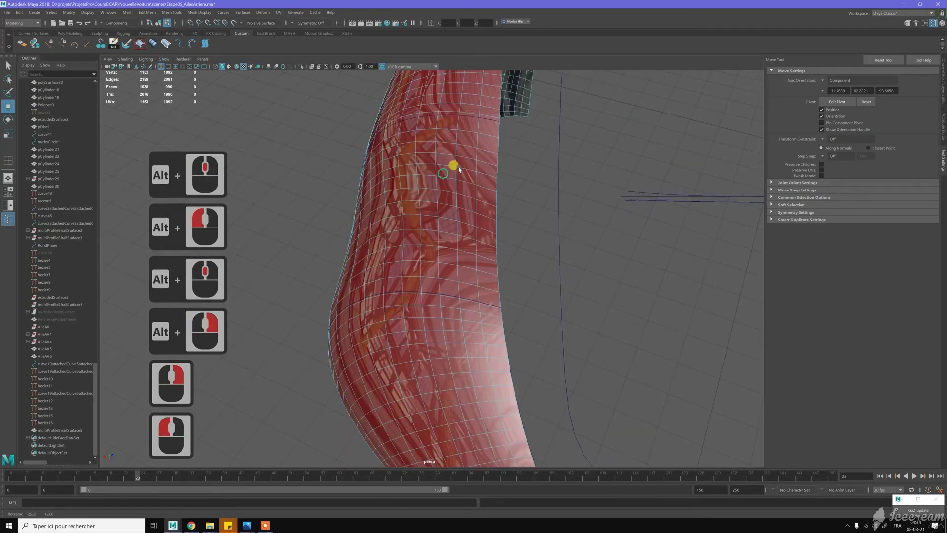
left_click(511, 153)
left_click(495, 160)
left_click(437, 182)
key("z")
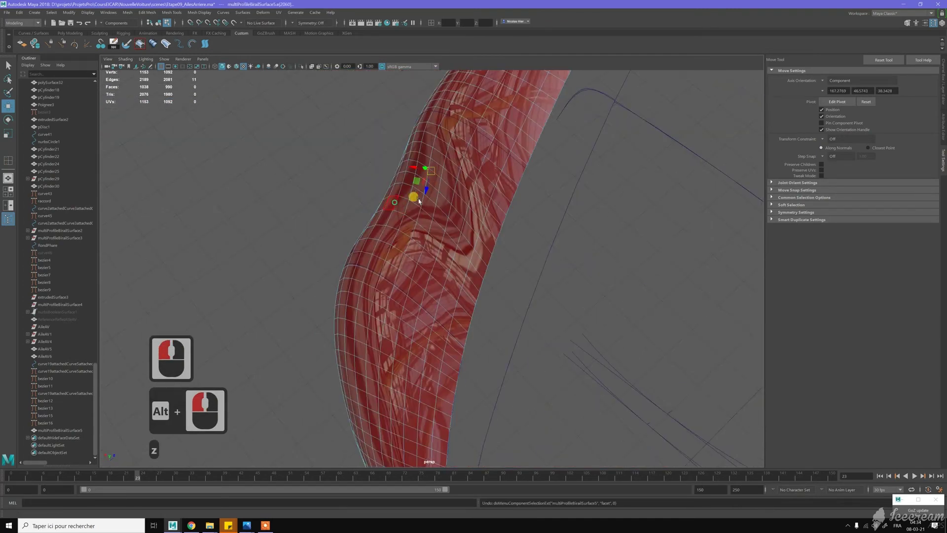
Step: Enable soft falloff and pull an upper-edge vertex to smooth the fender's bend
left_click(444, 206)
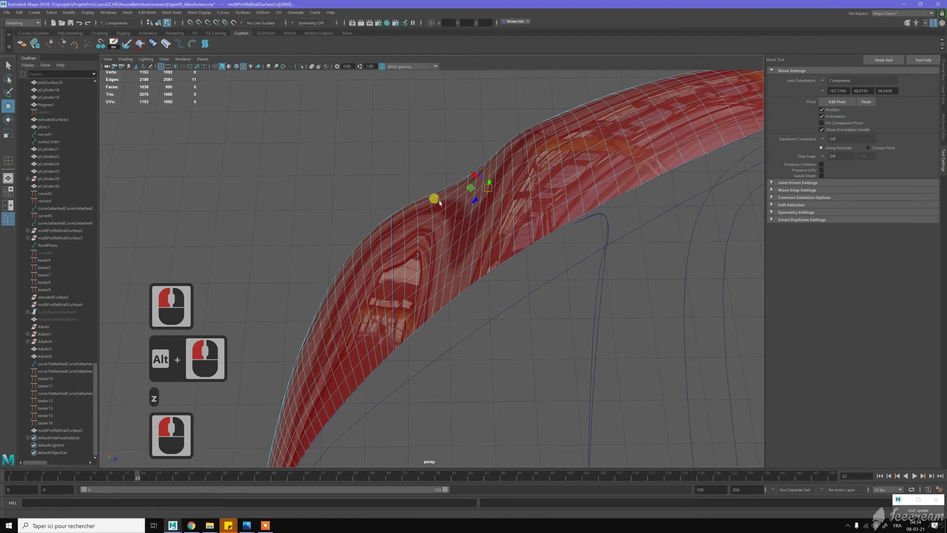
double_click(449, 204)
left_click(448, 204)
key("w")
left_click(452, 198)
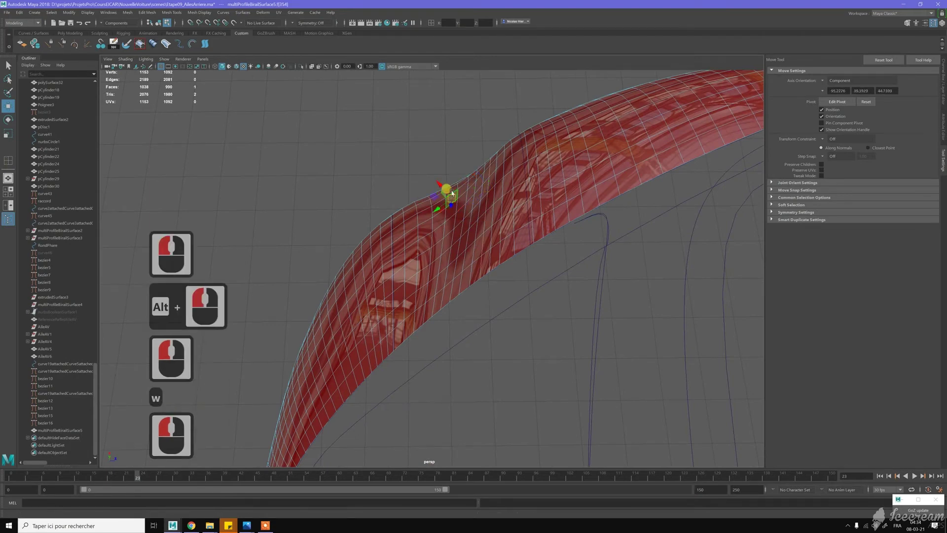
left_click(475, 173)
key("b")
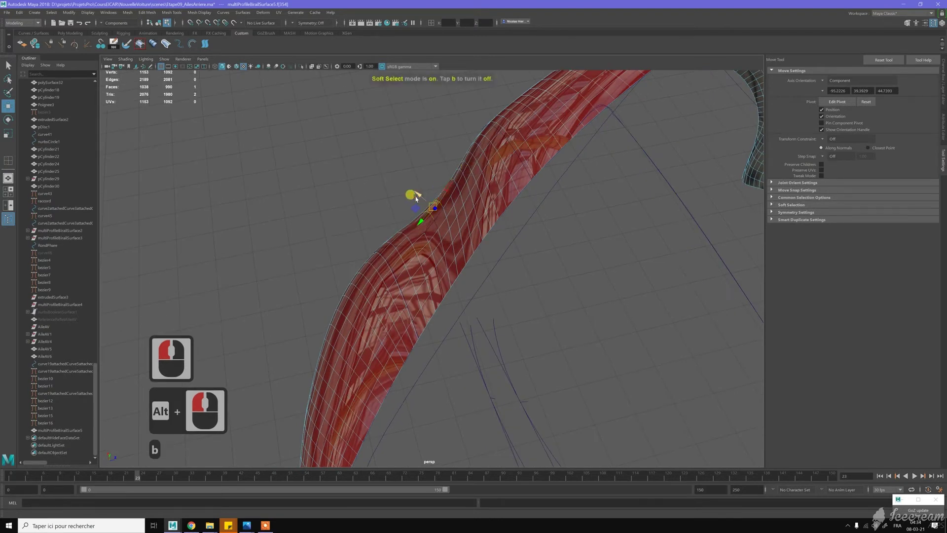
key("b")
key("b")
key("b")
left_click(449, 194)
type("bbb")
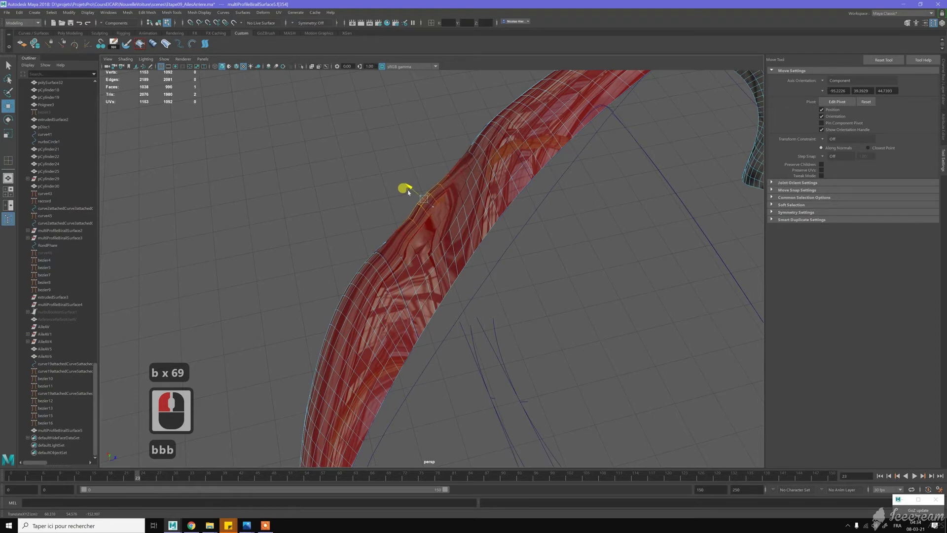
left_click(458, 215)
Step: Flatten a dent on the wide section and soften the crease near the ridge with vertex nudges
left_click(524, 188)
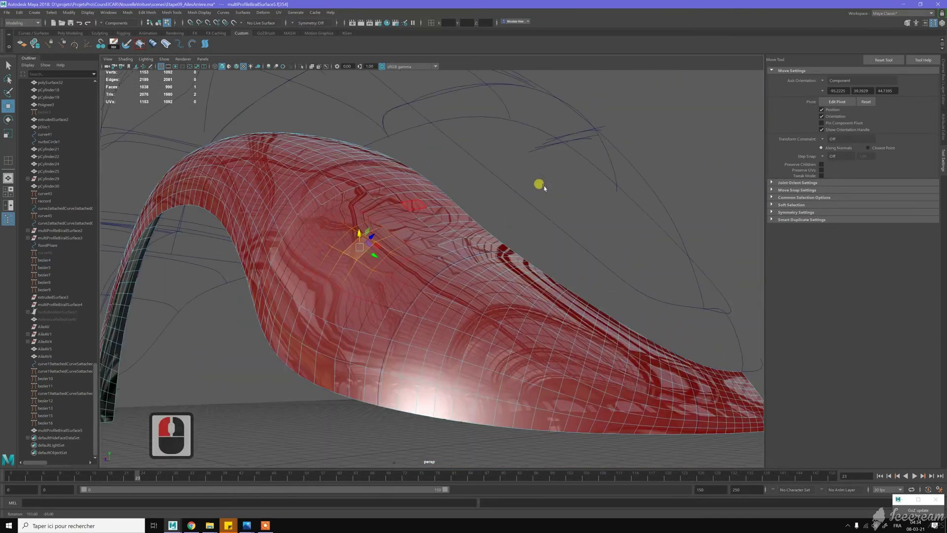
left_click(478, 204)
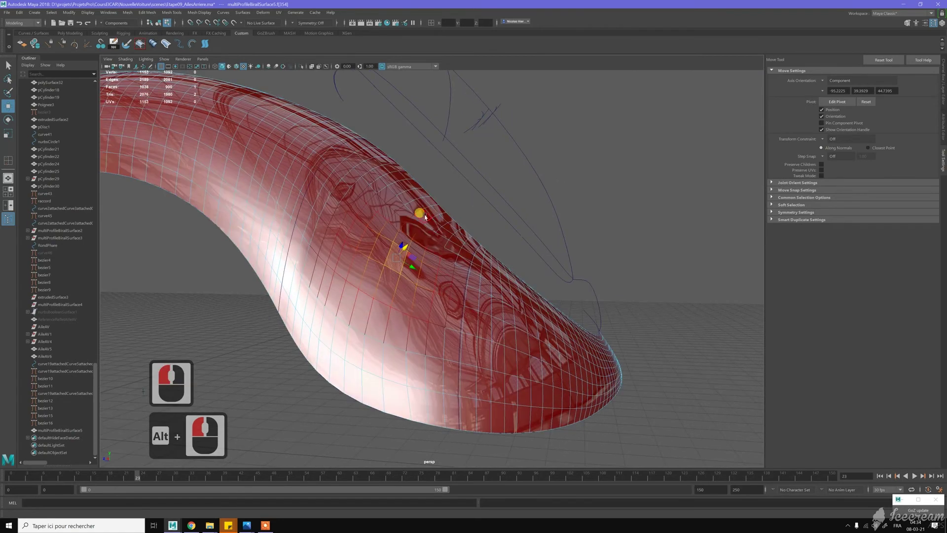
left_click(429, 217)
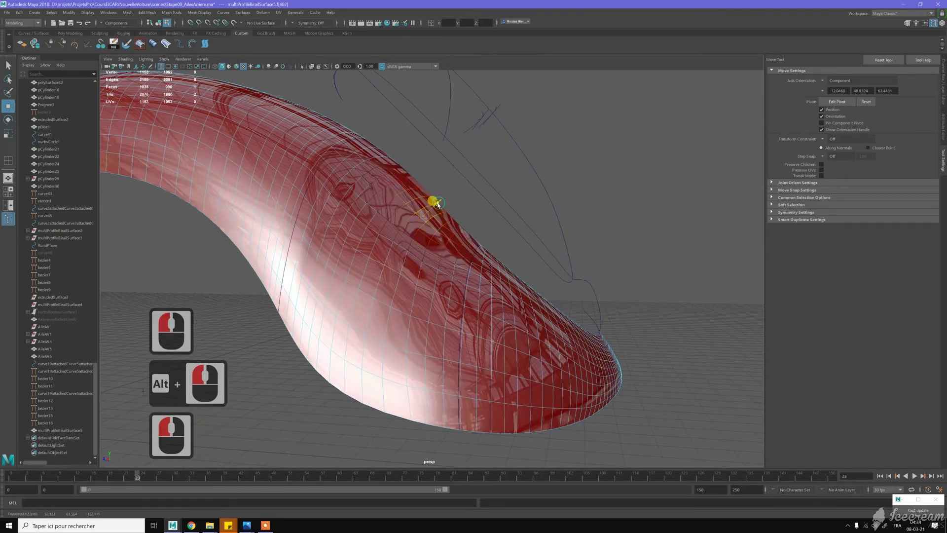
key("z")
left_click(422, 218)
left_click(426, 217)
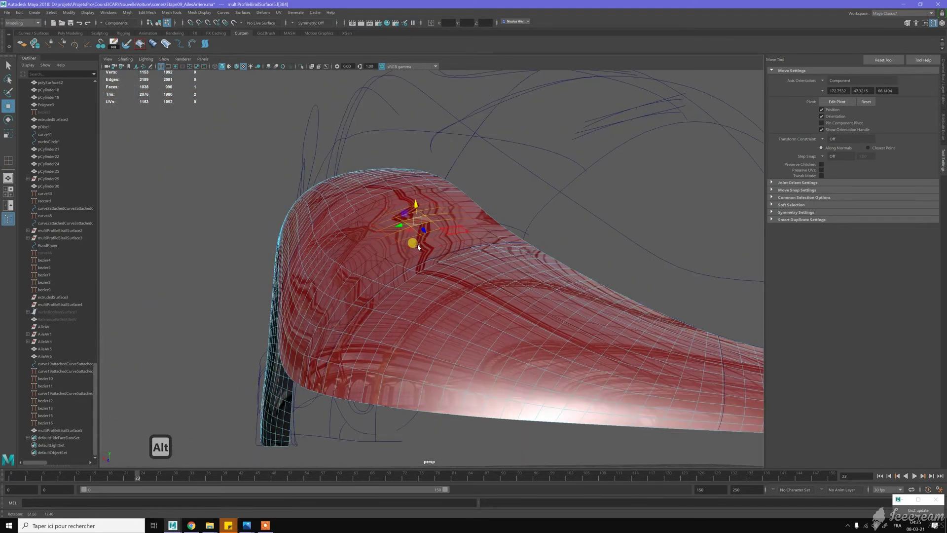
left_click(381, 236)
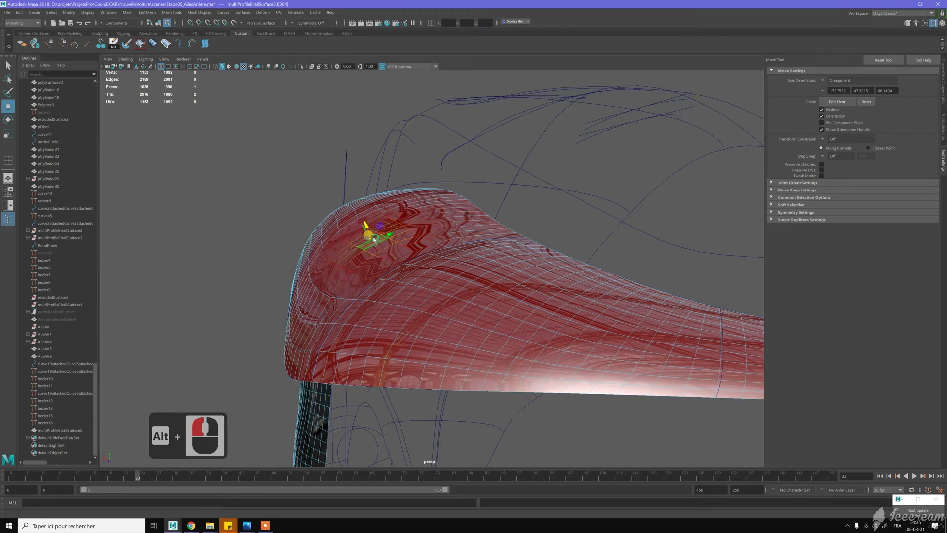
left_click(378, 228)
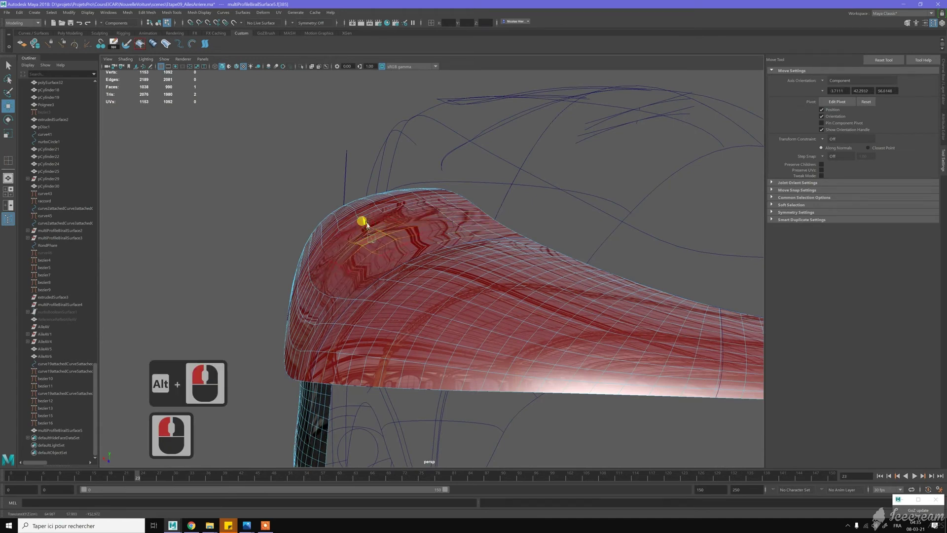
left_click(372, 225)
key("z")
key("v")
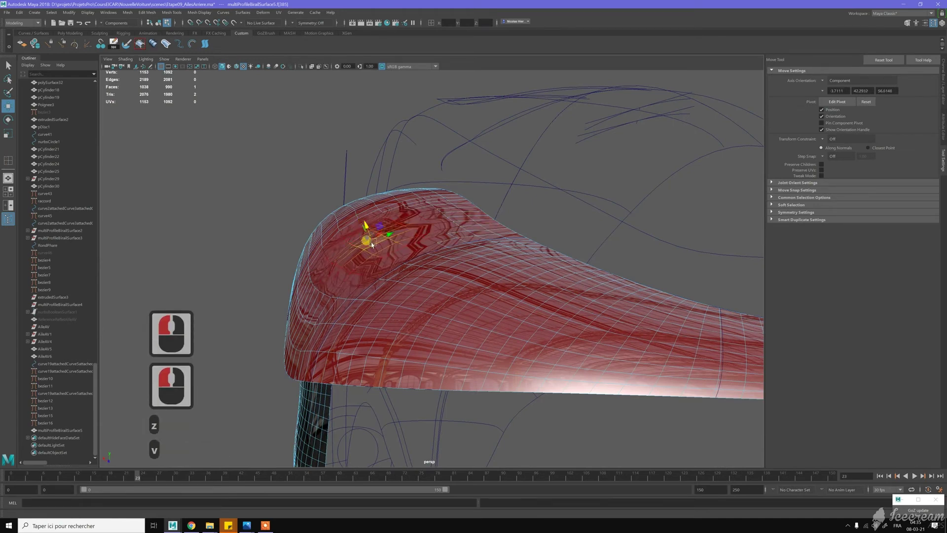
Step: Adjust the soft-select falloff and nudge an upper-ridge vertex to even it out
key("b")
key("b")
key("b")
key("b")
key("b")
key("b")
key("b")
key("b")
left_click(378, 230)
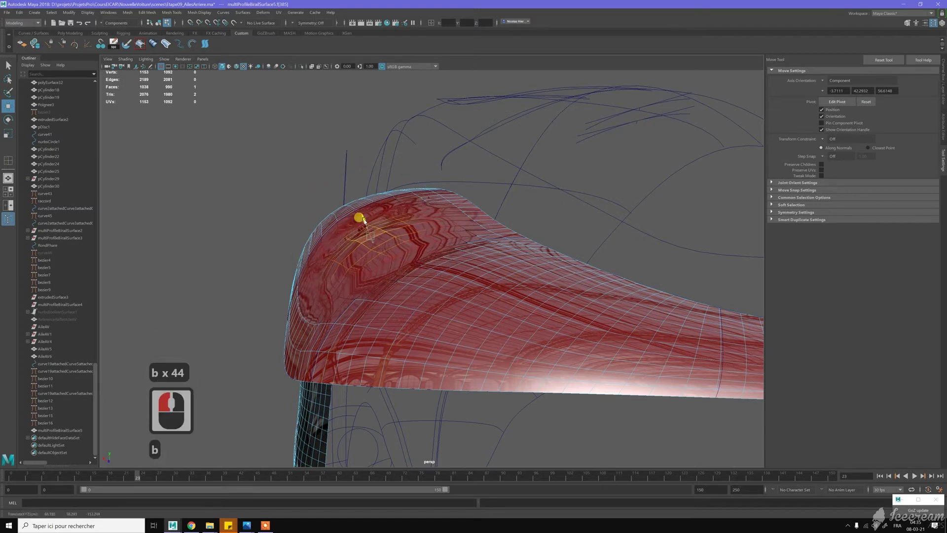
left_click(393, 251)
left_click(394, 252)
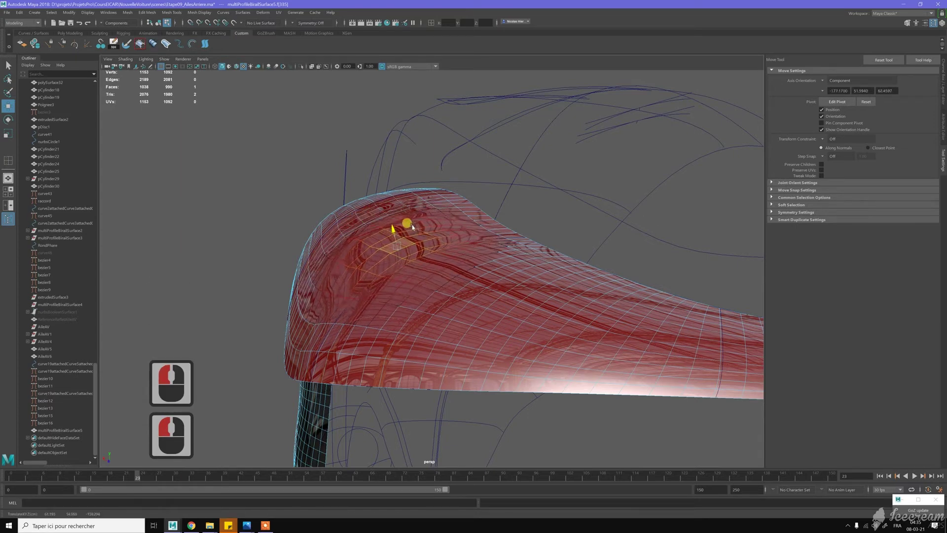
Step: Refine the fender's edge curve by moving two edge vertices with tuned falloff
left_click(423, 225)
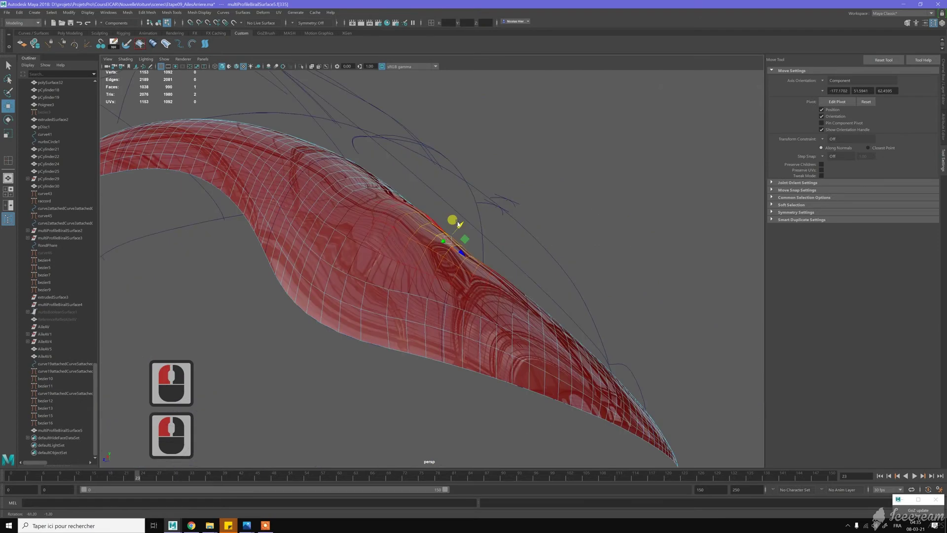
left_click(461, 261)
key("b")
type("bbb")
key("b")
key("b")
left_click(498, 283)
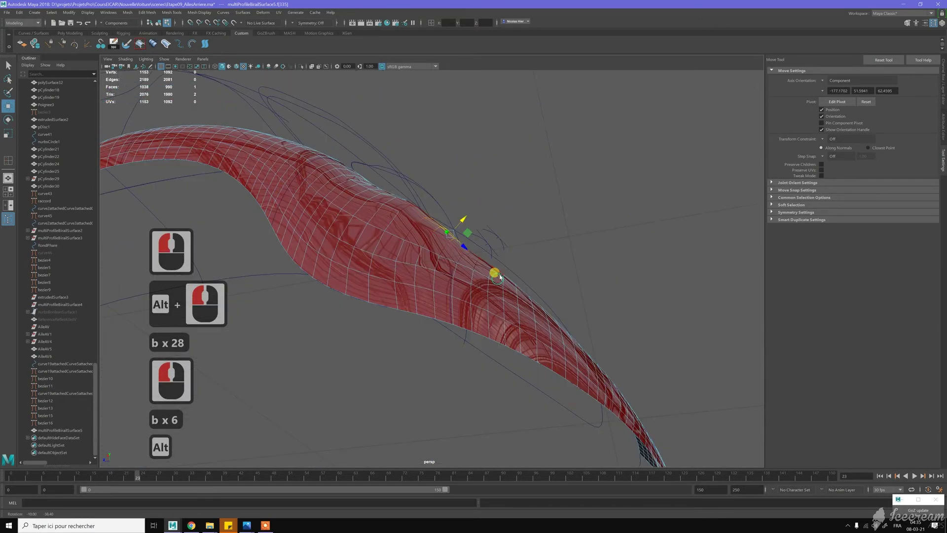
double_click(481, 267)
left_click(480, 255)
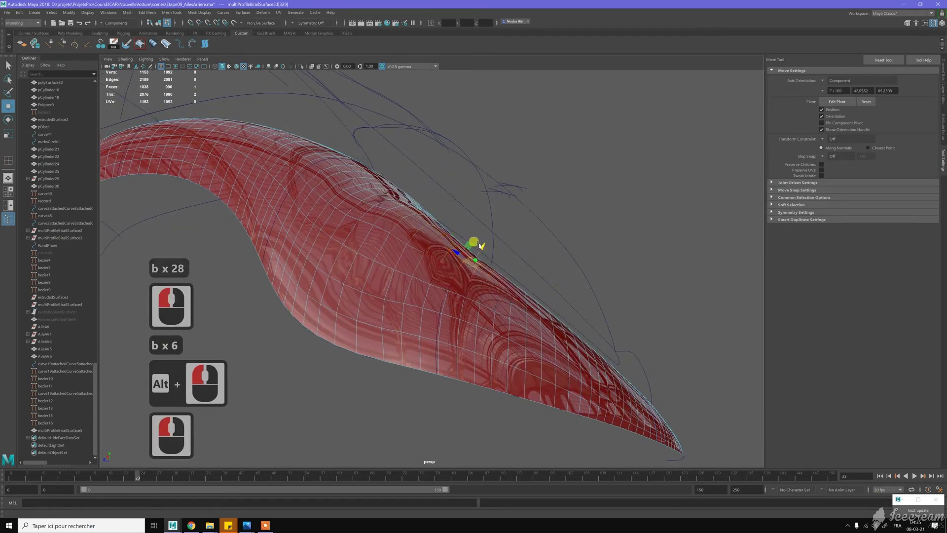
left_click(447, 239)
left_click(417, 227)
double_click(448, 231)
left_click(456, 225)
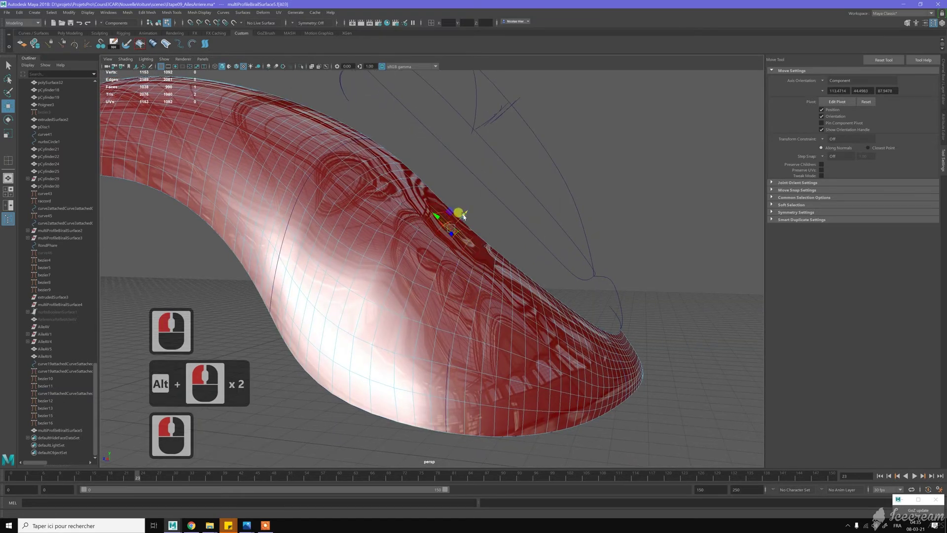
Step: Smooth the top ridge by shifting successive vertices along its curve
left_click(481, 251)
left_click(493, 245)
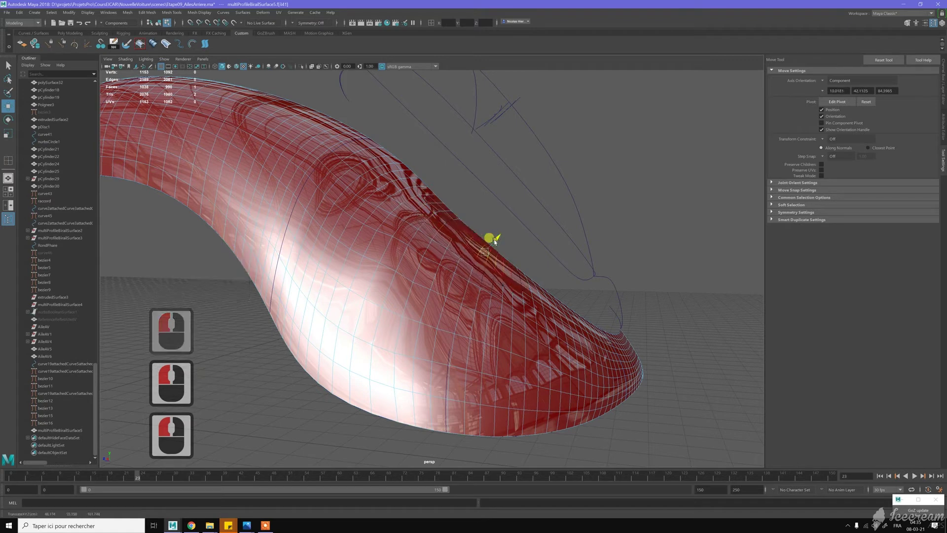
left_click(440, 207)
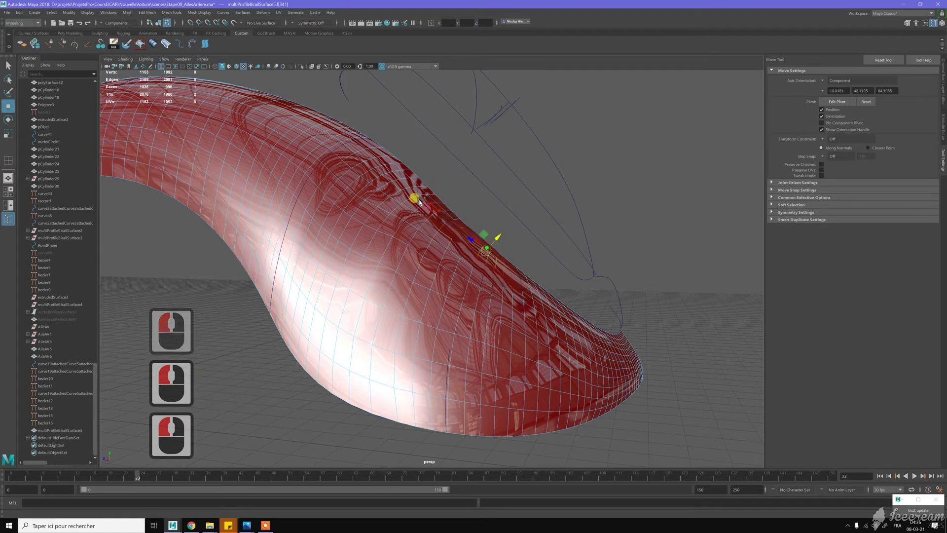
left_click(425, 187)
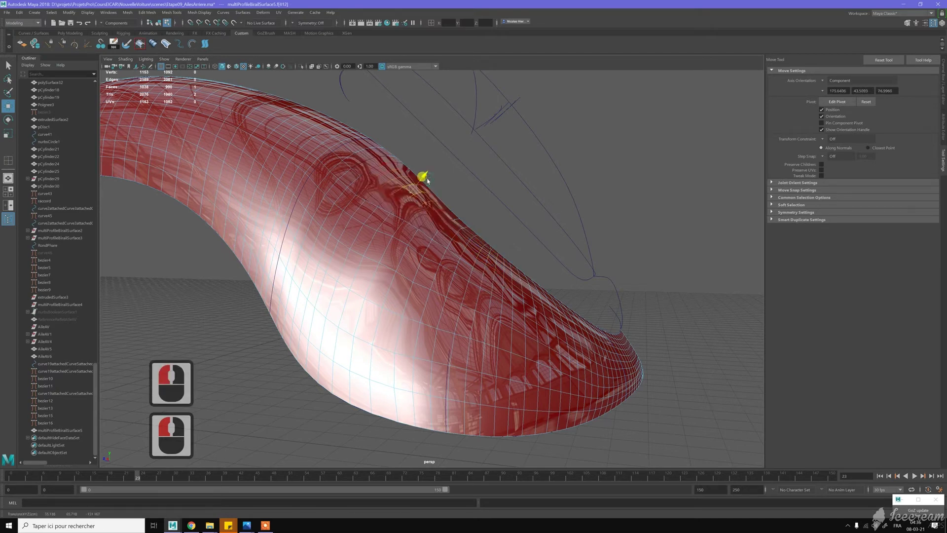
left_click(448, 191)
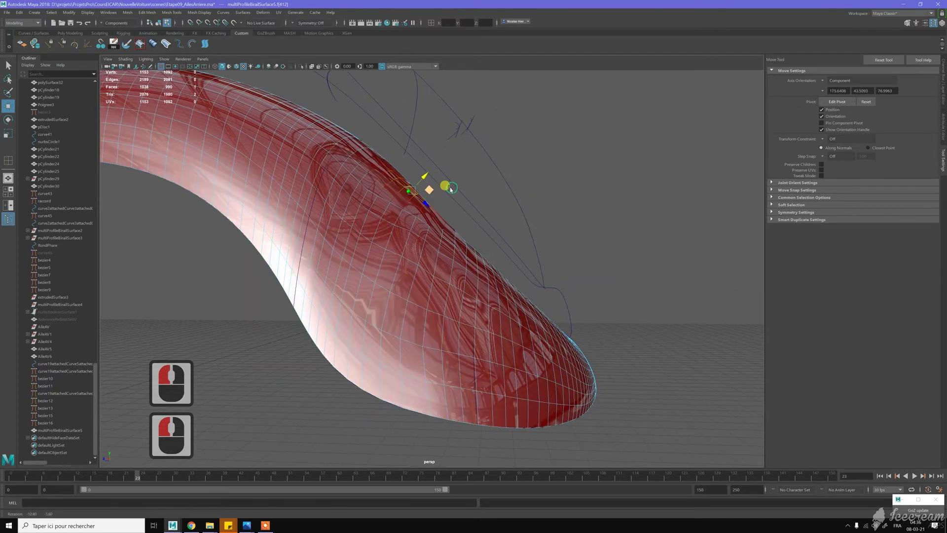
left_click(370, 163)
left_click(379, 160)
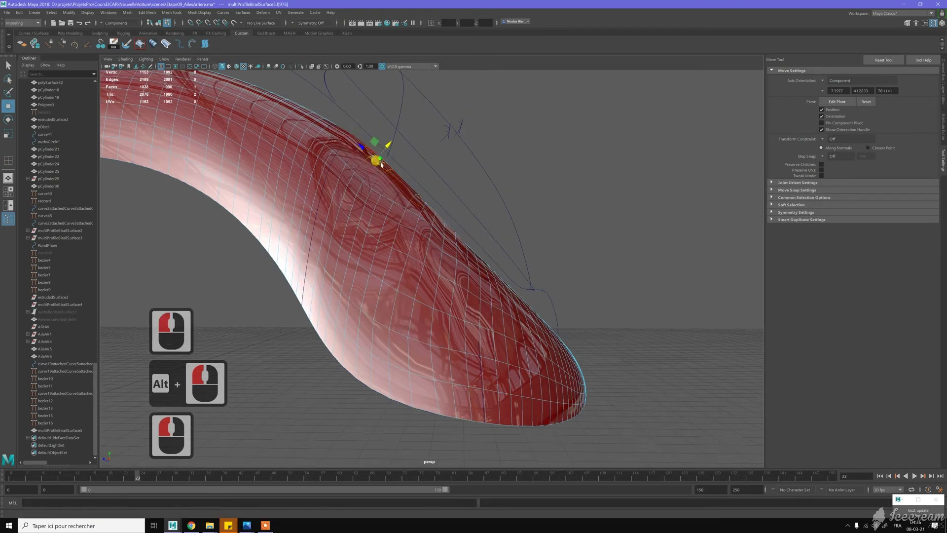
left_click(386, 187)
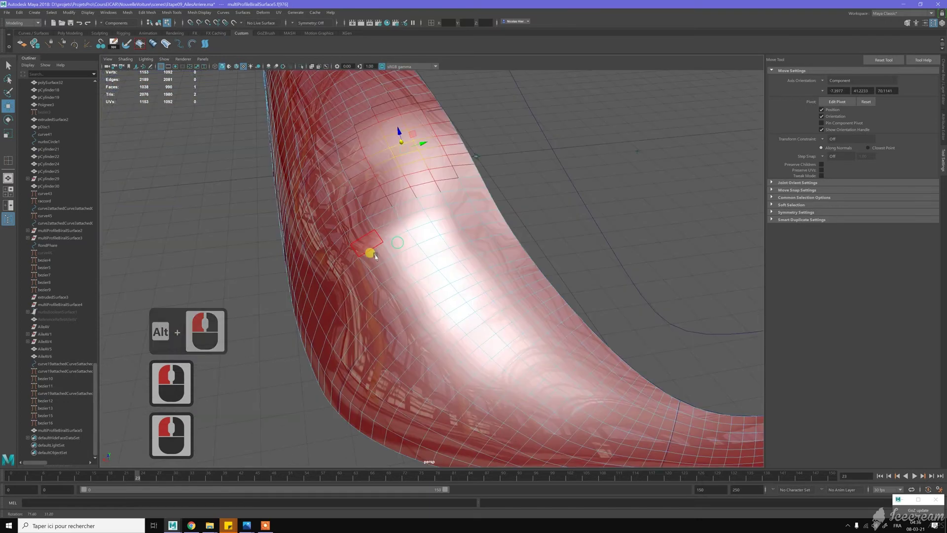
Step: Smooth the inner bend and straighten the outer outline with single vertex pushes
left_click(319, 270)
left_click(513, 193)
left_click(501, 165)
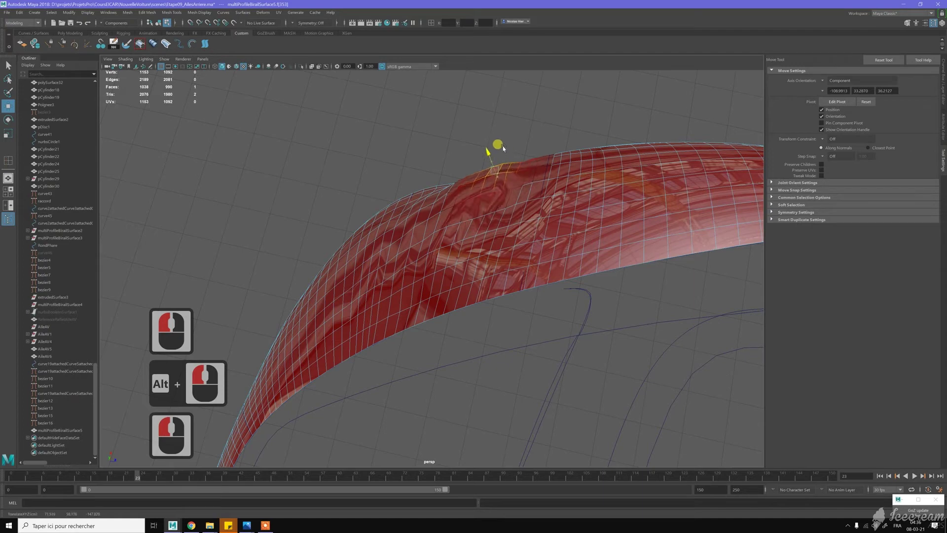
double_click(428, 181)
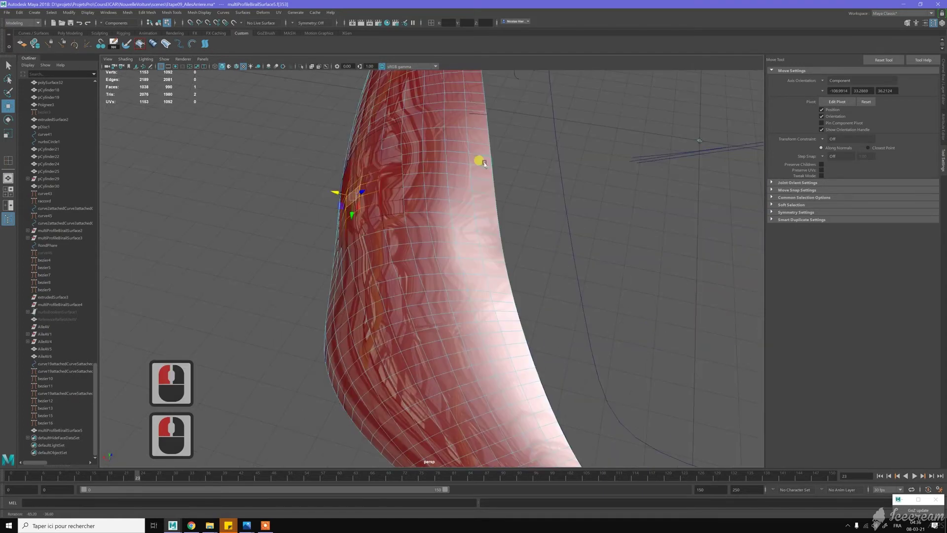
left_click(370, 238)
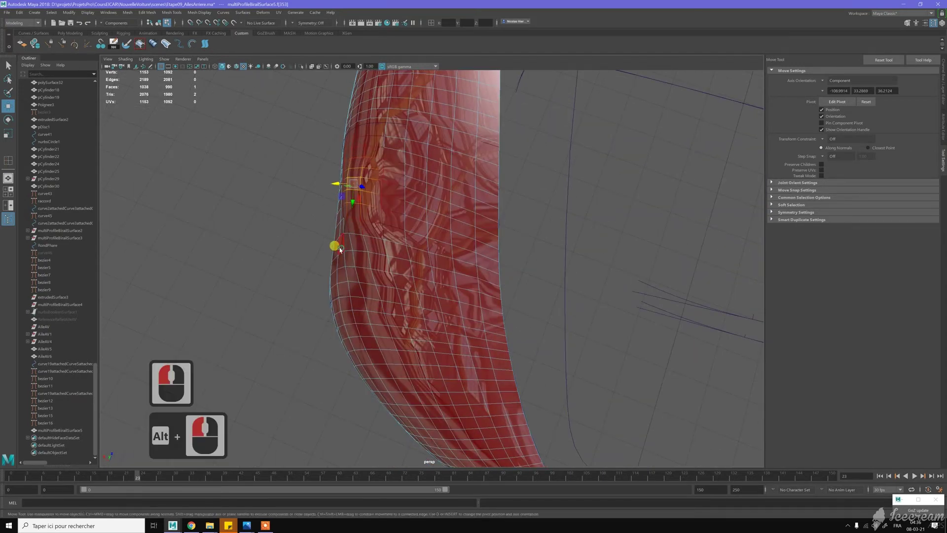
left_click(339, 243)
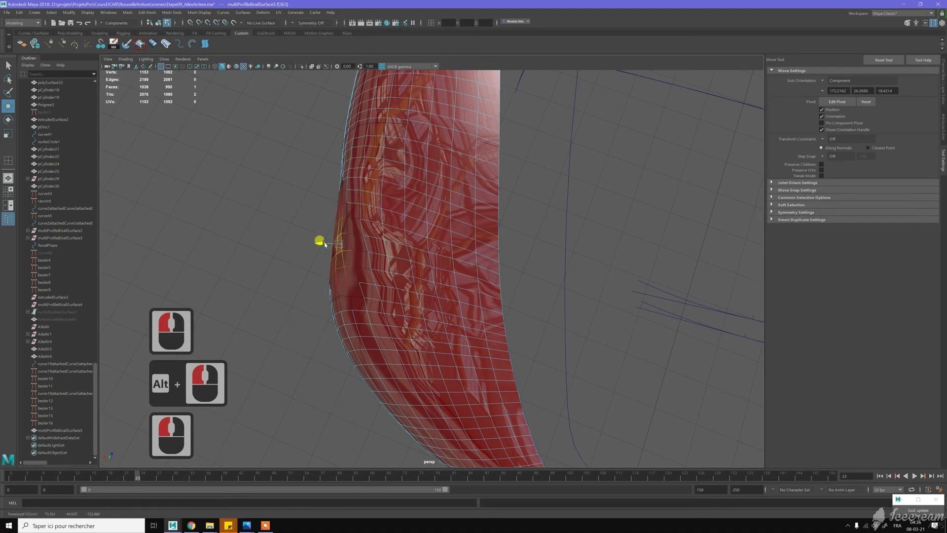
left_click(337, 205)
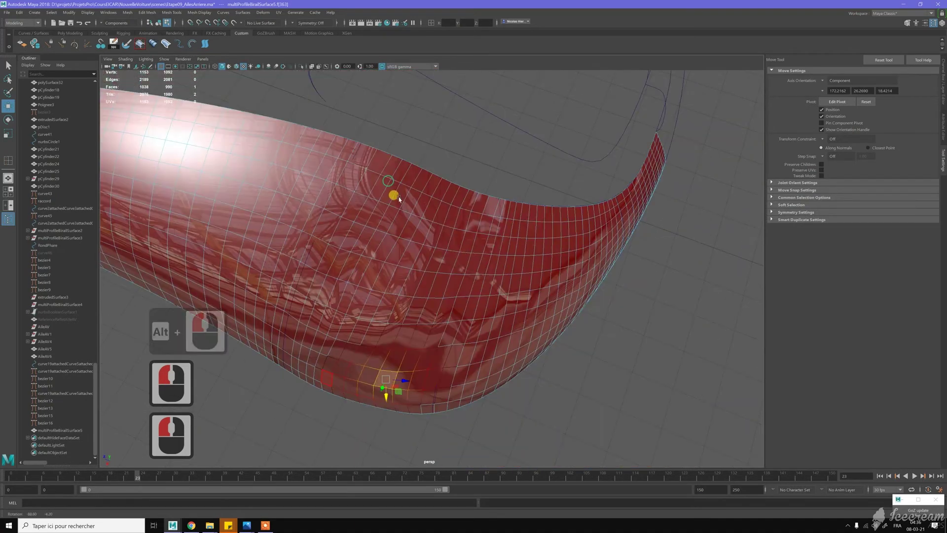
Step: Move a lower-rim vertex and a vertex atop the arch to smooth their curves
left_click(417, 244)
middle_click(425, 237)
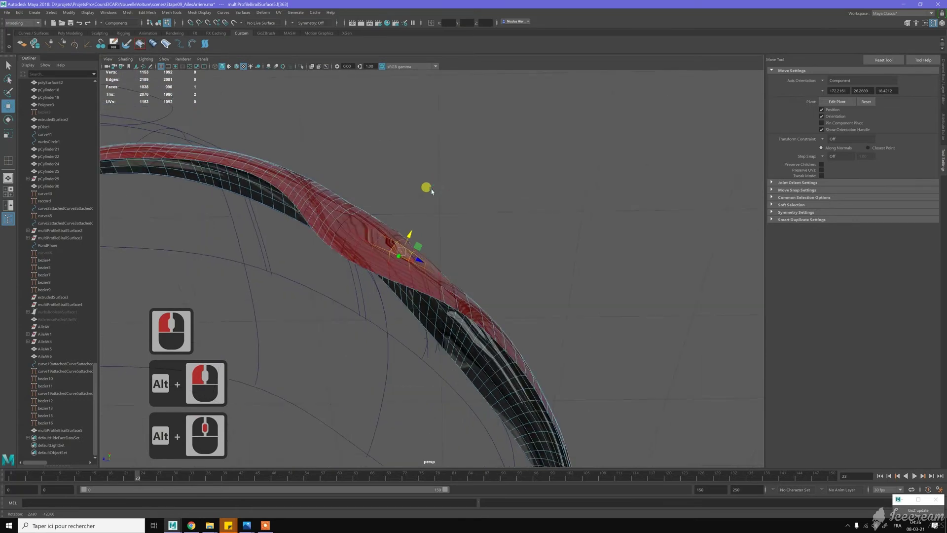
middle_click(433, 187)
left_click(382, 224)
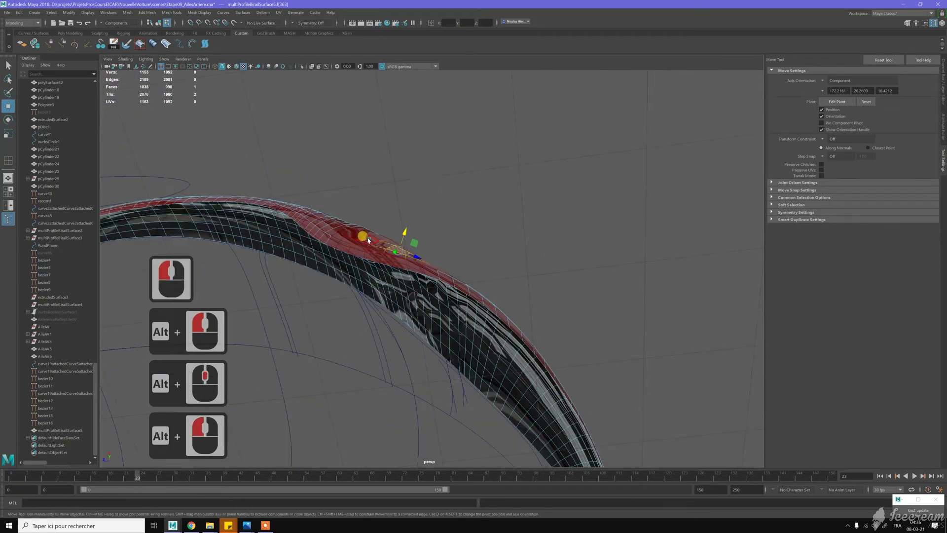
left_click(378, 230)
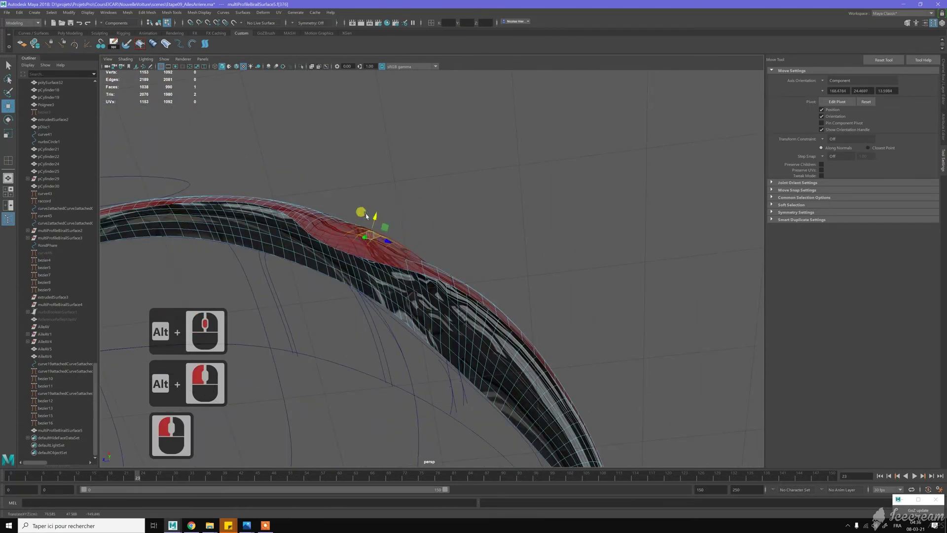
left_click(389, 223)
left_click(395, 258)
Step: Pull a lower-rim vertex into line and nudge a top-edge vertex smooth
left_click(327, 279)
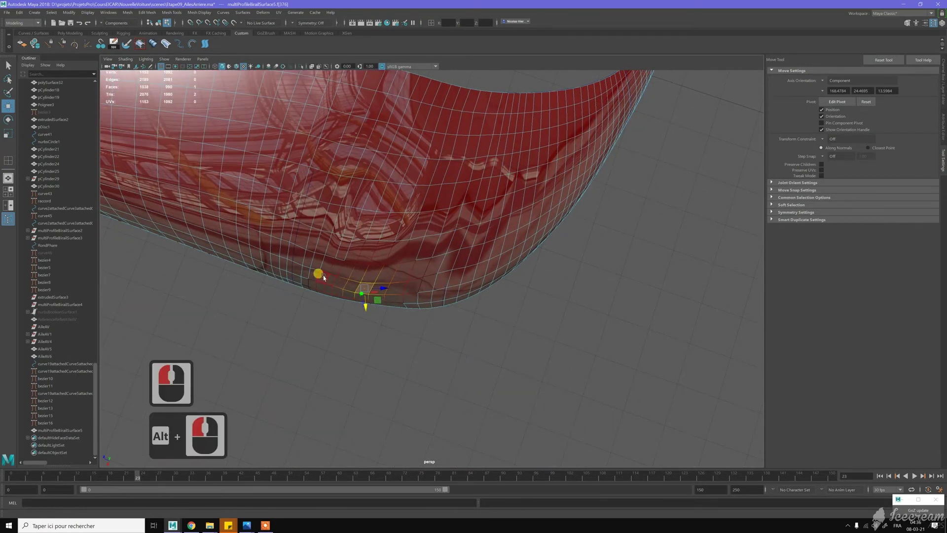
left_click(322, 290)
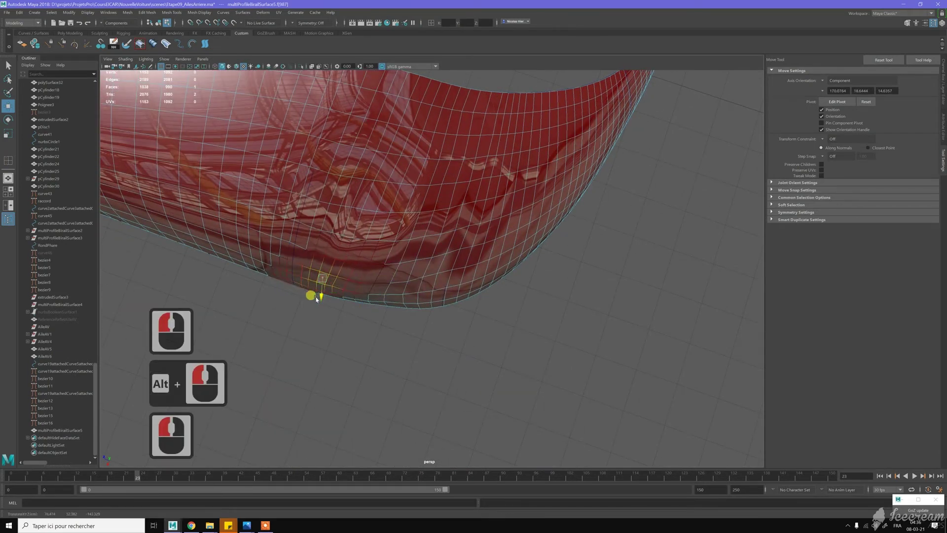
left_click(371, 266)
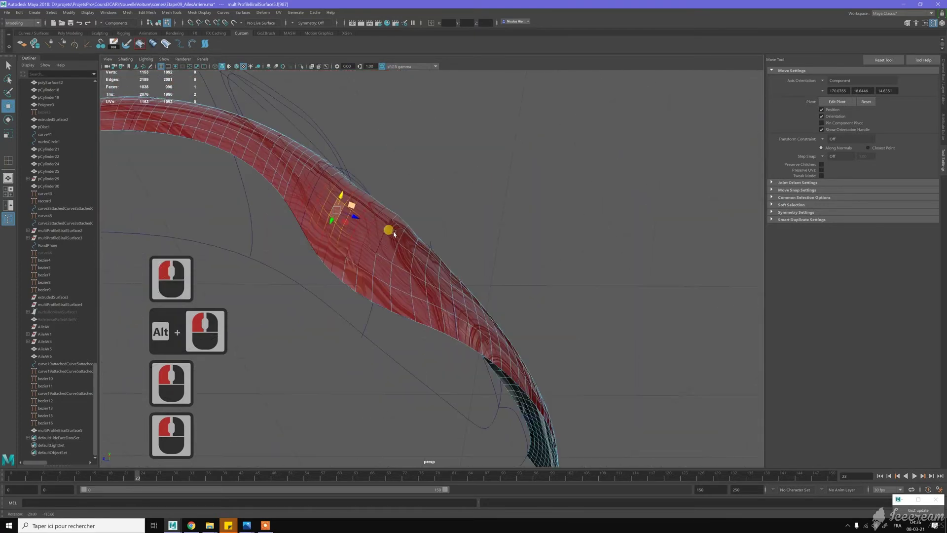
left_click(401, 236)
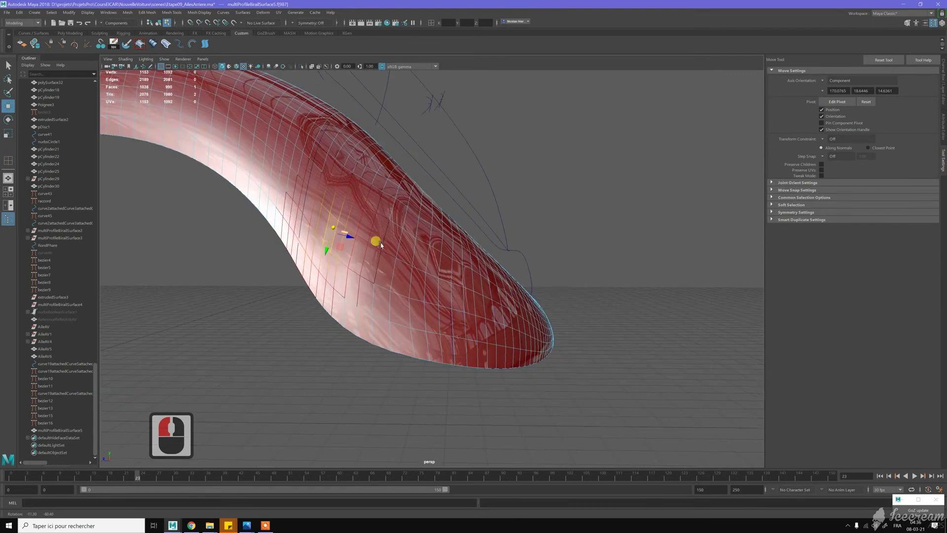
left_click(362, 165)
left_click(370, 172)
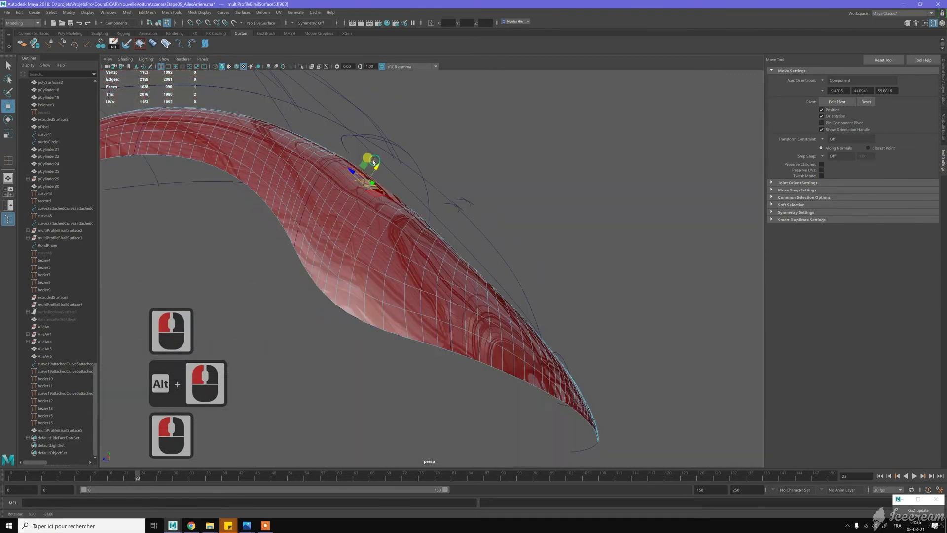
left_click(380, 168)
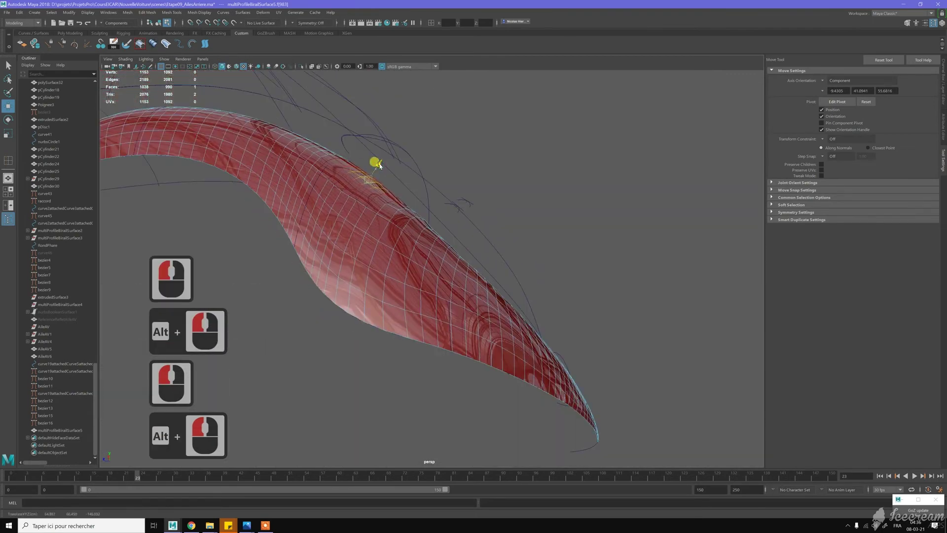
Step: Even out the fender's outer face by fine-shifting one vertex along its axis
left_click(412, 210)
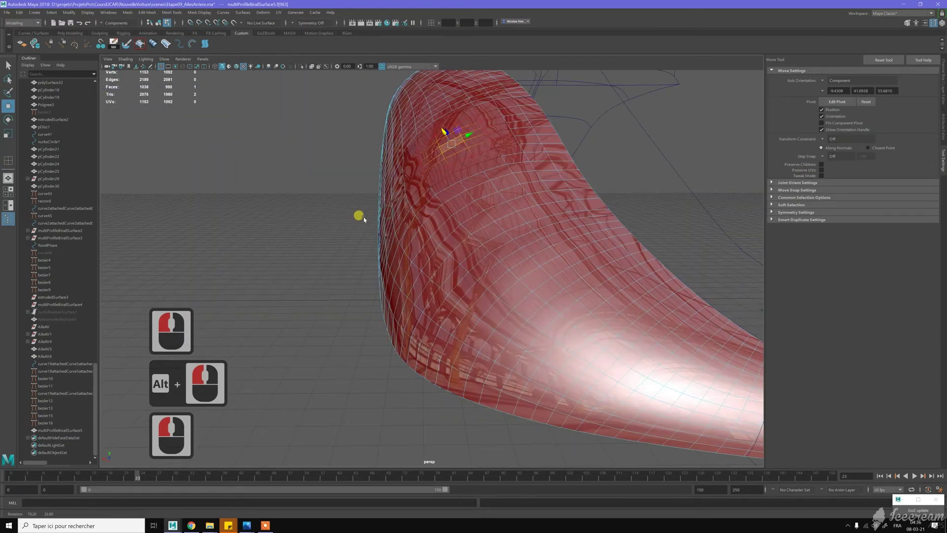
left_click(346, 222)
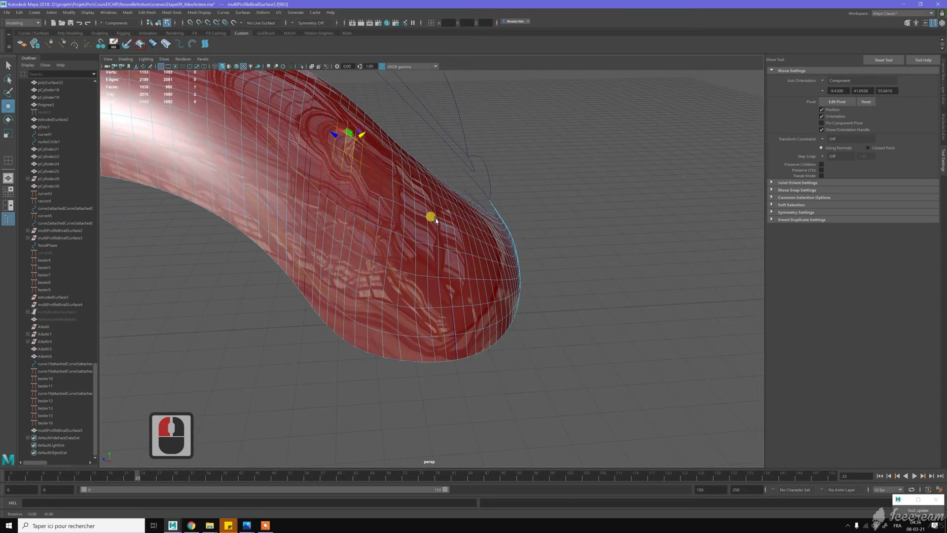
left_click(415, 229)
middle_click(414, 268)
middle_click(415, 207)
middle_click(415, 207)
Step: Return to object selection mode and select the whole fender surface
key("w")
right_click(452, 221)
left_click(453, 221)
left_click(454, 235)
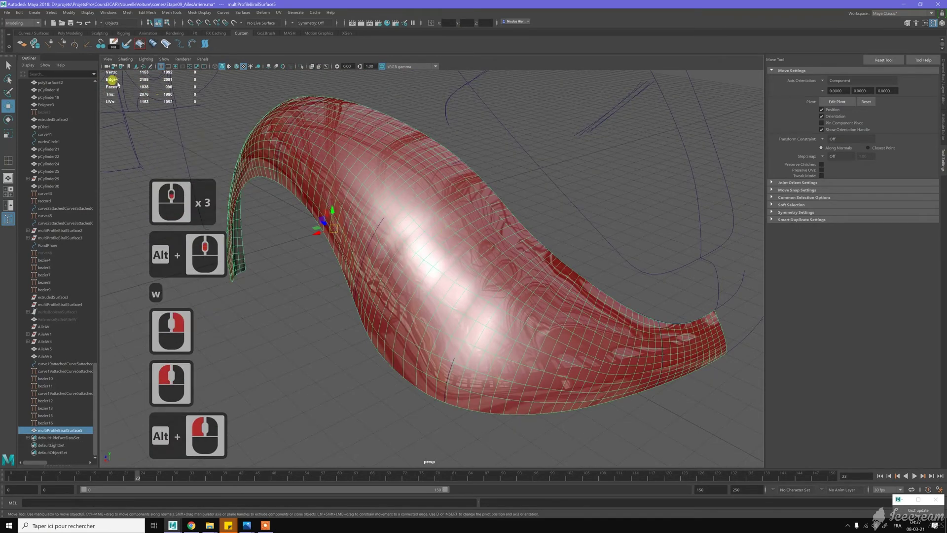
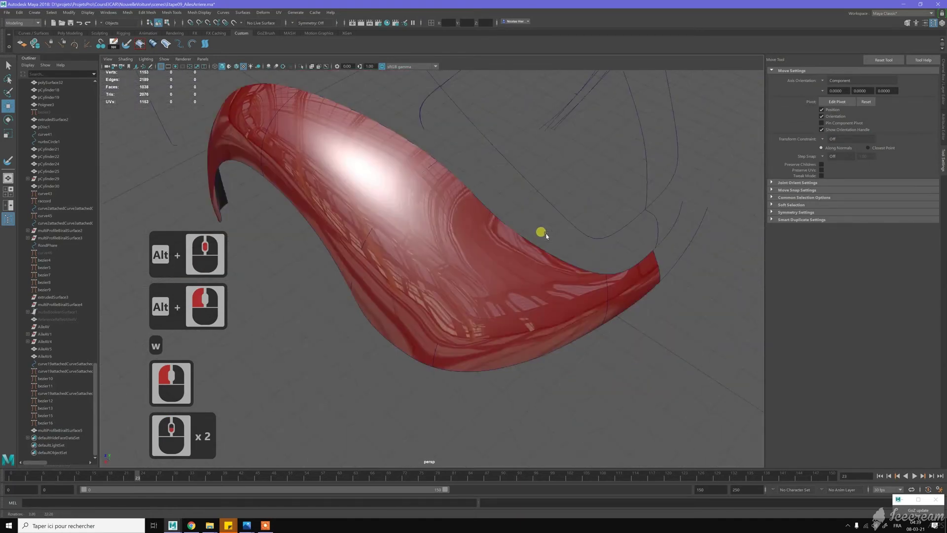
Step: Orbit around the smoothed fender to inspect it from several sides and edge-on
double_click(469, 211)
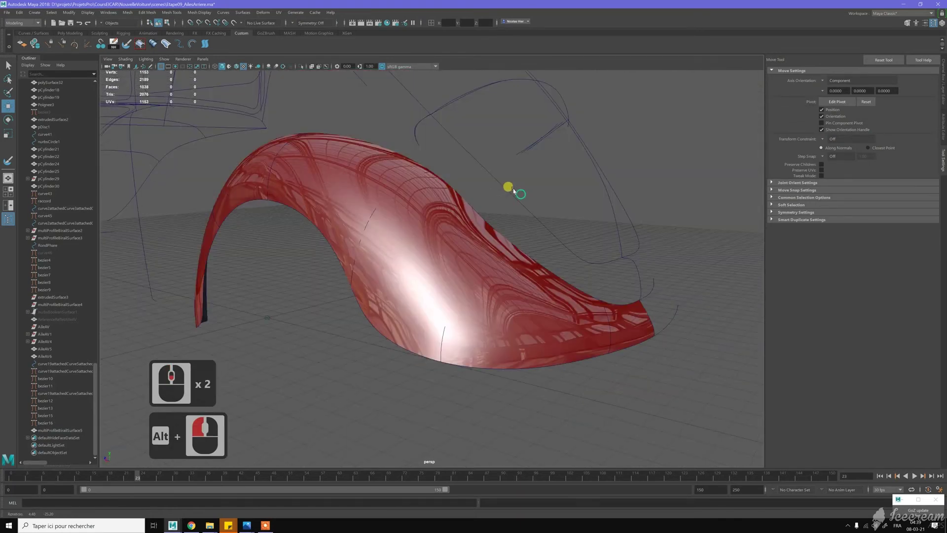
left_click(473, 182)
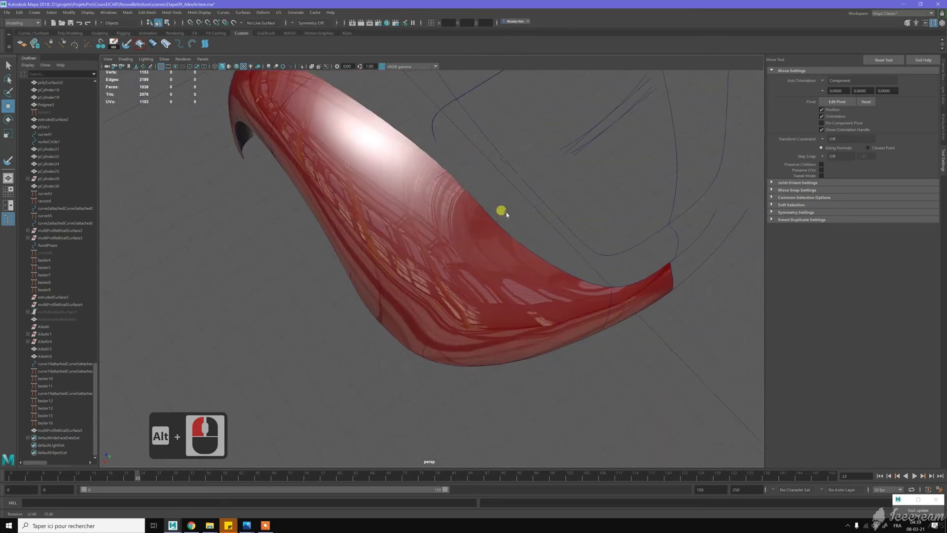
left_click(466, 288)
left_click(438, 320)
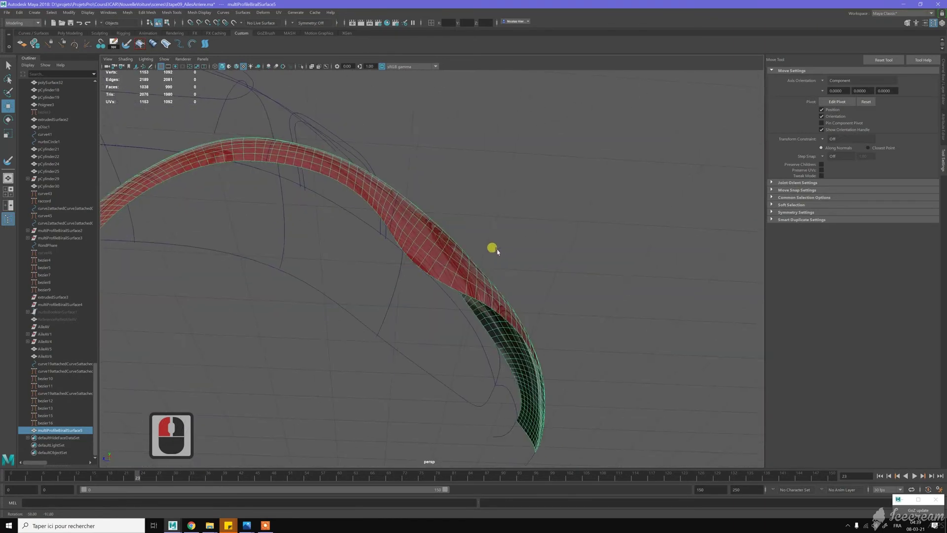
Step: Select the fender, switch to vertex mode and pick a vertex on its upper ridge
left_click(526, 315)
middle_click(530, 323)
right_click(524, 327)
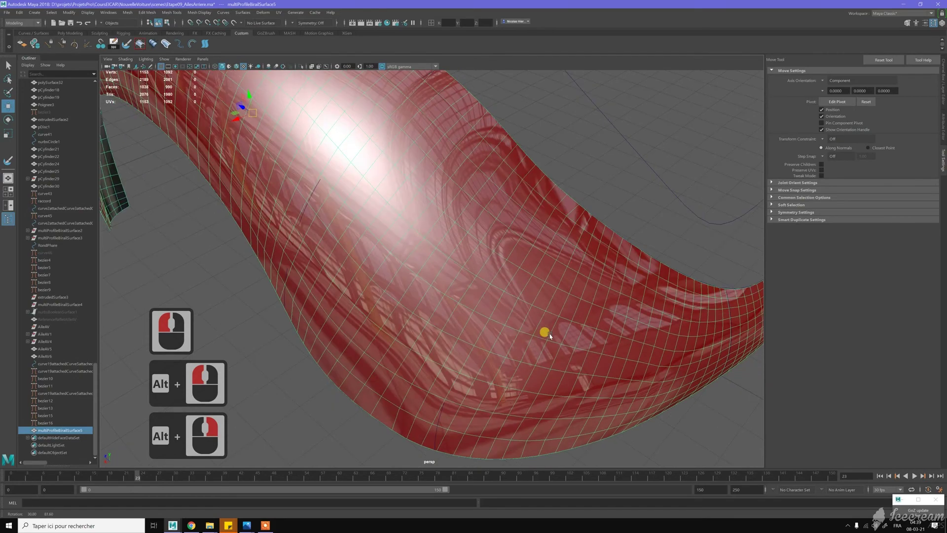
left_click(521, 267)
middle_click(537, 289)
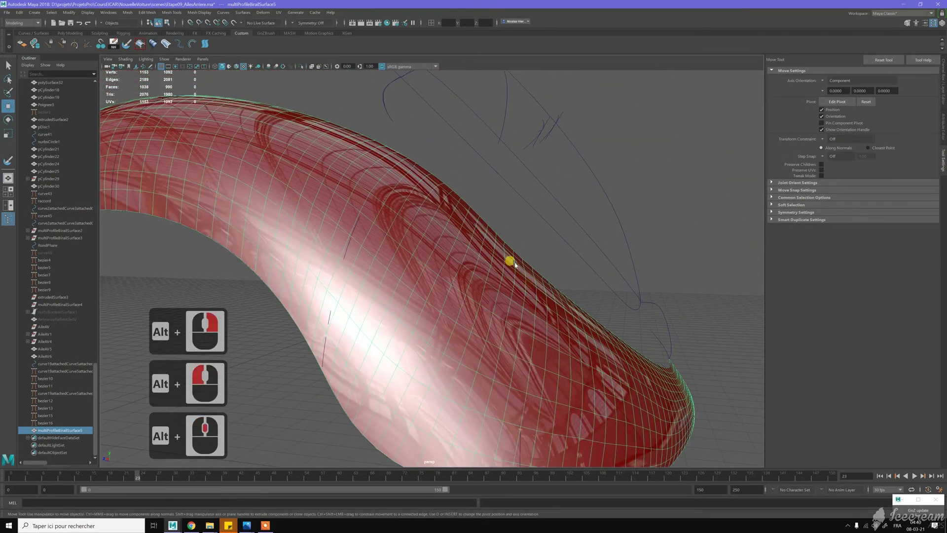
right_click(514, 269)
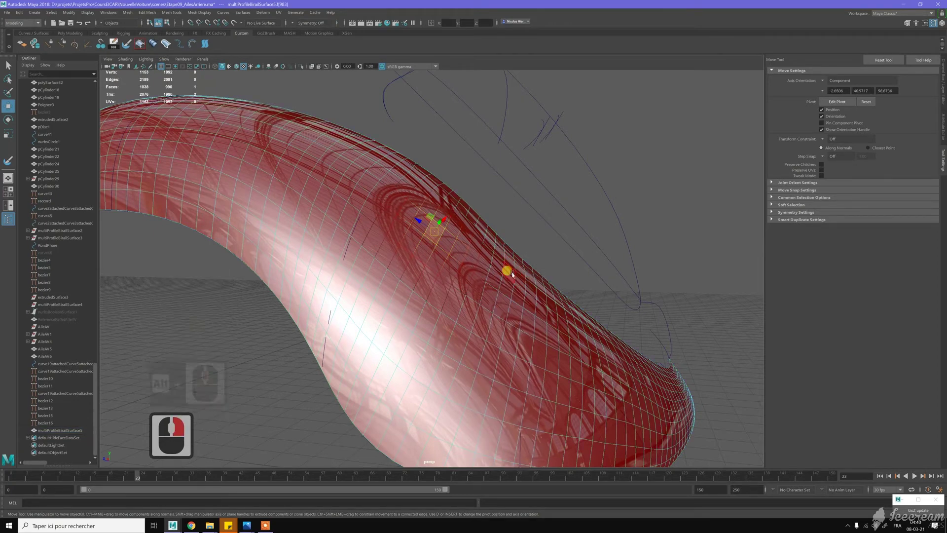
Step: Select an upper-ridge vertex and step the soft-select brush size with repeated B
left_click(516, 275)
key("b")
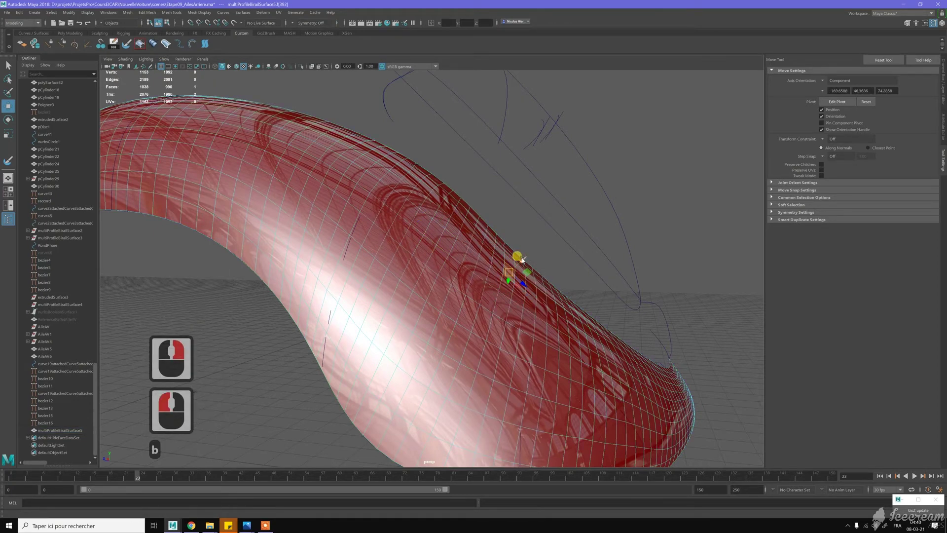
key("b")
key("b")
key("b")
key("b")
key("b")
key("b")
key("b")
key("b")
Step: Move several ridge vertices to soften the crease, undoing one misplaced nudge
left_click(527, 263)
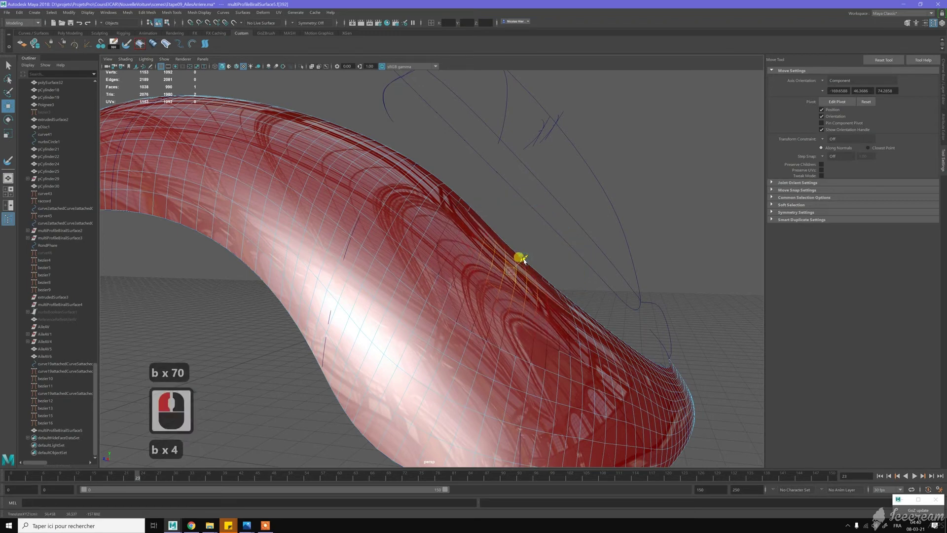
left_click(551, 297)
left_click(558, 303)
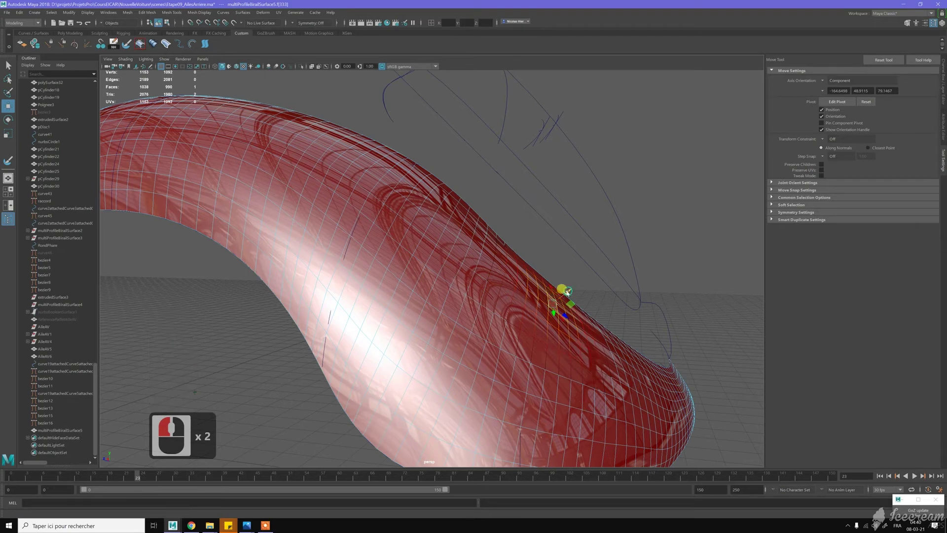
left_click(470, 245)
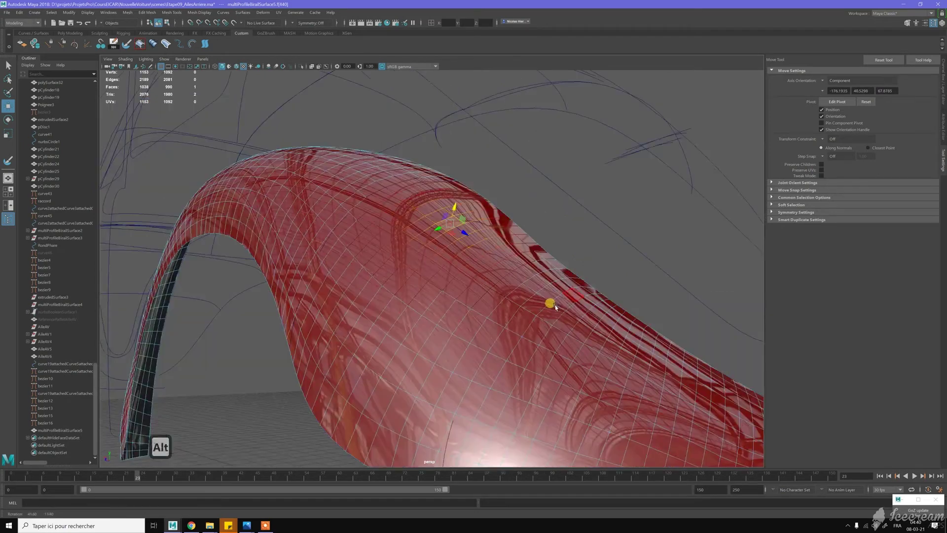
left_click(552, 299)
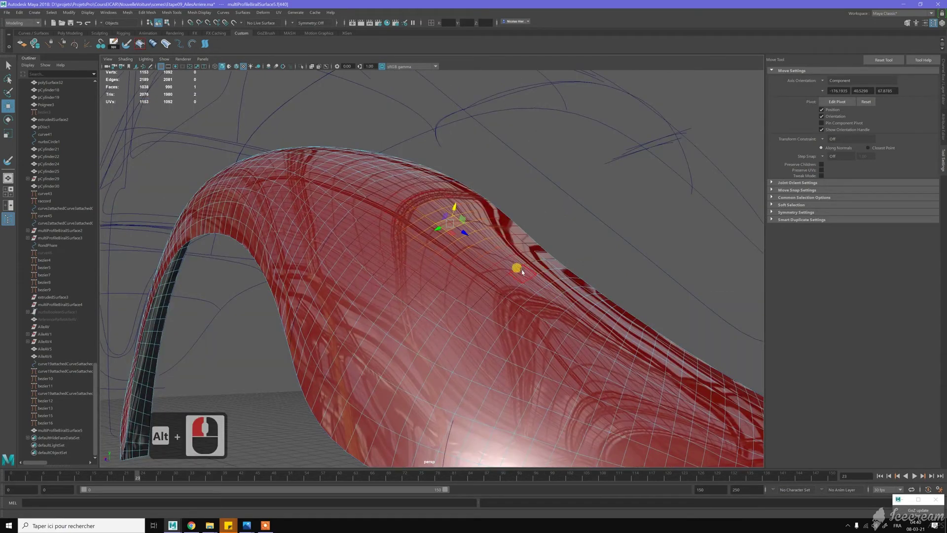
left_click(524, 260)
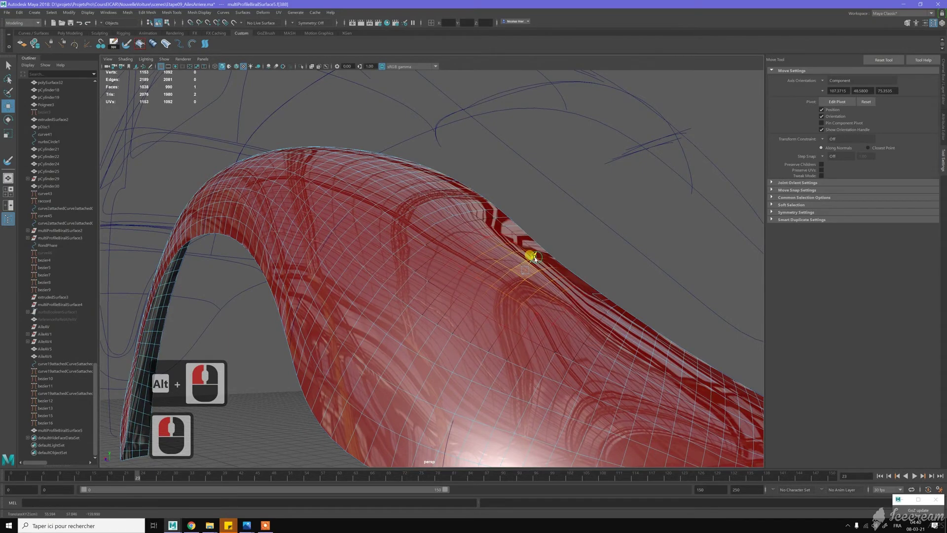
left_click(527, 258)
key("z")
Step: Pull further ridge vertices into an even line and check the profile from new angles
left_click(521, 248)
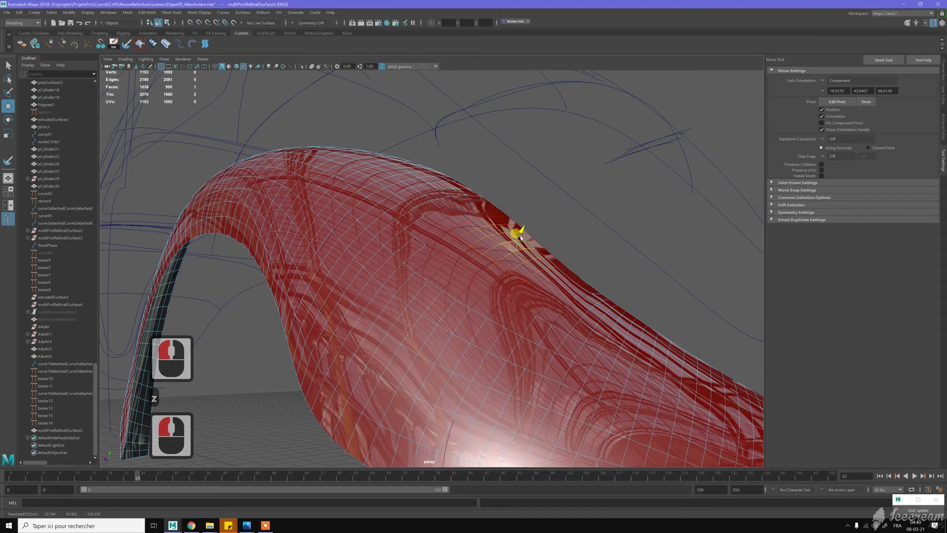
left_click(519, 238)
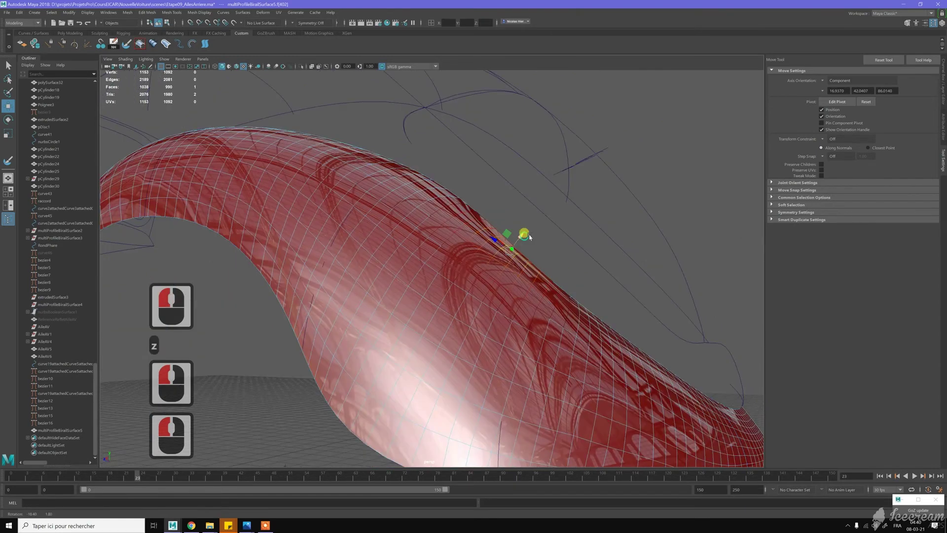
left_click(473, 221)
left_click(474, 212)
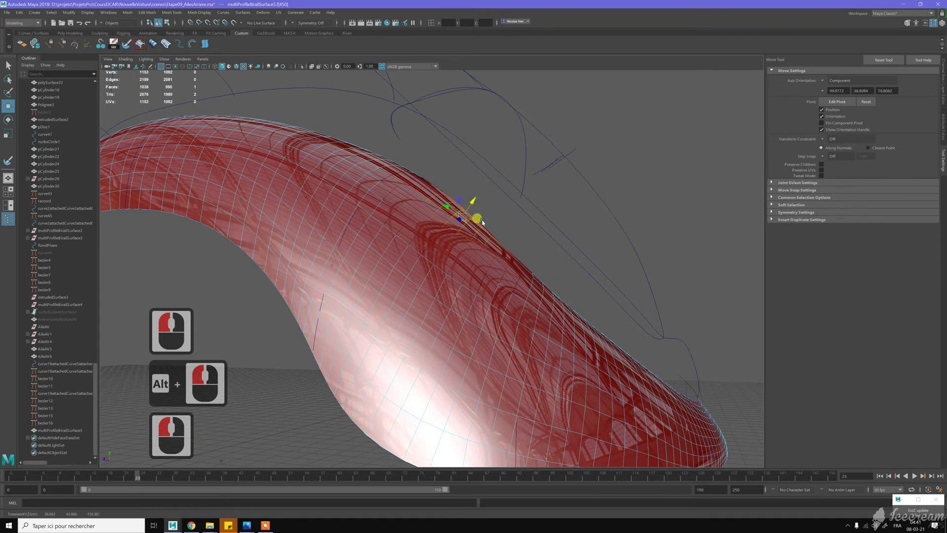
left_click(546, 275)
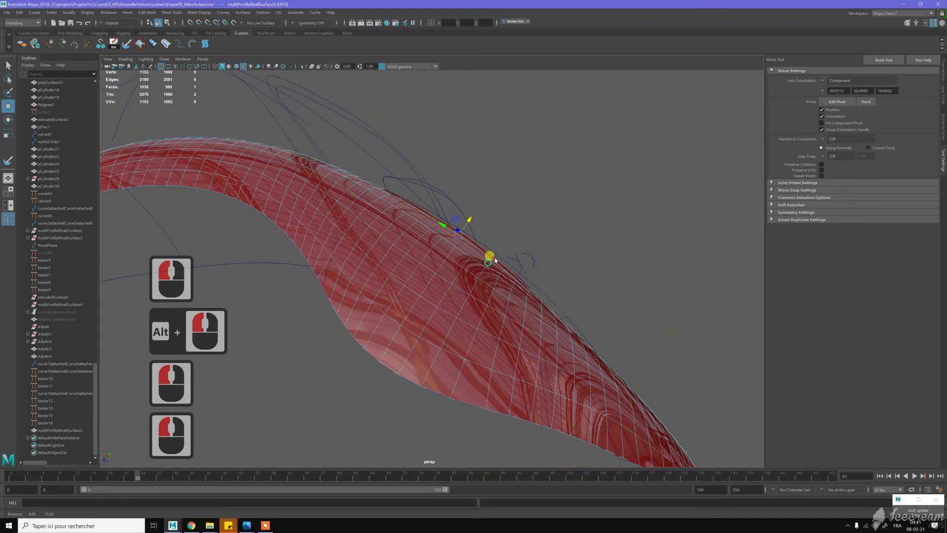
left_click(530, 279)
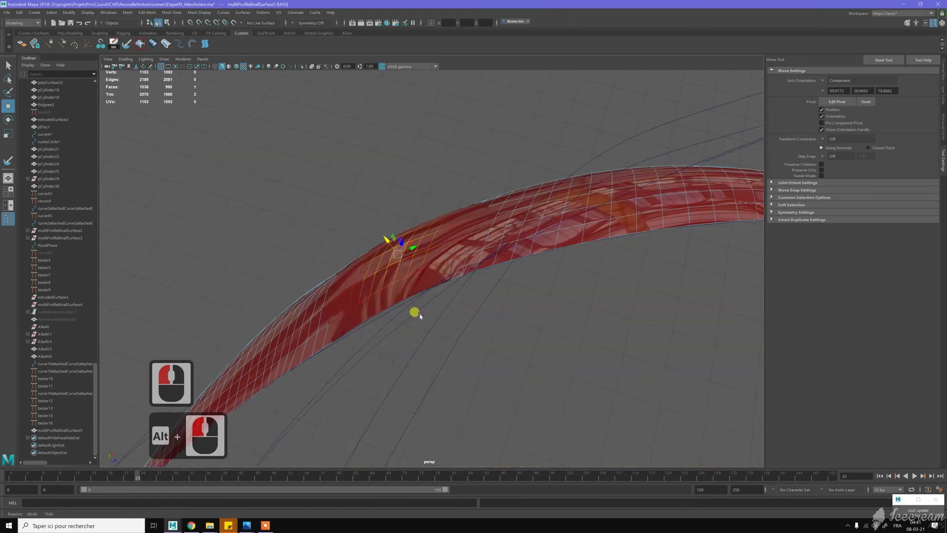
Step: Straighten the narrow strip's edge by moving its vertices with the Move tool
double_click(483, 274)
middle_click(584, 279)
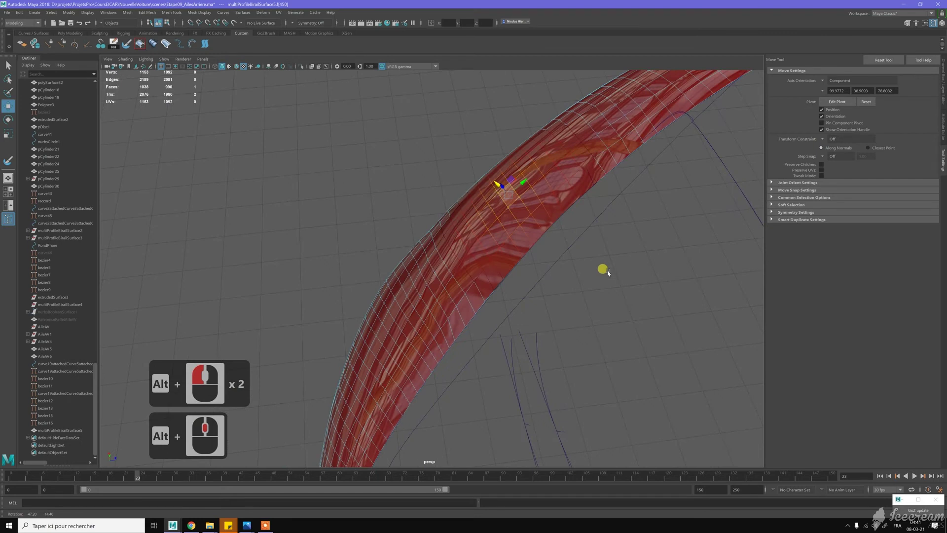
left_click(507, 259)
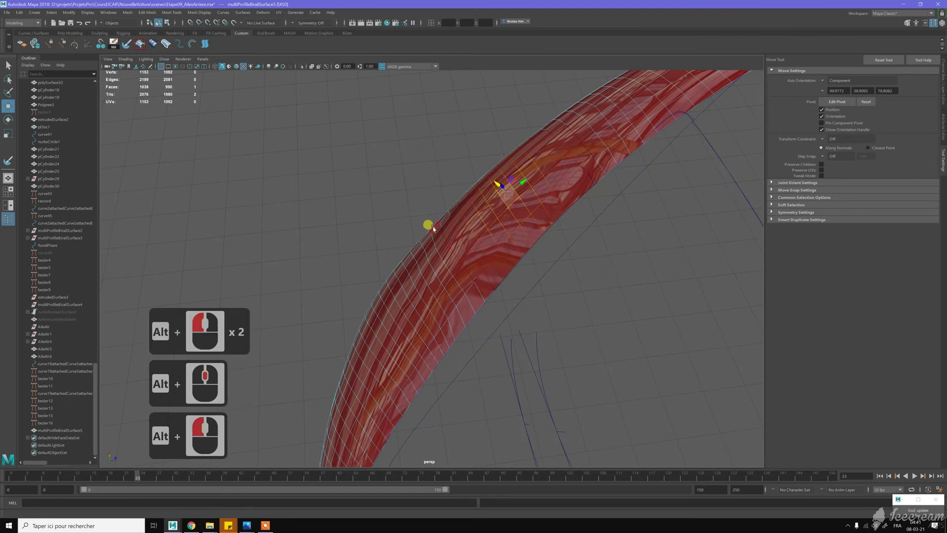
left_click(424, 225)
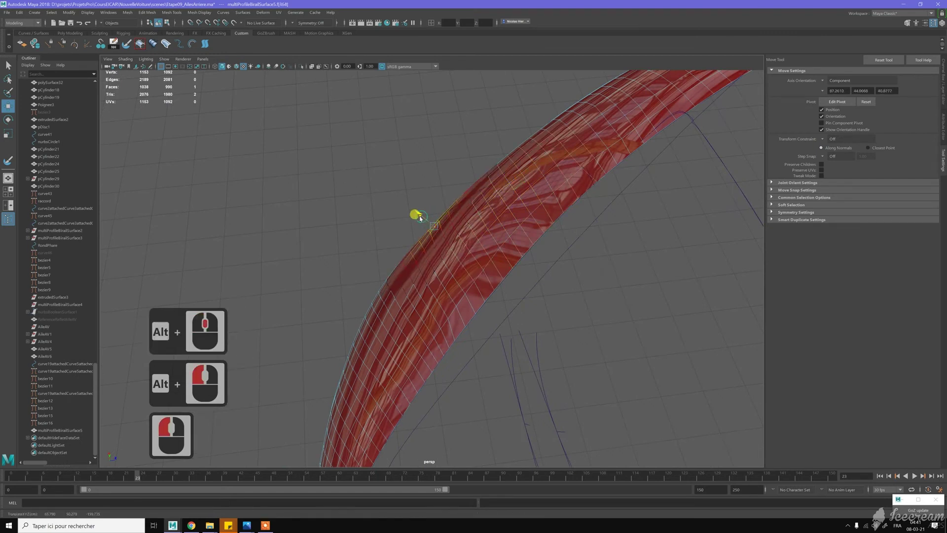
double_click(473, 223)
left_click(507, 219)
left_click(460, 311)
key("w")
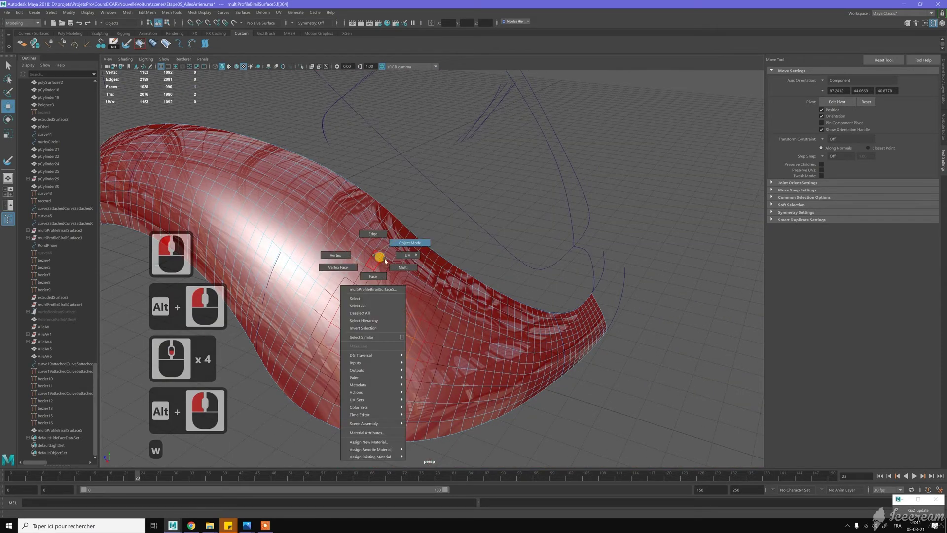
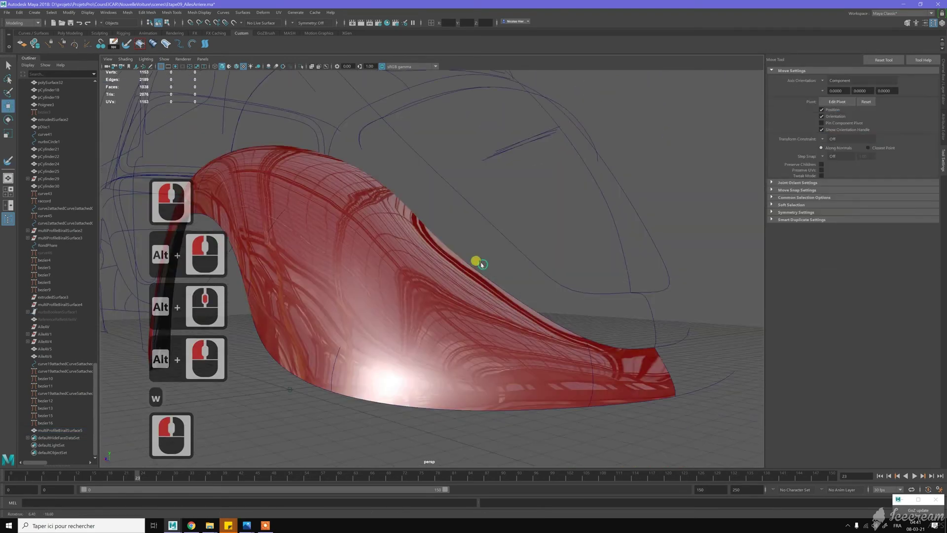
Step: Switch to Object Mode via the marking menu and select multiProfileBirailSurface5 as a whole
left_click(473, 397)
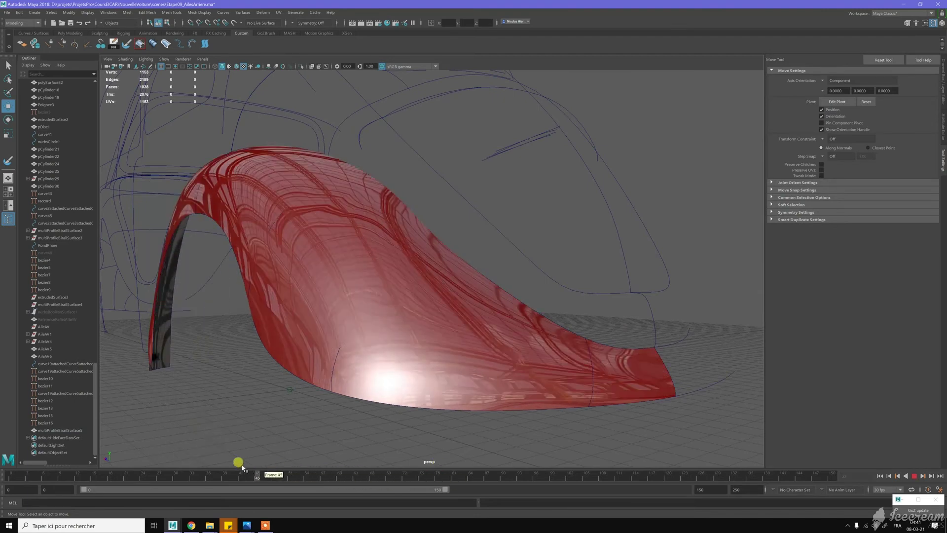
left_click(314, 378)
left_click(435, 358)
right_click(373, 248)
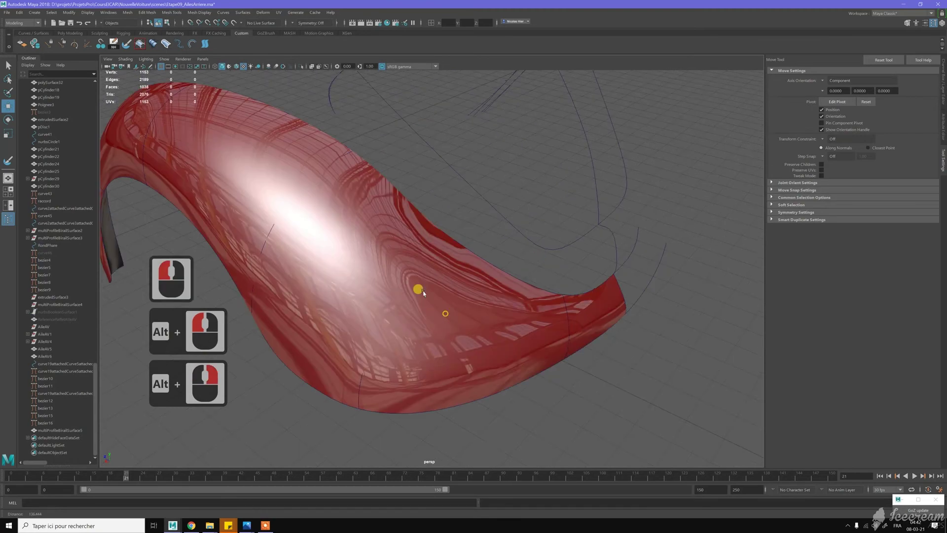
left_click(412, 270)
right_click(412, 270)
left_click(406, 265)
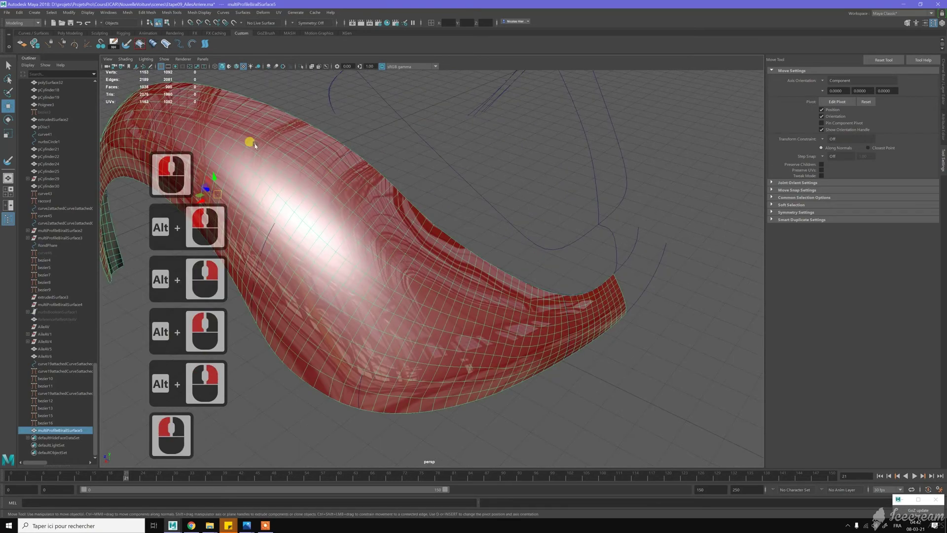
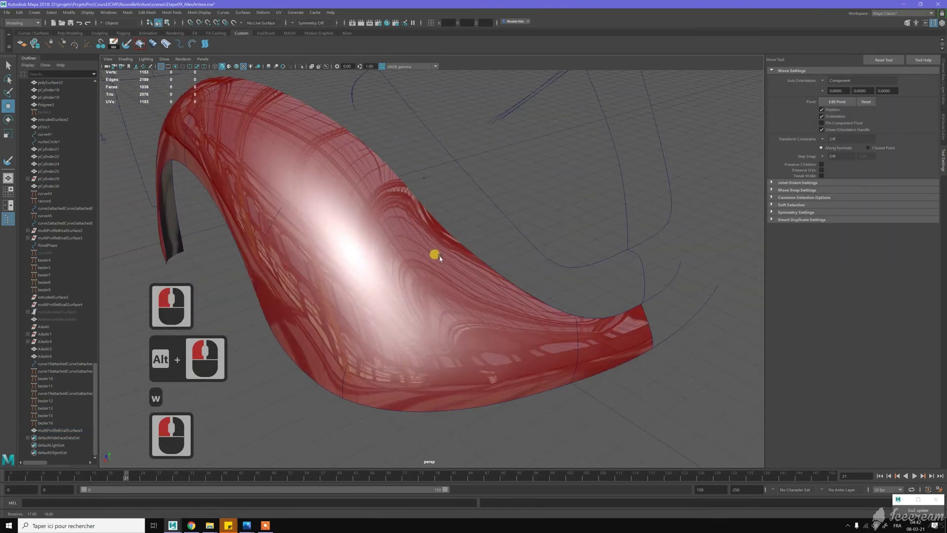
double_click(447, 251)
left_click(422, 262)
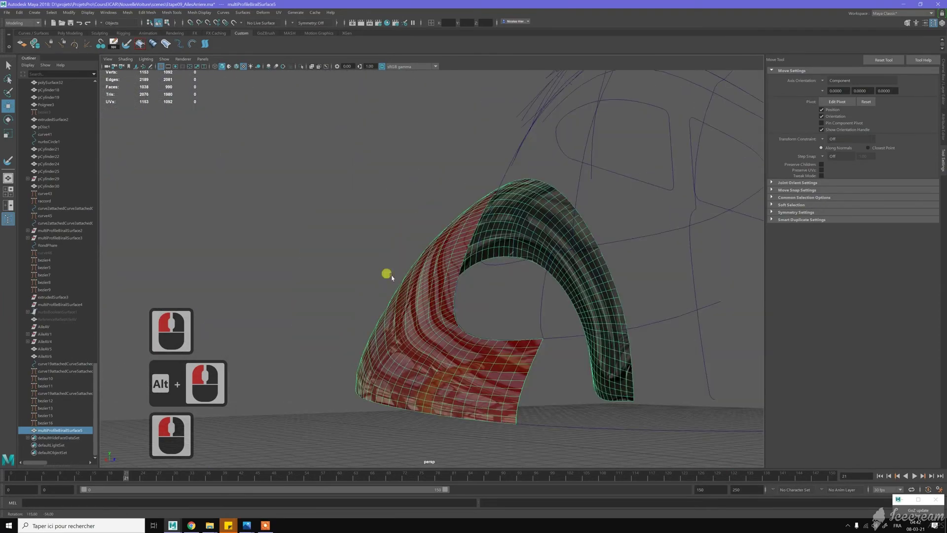
left_click(494, 246)
left_click(498, 288)
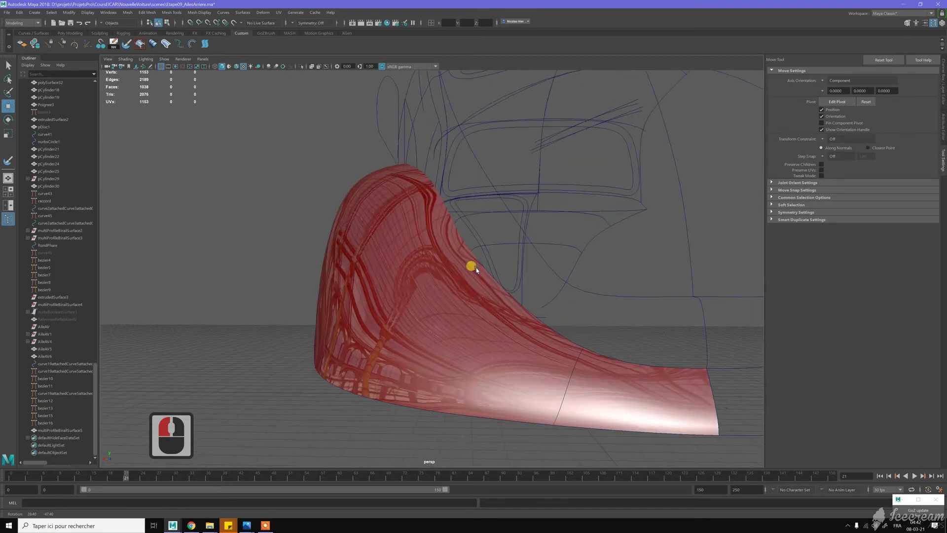
left_click(457, 289)
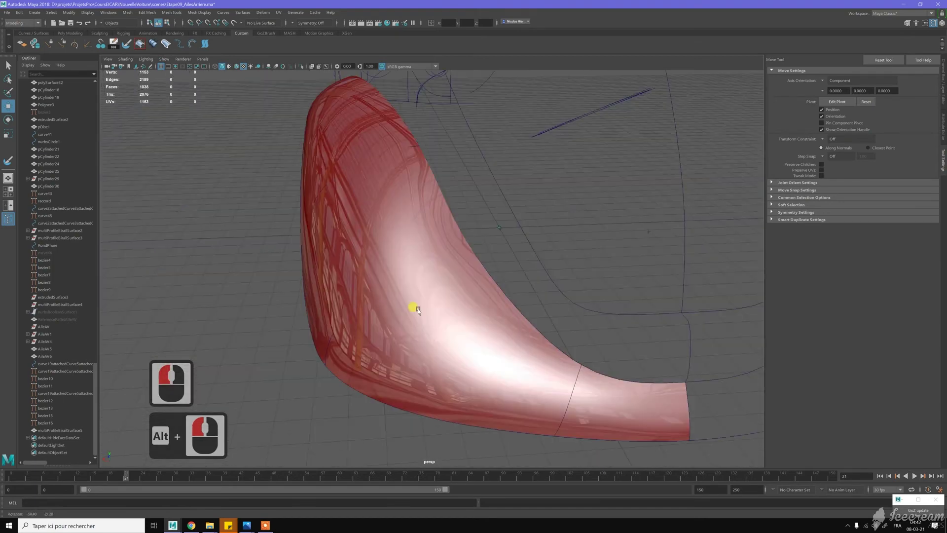
double_click(402, 276)
left_click(408, 245)
middle_click(397, 293)
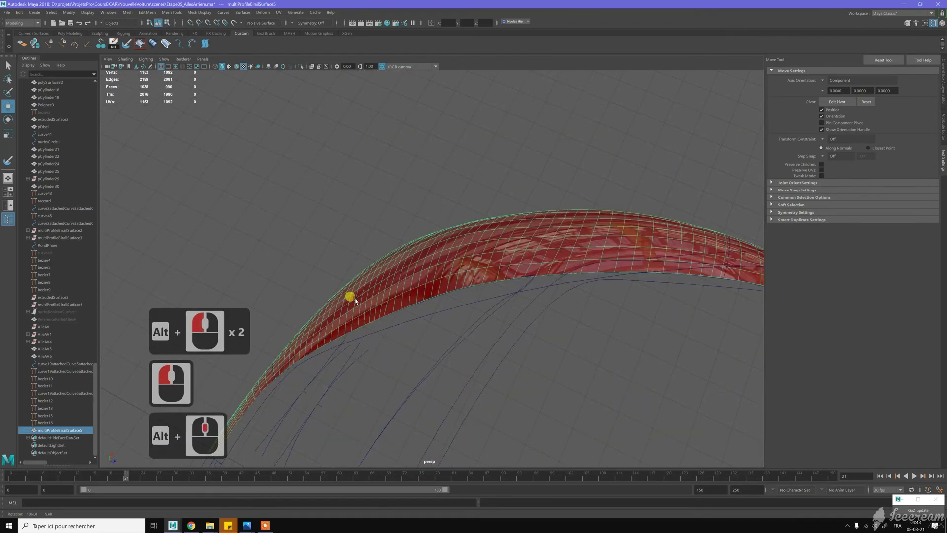
Step: Enter face mode, pick faces on the fender's upper edge and push them to reshape it
double_click(569, 207)
right_click(546, 211)
left_click(541, 207)
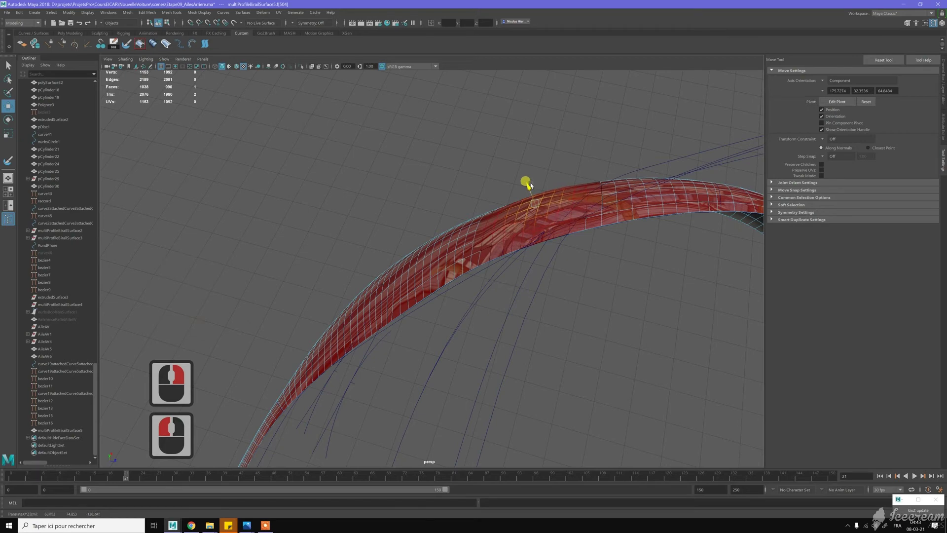
left_click(529, 190)
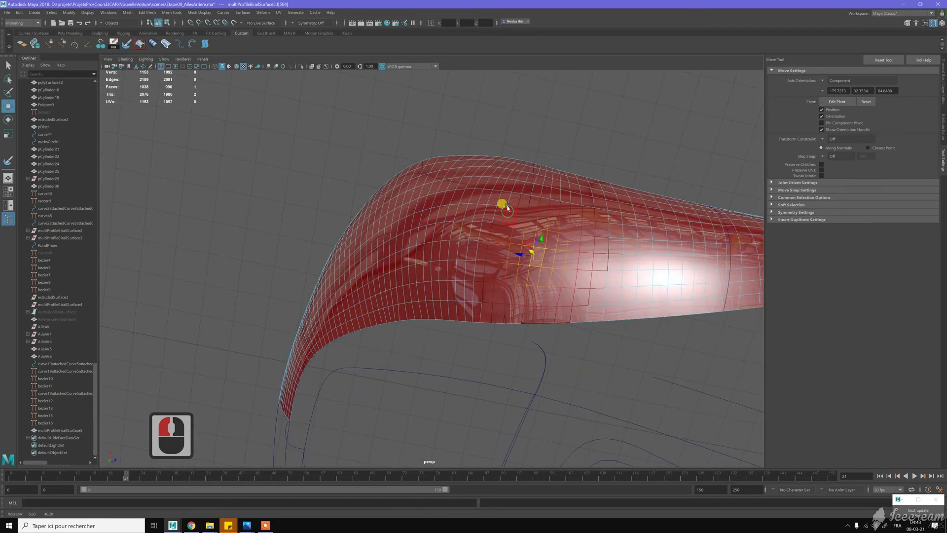
right_click(512, 203)
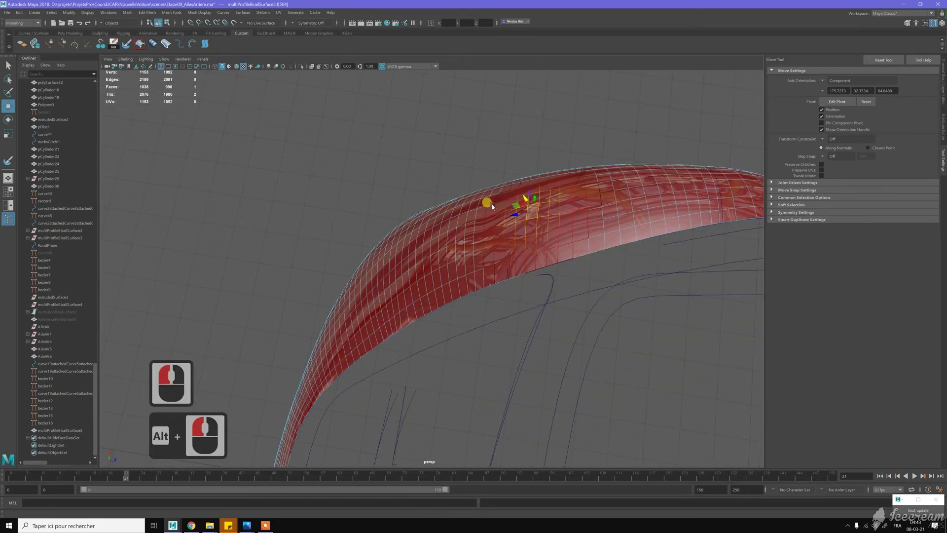
right_click(455, 210)
left_click(494, 289)
middle_click(493, 289)
right_click(508, 284)
left_click(508, 284)
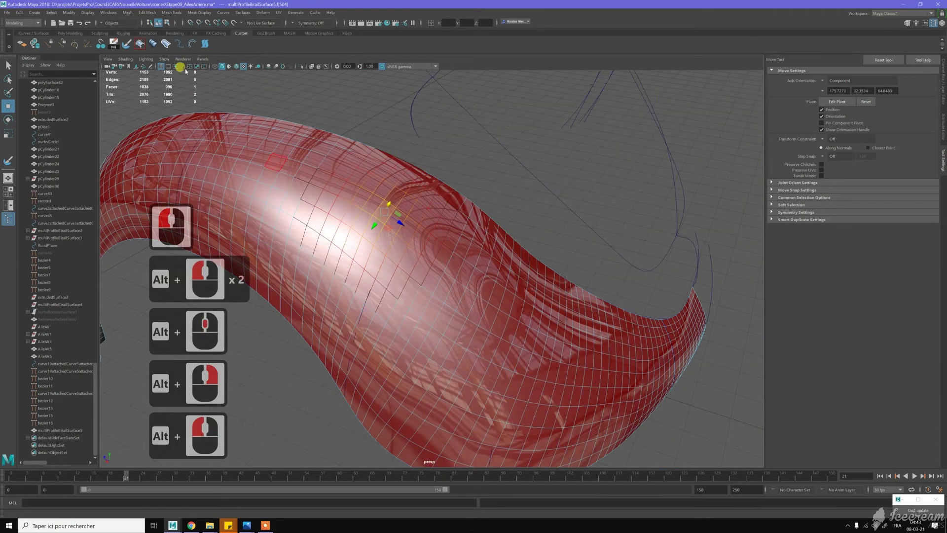
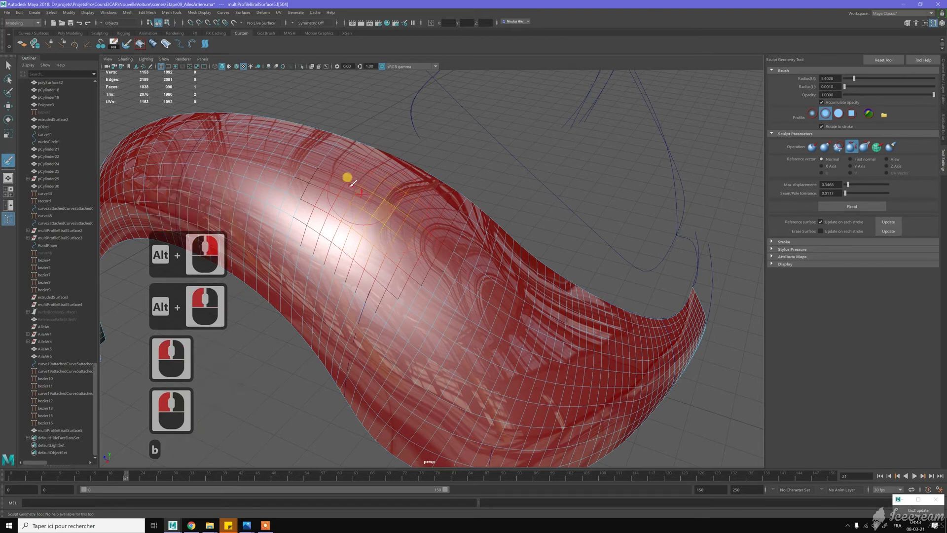
Step: Return to the Move tool, then start the Sculpt Geometry Tool with the Smooth operation
key("b")
double_click(401, 226)
key("w")
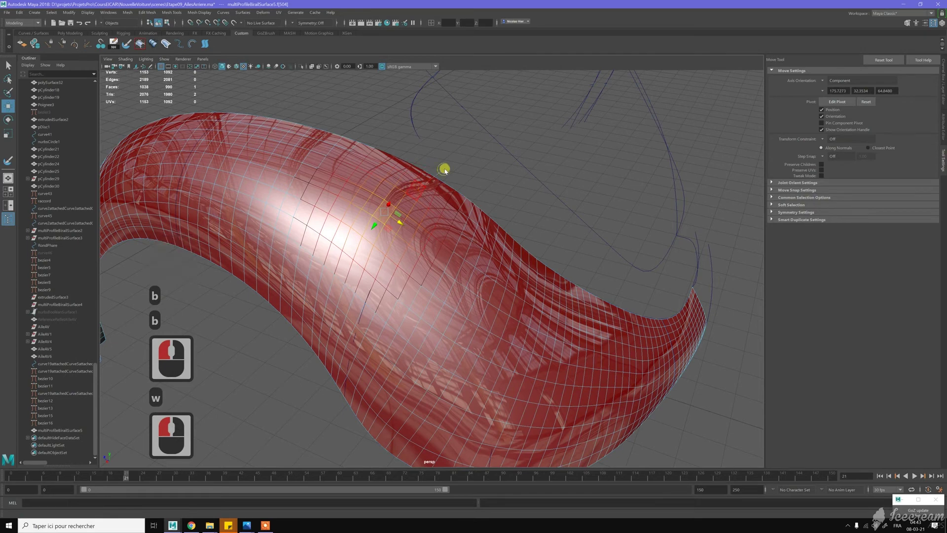
right_click(466, 163)
left_click(412, 210)
left_click(237, 99)
left_click(339, 190)
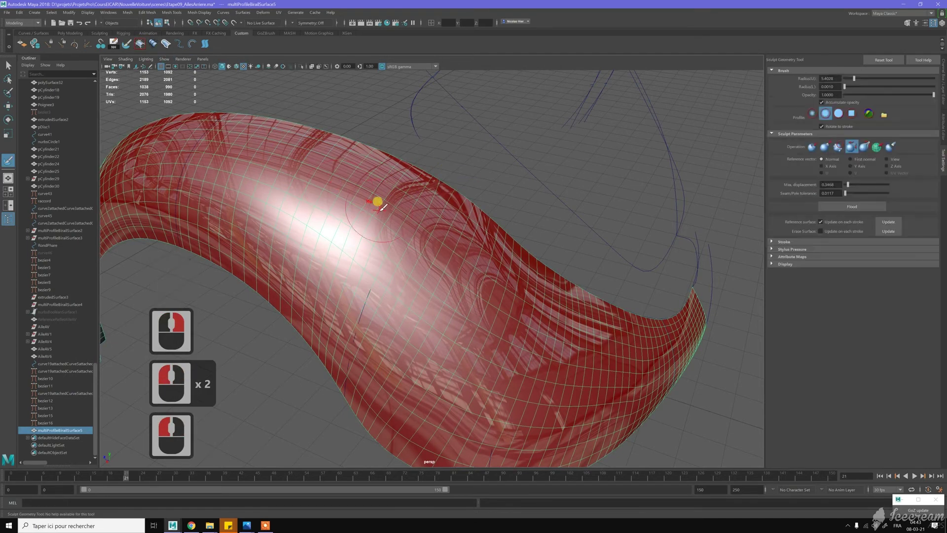
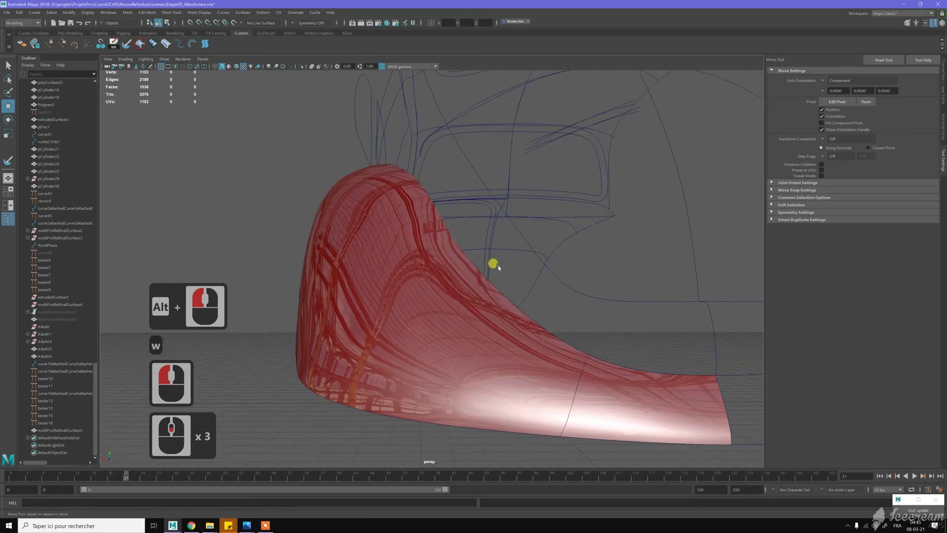
Step: Reselect the smoothed fender surface and change its selection mode from the marking menu
middle_click(448, 217)
left_click(448, 217)
left_click(413, 193)
right_click(398, 190)
left_click(456, 186)
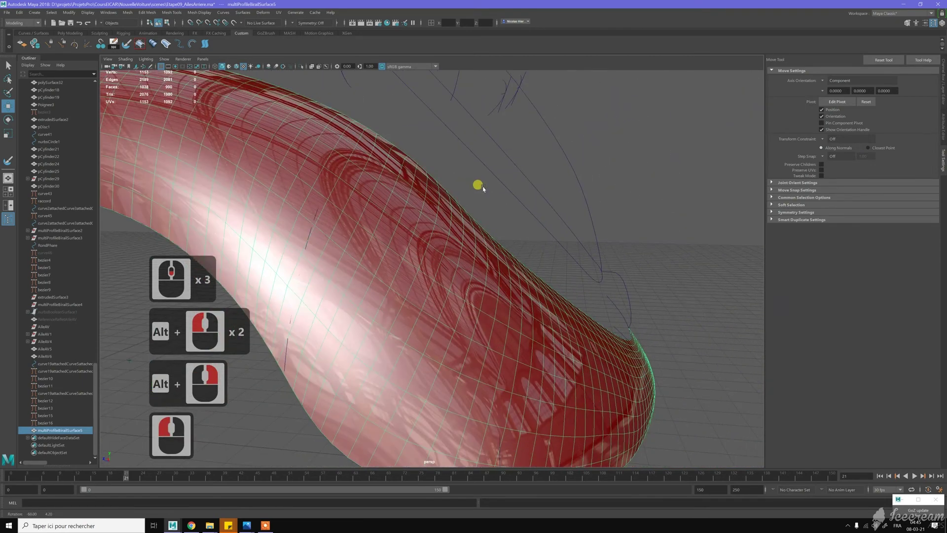
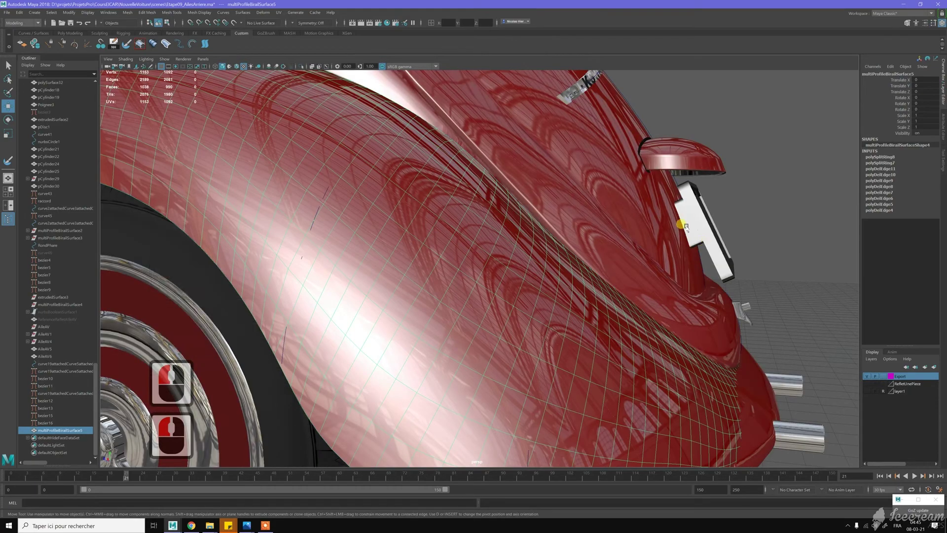
Step: Enter face mode, adjust the soft-select size and pick fender faces near the body seam
left_click(504, 203)
left_click(553, 215)
double_click(617, 235)
middle_click(624, 280)
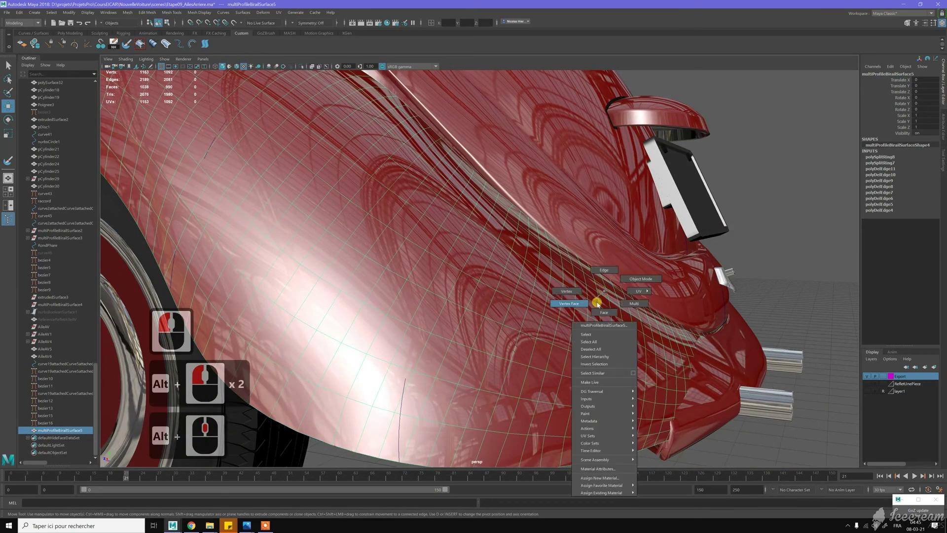
right_click(590, 288)
right_click(593, 257)
key("b")
key("b")
key("b")
type("bbb")
right_click(606, 245)
left_click(606, 245)
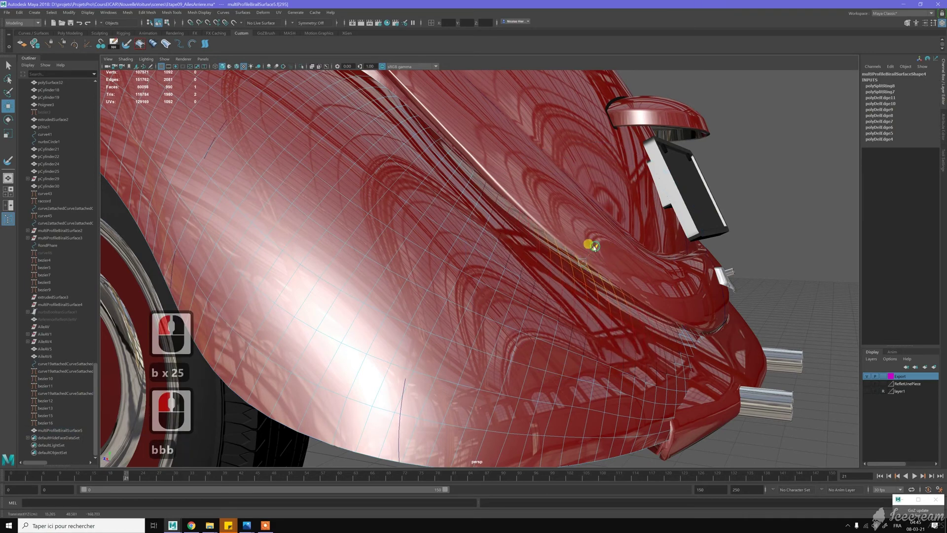
Step: Select successive patches of faces down and along the fender/body seam
left_click(575, 309)
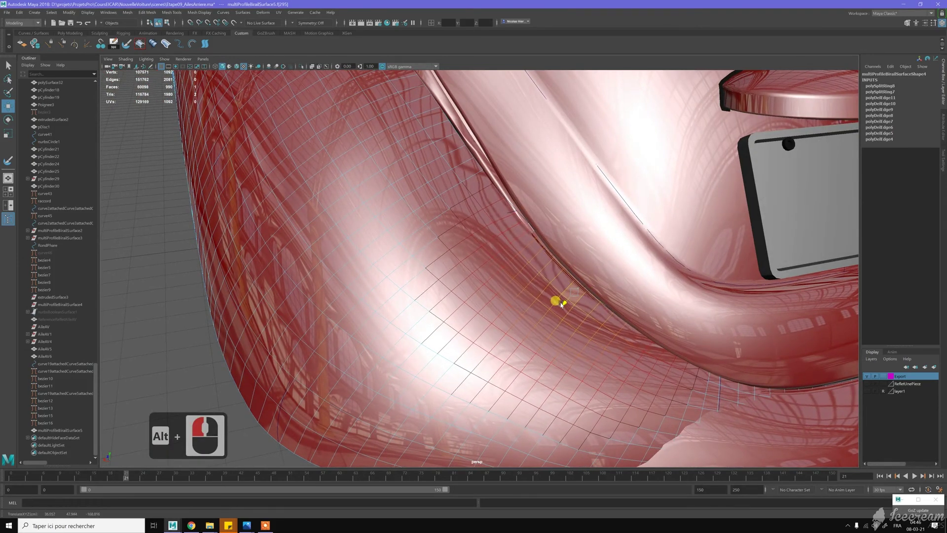
left_click(608, 326)
left_click(697, 385)
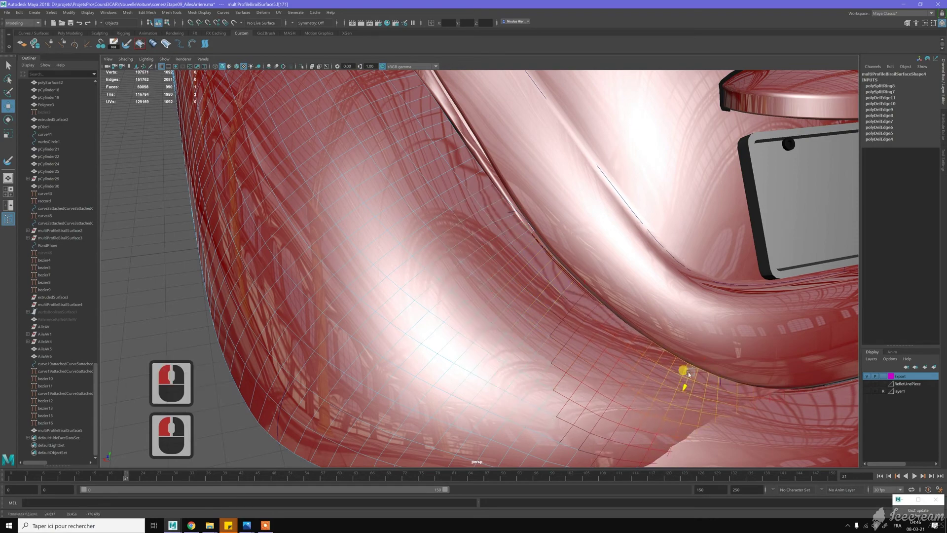
left_click(715, 343)
left_click(716, 320)
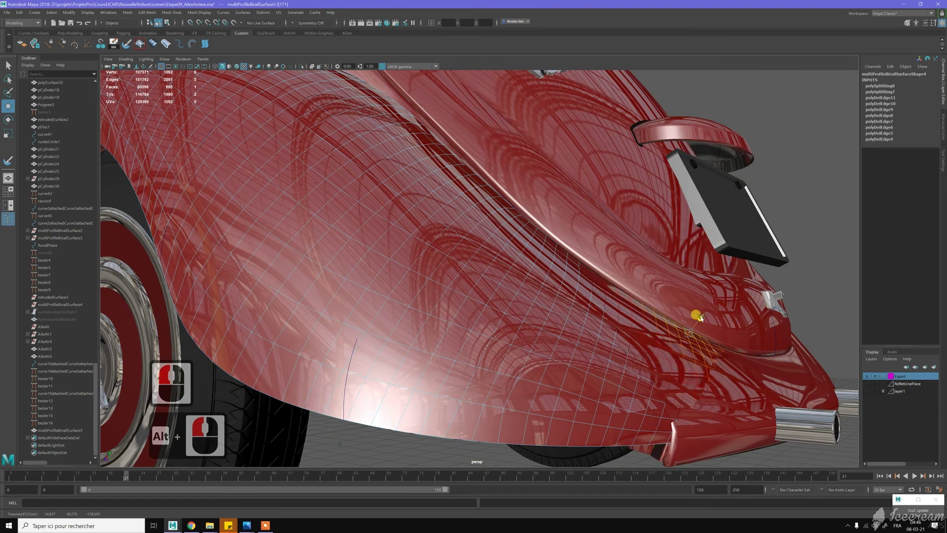
left_click(599, 286)
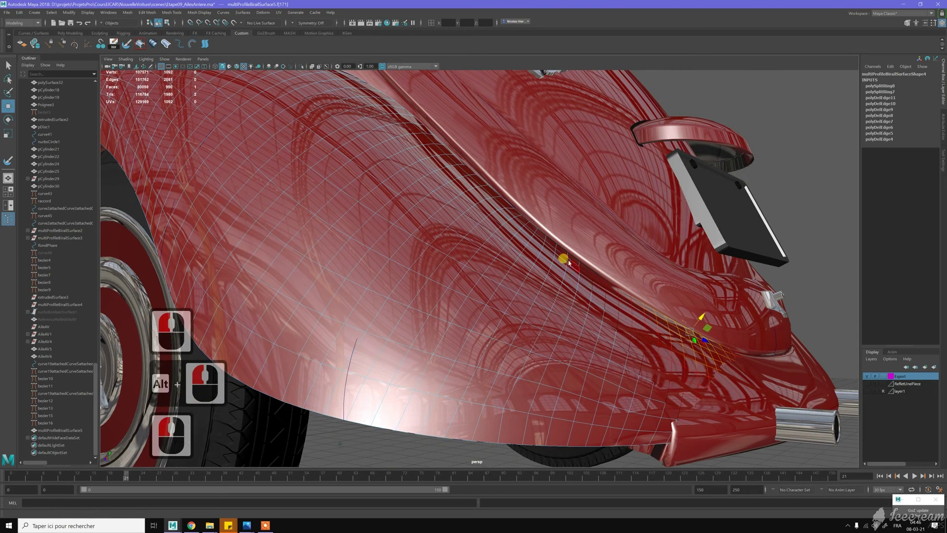
left_click(585, 256)
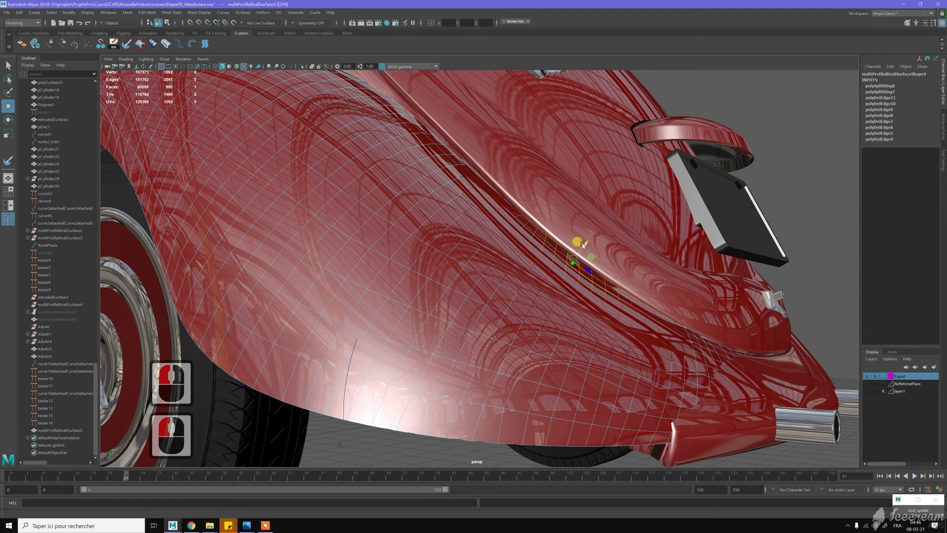
left_click(540, 212)
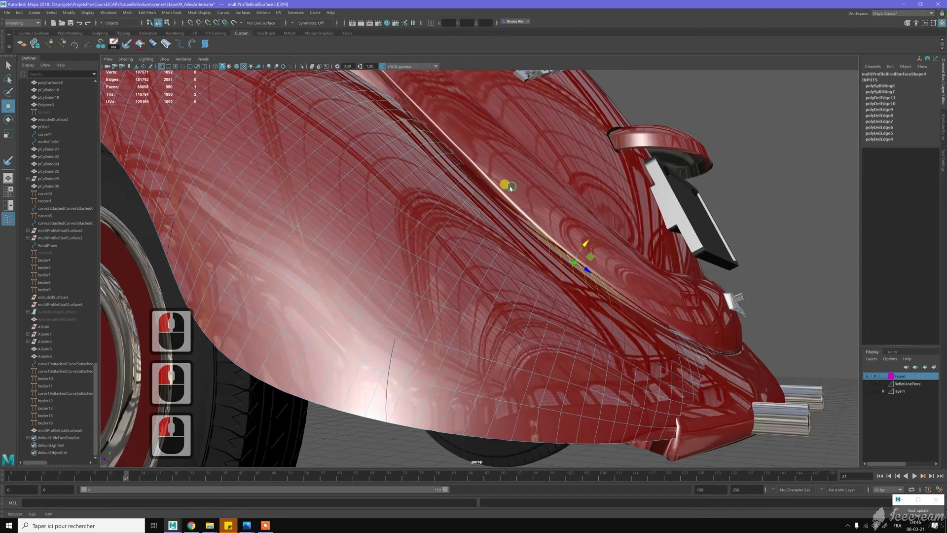
Step: Select faces at the top of the seam and nudge them toward the Beetle body
left_click(474, 176)
double_click(476, 160)
right_click(476, 160)
left_click(433, 124)
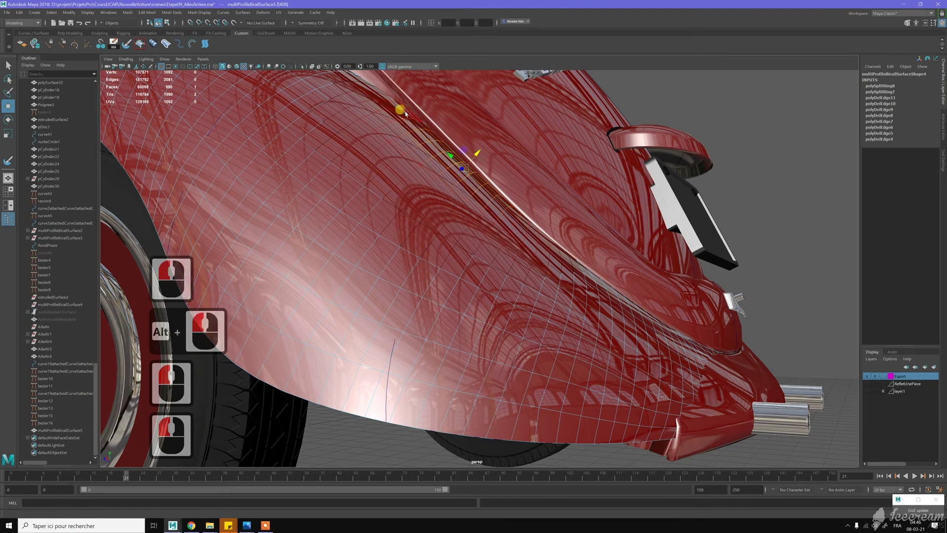
left_click(422, 95)
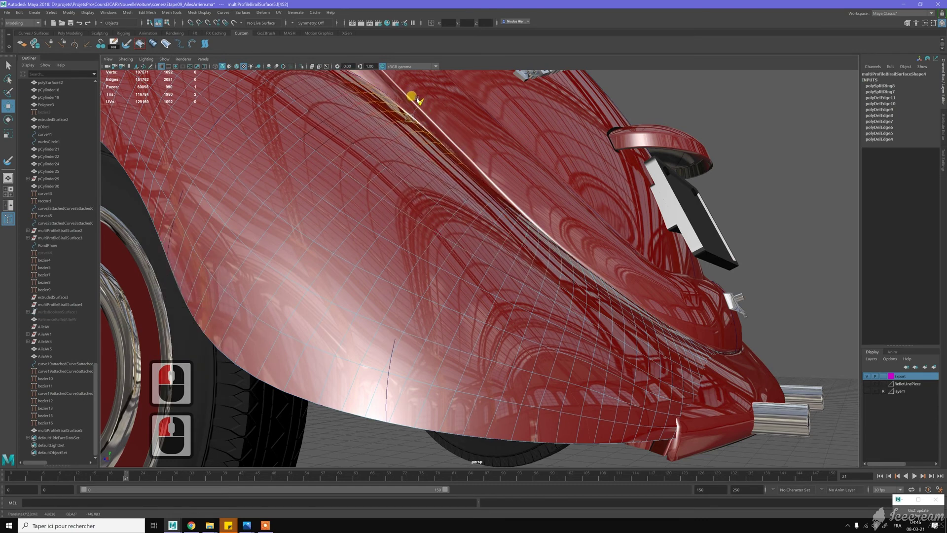
left_click(421, 101)
left_click(465, 143)
middle_click(547, 208)
left_click(535, 213)
double_click(517, 217)
left_click(527, 201)
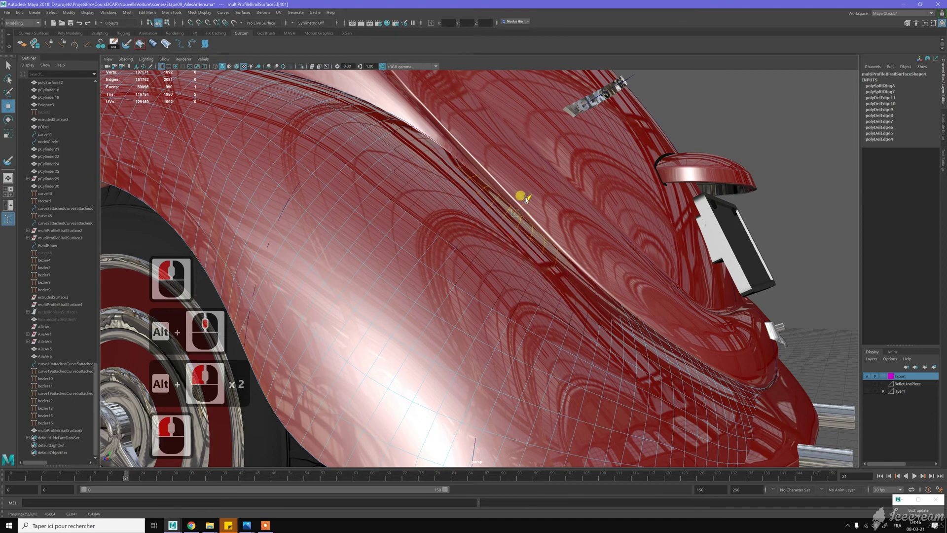
Step: Pick seam faces and vertices on the fender and bring up the soft-move options
left_click(556, 239)
left_click(588, 245)
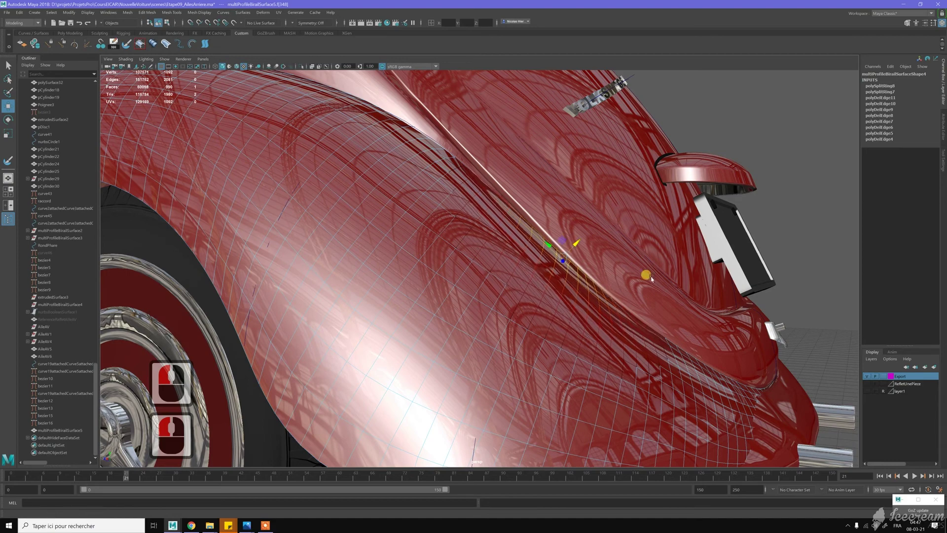
left_click(648, 311)
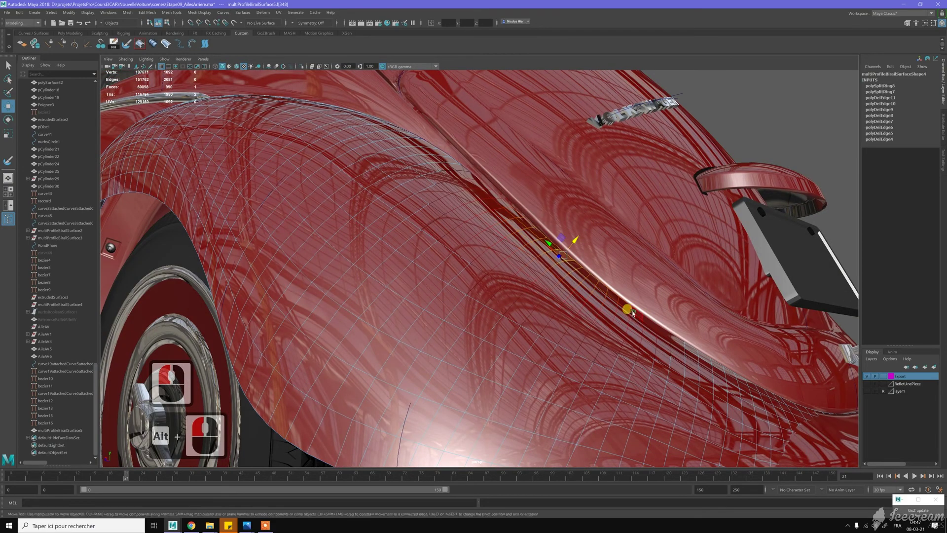
left_click(644, 297)
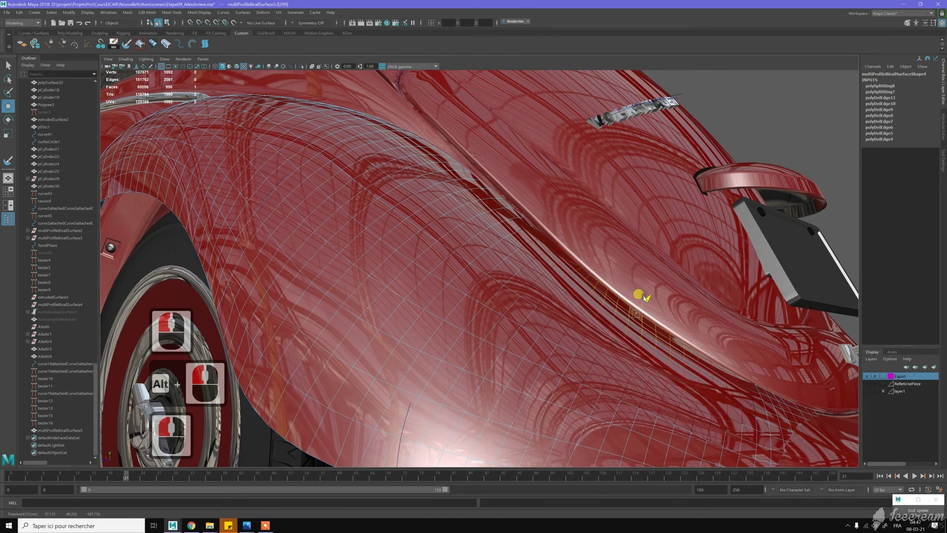
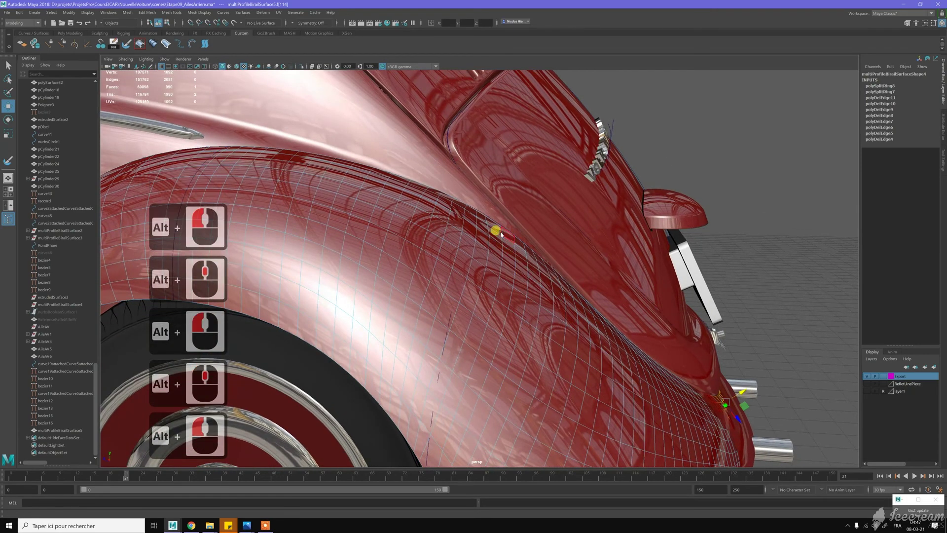
left_click(511, 225)
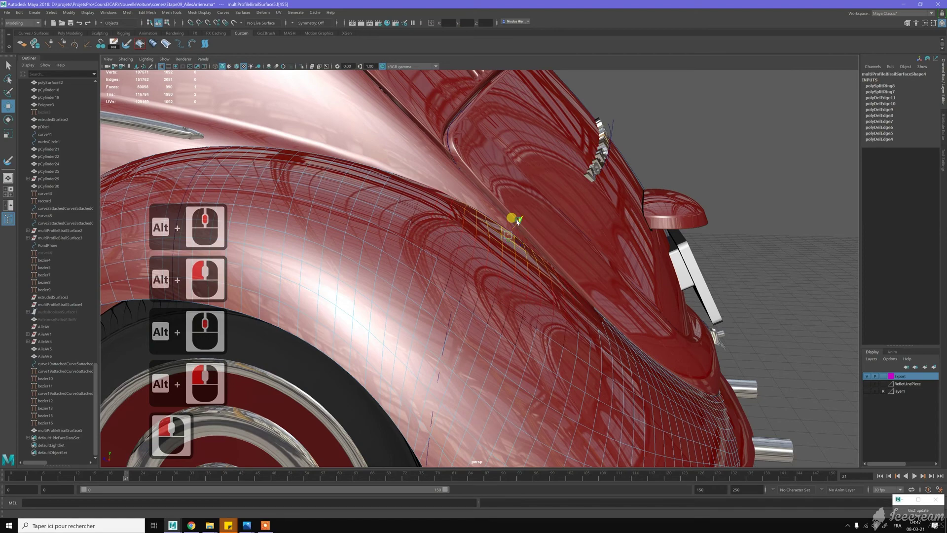
left_click(534, 236)
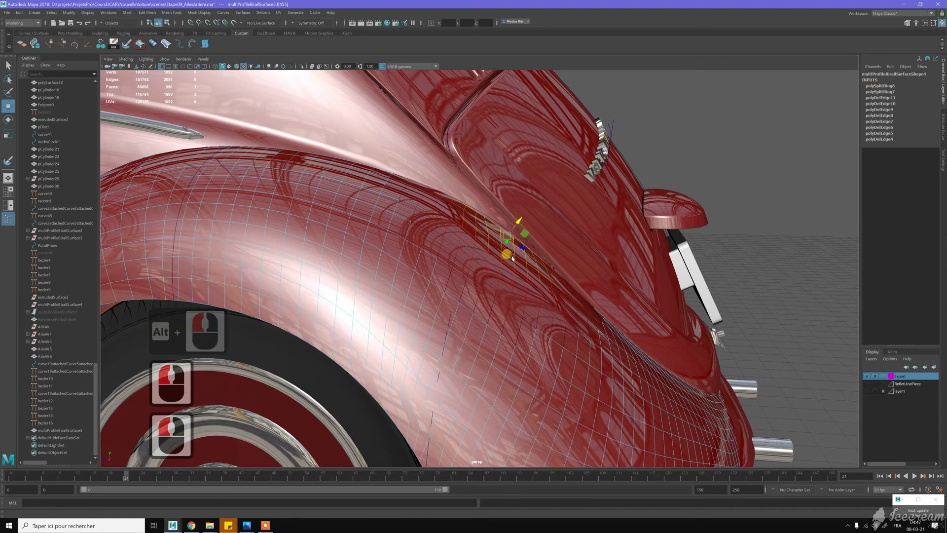
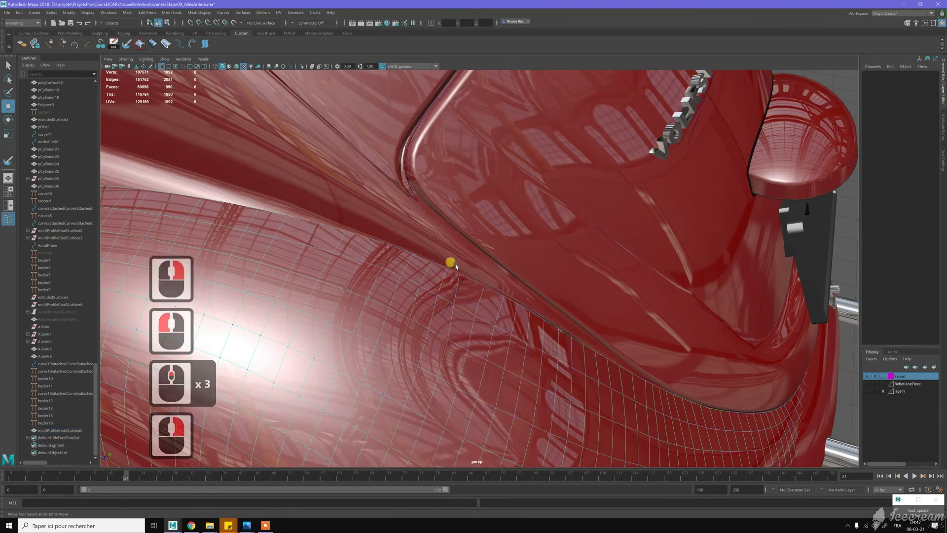
left_click(467, 283)
key("b")
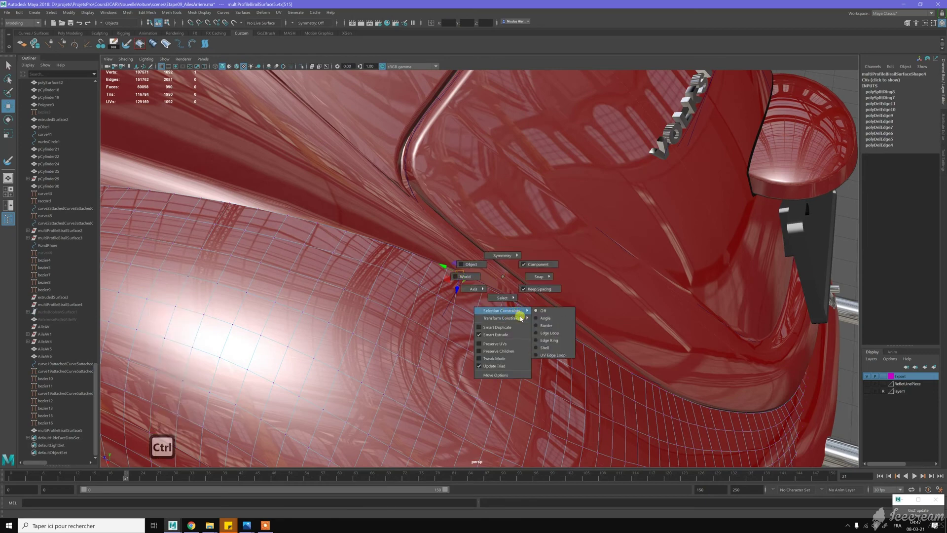
Step: Select seam vertices one by one and drag them onto the Beetle body
right_click(519, 299)
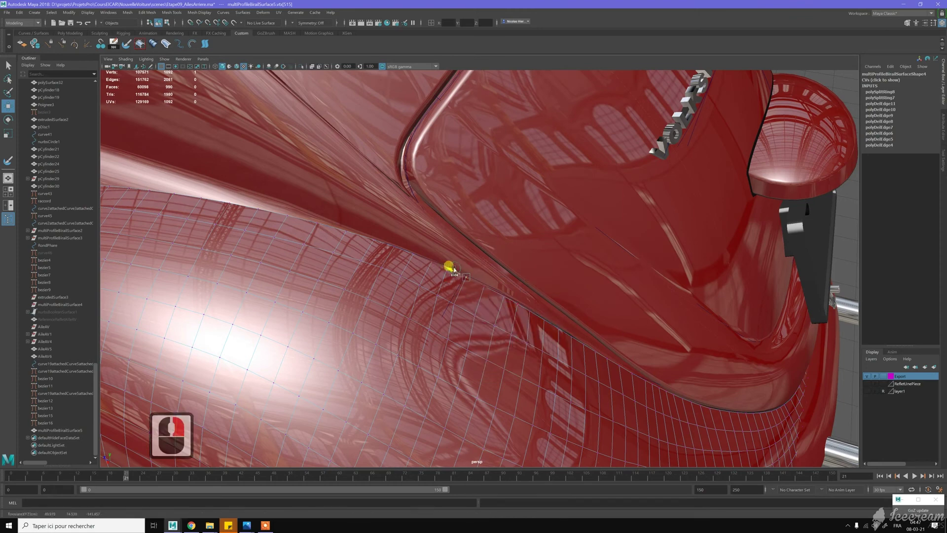
left_click(448, 268)
left_click(450, 273)
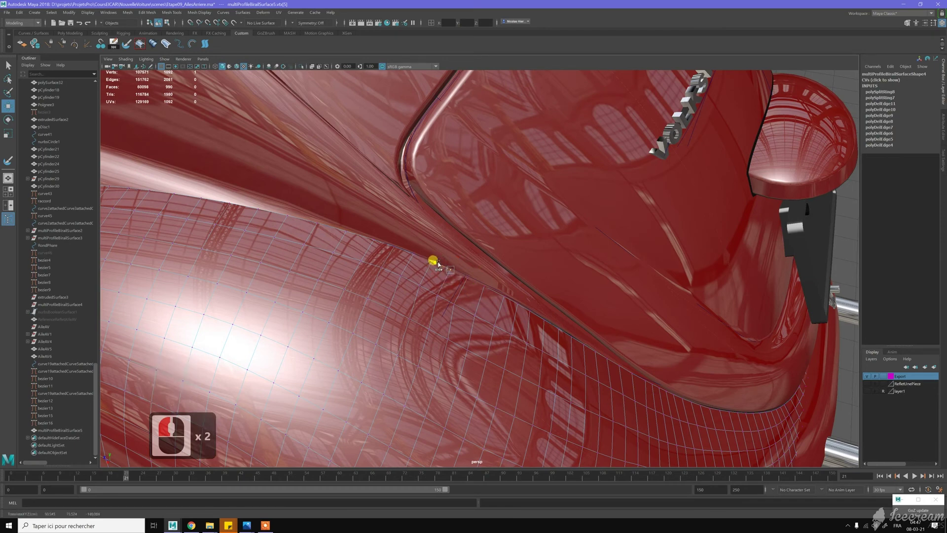
left_click(424, 254)
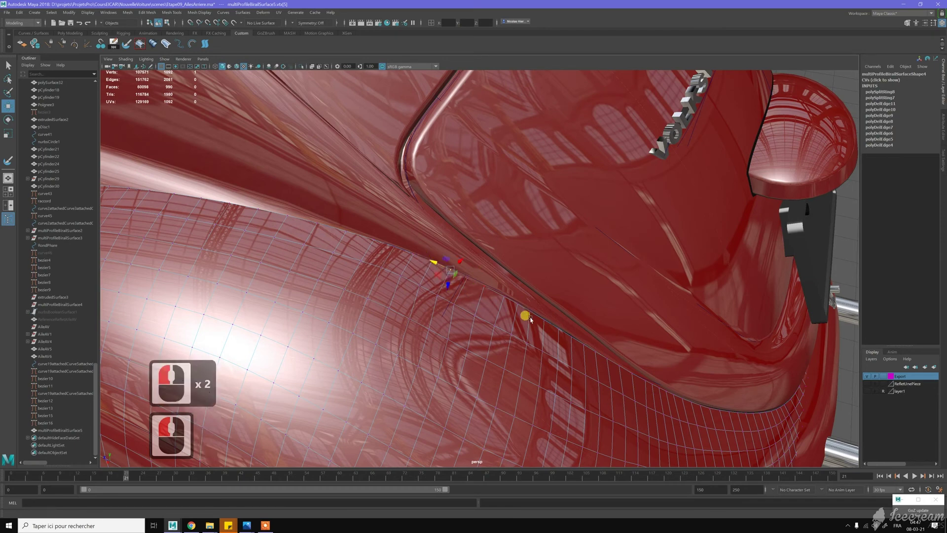
middle_click(432, 284)
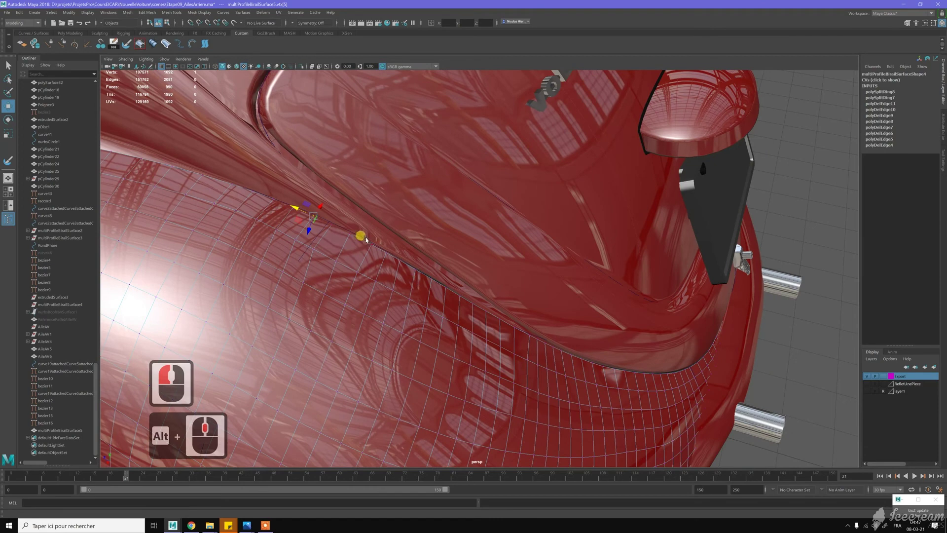
left_click(409, 276)
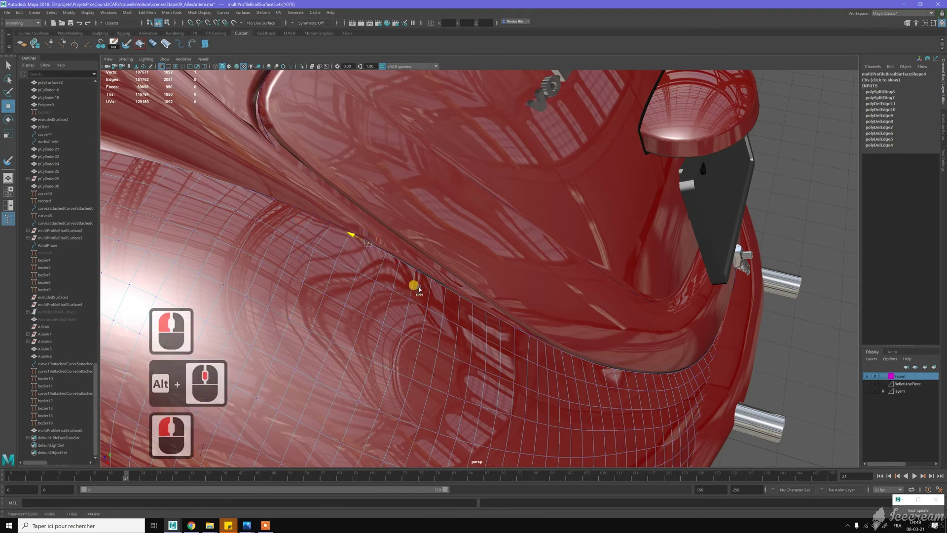
middle_click(485, 310)
middle_click(438, 292)
left_click(447, 301)
Step: Nudge the remaining crease points, then select multiProfileBirailSurface5 as a whole object
middle_click(439, 295)
middle_click(484, 335)
left_click(483, 335)
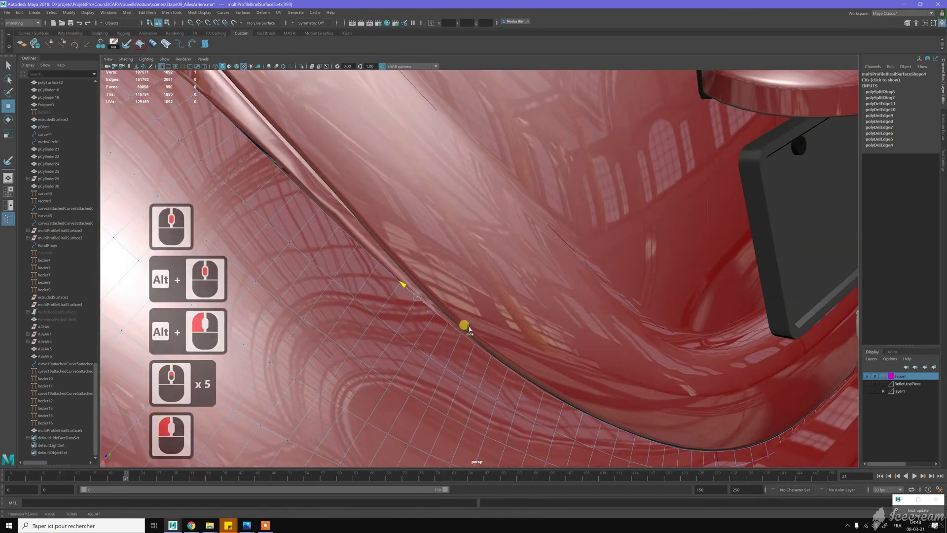
middle_click(509, 338)
middle_click(405, 269)
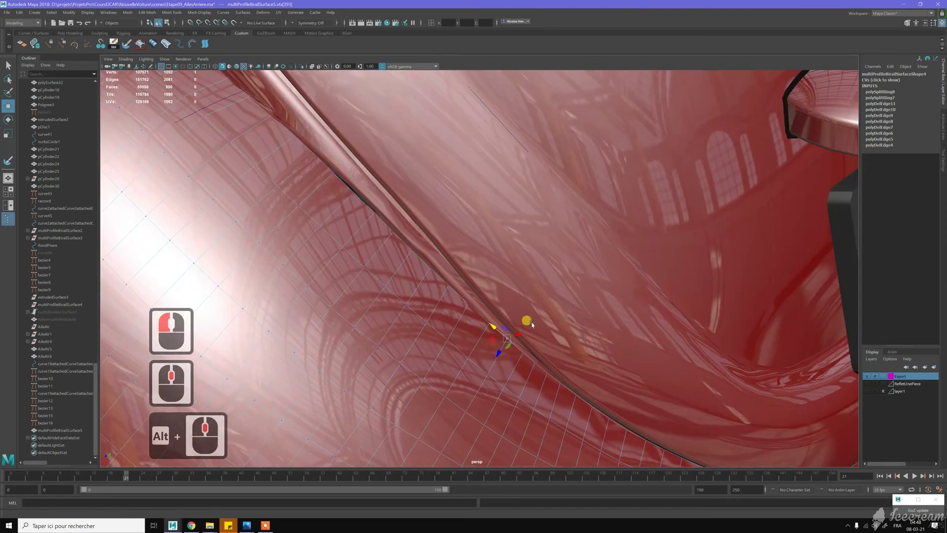
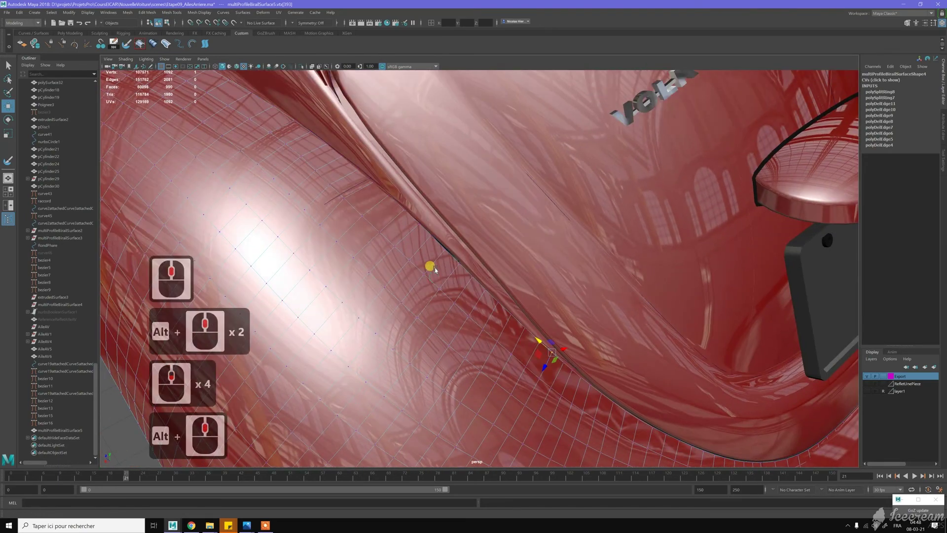
middle_click(417, 283)
middle_click(398, 229)
key("w")
right_click(405, 239)
left_click(405, 239)
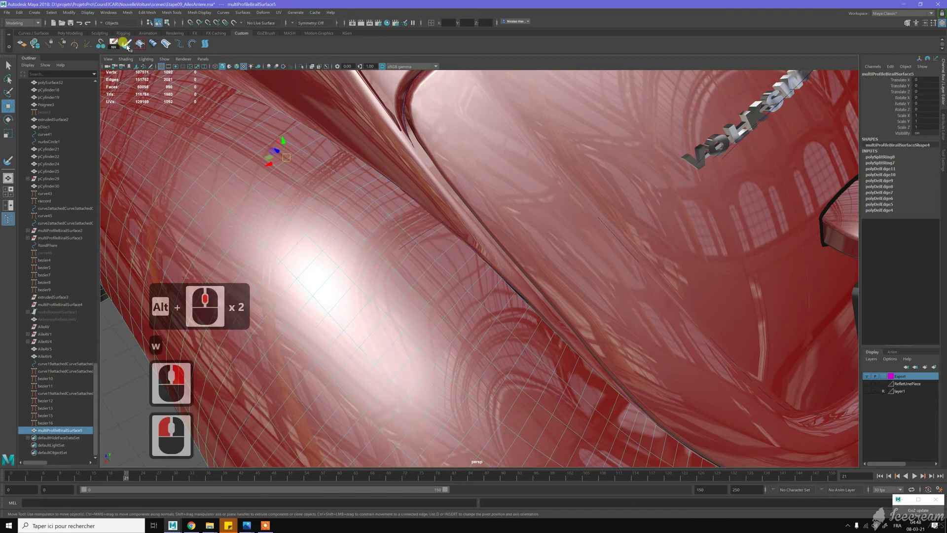
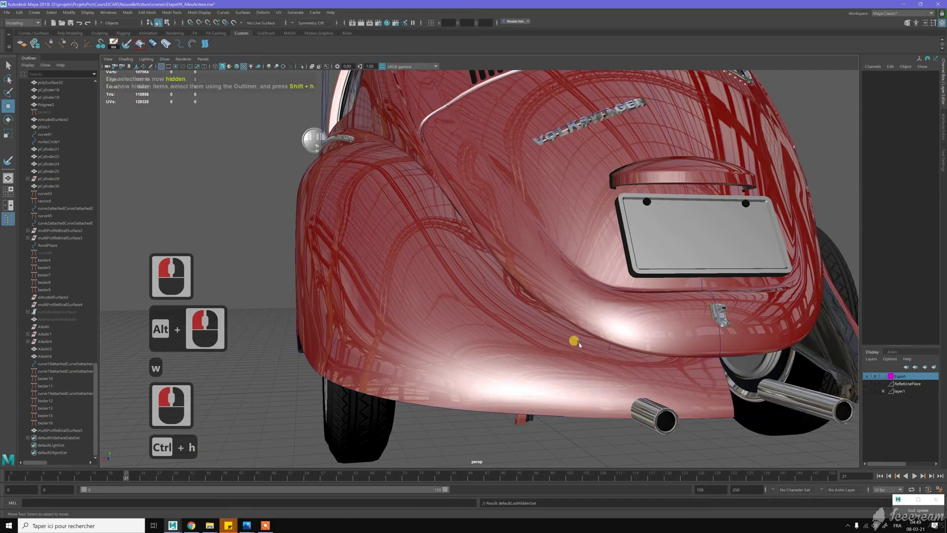
Step: Unhide the rear fender via the Outliner and select its surface in the viewport
left_click(570, 378)
middle_click(510, 351)
left_click(498, 367)
middle_click(469, 338)
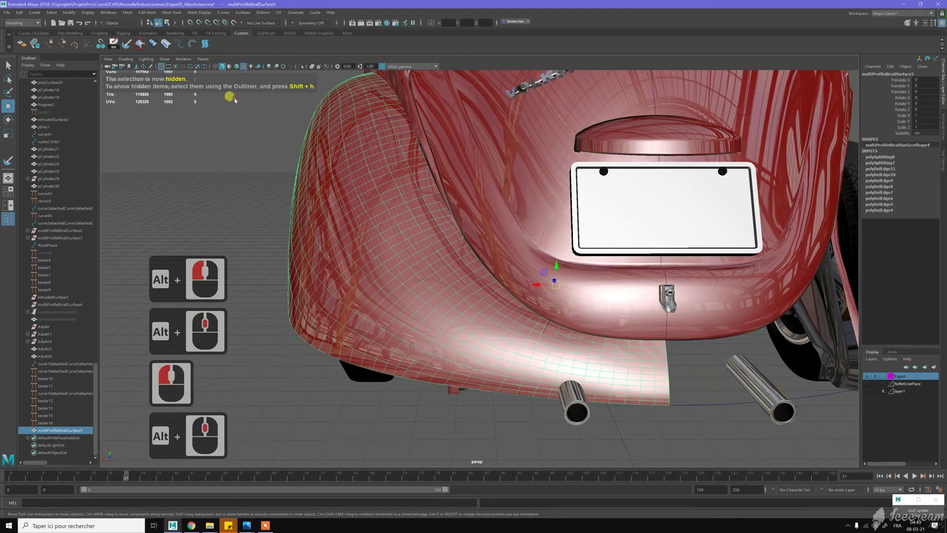
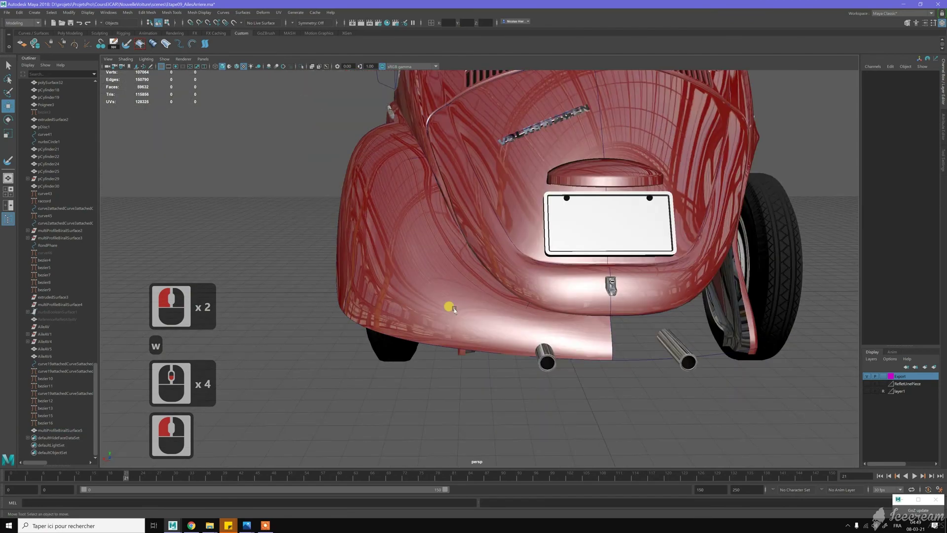
left_click(459, 289)
left_click(441, 273)
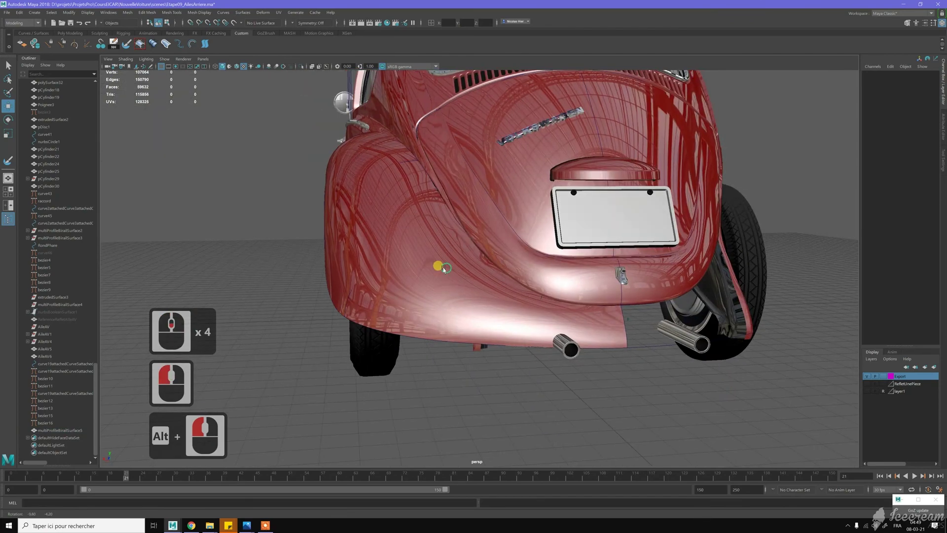
double_click(429, 169)
middle_click(516, 251)
left_click(538, 338)
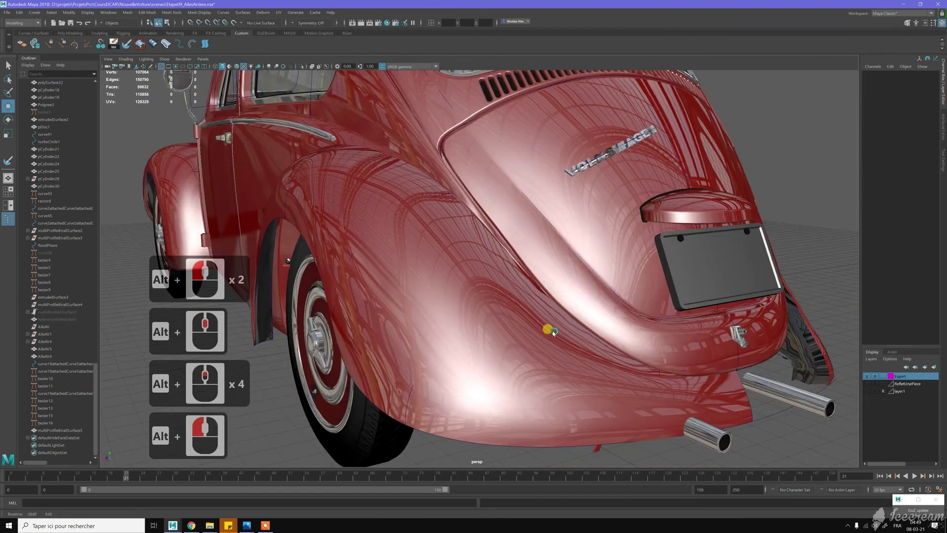
double_click(555, 335)
middle_click(527, 267)
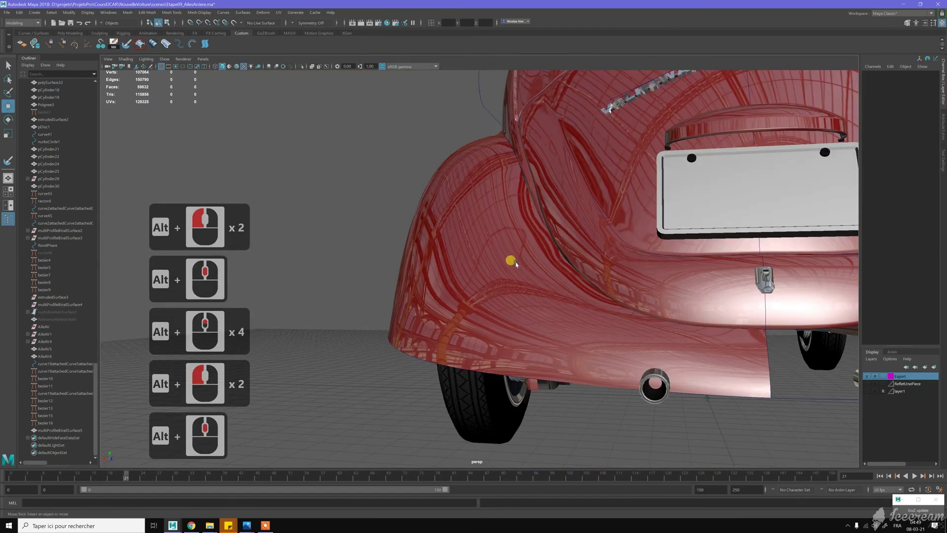
middle_click(583, 331)
left_click(583, 331)
right_click(548, 269)
left_click(539, 262)
left_click(571, 278)
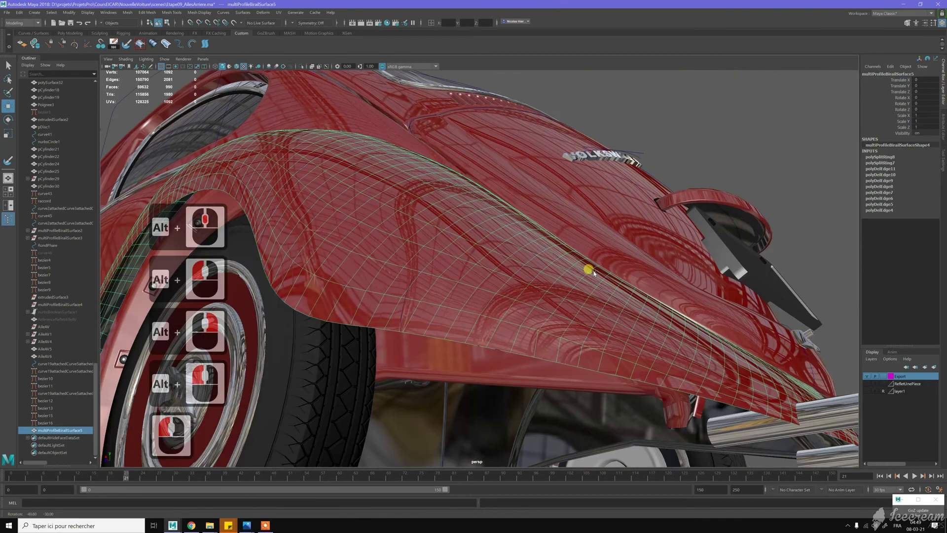
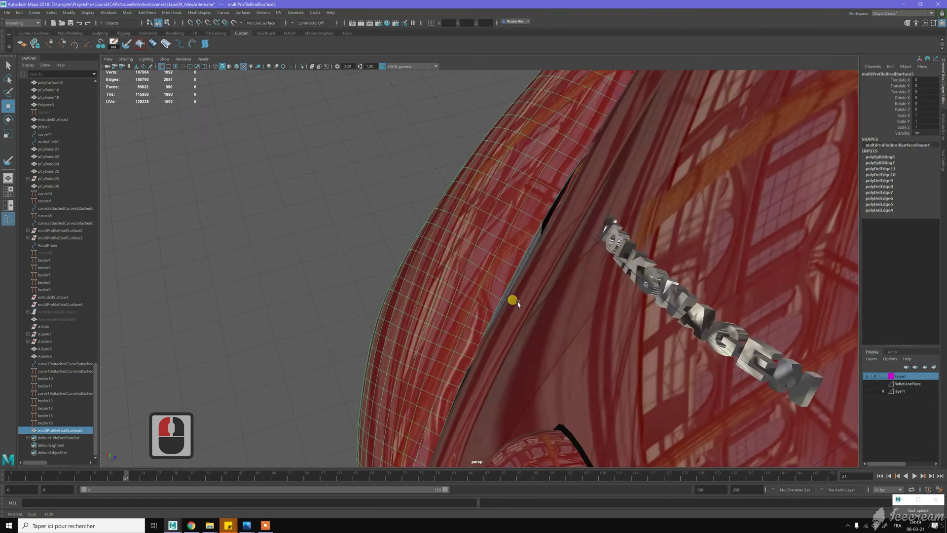
Step: Orbit around the rear of the Beetle to check the fender's fit against body and exhaust, then deselect it
left_click(513, 239)
middle_click(550, 216)
middle_click(558, 212)
left_click(451, 223)
middle_click(427, 230)
middle_click(358, 236)
middle_click(300, 258)
left_click(300, 258)
left_click(324, 233)
left_click(339, 228)
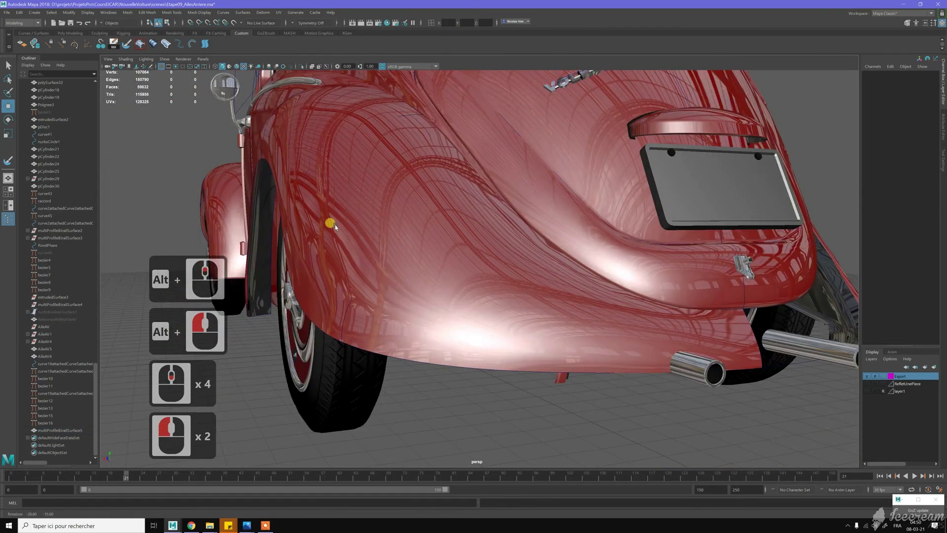
double_click(440, 422)
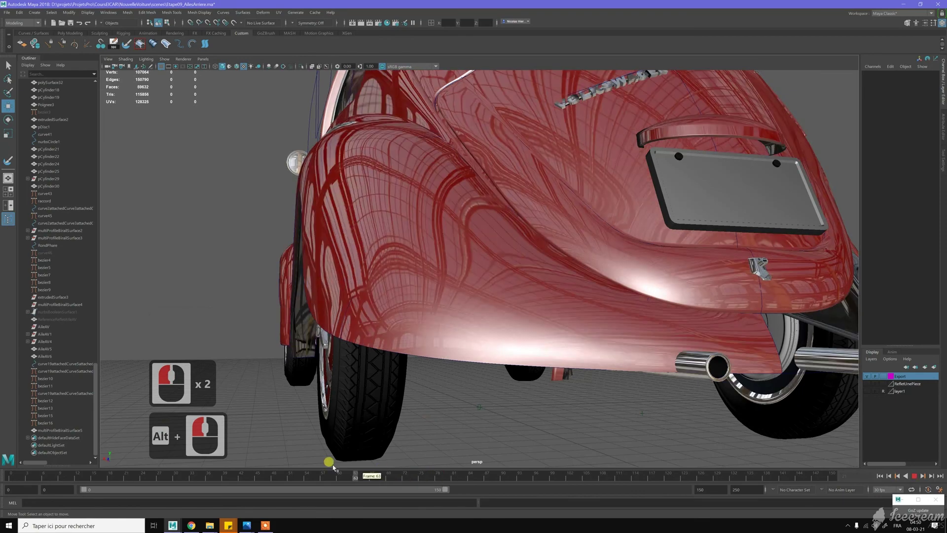
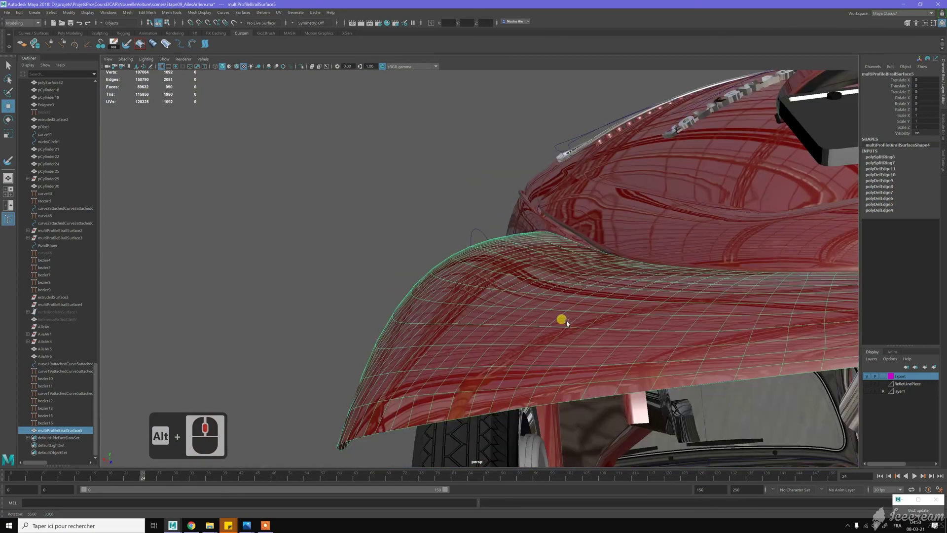
Step: Switch the fender to vertex mode, nudge a seam vertex, and bring up the Move tool settings with soft selection on
left_click(643, 345)
middle_click(626, 355)
right_click(603, 337)
right_click(596, 342)
middle_click(600, 317)
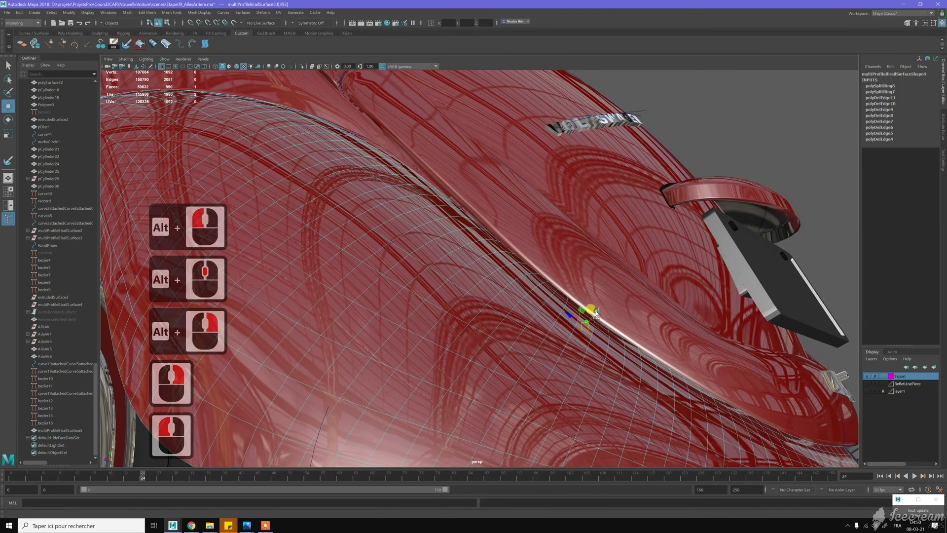
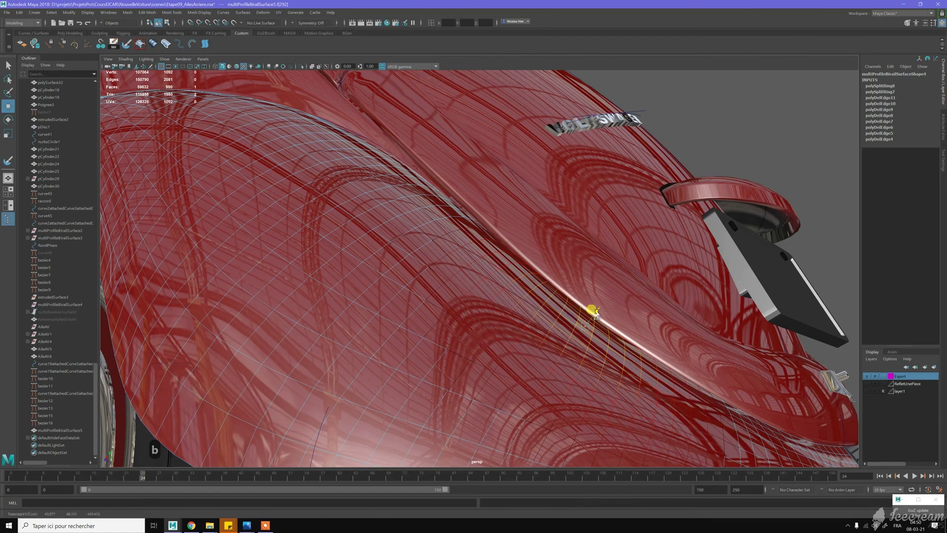
left_click(687, 275)
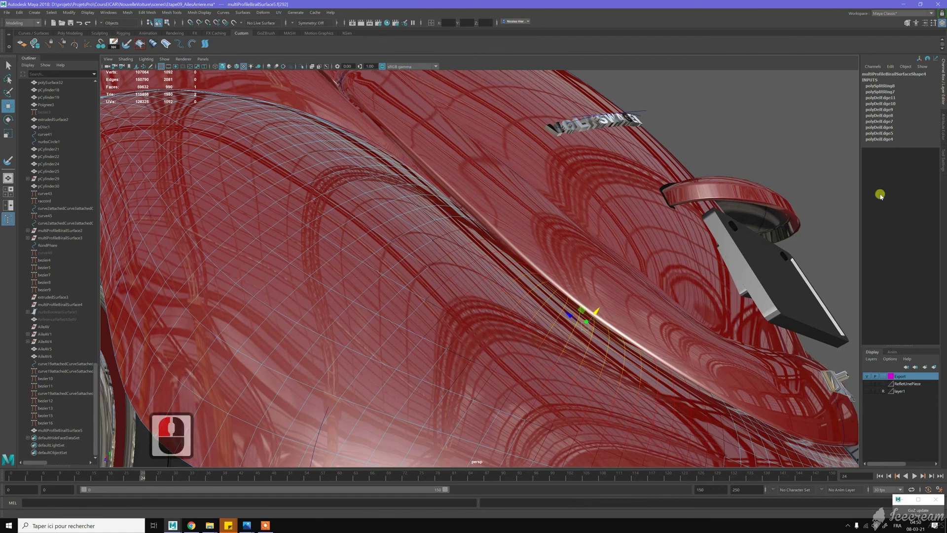
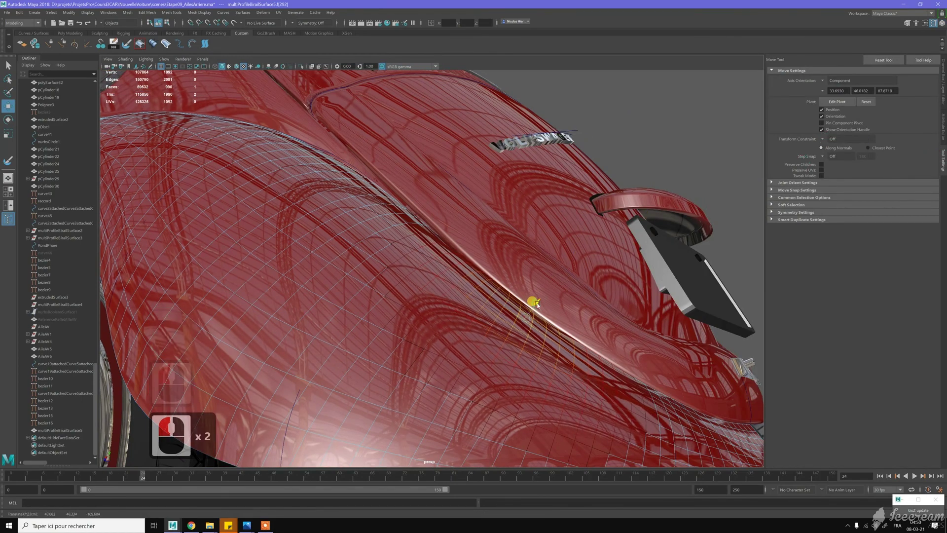
Step: Grow a soft selection of fender points near the body and move them to reshape the seam
left_click(611, 279)
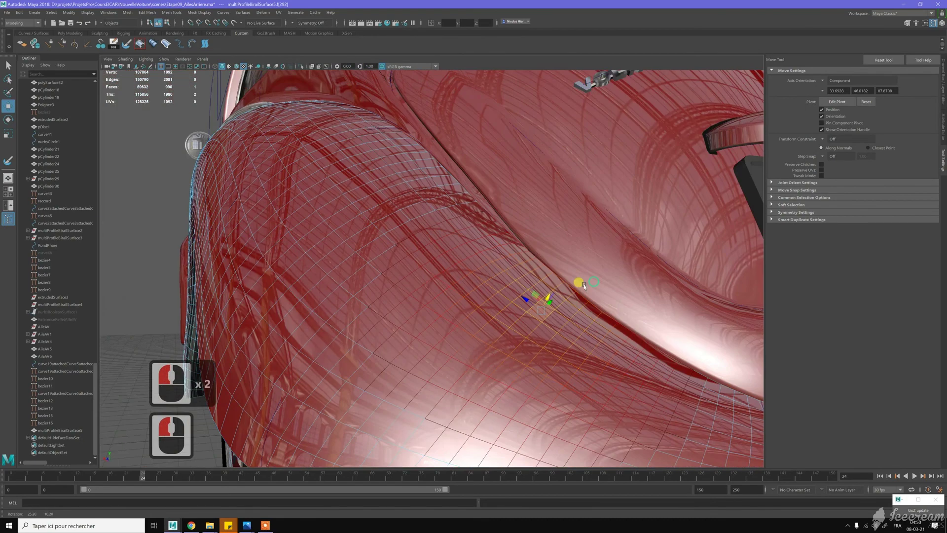
left_click(584, 295)
left_click(281, 154)
right_click(281, 154)
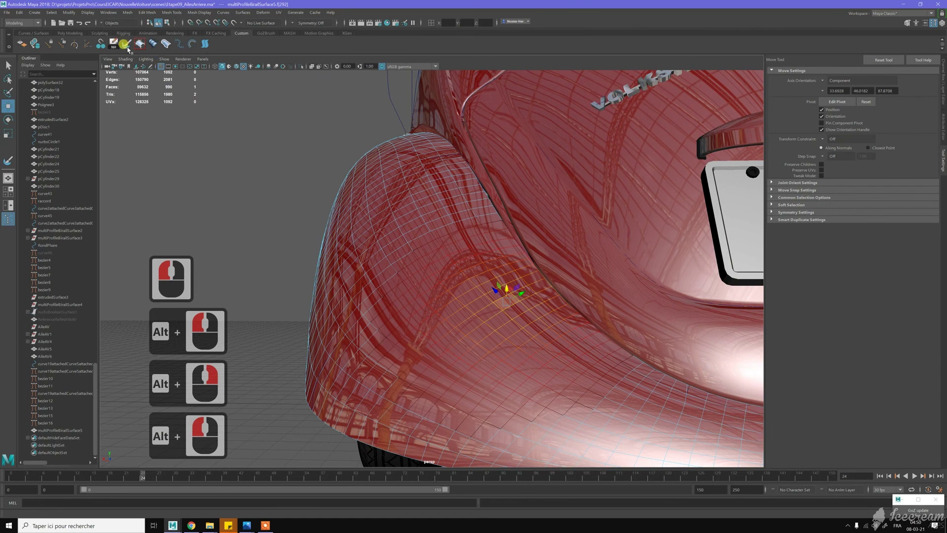
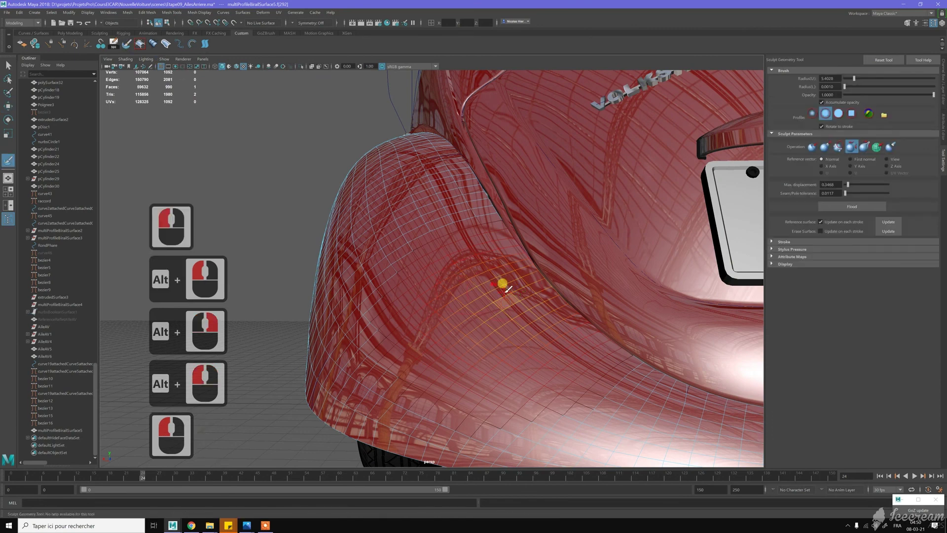
key("b")
key("w")
left_click(484, 281)
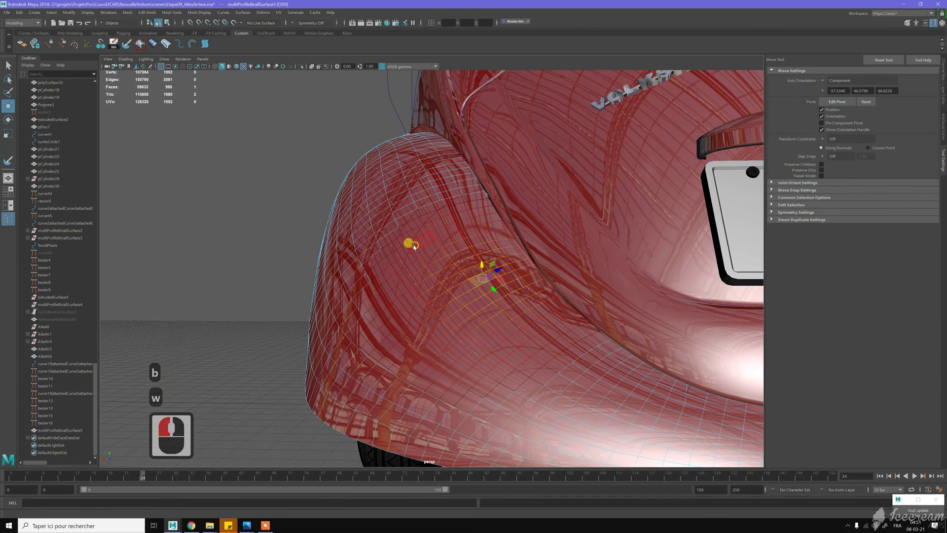
Step: Reselect the whole fender object and smooth its bumpy seam area with the Sculpt Geometry Tool
right_click(297, 201)
left_click(402, 208)
double_click(220, 141)
left_click(131, 45)
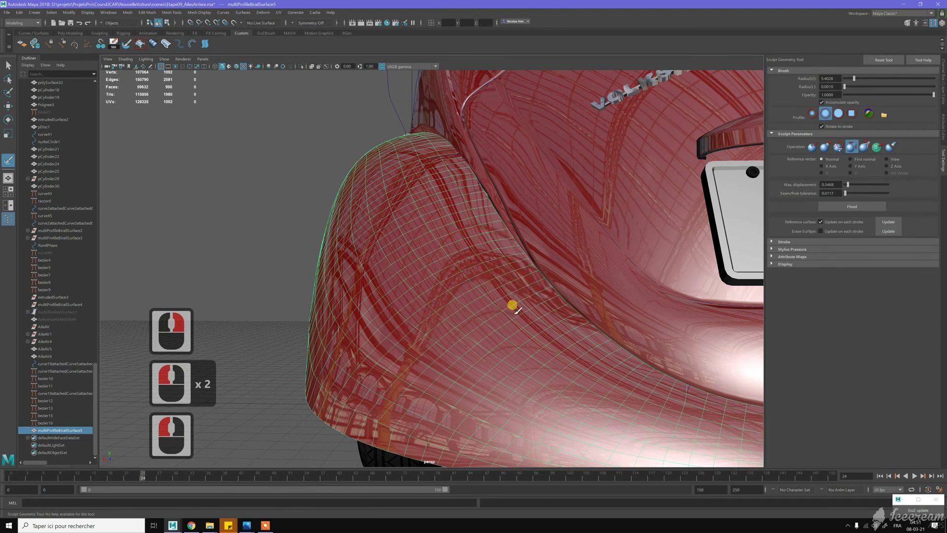
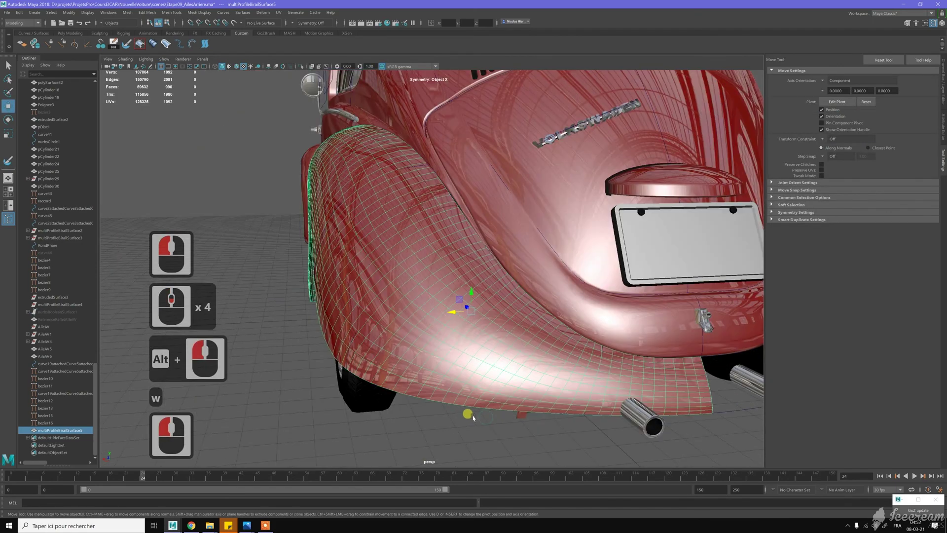
Step: Move points on the fender's lower edge and side, then clear the selection to judge the shape from behind
left_click(493, 398)
middle_click(429, 344)
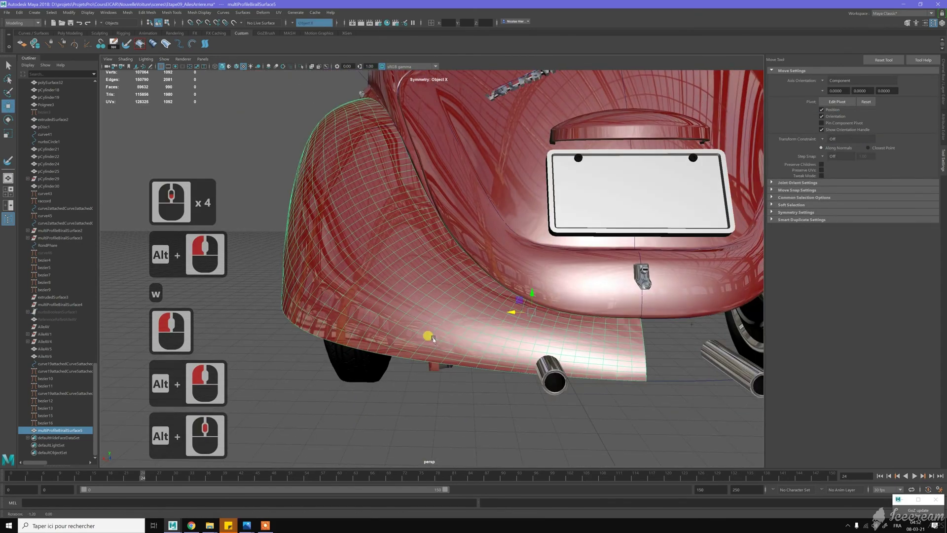
key("w")
left_click(405, 275)
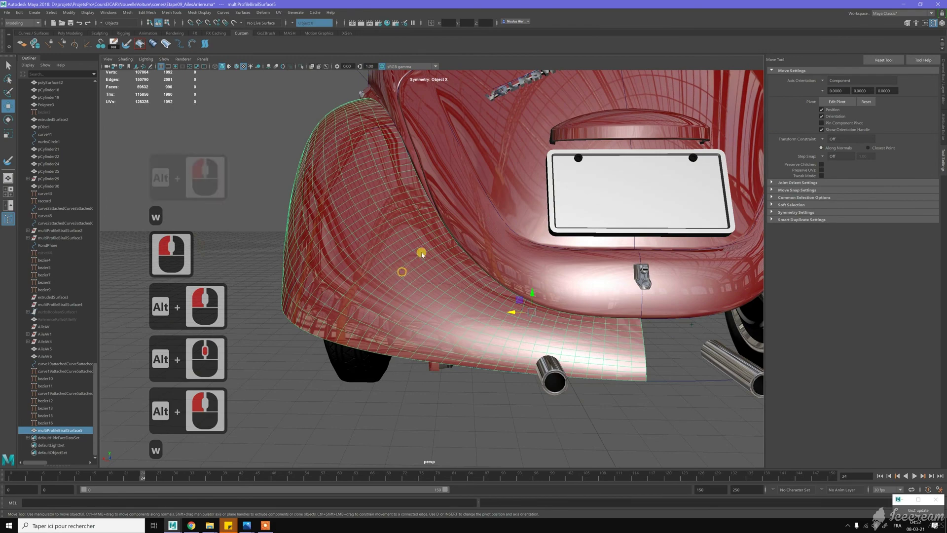
right_click(376, 345)
left_click(409, 394)
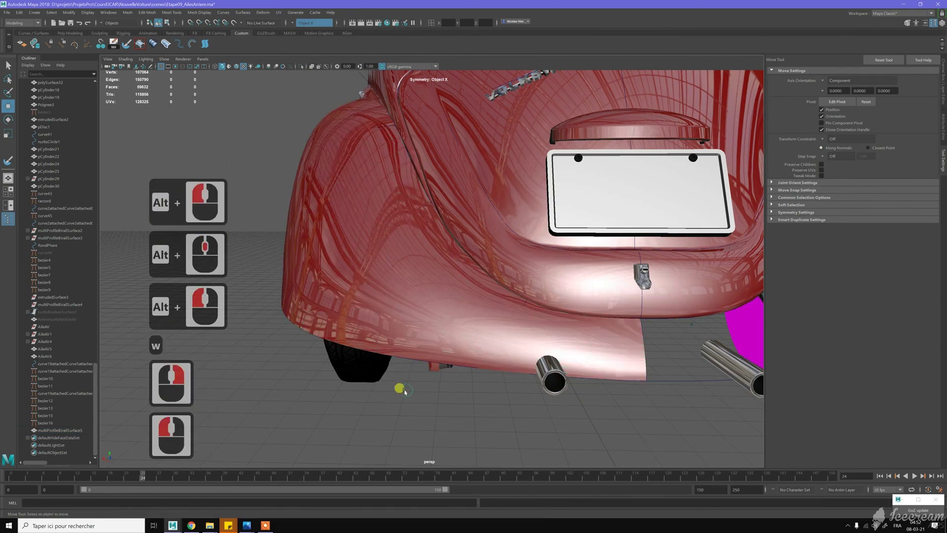
middle_click(445, 393)
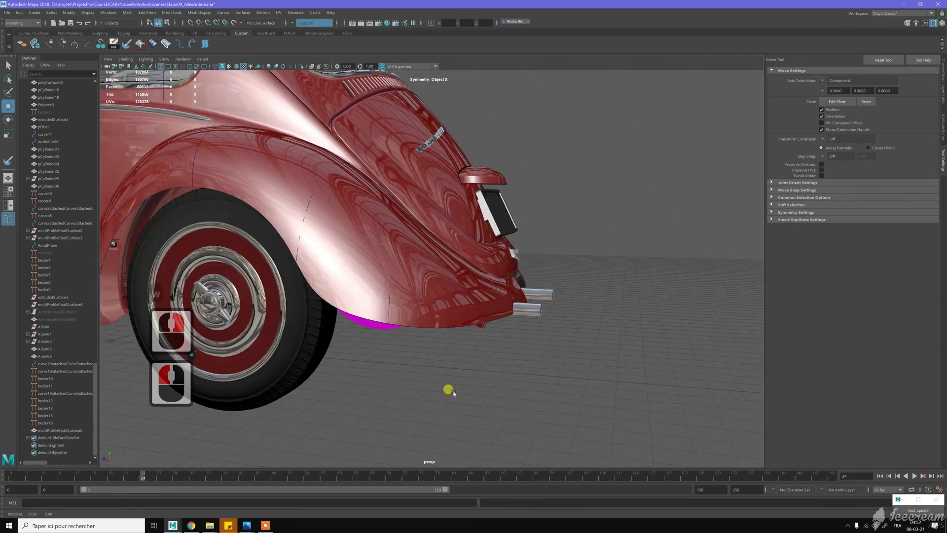
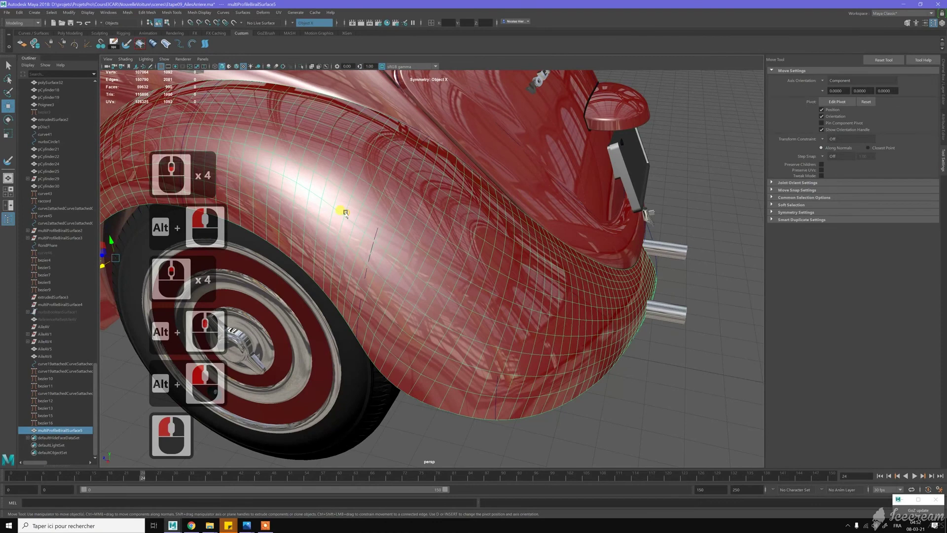
Step: Return to vertex mode, select a side point and bring up the Move tool's transform constraint options
right_click(366, 313)
middle_click(358, 321)
left_click(405, 324)
key("b")
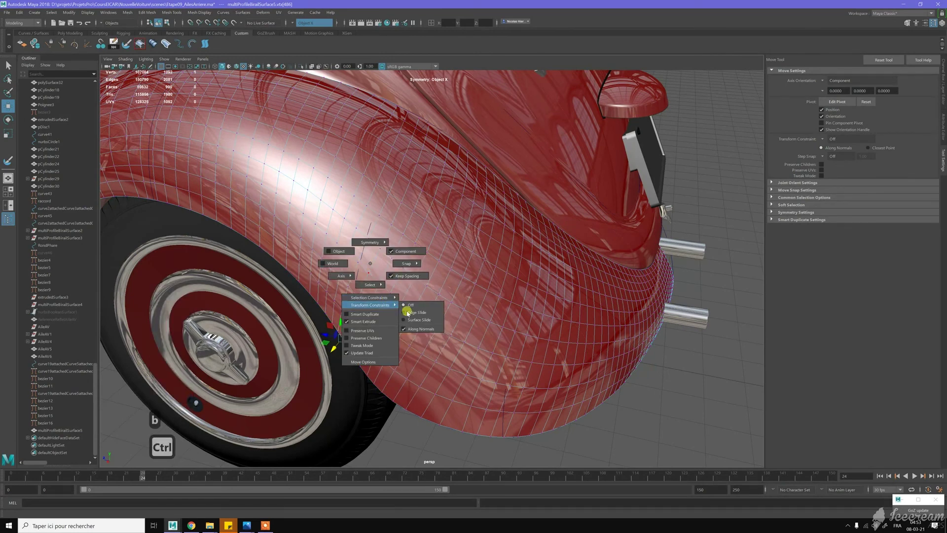
Step: Set Transform Constraint to Edge Slide, refine and smooth the lower fender edge above the rear wheel, then deselect
right_click(401, 323)
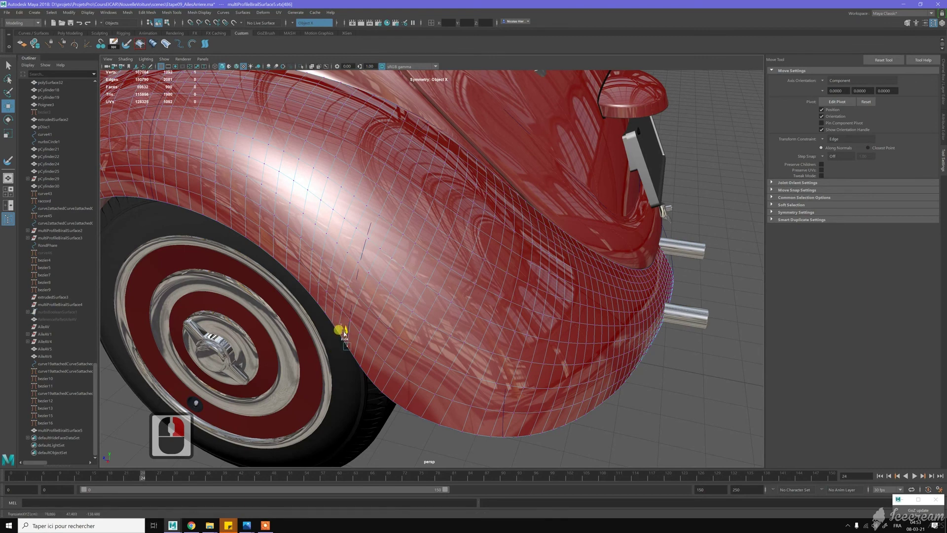
left_click(393, 320)
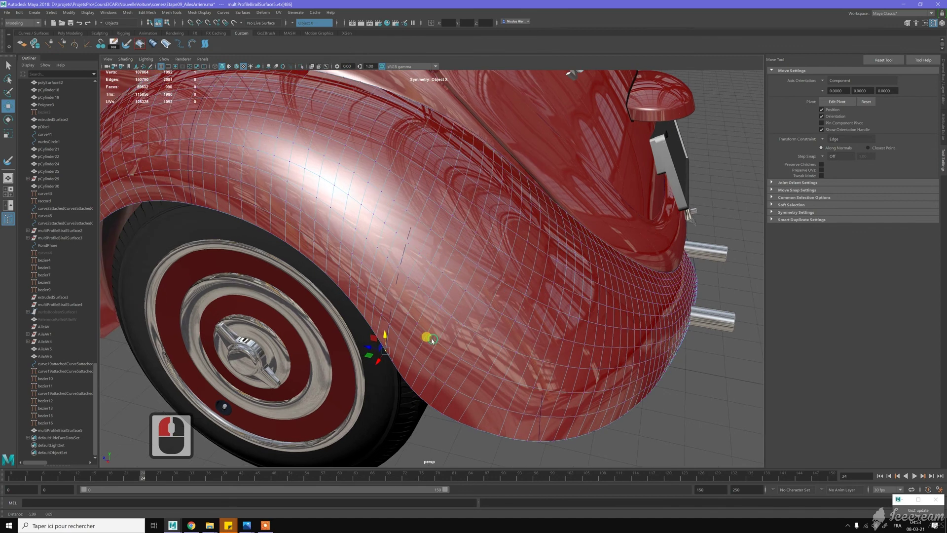
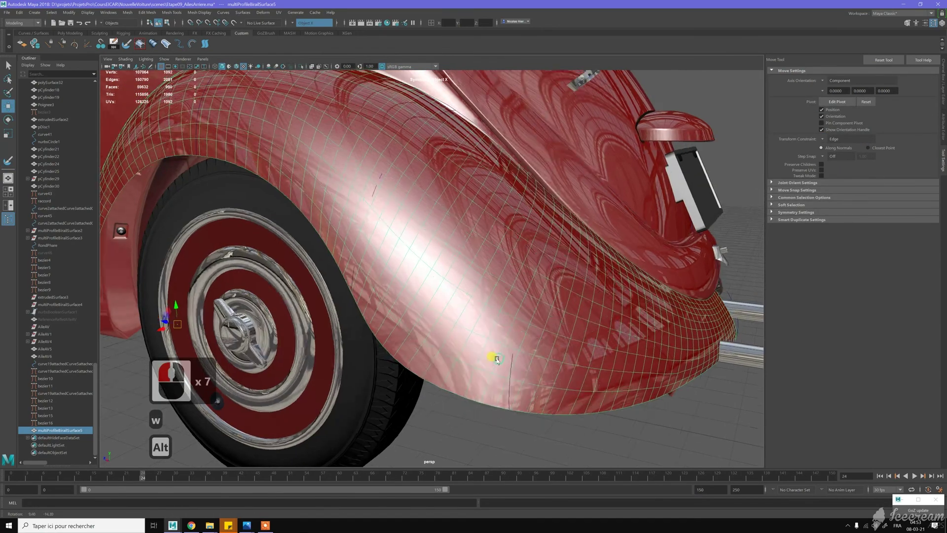
left_click(497, 365)
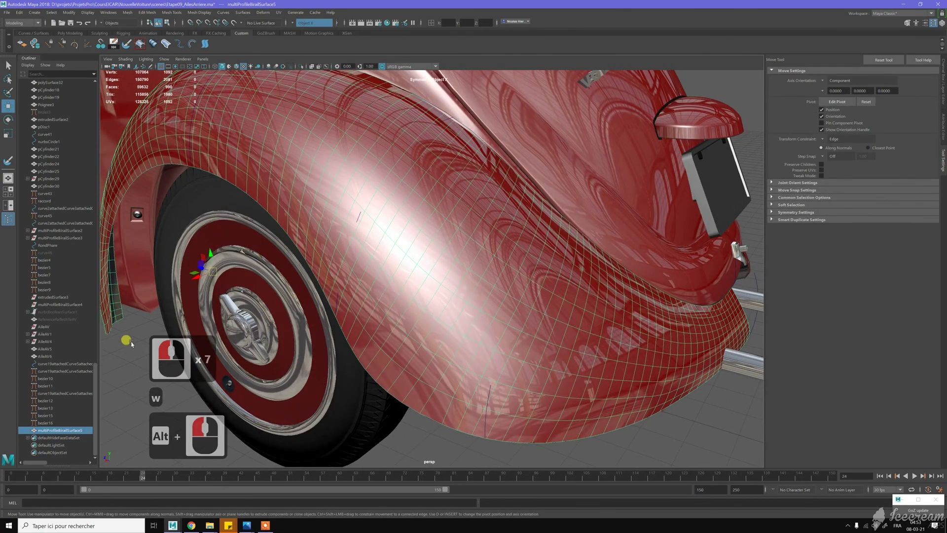
left_click(261, 307)
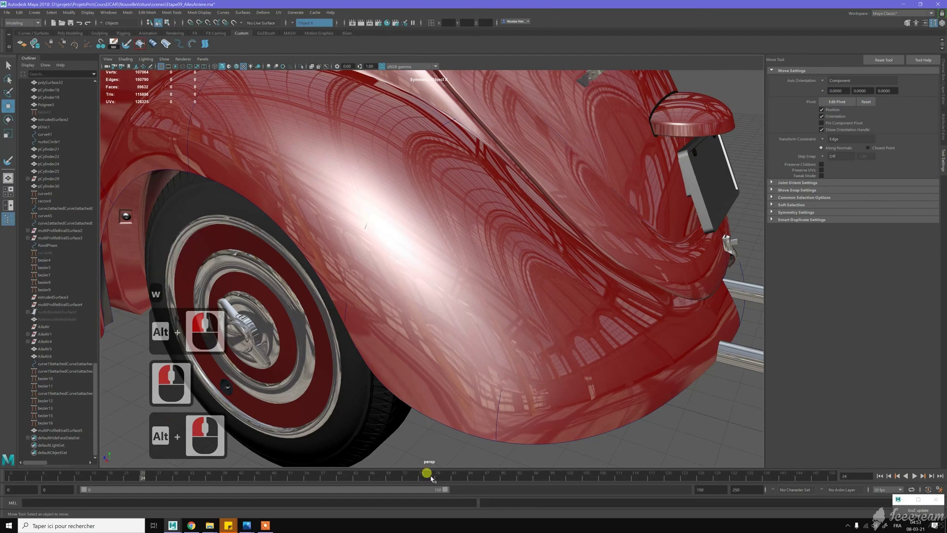